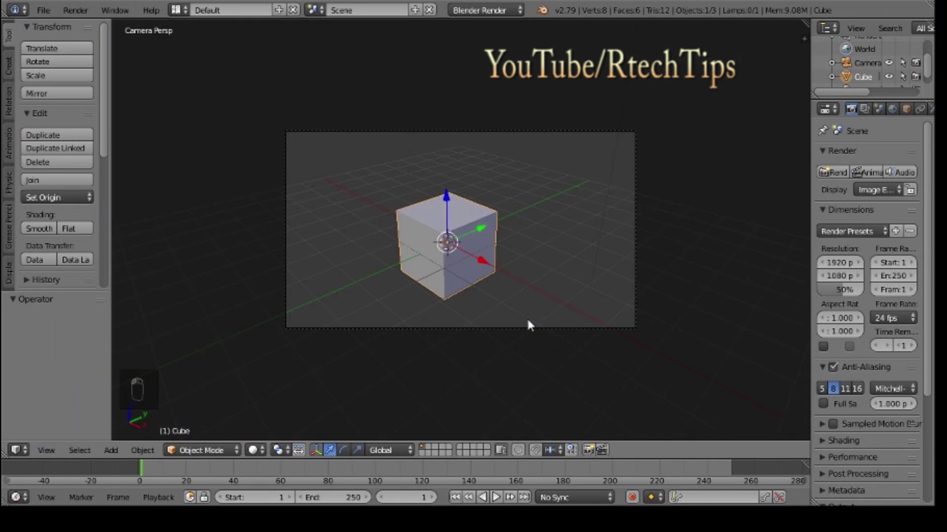
Step: Lock the camera to the view and lower it to look level at the cube
{"action": "key", "text": "n"}
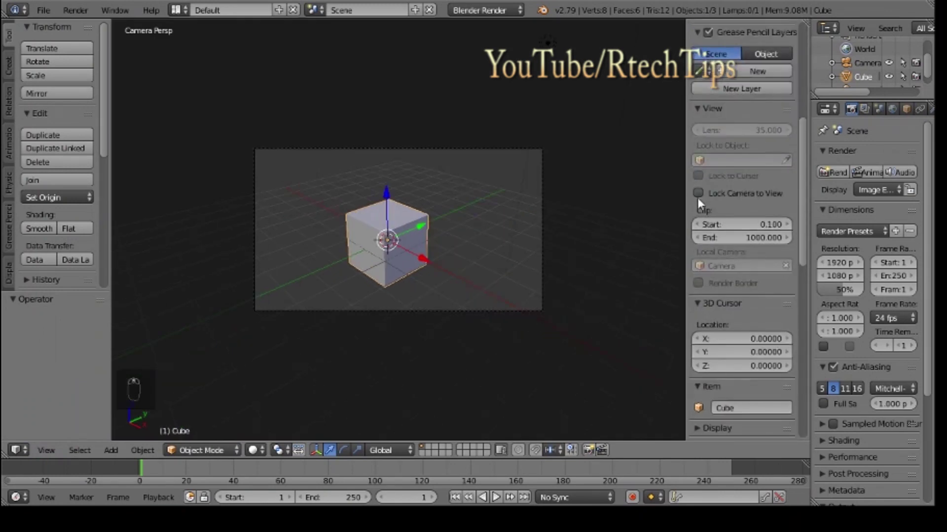
{"action": "left_click_drag", "start_coordinate": [700, 200], "coordinate": [596, 255]}
{"action": "key", "text": "n"}
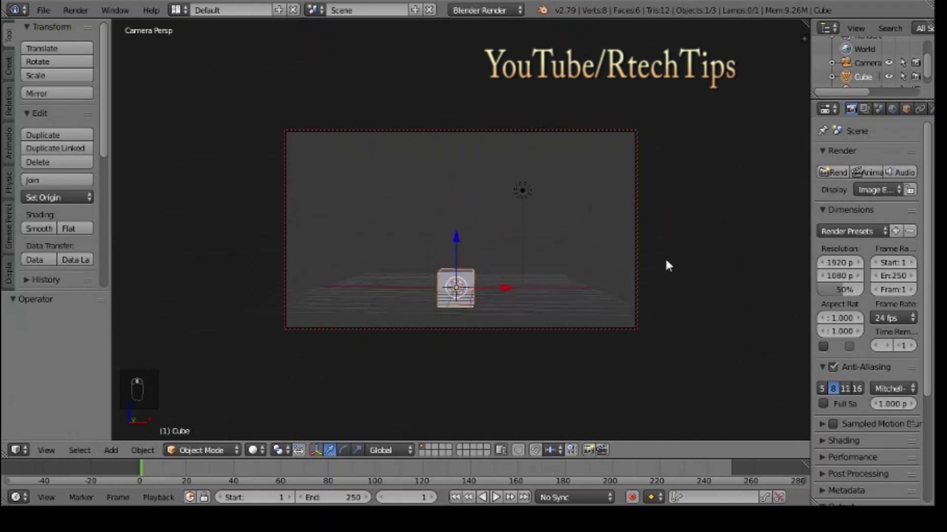
{"action": "left_click_drag", "start_coordinate": [678, 282], "coordinate": [679, 256]}
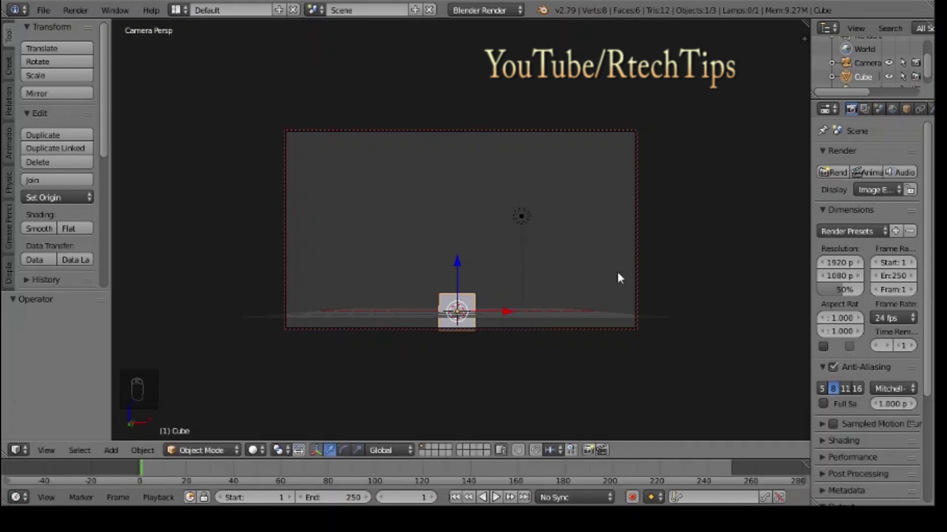
Step: Unlock the camera from the view so the framing stays fixed
{"action": "key", "text": "n"}
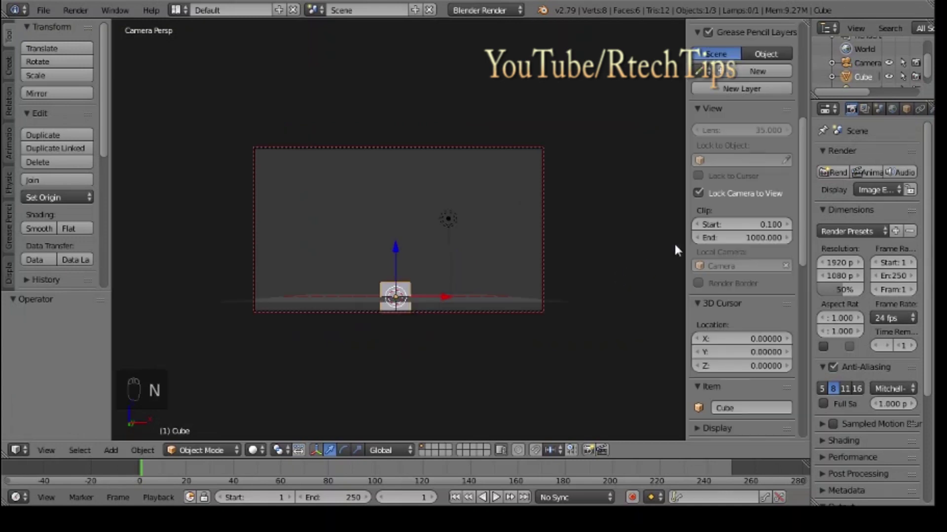
{"action": "left_click_drag", "start_coordinate": [707, 197], "coordinate": [599, 270]}
{"action": "key", "text": "n"}
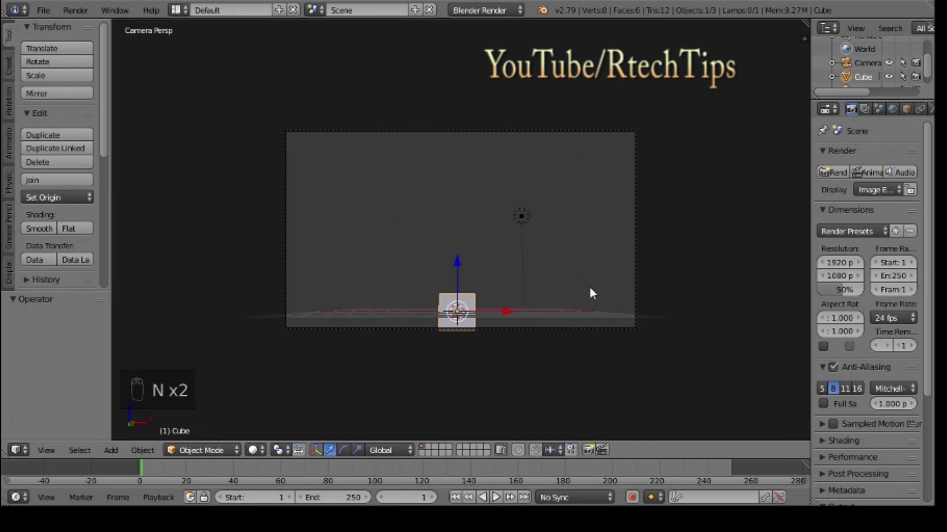
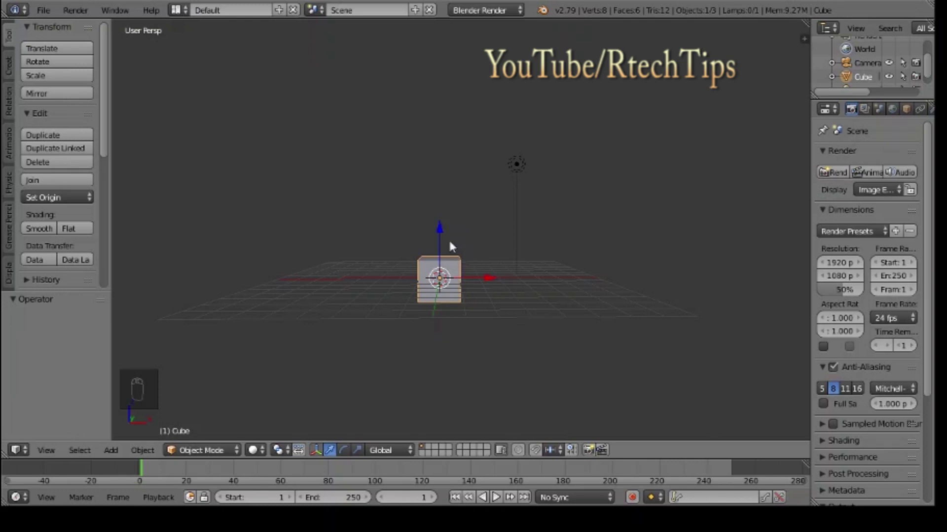
Step: Raise the cube above the grid and stretch it about 1.7 times along X
{"action": "left_click_drag", "start_coordinate": [442, 234], "coordinate": [193, 377]}
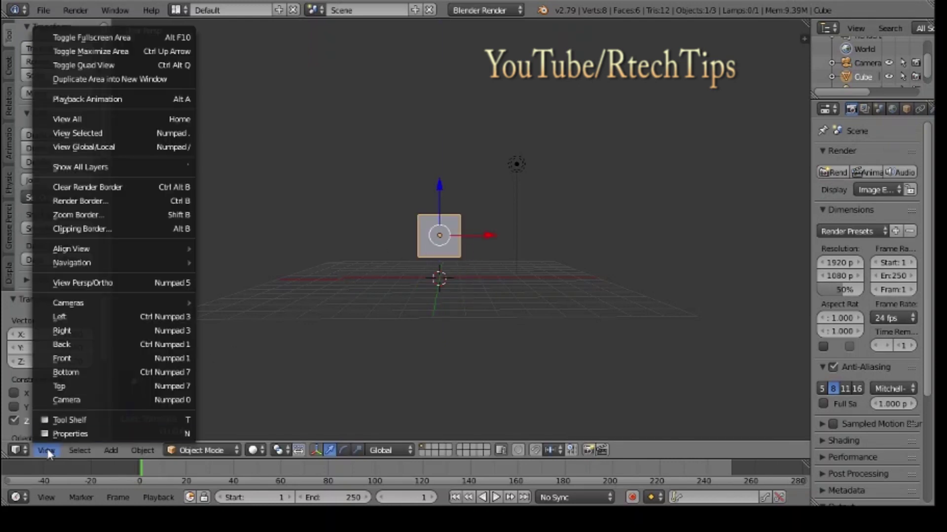
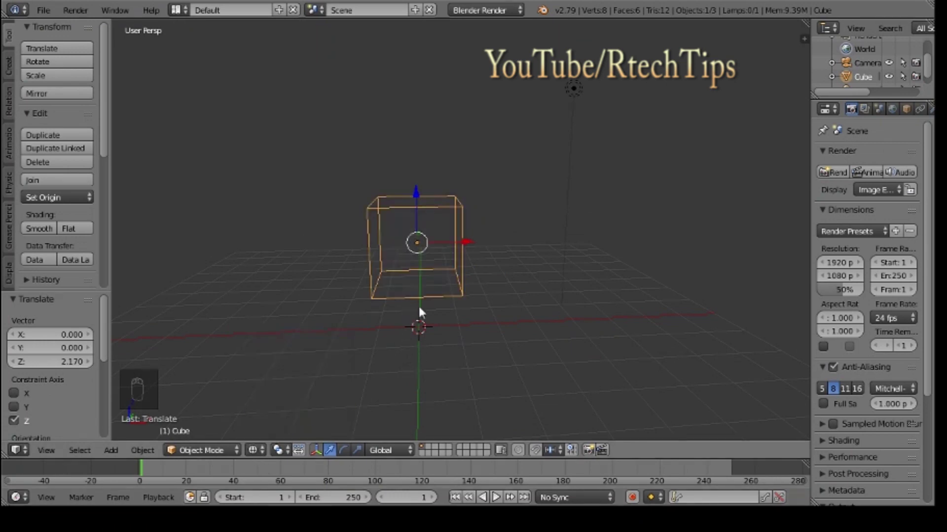
{"action": "key", "text": "s"}
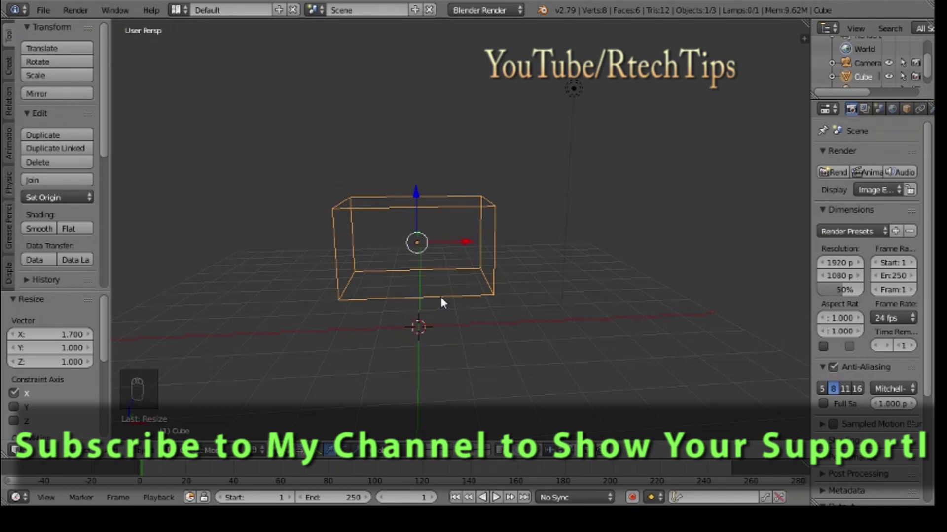
{"action": "middle_click", "coordinate": [461, 305]}
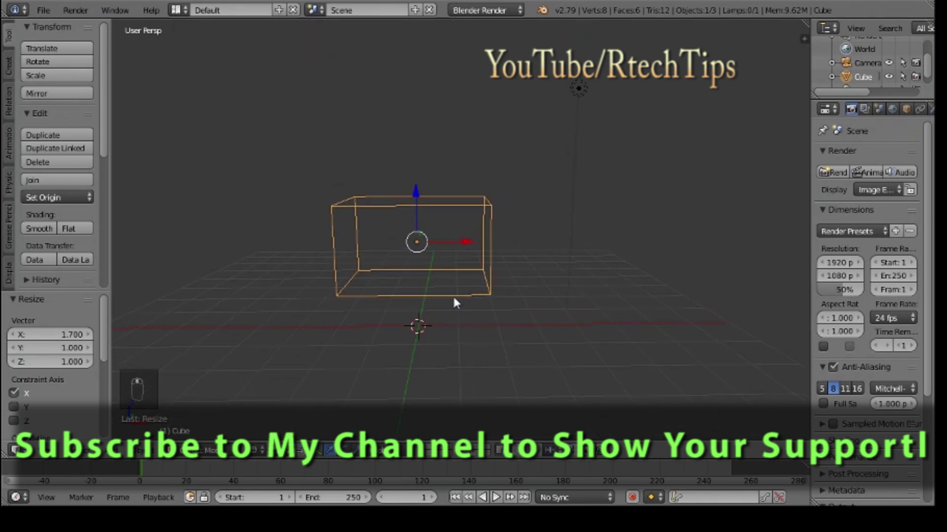
Step: Enter Edit Mode and add a centre loop cut through the box
{"action": "key", "text": "Tab"}
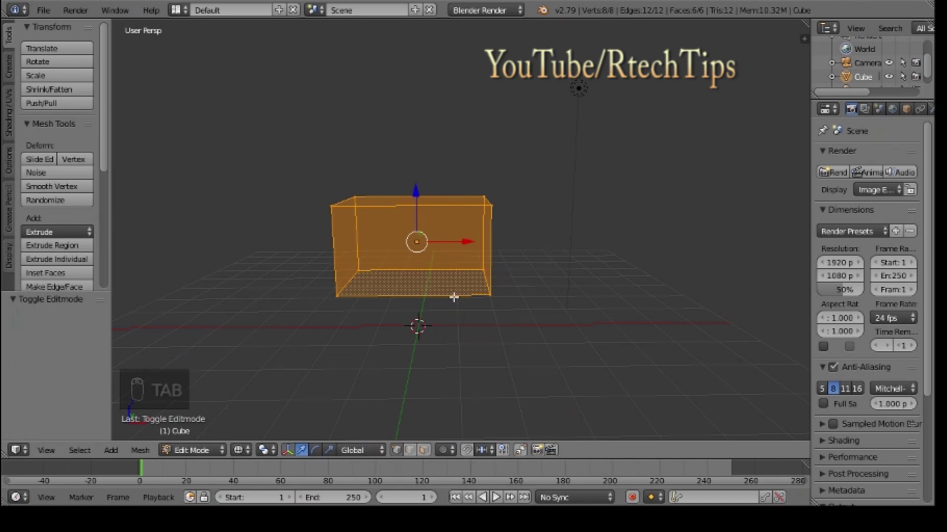
{"action": "key", "text": "ctrl+r"}
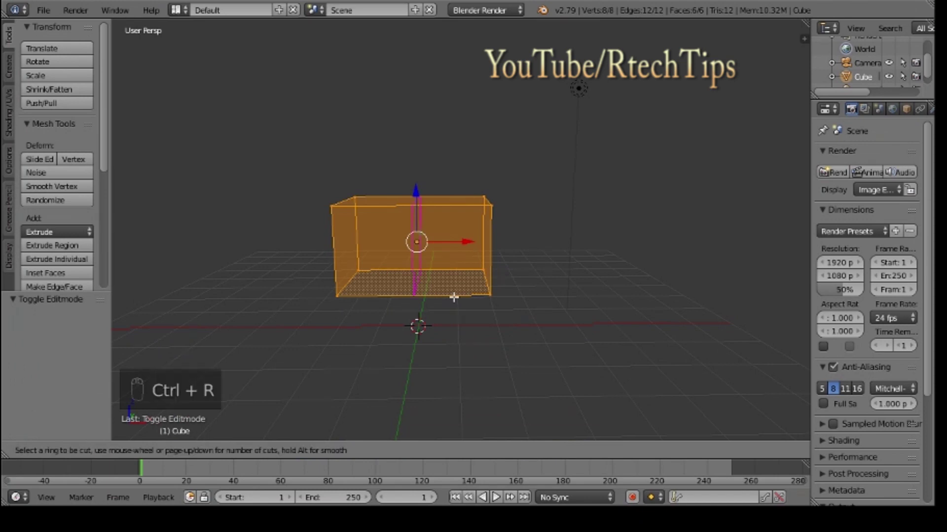
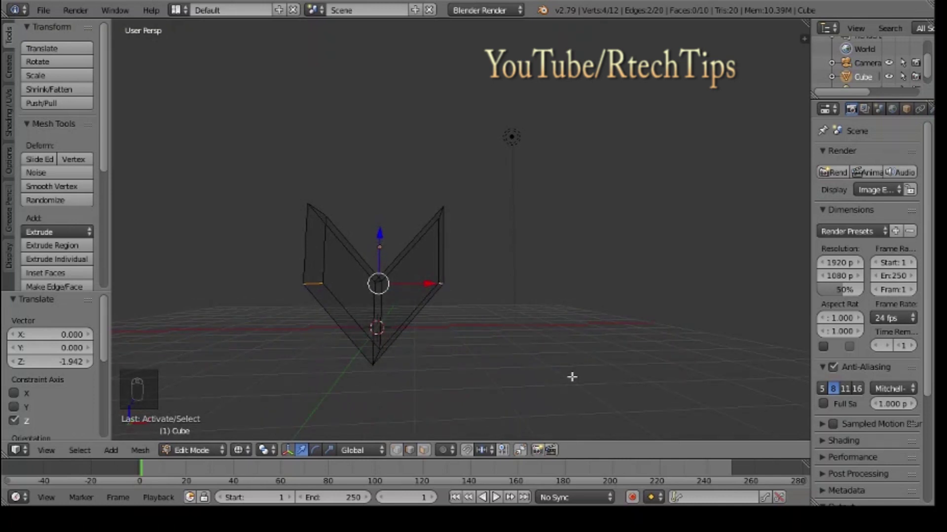
Step: Bevel the V's top edges, switch to Front Ortho, and begin a finer bevel on the corners
{"action": "key", "text": "ctrl+b"}
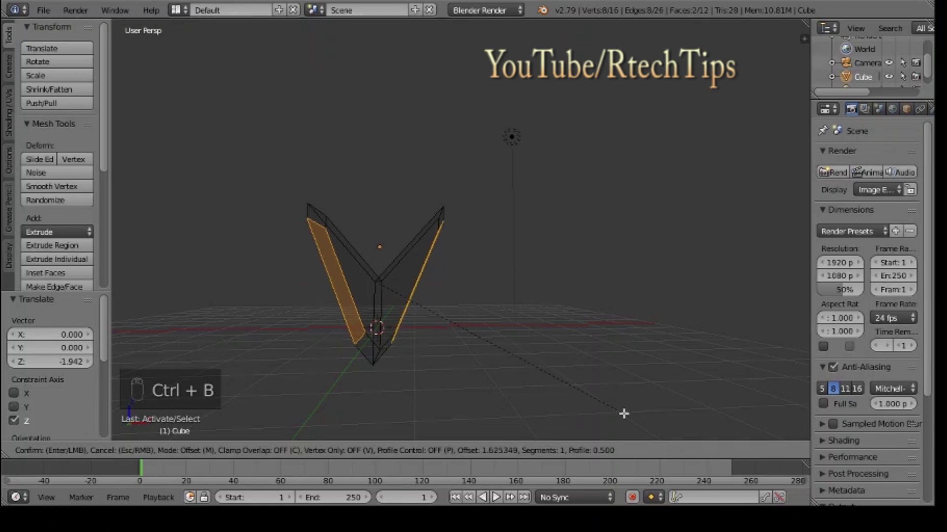
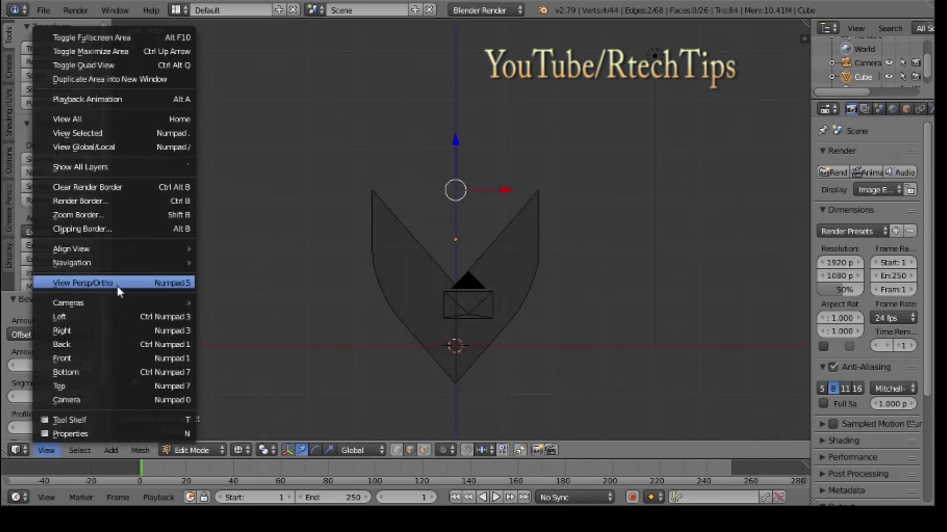
{"action": "left_click", "coordinate": [121, 289]}
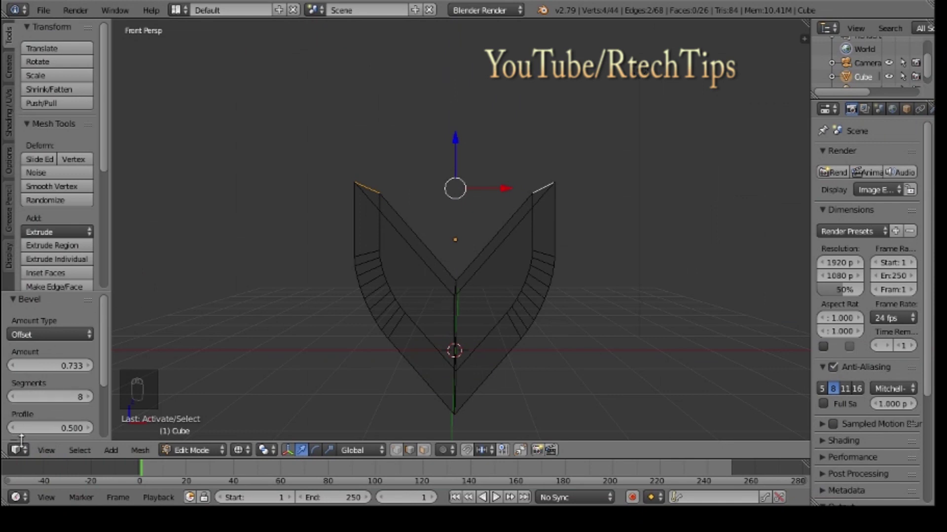
{"action": "left_click", "coordinate": [119, 286]}
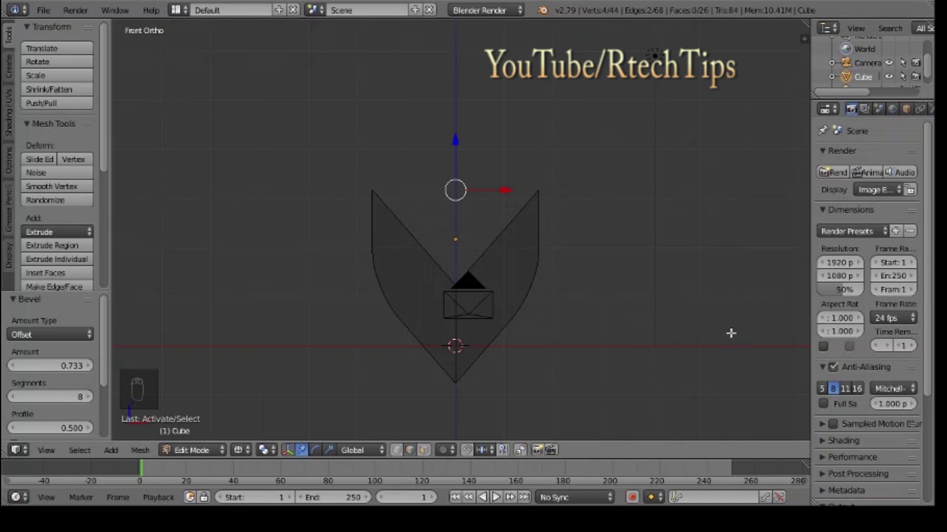
{"action": "key", "text": "ctrl+b"}
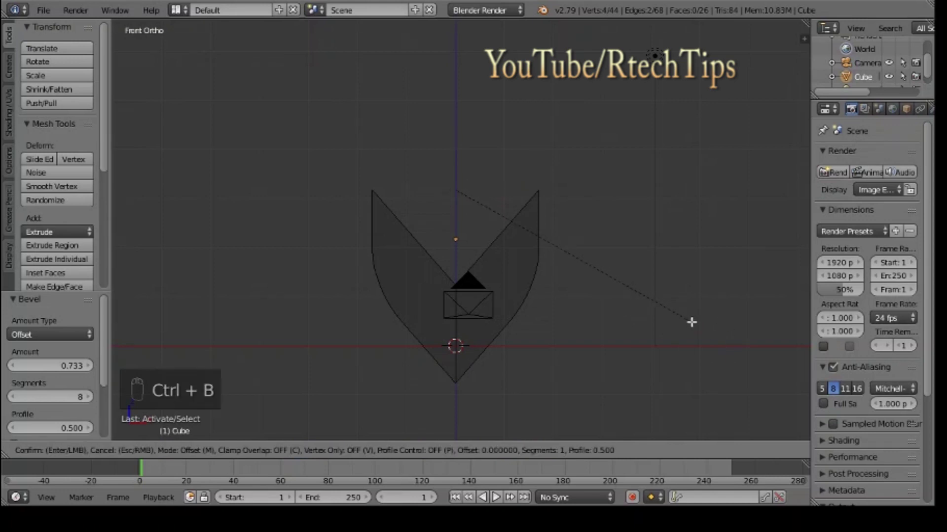
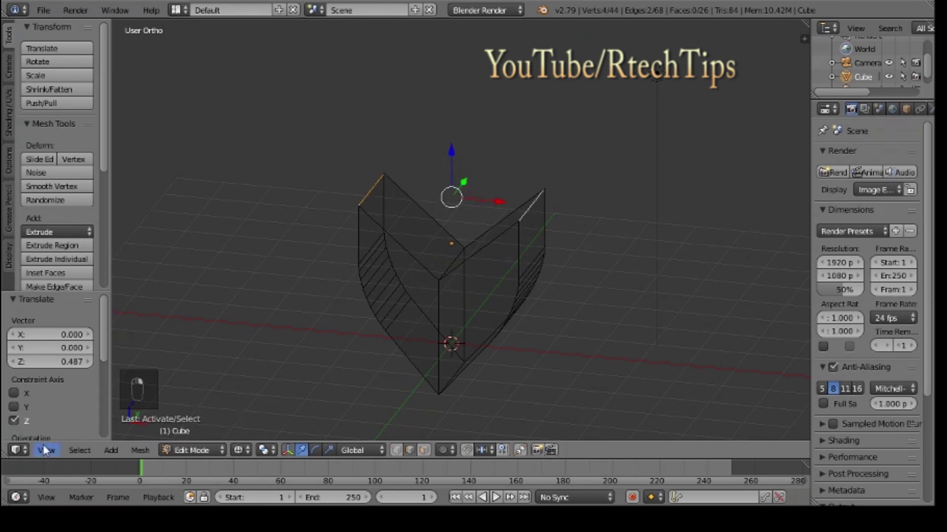
Step: Redo the bevel with amount 1.5 to round the heart lobes, then return to Object Mode
{"action": "left_click", "coordinate": [91, 364]}
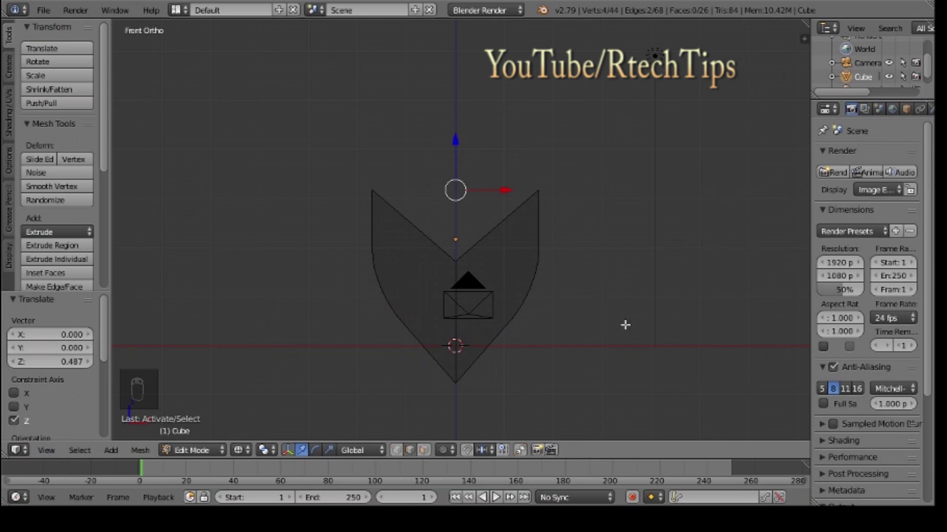
{"action": "key", "text": "ctrl+b"}
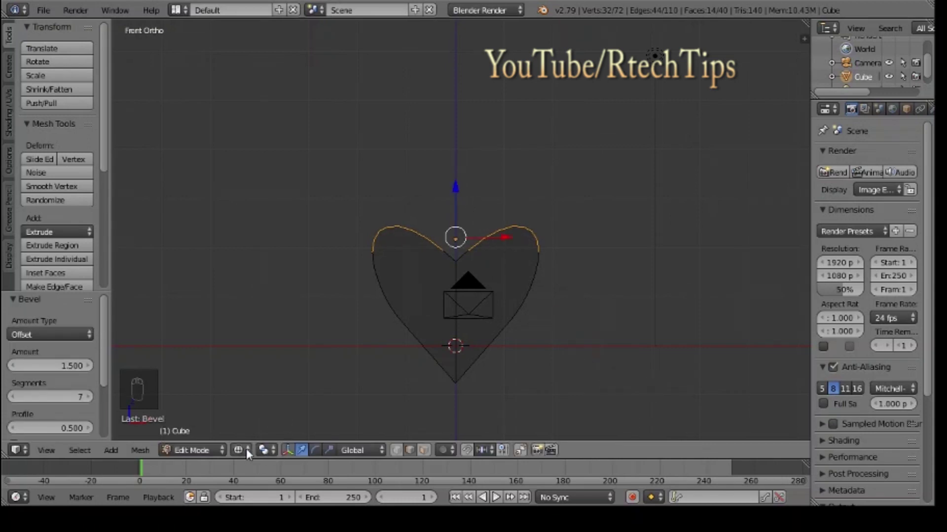
{"action": "left_click", "coordinate": [180, 450]}
{"action": "left_click", "coordinate": [187, 433]}
{"action": "left_click_drag", "start_coordinate": [264, 453], "coordinate": [638, 325]}
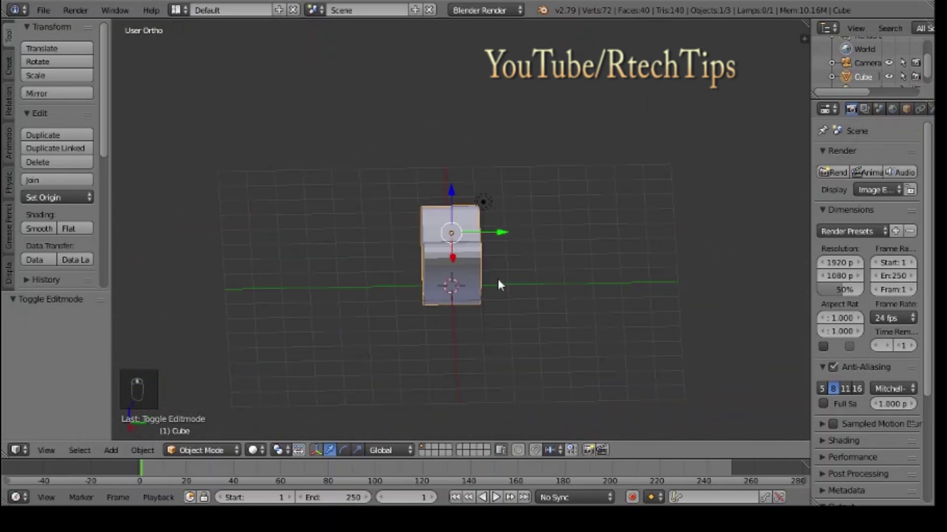
Step: Scale the heart to 0.439 along Y and move it up 1.23 on Z
{"action": "key", "text": "s"}
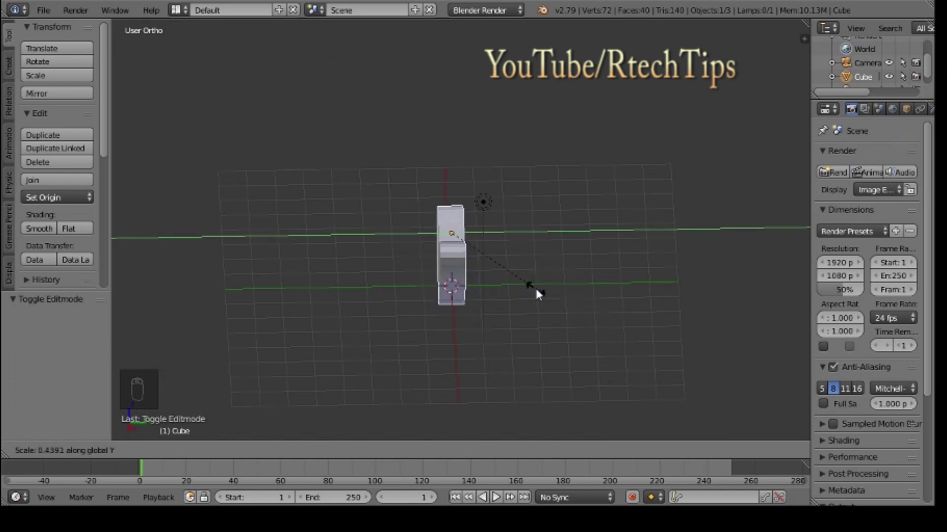
{"action": "middle_click", "coordinate": [507, 337]}
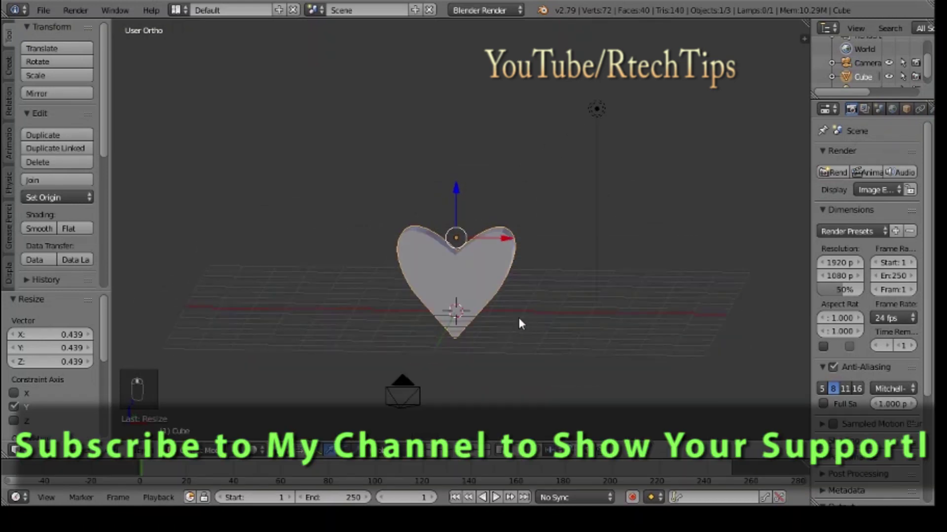
{"action": "left_click_drag", "start_coordinate": [460, 206], "coordinate": [544, 290]}
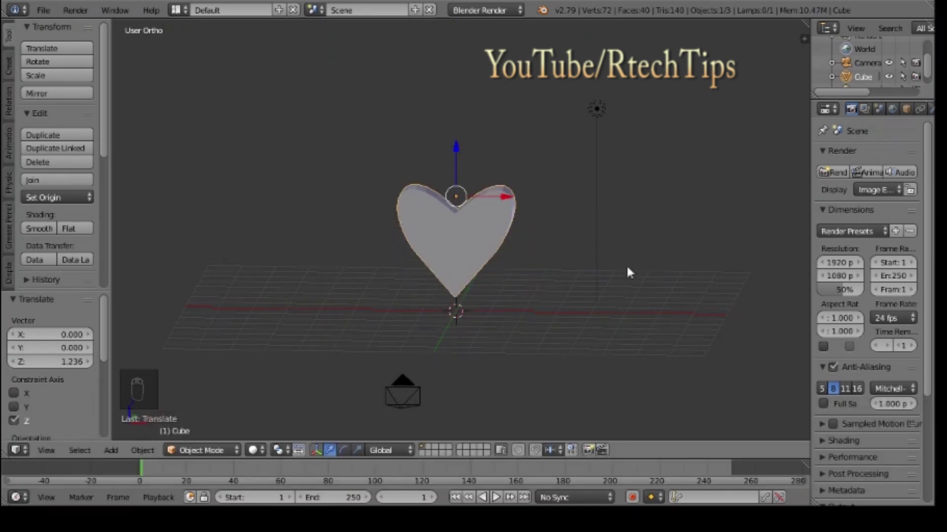
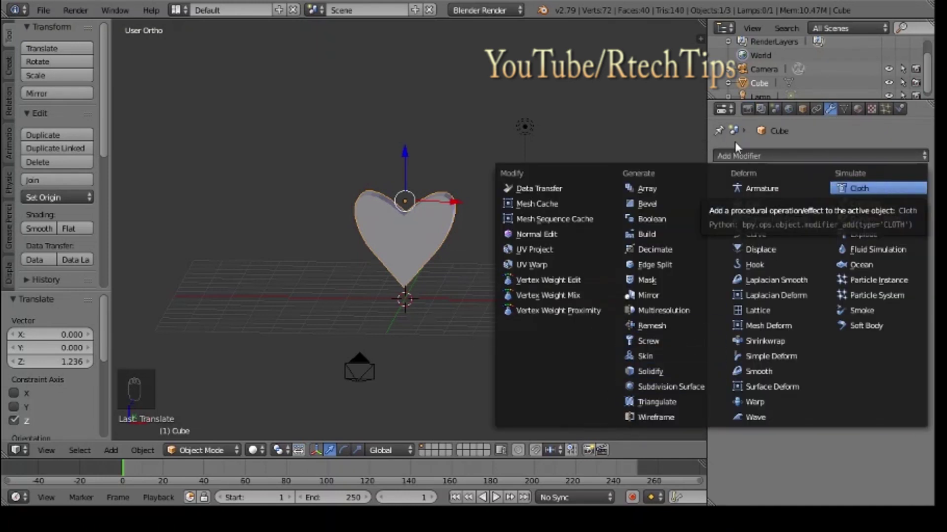
Step: Look over the available modifiers and orbit to view the heart from above
{"action": "left_click_drag", "start_coordinate": [834, 131], "coordinate": [489, 269]}
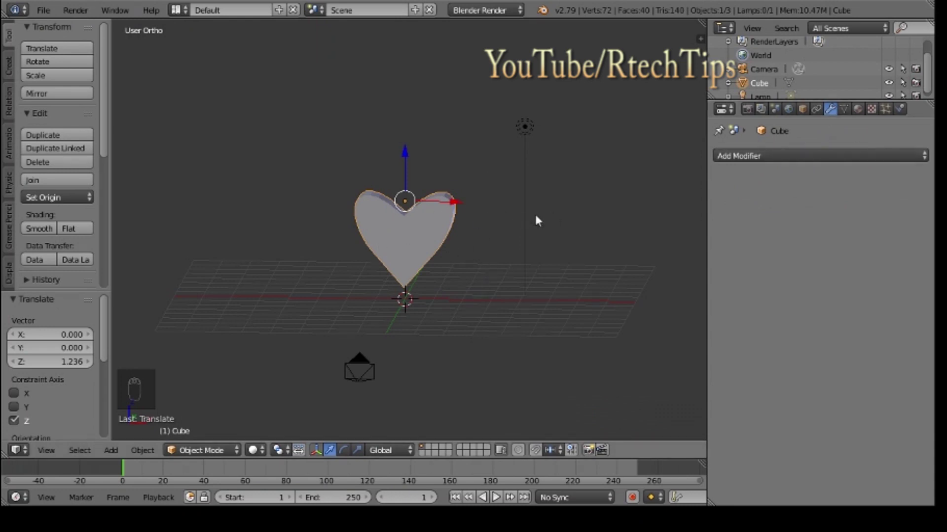
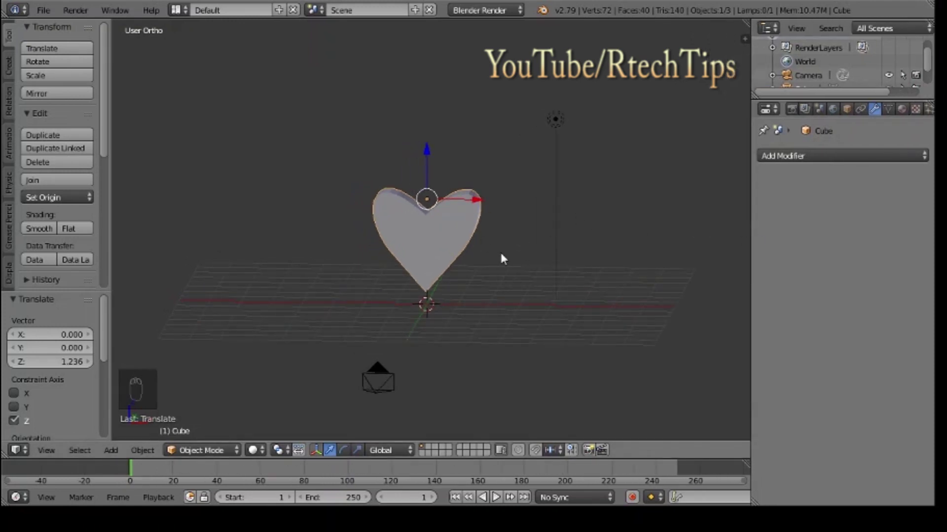
{"action": "middle_click", "coordinate": [525, 262]}
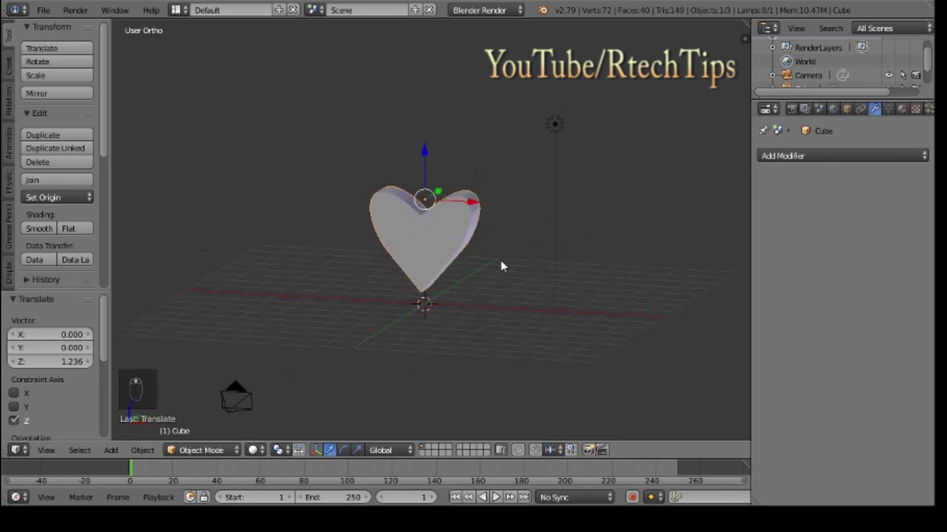
{"action": "left_click_drag", "start_coordinate": [251, 376], "coordinate": [480, 246]}
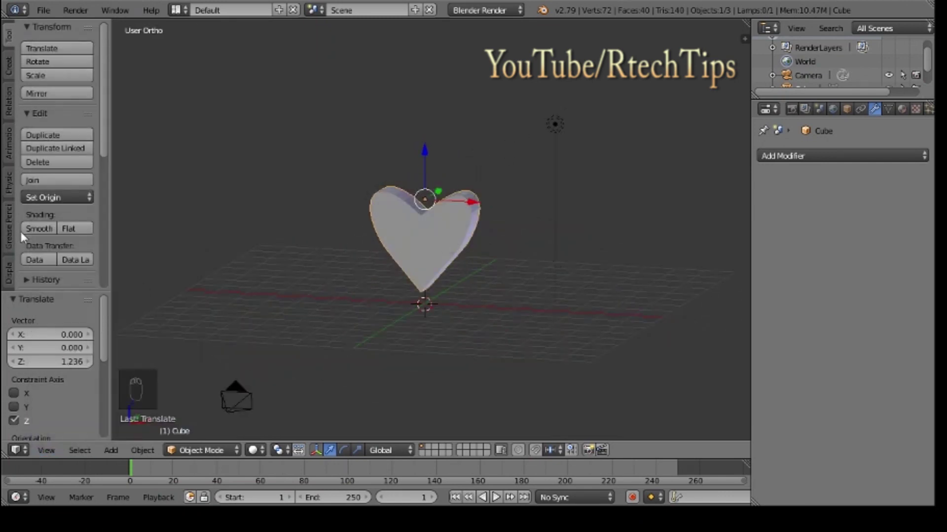
{"action": "left_click_drag", "start_coordinate": [37, 237], "coordinate": [250, 235]}
{"action": "middle_click", "coordinate": [249, 236]}
{"action": "left_click_drag", "start_coordinate": [79, 239], "coordinate": [429, 244]}
Step: Set the heart to smooth shading and give it a new red material
{"action": "middle_click", "coordinate": [429, 244]}
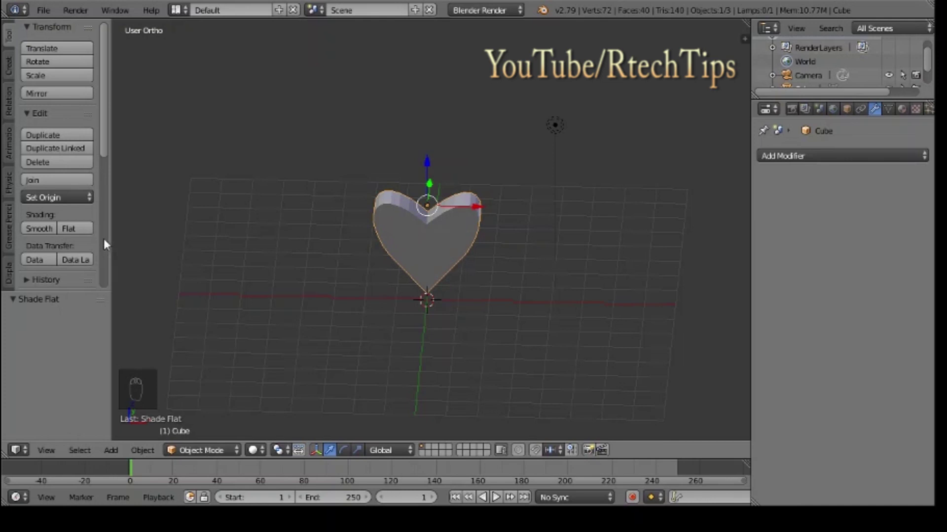
{"action": "left_click_drag", "start_coordinate": [105, 245], "coordinate": [341, 310]}
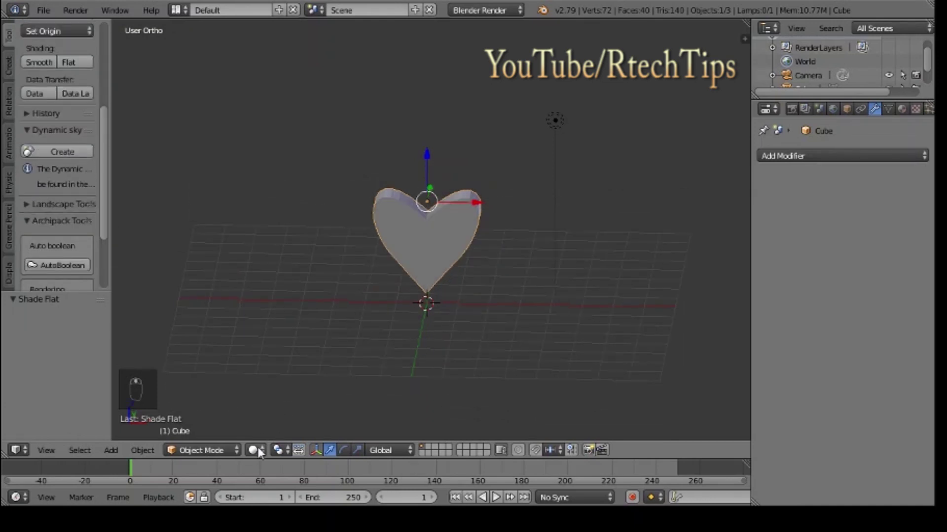
{"action": "left_click_drag", "start_coordinate": [260, 455], "coordinate": [477, 245]}
{"action": "left_click_drag", "start_coordinate": [257, 450], "coordinate": [48, 81]}
{"action": "left_click_drag", "start_coordinate": [47, 64], "coordinate": [355, 460]}
{"action": "left_click_drag", "start_coordinate": [258, 455], "coordinate": [560, 292]}
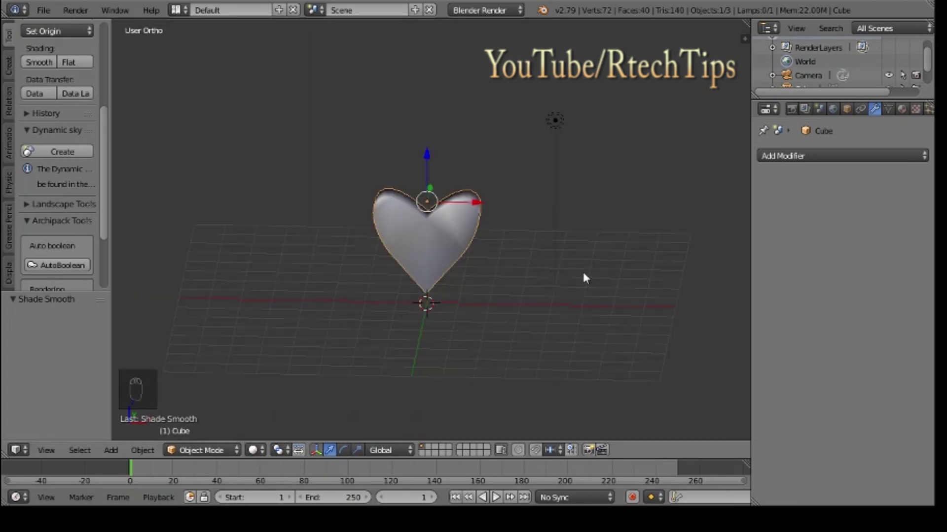
{"action": "left_click_drag", "start_coordinate": [631, 303], "coordinate": [597, 160]}
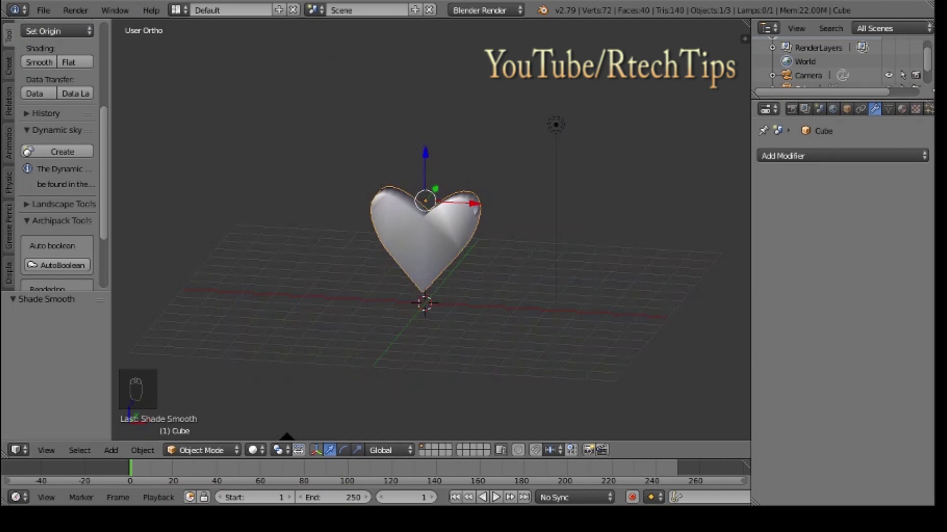
Step: Pick a deeper red for the heart's diffuse colour and view it front-on
{"action": "left_click_drag", "start_coordinate": [908, 114], "coordinate": [816, 251]}
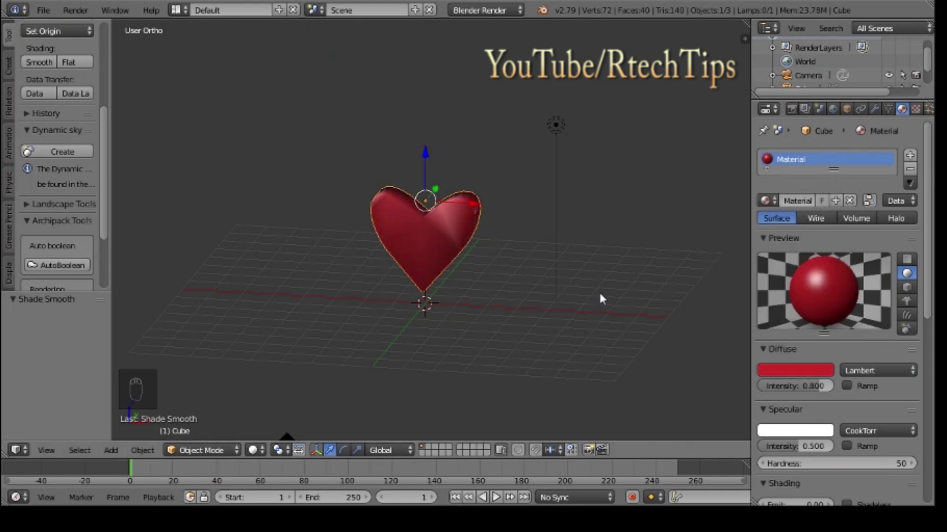
{"action": "left_click_drag", "start_coordinate": [578, 301], "coordinate": [601, 272]}
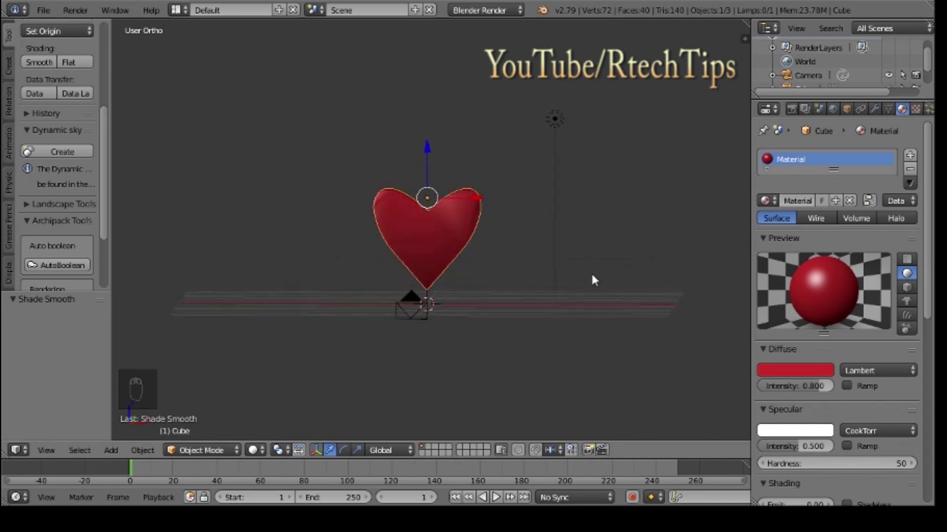
{"action": "scroll", "scroll_direction": "up", "scroll_amount": 3}
{"action": "middle_click", "coordinate": [622, 303]}
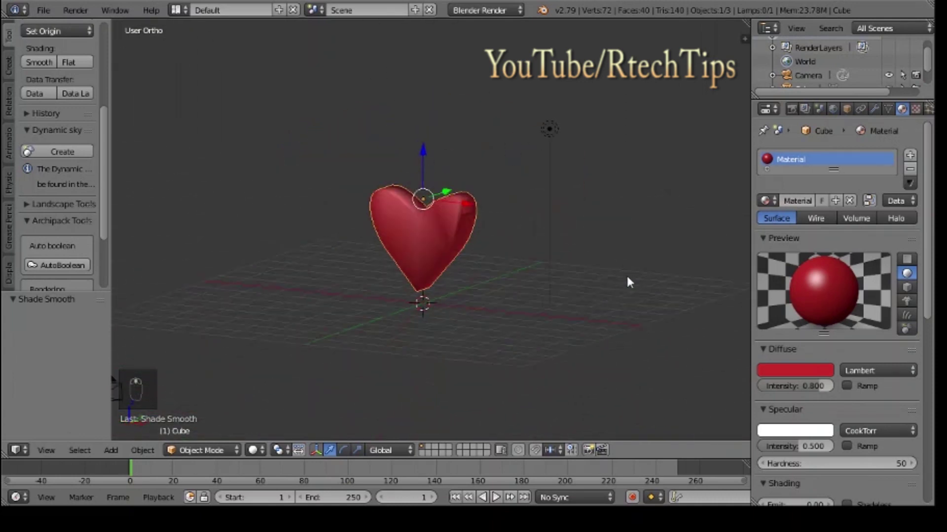
{"action": "left_click_drag", "start_coordinate": [632, 280], "coordinate": [628, 277]}
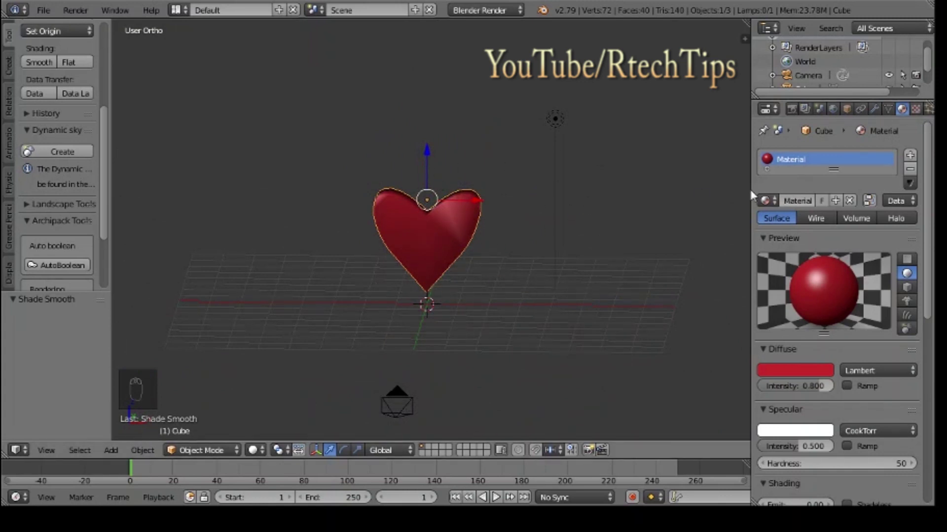
Step: Set the material's diffuse intensity to 0.761 and specular intensity to 0
{"action": "left_click_drag", "start_coordinate": [797, 373], "coordinate": [766, 288]}
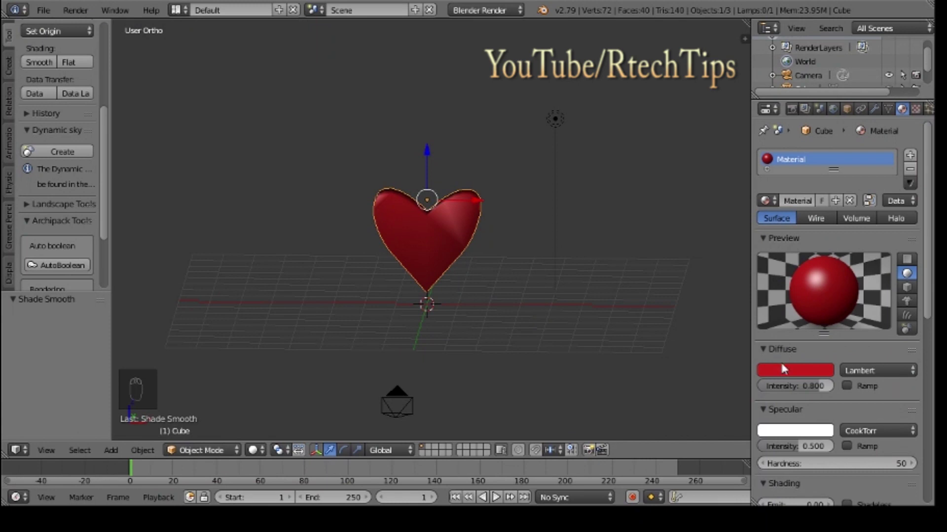
{"action": "left_click_drag", "start_coordinate": [785, 373], "coordinate": [765, 281]}
{"action": "left_click_drag", "start_coordinate": [832, 432], "coordinate": [832, 432]}
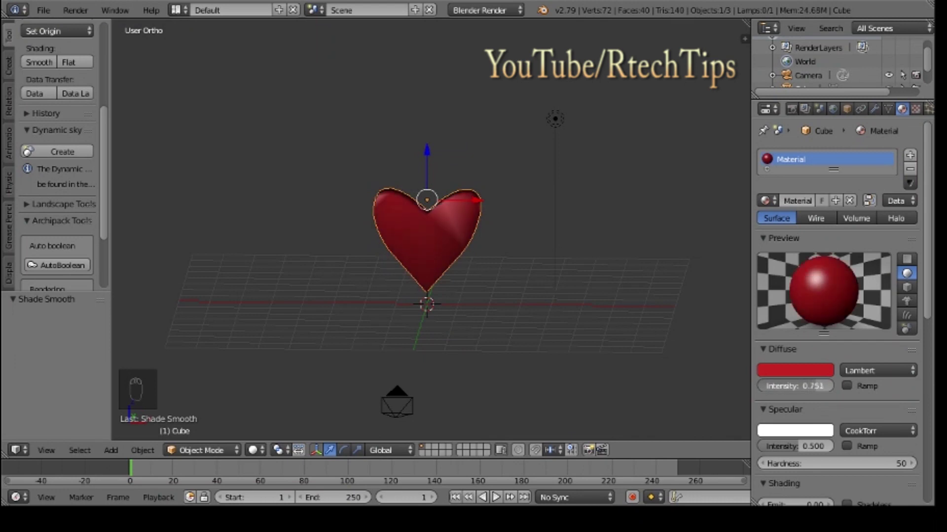
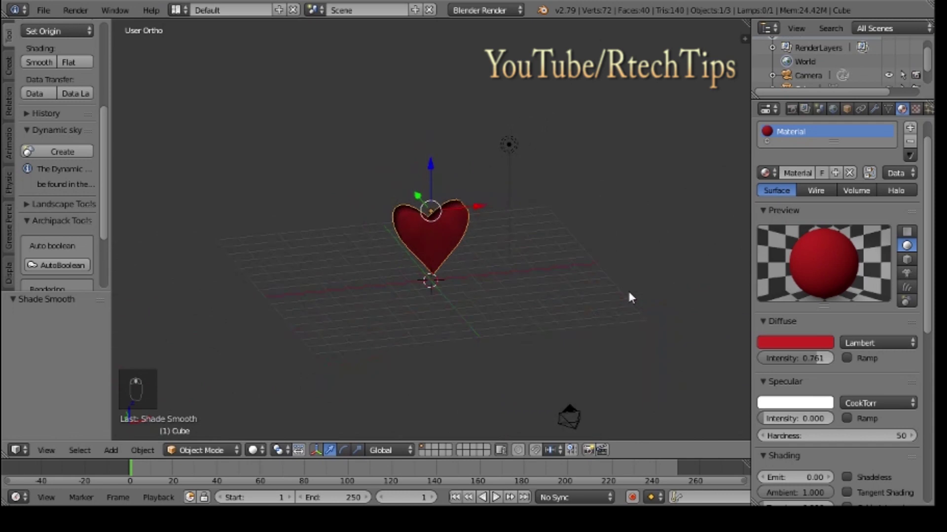
{"action": "left_click_drag", "start_coordinate": [578, 293], "coordinate": [565, 284]}
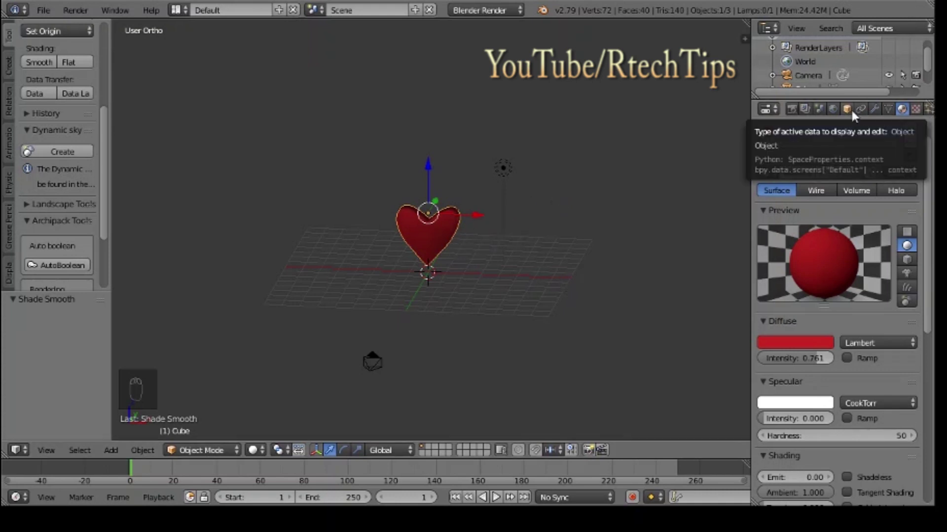
Step: Rename the heart object to heart1 in the Object properties
{"action": "left_click_drag", "start_coordinate": [856, 115], "coordinate": [448, 236]}
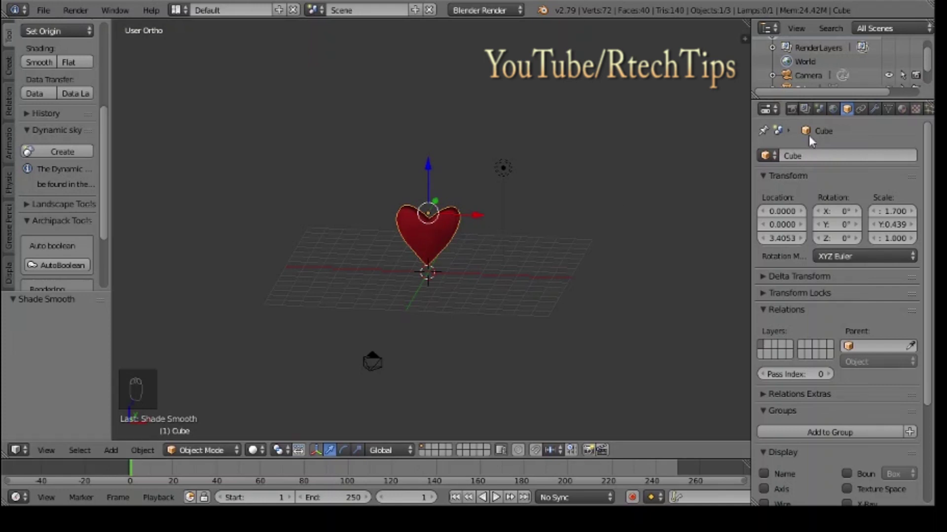
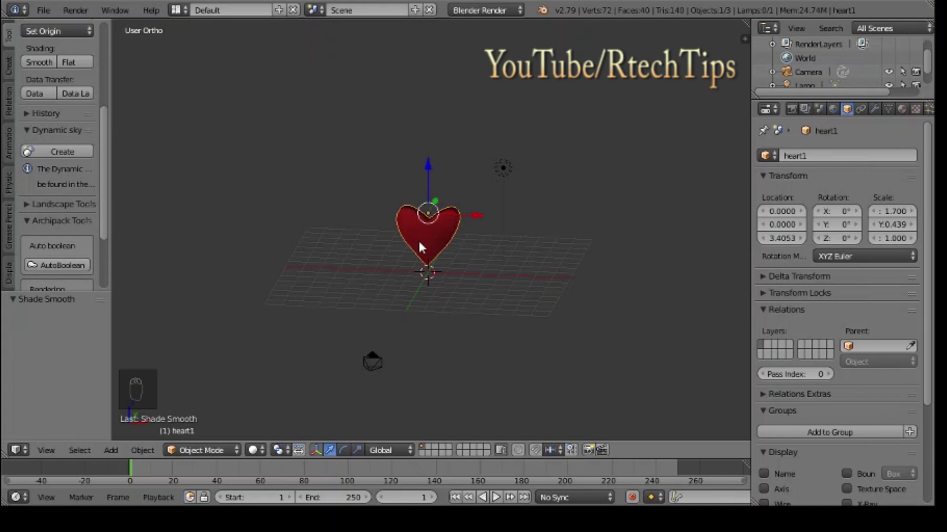
Step: Duplicate the heart twice along X into a row of three, naming the rightmost one particle heart
{"action": "key", "text": "shift+d"}
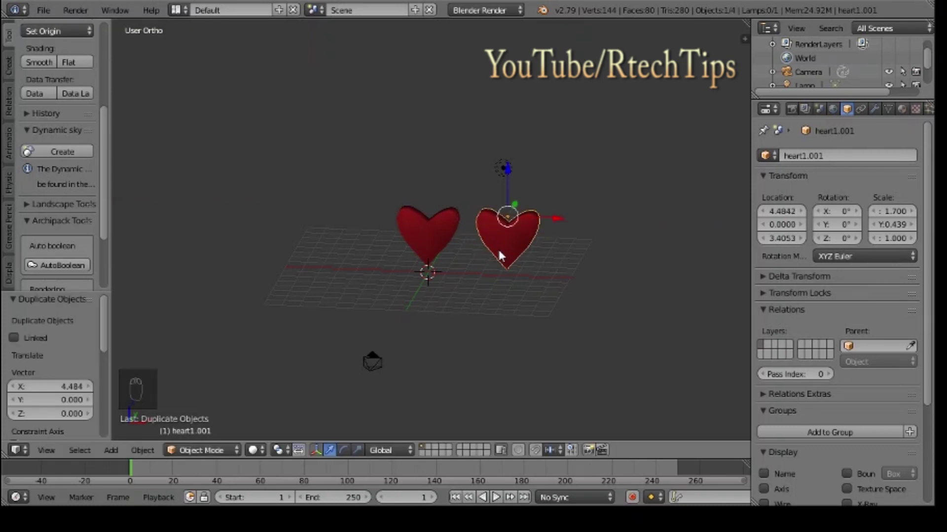
{"action": "key", "text": "shift+d"}
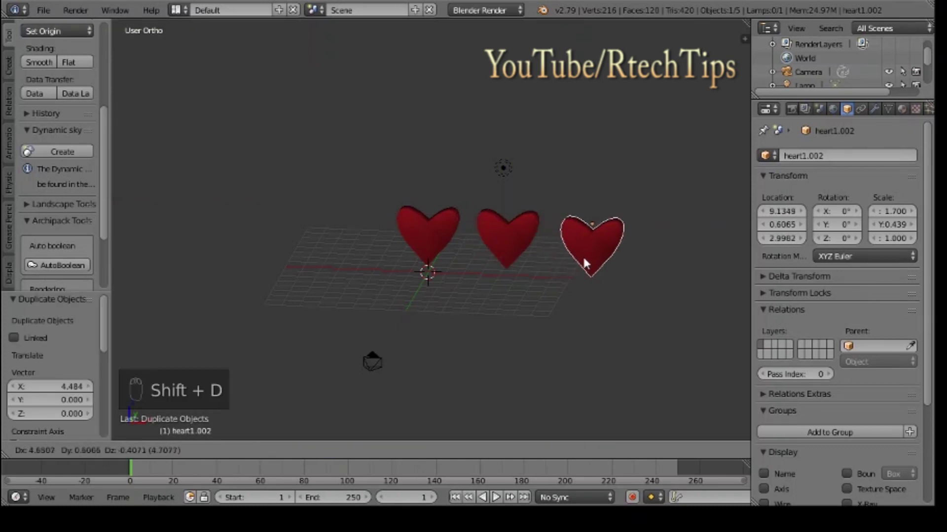
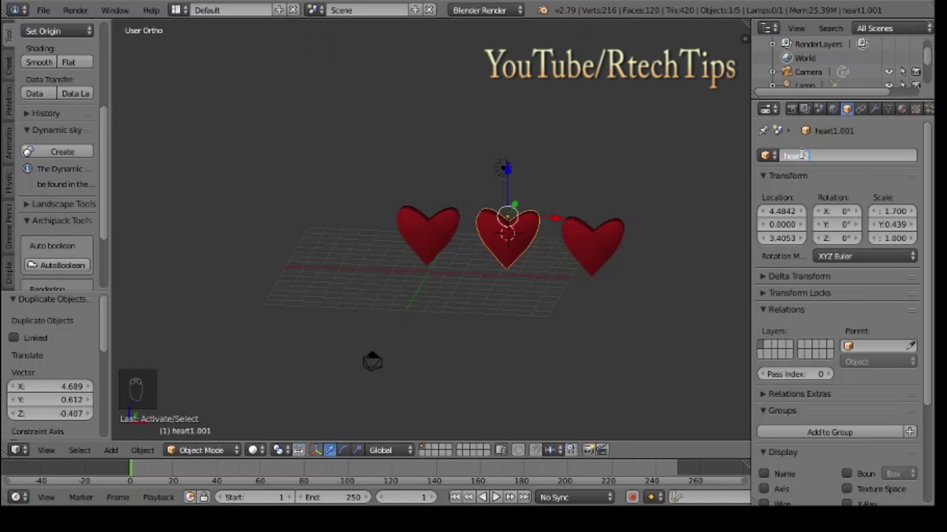
{"action": "left_click_drag", "start_coordinate": [599, 251], "coordinate": [480, 295]}
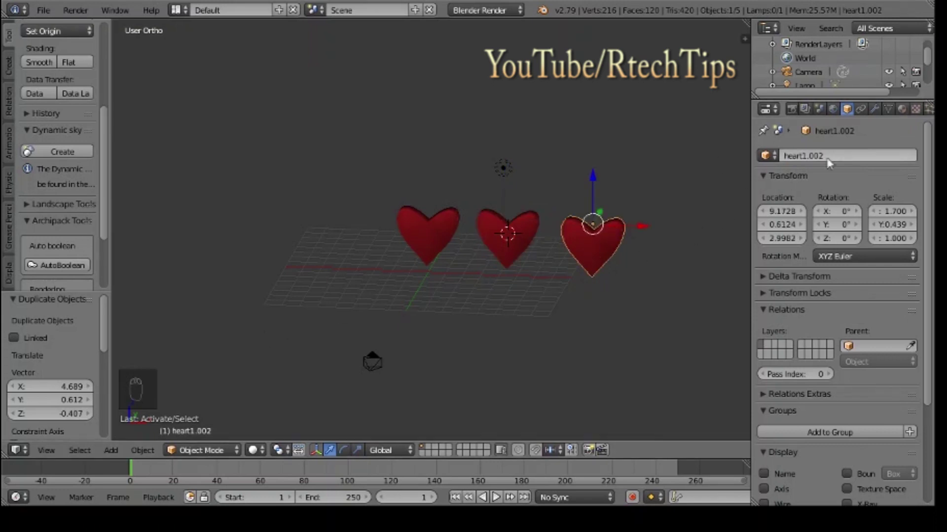
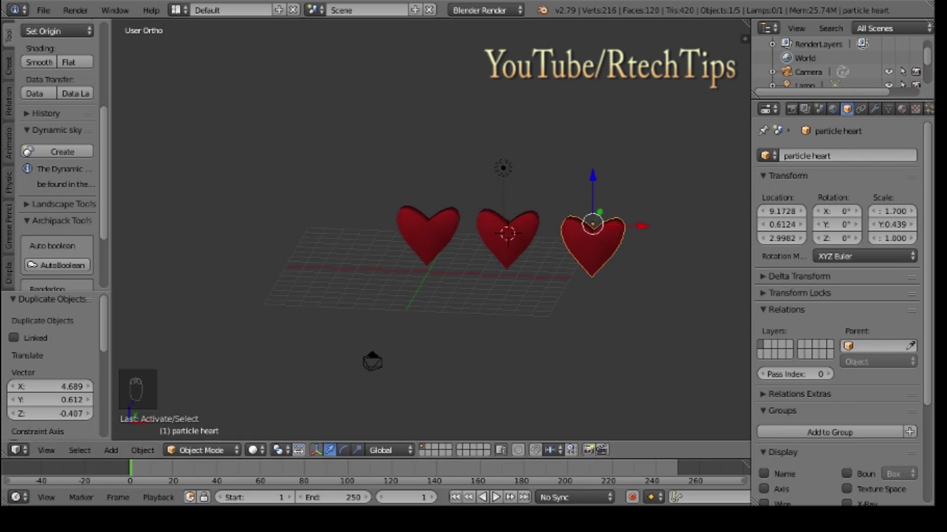
Step: From camera view, move the particle heart left along X out of the camera frame
{"action": "left_click", "coordinate": [96, 404]}
{"action": "left_click_drag", "start_coordinate": [564, 277], "coordinate": [524, 283]}
{"action": "key", "text": "g"}
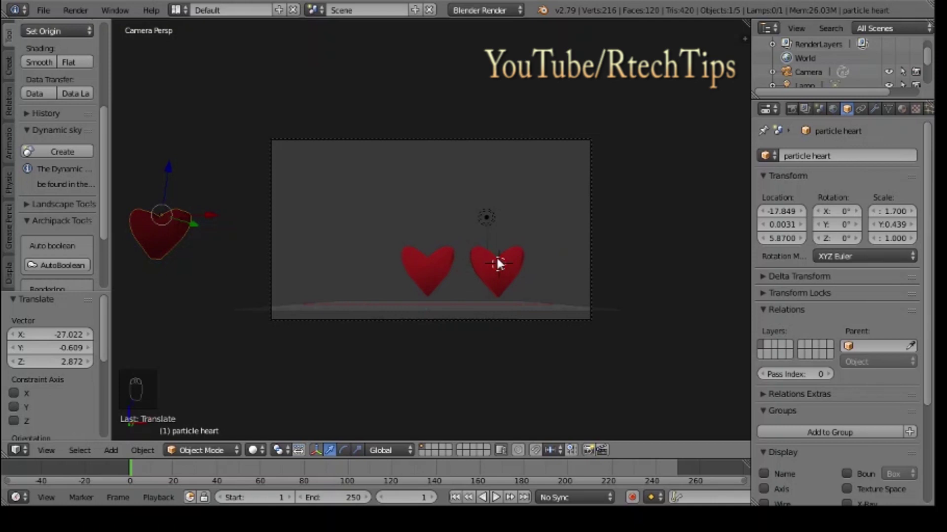
{"action": "left_click_drag", "start_coordinate": [562, 318], "coordinate": [134, 228]}
{"action": "key", "text": "g"}
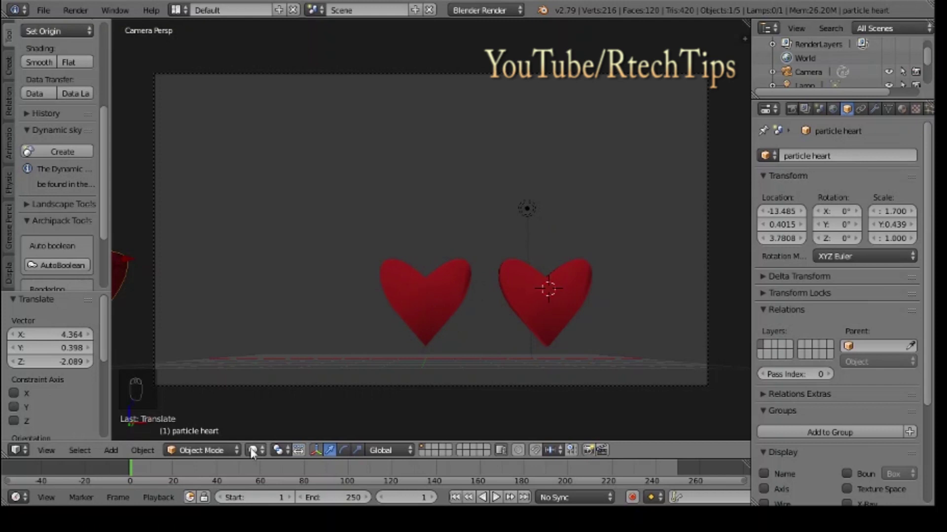
Step: Switch to Rendered shading and enable World Ambient Occlusion so the hearts show red
{"action": "left_click_drag", "start_coordinate": [252, 453], "coordinate": [292, 357]}
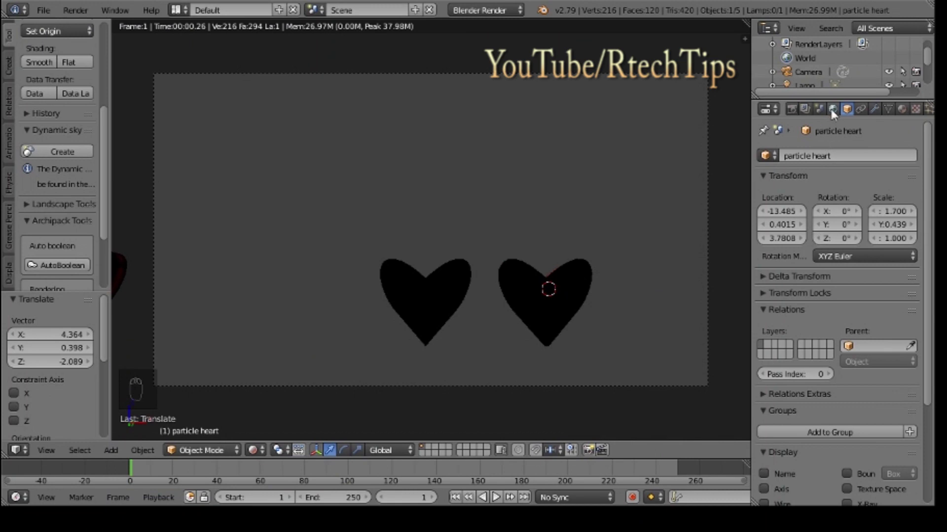
{"action": "left_click_drag", "start_coordinate": [834, 113], "coordinate": [780, 381]}
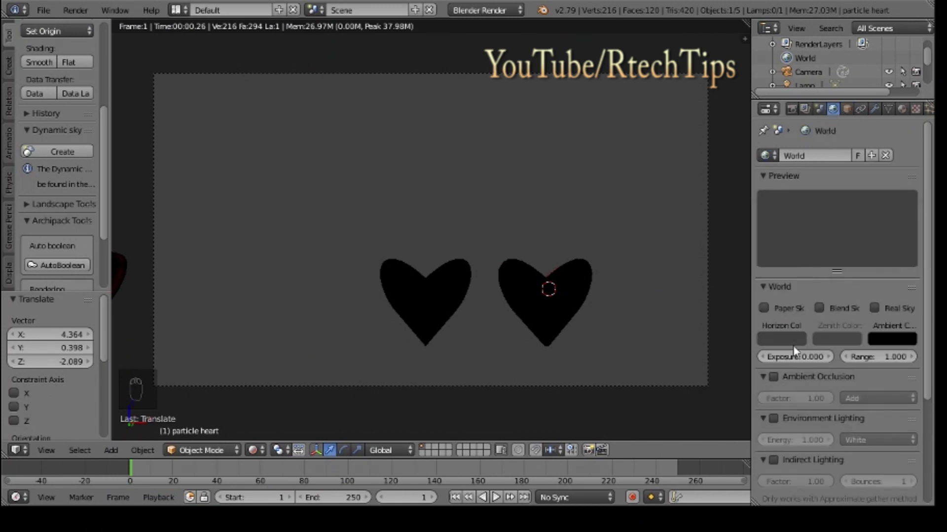
{"action": "left_click_drag", "start_coordinate": [777, 382], "coordinate": [791, 360]}
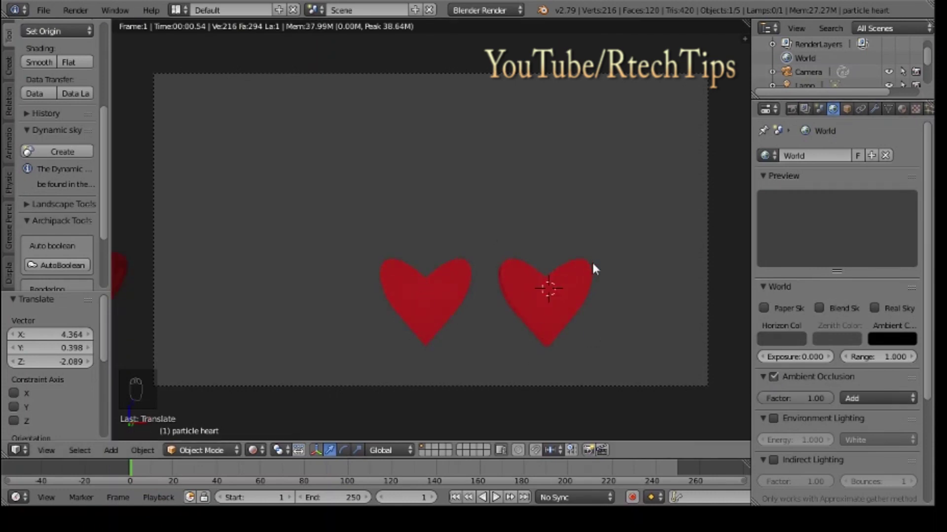
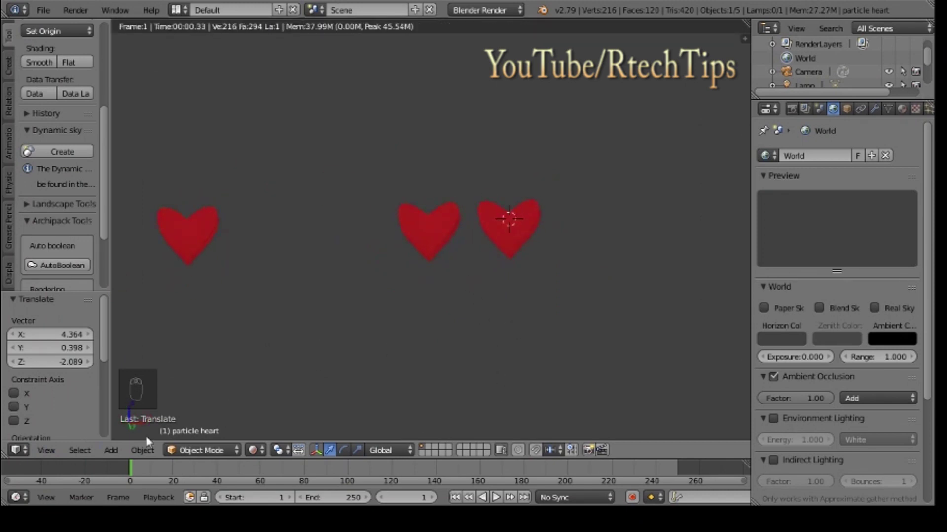
Step: Leave the rendered preview, select both hearts and scale them down to about 0.7
{"action": "left_click_drag", "start_coordinate": [260, 452], "coordinate": [276, 415]}
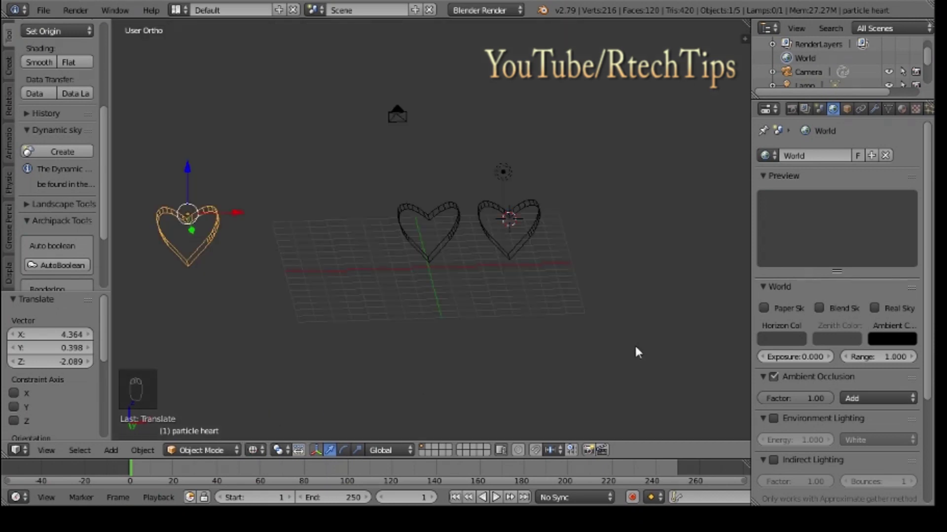
{"action": "left_click_drag", "start_coordinate": [258, 456], "coordinate": [764, 351]}
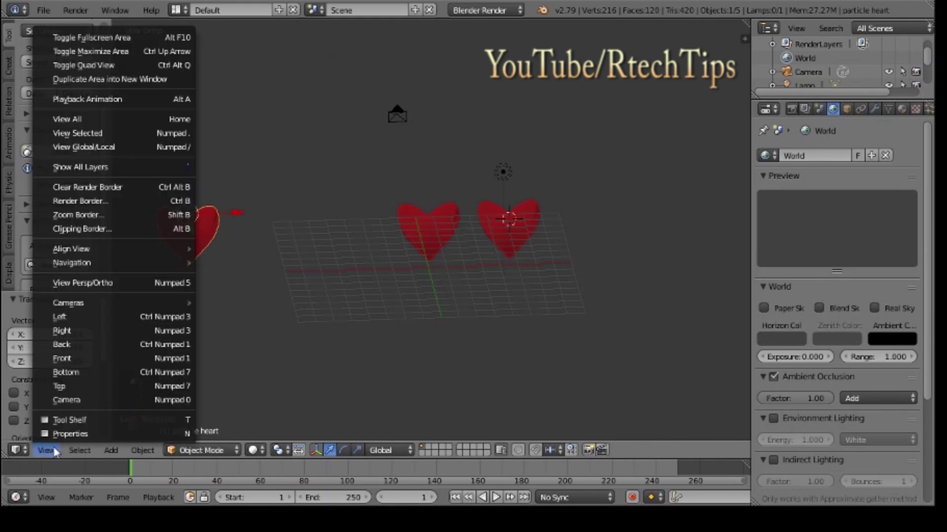
{"action": "left_click", "coordinate": [85, 401]}
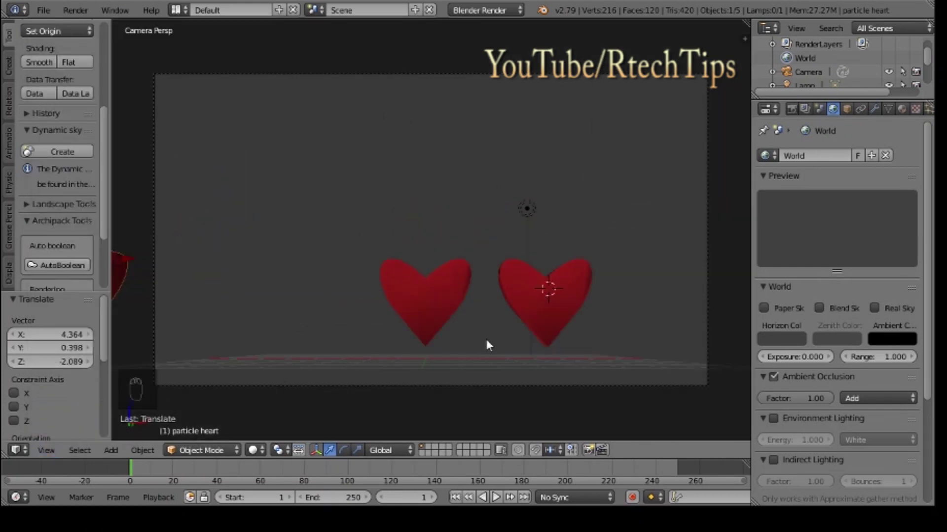
{"action": "left_click_drag", "start_coordinate": [452, 304], "coordinate": [620, 338]}
{"action": "key", "text": "s"}
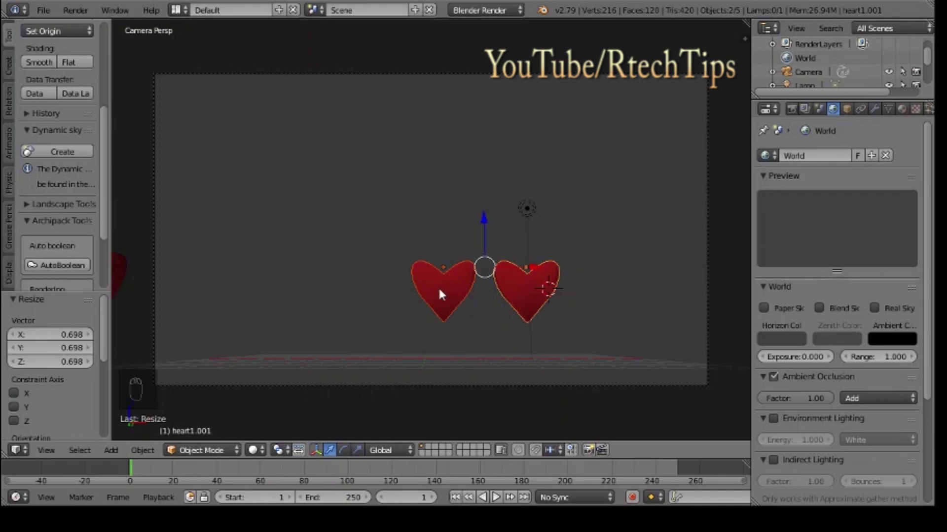
Step: Move one heart to the left and the other to the right of the camera view
{"action": "left_click_drag", "start_coordinate": [446, 294], "coordinate": [403, 275]}
{"action": "left_click_drag", "start_coordinate": [496, 271], "coordinate": [532, 288]}
{"action": "left_click_drag", "start_coordinate": [532, 288], "coordinate": [702, 269]}
{"action": "left_click_drag", "start_coordinate": [579, 271], "coordinate": [404, 177]}
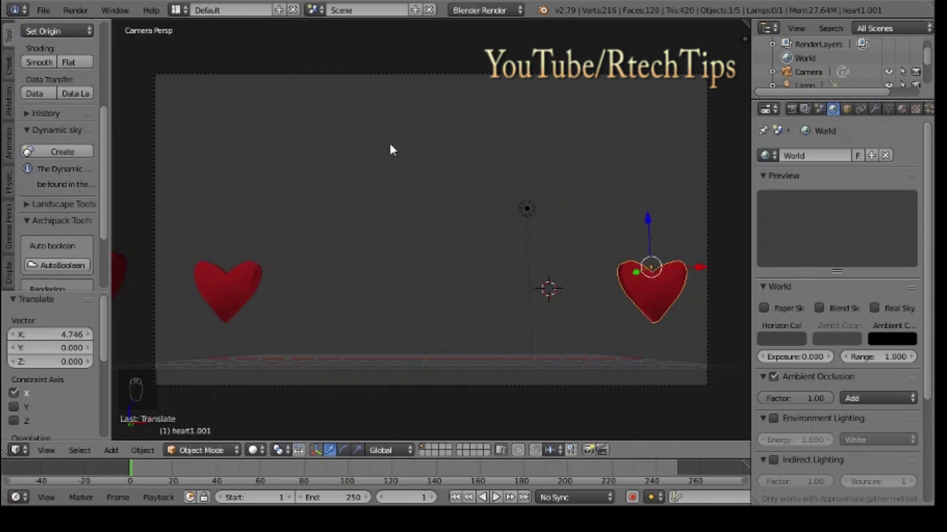
{"action": "left_click_drag", "start_coordinate": [406, 145], "coordinate": [387, 141]}
{"action": "left_click_drag", "start_coordinate": [406, 145], "coordinate": [388, 141]}
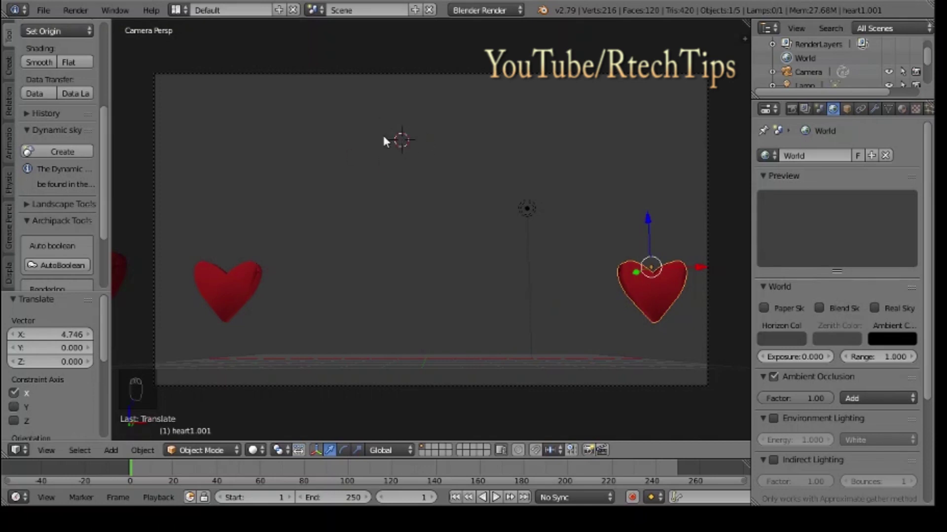
Step: Add an upright text object rotated 90° on X reading I
{"action": "key", "text": "shift+a"}
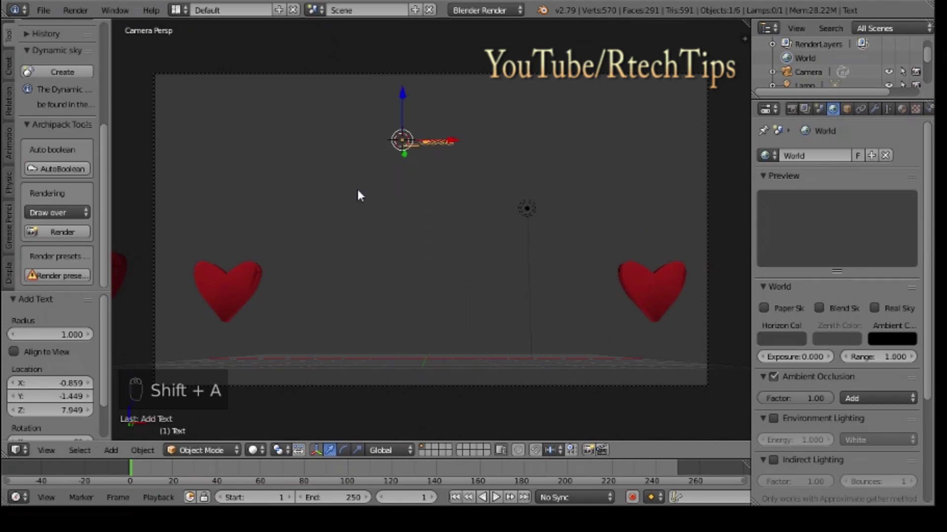
{"action": "key", "text": "r"}
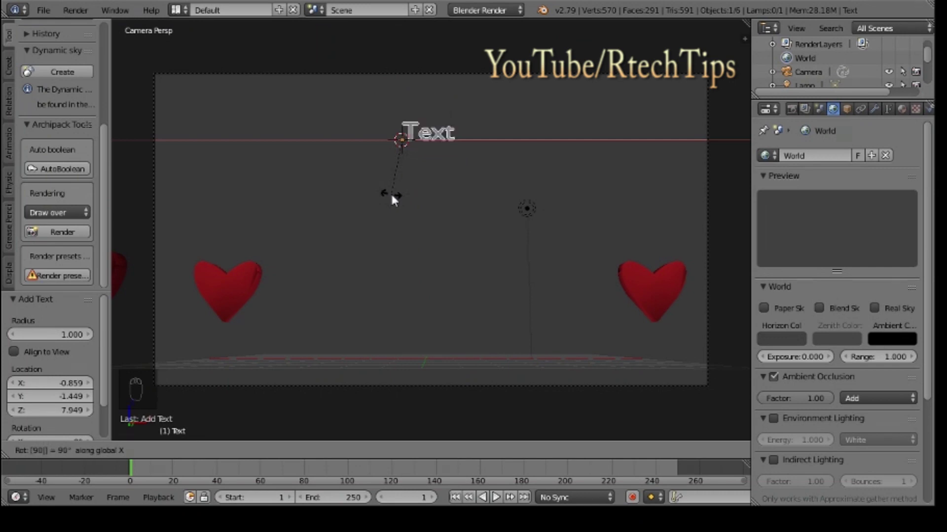
{"action": "key", "text": "Tab"}
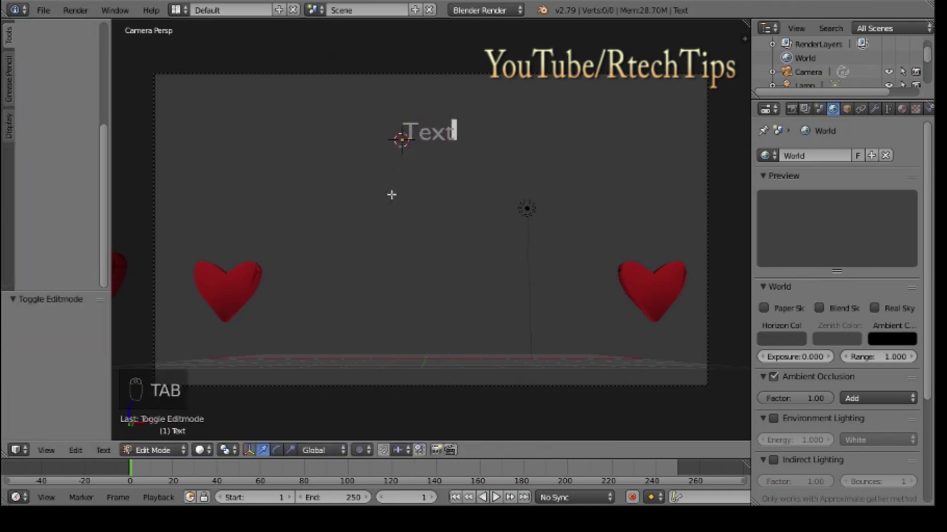
{"action": "key", "text": "BackSpace"}
{"action": "key", "text": "BackSpace"}
{"action": "key", "text": "BackSpace"}
{"action": "key", "text": "BackSpace"}
{"action": "key", "text": "shift+i"}
{"action": "key", "text": "Tab"}
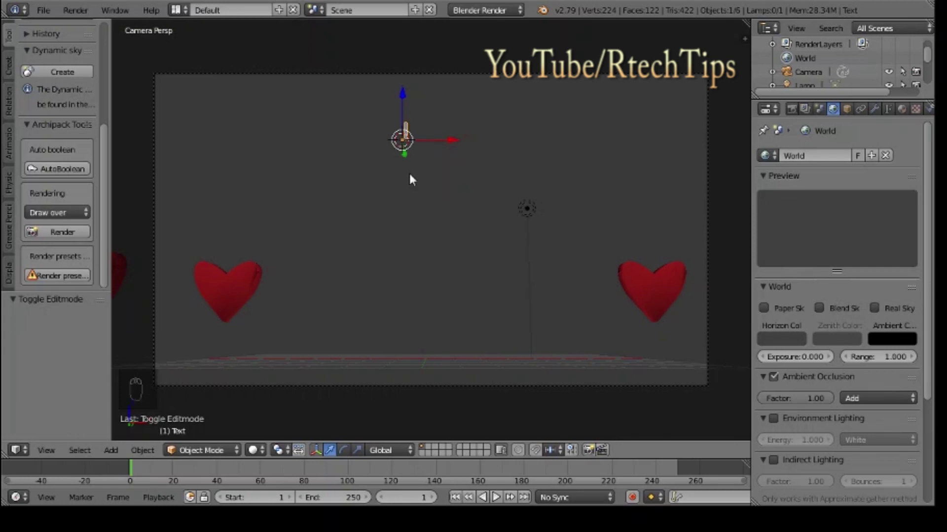
Step: Add a second upright text object reading Love
{"action": "key", "text": "shift+a"}
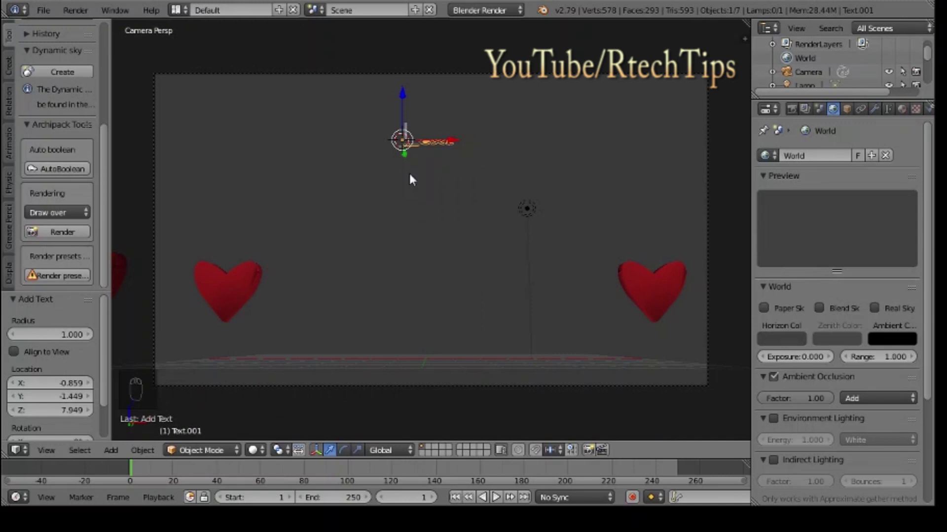
{"action": "key", "text": "r"}
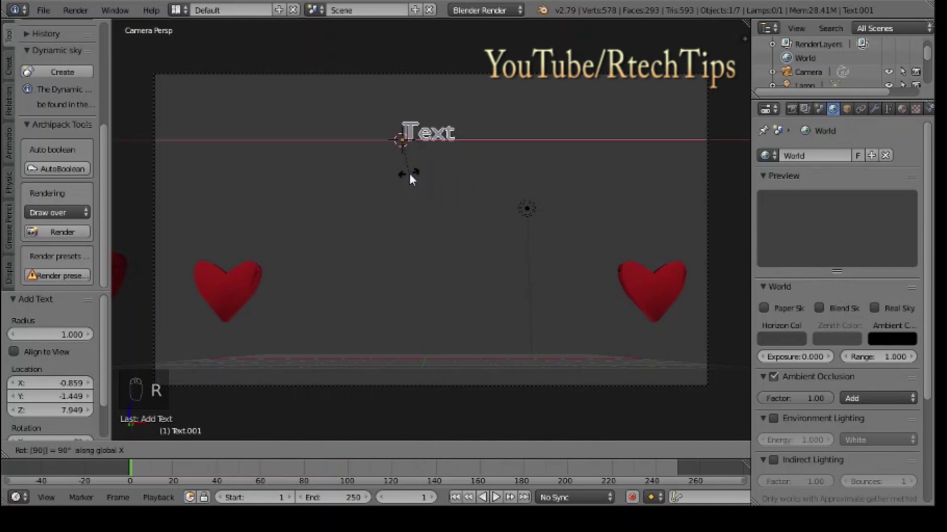
{"action": "key", "text": "Tab"}
{"action": "key", "text": "BackSpace"}
{"action": "key", "text": "BackSpace"}
{"action": "key", "text": "BackSpace"}
{"action": "key", "text": "BackSpace"}
{"action": "key", "text": "shift+l"}
{"action": "key", "text": "o"}
{"action": "key", "text": "v"}
{"action": "key", "text": "e"}
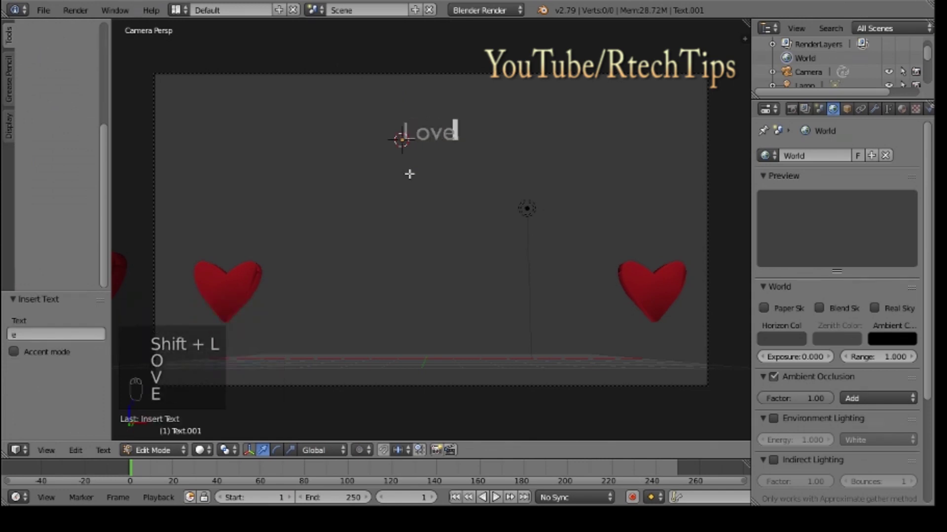
{"action": "key", "text": "Tab"}
Step: Add a third upright text object reading You
{"action": "key", "text": "shift+a"}
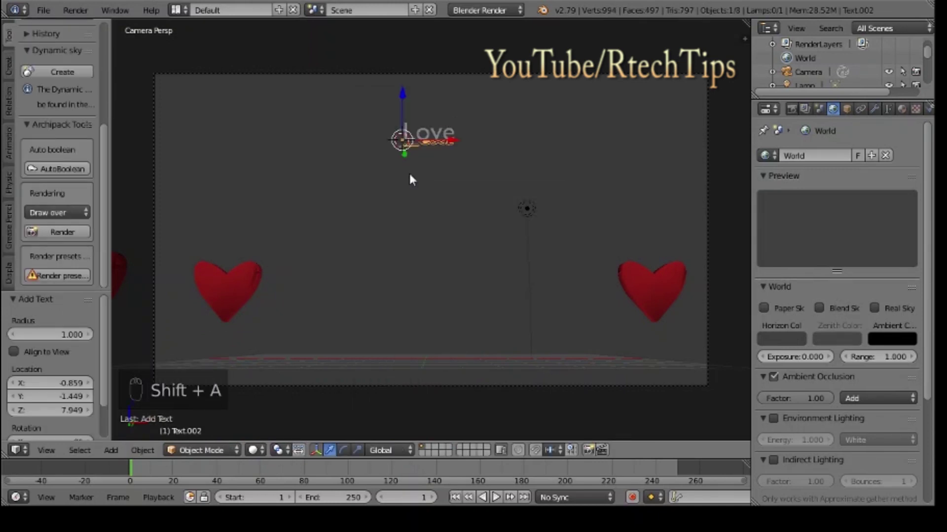
{"action": "key", "text": "r"}
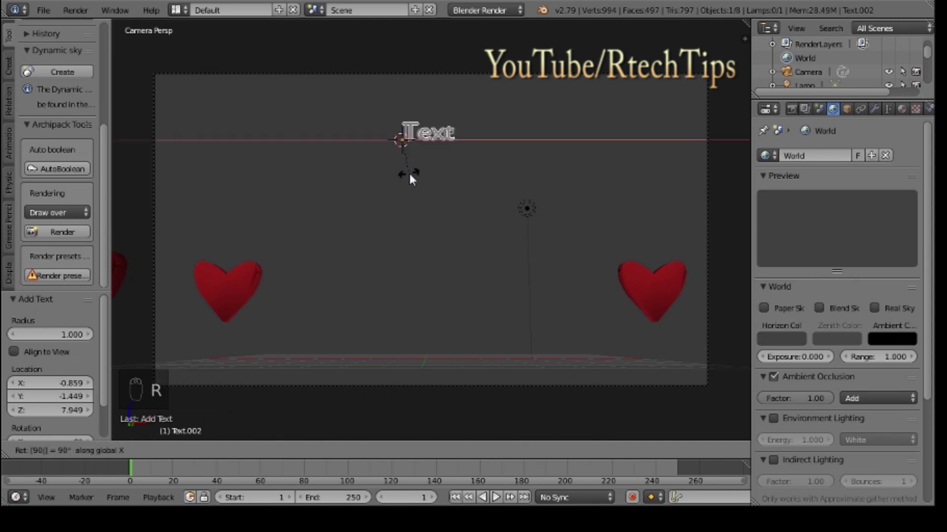
{"action": "key", "text": "Tab"}
{"action": "key", "text": "BackSpace"}
{"action": "key", "text": "BackSpace"}
{"action": "key", "text": "BackSpace"}
{"action": "key", "text": "BackSpace"}
{"action": "key", "text": "shift+y"}
{"action": "key", "text": "o"}
{"action": "key", "text": "u"}
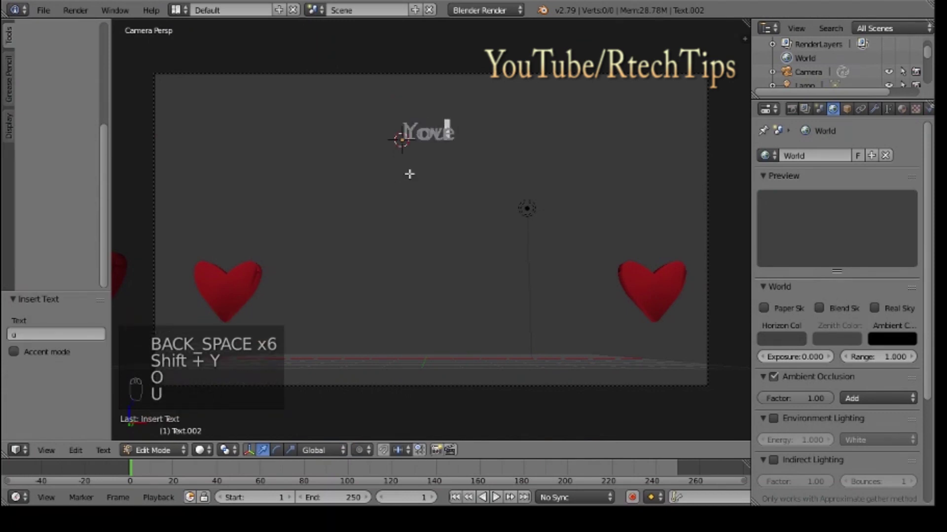
{"action": "key", "text": "Tab"}
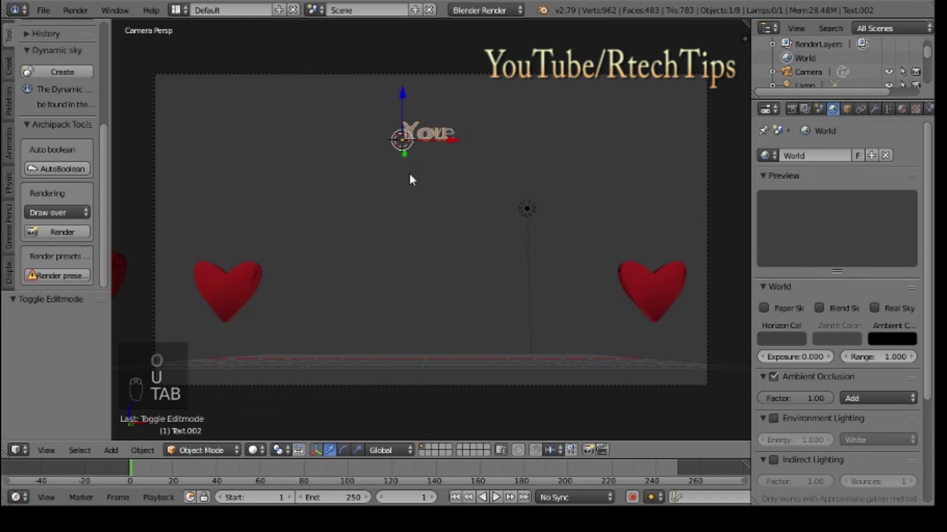
{"action": "key", "text": "shift+a"}
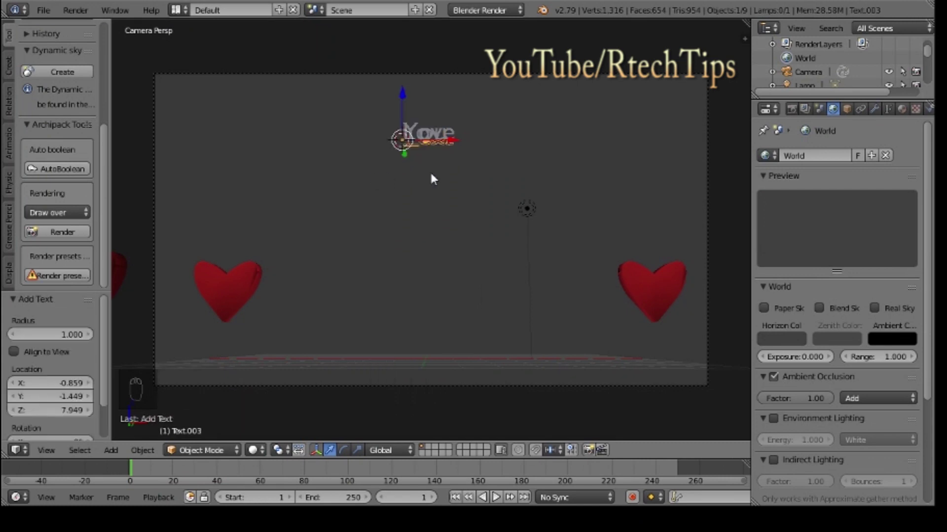
Step: Make the fourth text object upright and type the channel name RTechTips
{"action": "key", "text": "r"}
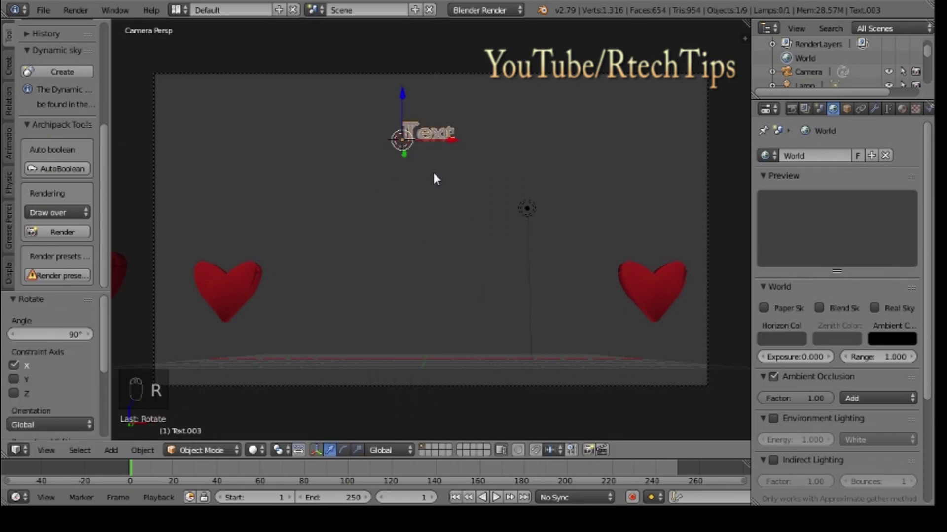
{"action": "key", "text": "Tab"}
{"action": "key", "text": "BackSpace"}
{"action": "key", "text": "BackSpace"}
{"action": "key", "text": "BackSpace"}
{"action": "key", "text": "BackSpace"}
{"action": "key", "text": "shift+r"}
{"action": "key", "text": "t"}
{"action": "key", "text": "e"}
{"action": "key", "text": "c"}
{"action": "key", "text": "h"}
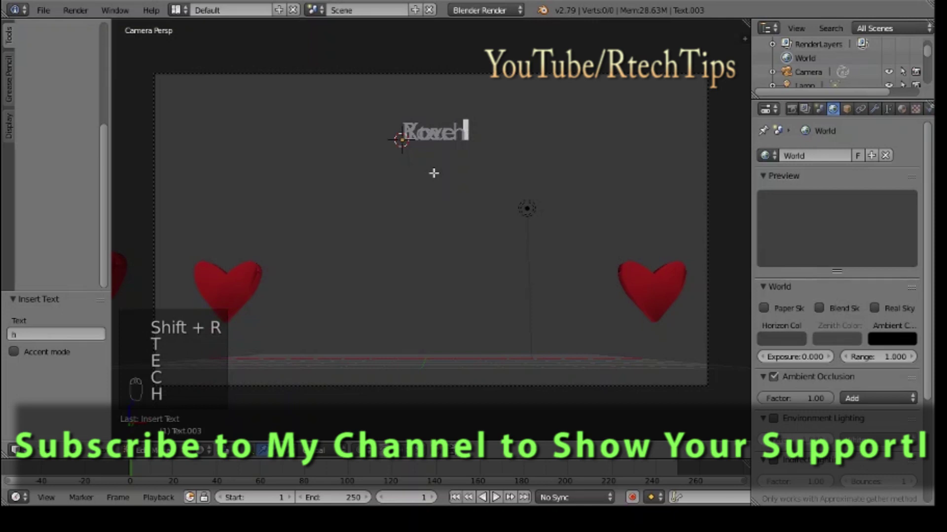
{"action": "key", "text": "shift+t"}
{"action": "key", "text": "i"}
{"action": "key", "text": "p"}
{"action": "key", "text": "s"}
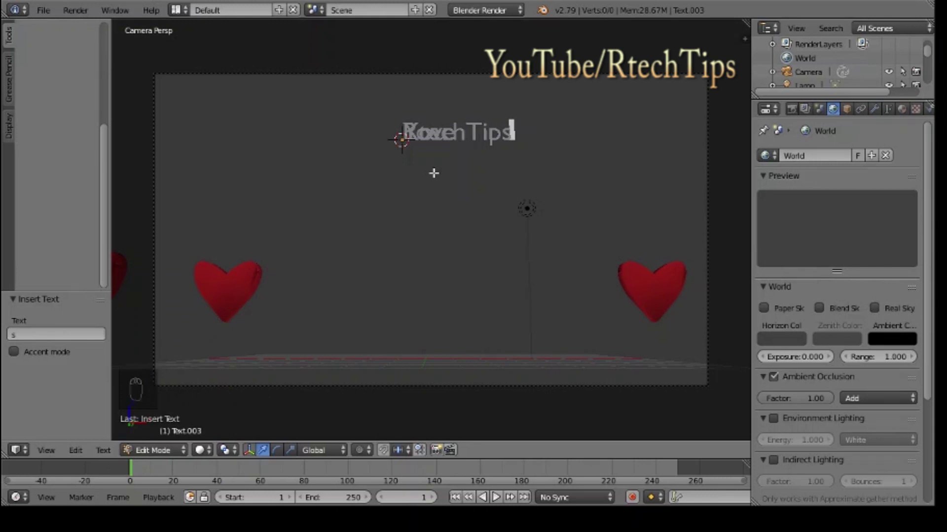
{"action": "key", "text": "Tab"}
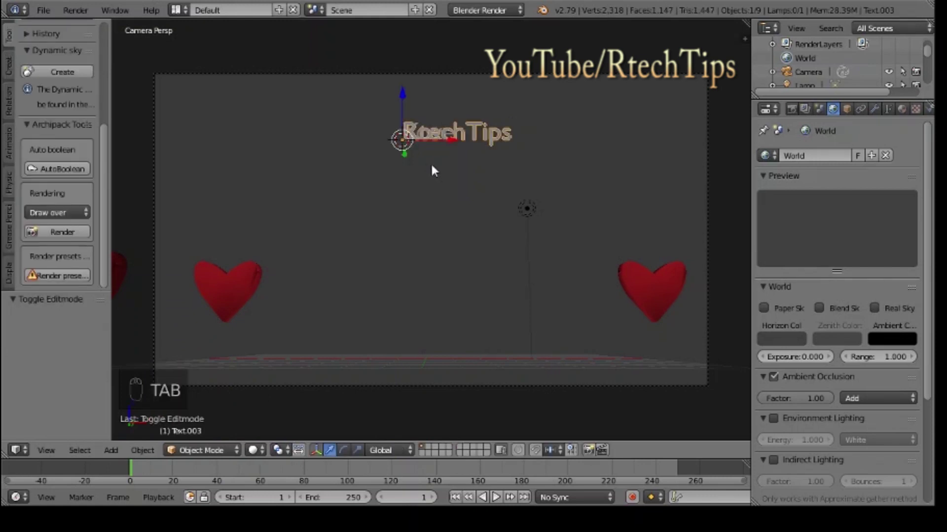
Step: Correct the capitalisation so the text reads RTechTips with a capital T
{"action": "left_click_drag", "start_coordinate": [407, 98], "coordinate": [406, 138]}
{"action": "key", "text": "Tab"}
{"action": "key", "text": "Left"}
{"action": "key", "text": "Left"}
{"action": "key", "text": "Left"}
{"action": "key", "text": "Right"}
{"action": "key", "text": "Right"}
{"action": "key", "text": "Right"}
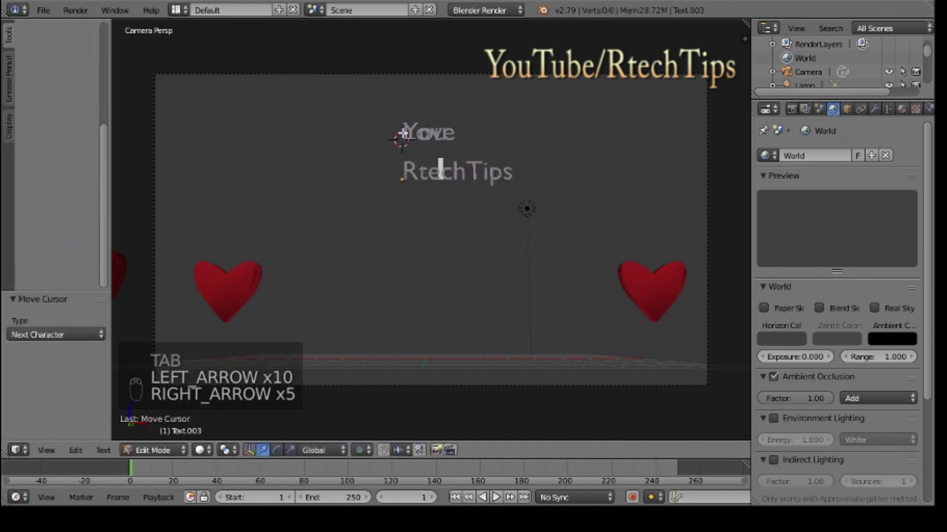
{"action": "key", "text": "Left"}
{"action": "key", "text": "\\"}
{"action": "key", "text": "\\"}
{"action": "key", "text": "BackSpace"}
{"action": "key", "text": "BackSpace"}
{"action": "key", "text": "BackSpace"}
{"action": "key", "text": "shift+t"}
{"action": "key", "text": "Tab"}
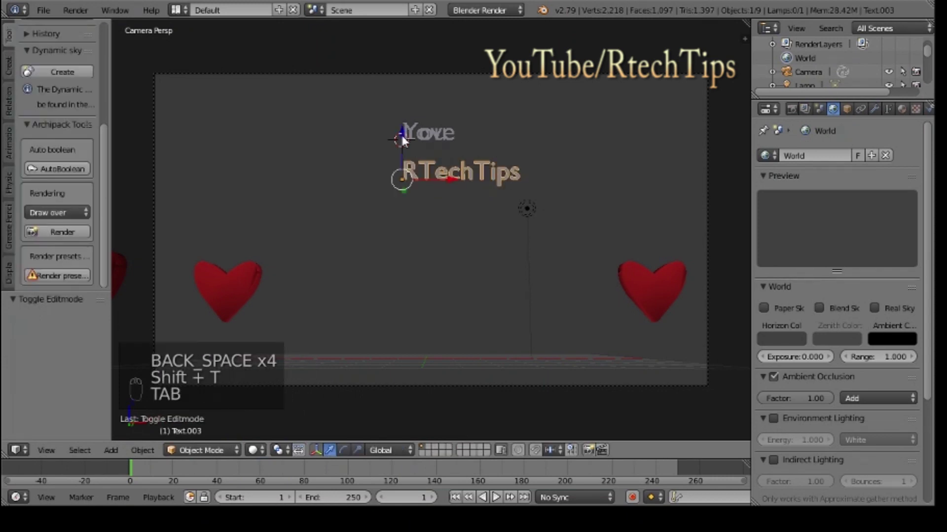
Step: Move RTechTips, Love and You into a vertical column below I in the camera view
{"action": "left_click_drag", "start_coordinate": [406, 136], "coordinate": [395, 300]}
{"action": "left_click_drag", "start_coordinate": [411, 144], "coordinate": [404, 240]}
{"action": "left_click_drag", "start_coordinate": [407, 101], "coordinate": [411, 136]}
{"action": "left_click_drag", "start_coordinate": [412, 136], "coordinate": [407, 147]}
{"action": "left_click_drag", "start_coordinate": [406, 98], "coordinate": [407, 136]}
{"action": "left_click_drag", "start_coordinate": [408, 136], "coordinate": [408, 123]}
{"action": "left_click_drag", "start_coordinate": [409, 97], "coordinate": [430, 135]}
{"action": "left_click_drag", "start_coordinate": [454, 149], "coordinate": [457, 276]}
{"action": "left_click_drag", "start_coordinate": [444, 238], "coordinate": [463, 246]}
{"action": "left_click_drag", "start_coordinate": [433, 278], "coordinate": [470, 284]}
Step: Tidy the word column and enlarge the You text to about 1.48 times
{"action": "left_click_drag", "start_coordinate": [456, 284], "coordinate": [440, 282]}
{"action": "left_click_drag", "start_coordinate": [438, 285], "coordinate": [432, 344]}
{"action": "right_click", "coordinate": [431, 343]}
{"action": "right_click", "coordinate": [455, 344]}
{"action": "right_click", "coordinate": [432, 279]}
{"action": "left_click_drag", "start_coordinate": [433, 278], "coordinate": [425, 250]}
{"action": "left_click_drag", "start_coordinate": [414, 205], "coordinate": [432, 285]}
{"action": "left_click_drag", "start_coordinate": [431, 283], "coordinate": [433, 178]}
{"action": "left_click_drag", "start_coordinate": [436, 143], "coordinate": [486, 233]}
{"action": "key", "text": "s"}
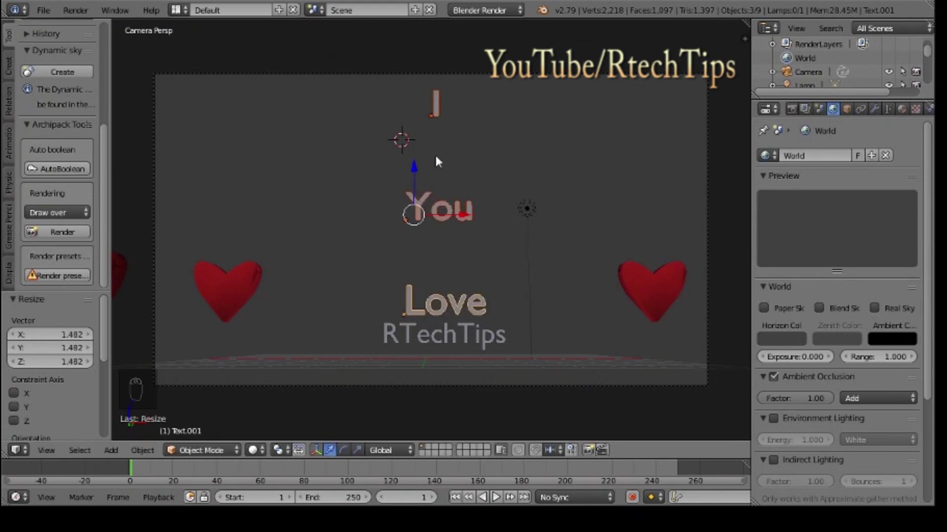
{"action": "left_click_drag", "start_coordinate": [434, 214], "coordinate": [404, 138]}
{"action": "left_click_drag", "start_coordinate": [411, 176], "coordinate": [431, 311]}
{"action": "right_click", "coordinate": [431, 311]}
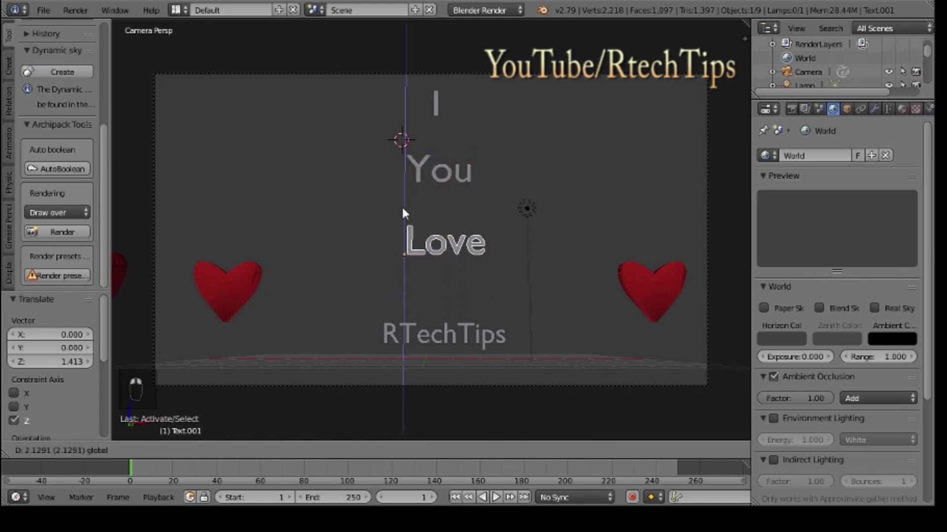
{"action": "left_click", "coordinate": [407, 210]}
Step: Enlarge RTechTips and Love, put I at the top and centre RTechTips under the other words
{"action": "right_click", "coordinate": [416, 161]}
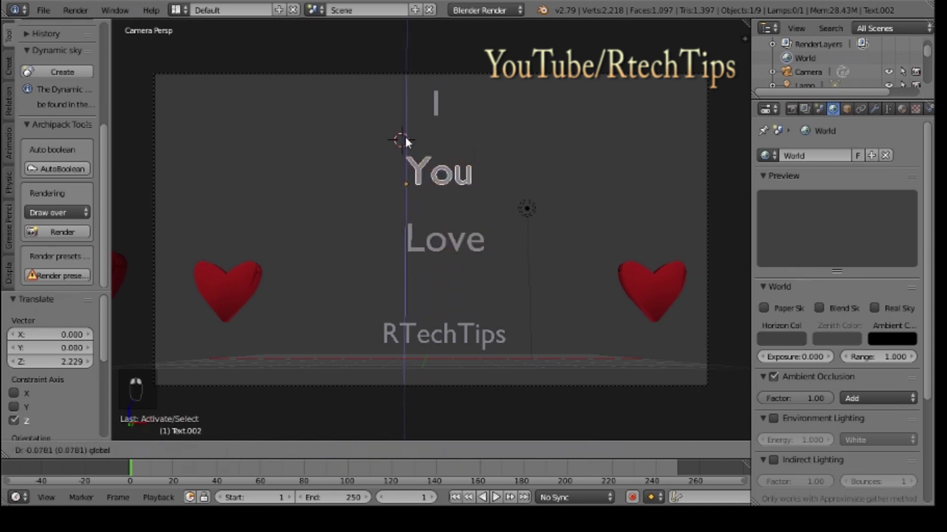
{"action": "right_click", "coordinate": [449, 293]}
{"action": "left_click_drag", "start_coordinate": [450, 293], "coordinate": [526, 301]}
{"action": "left_click_drag", "start_coordinate": [447, 344], "coordinate": [638, 309]}
{"action": "key", "text": "s"}
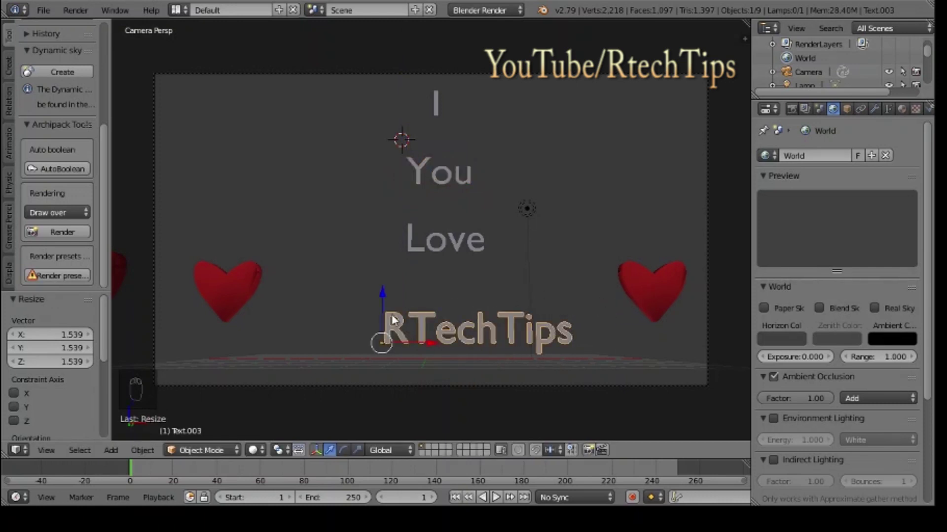
{"action": "left_click_drag", "start_coordinate": [385, 303], "coordinate": [440, 250]}
{"action": "left_click_drag", "start_coordinate": [441, 250], "coordinate": [477, 256]}
{"action": "left_click_drag", "start_coordinate": [406, 209], "coordinate": [483, 254]}
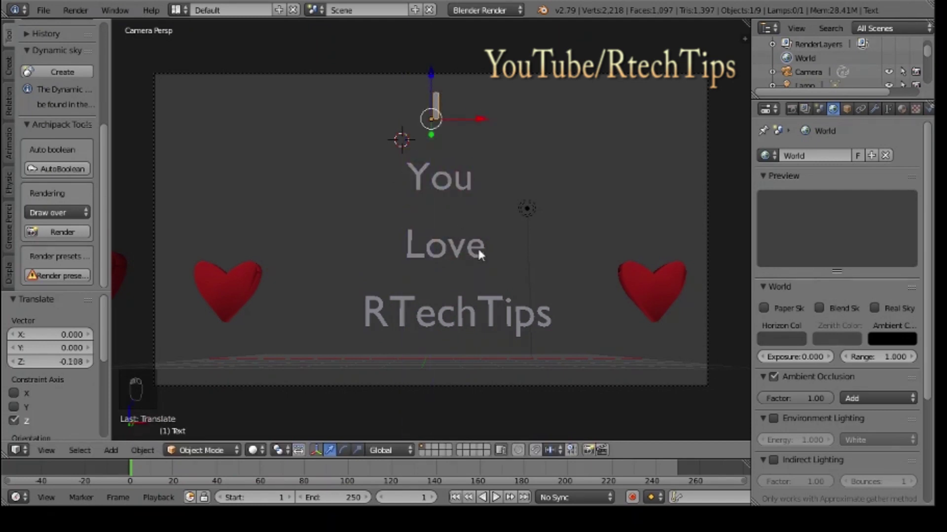
{"action": "left_click_drag", "start_coordinate": [483, 253], "coordinate": [456, 265]}
{"action": "left_click_drag", "start_coordinate": [458, 262], "coordinate": [494, 274]}
{"action": "key", "text": "s"}
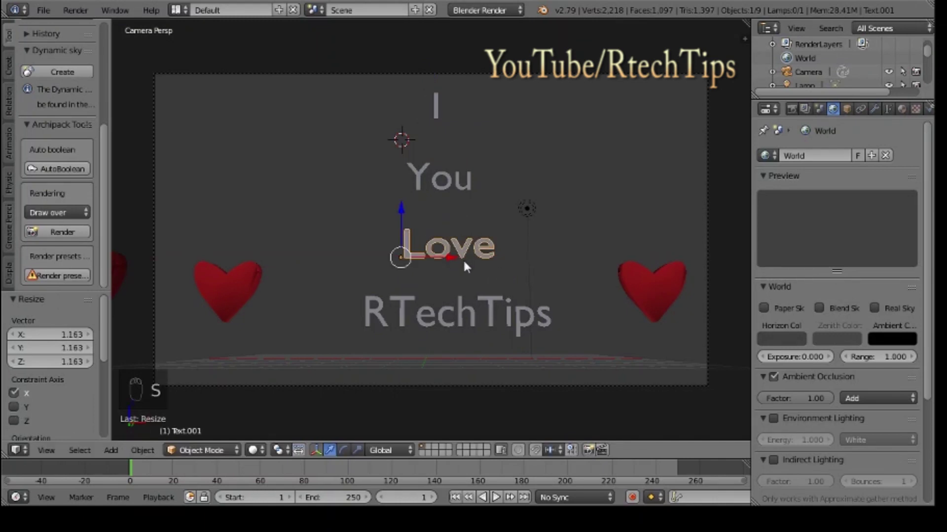
{"action": "left_click_drag", "start_coordinate": [455, 262], "coordinate": [425, 326]}
{"action": "left_click_drag", "start_coordinate": [427, 323], "coordinate": [422, 369]}
{"action": "left_click_drag", "start_coordinate": [418, 330], "coordinate": [486, 203]}
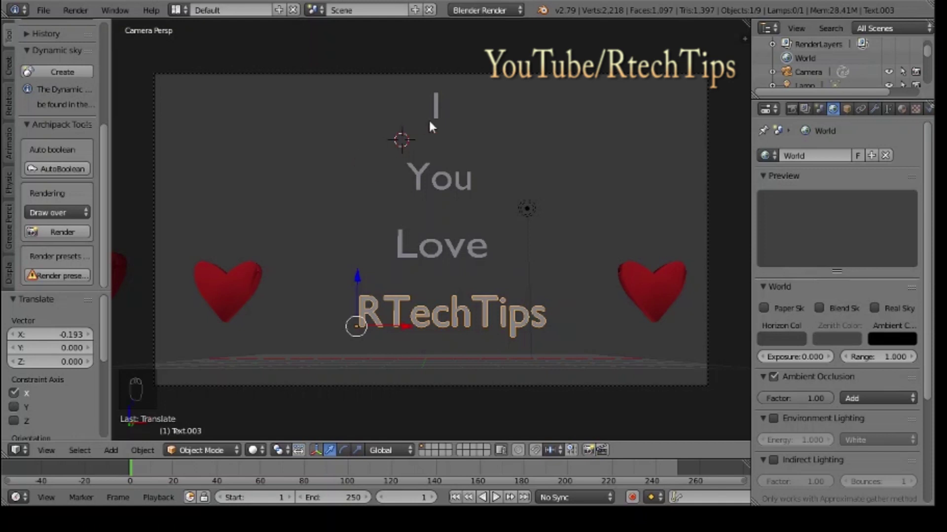
{"action": "left_click_drag", "start_coordinate": [443, 107], "coordinate": [578, 268]}
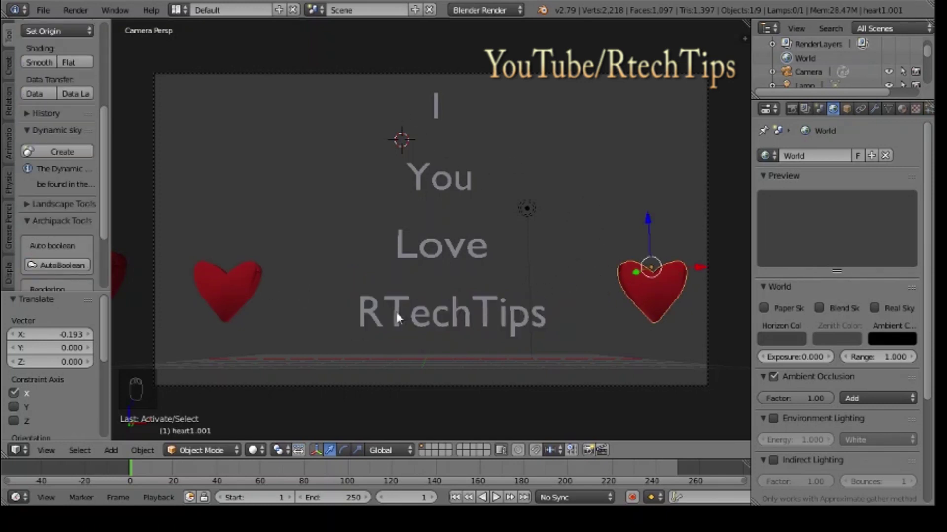
{"action": "left_click_drag", "start_coordinate": [421, 314], "coordinate": [472, 306]}
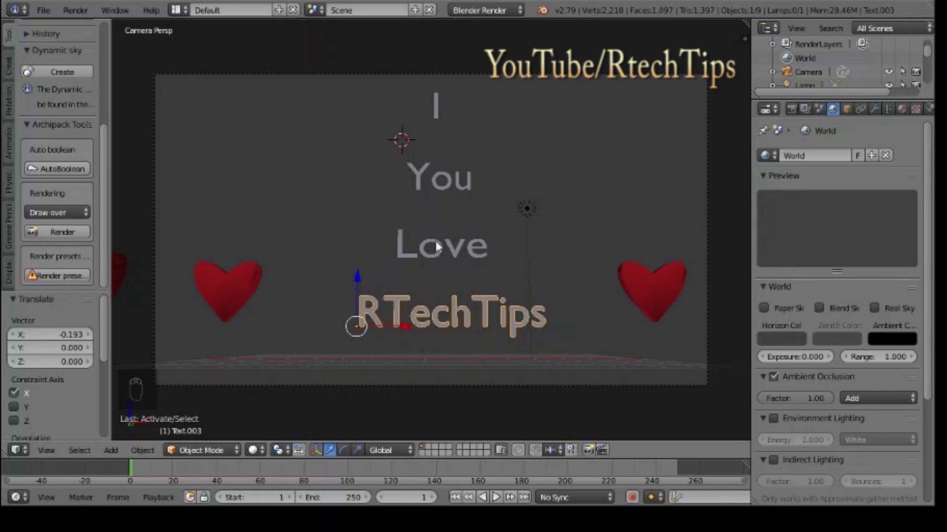
Step: Raise the lamp about 2.79 units higher along Z above the words
{"action": "left_click_drag", "start_coordinate": [536, 211], "coordinate": [503, 290]}
{"action": "left_click_drag", "start_coordinate": [532, 168], "coordinate": [411, 297]}
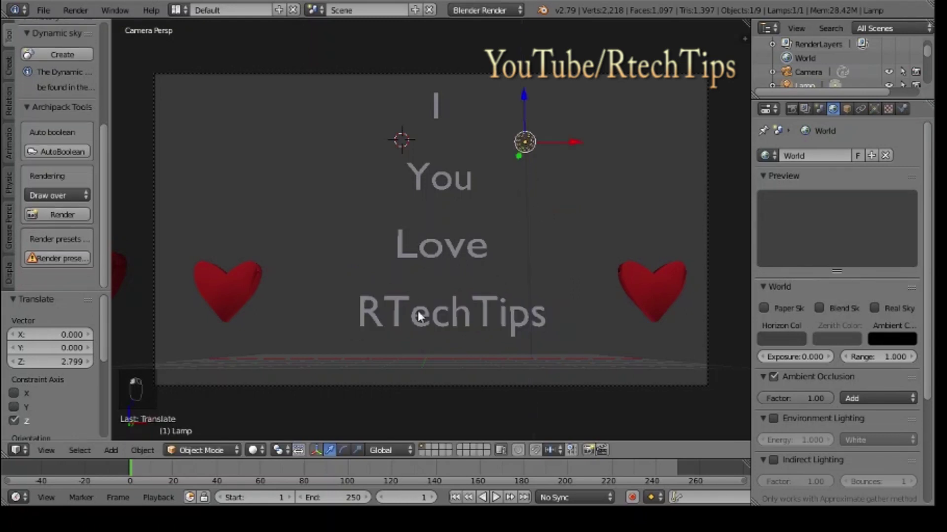
{"action": "left_click", "coordinate": [422, 314]}
{"action": "left_click_drag", "start_coordinate": [422, 314], "coordinate": [421, 314]}
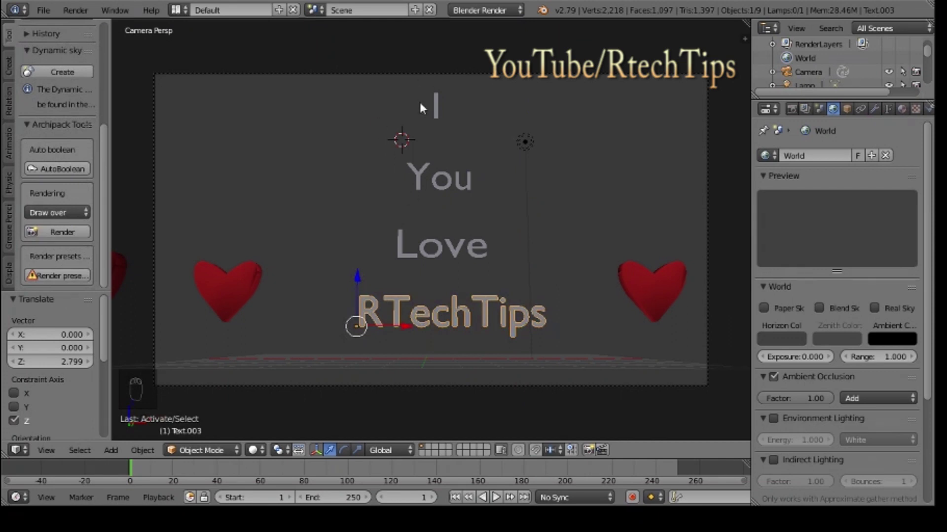
Step: Add a cube above the camera frame and name it particle controller
{"action": "key", "text": "shift+a"}
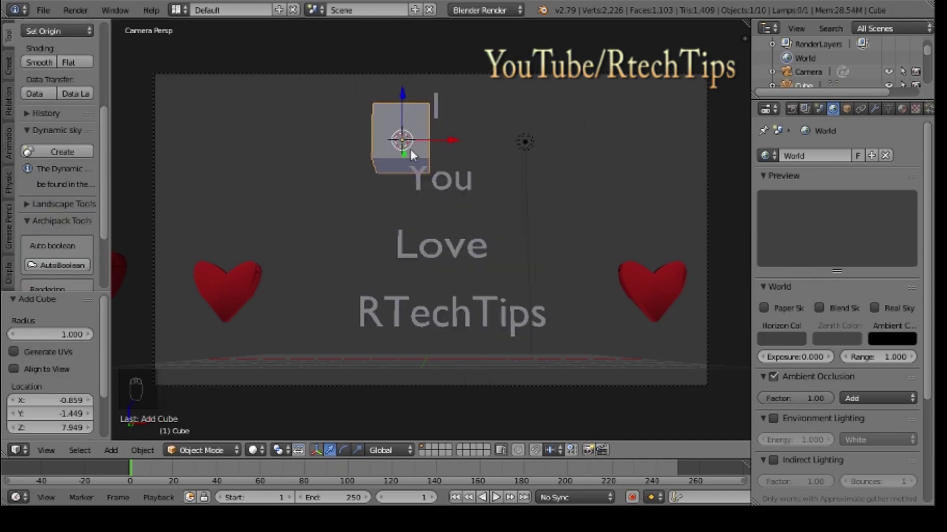
{"action": "key", "text": "g"}
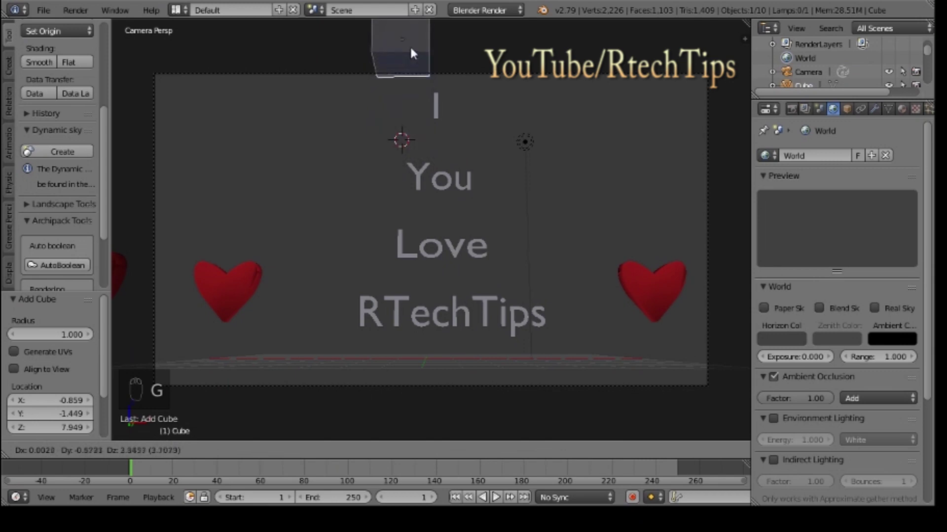
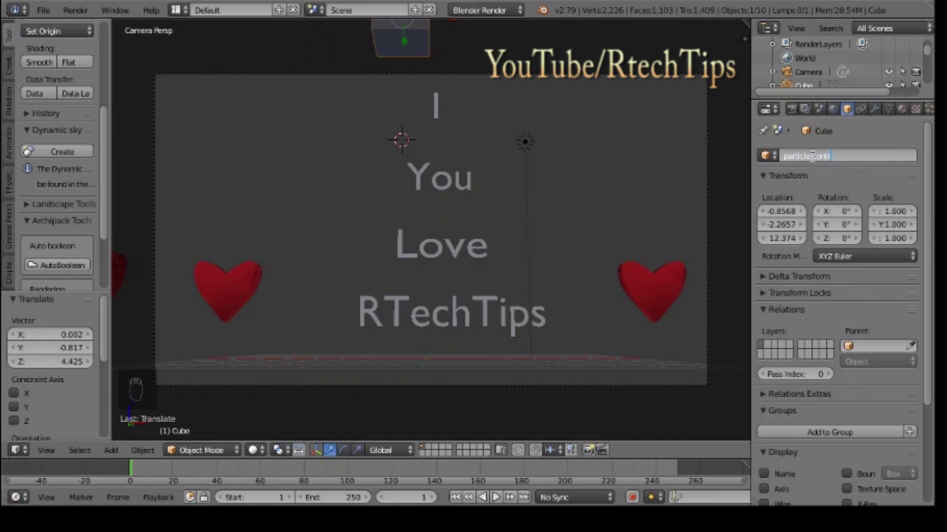
{"action": "key", "text": "l"}
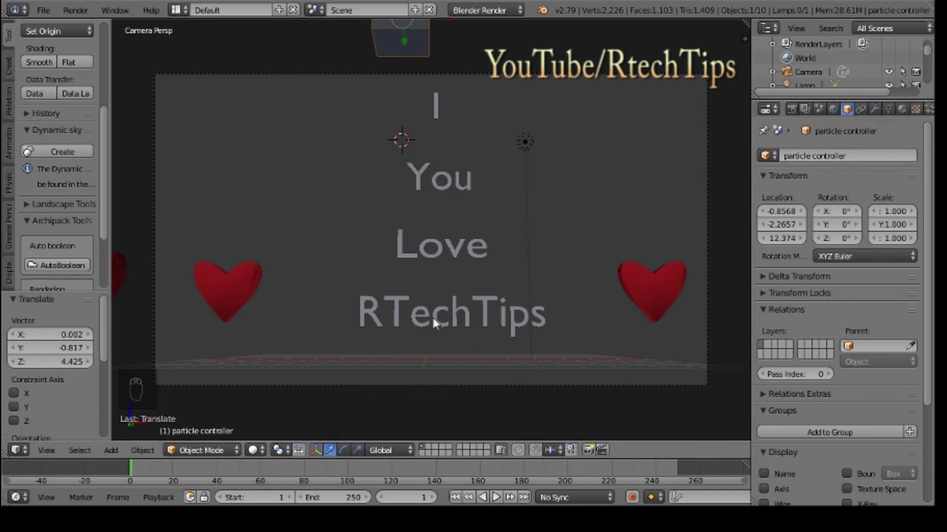
{"action": "left_click_drag", "start_coordinate": [436, 323], "coordinate": [426, 51]}
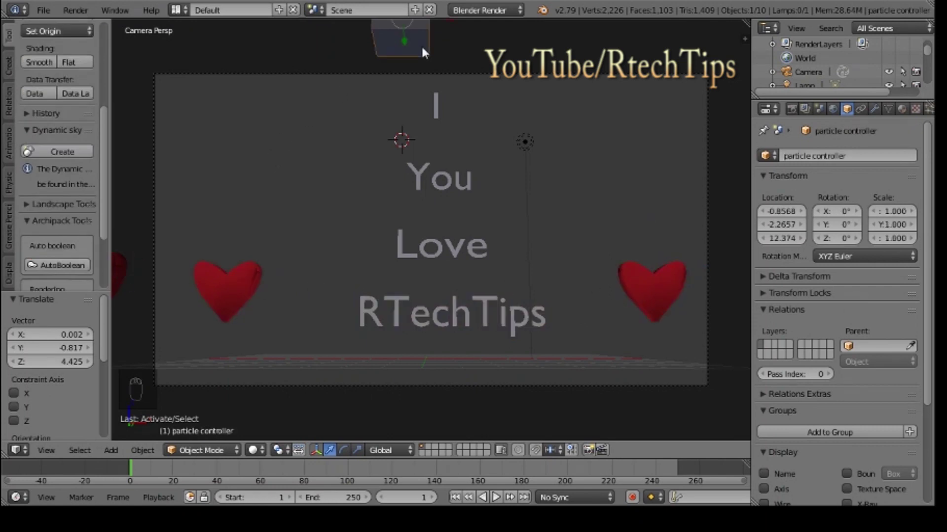
{"action": "left_click_drag", "start_coordinate": [442, 113], "coordinate": [651, 192]}
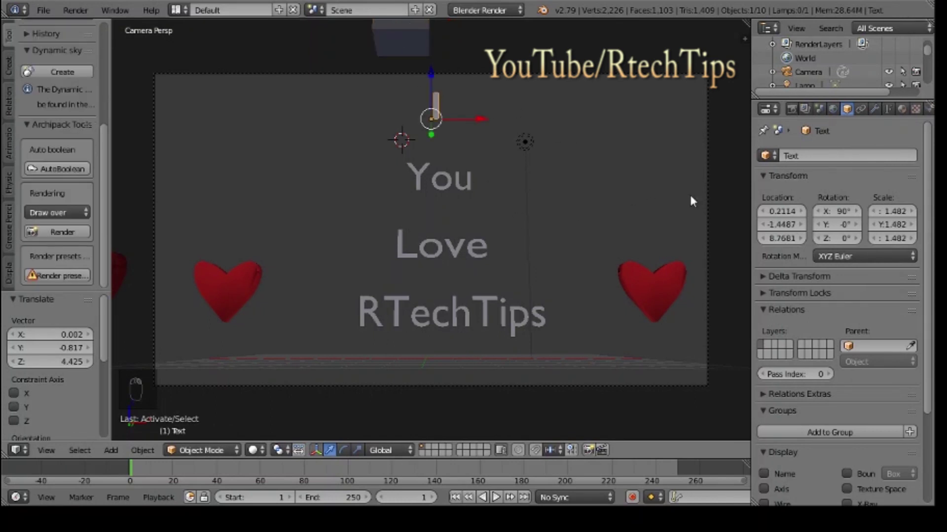
Step: Give the word I a new green diffuse material
{"action": "left_click_drag", "start_coordinate": [891, 110], "coordinate": [820, 229]}
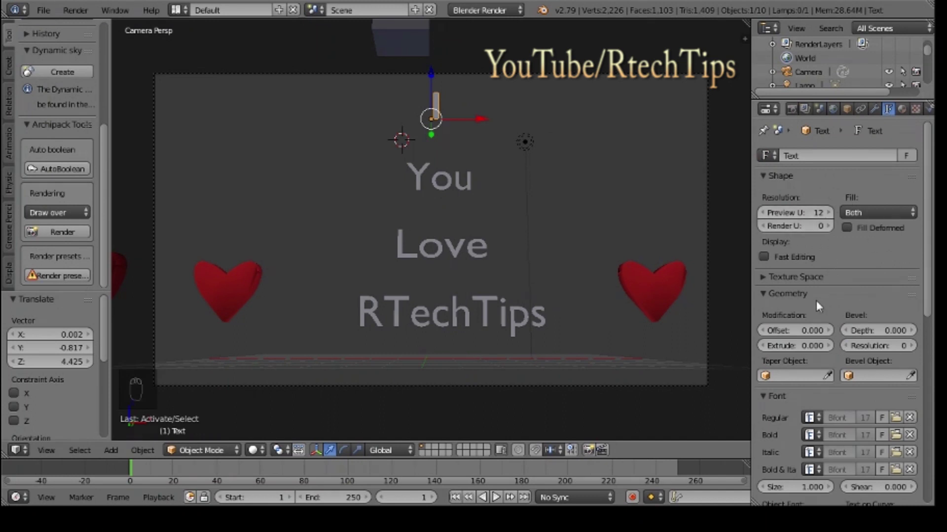
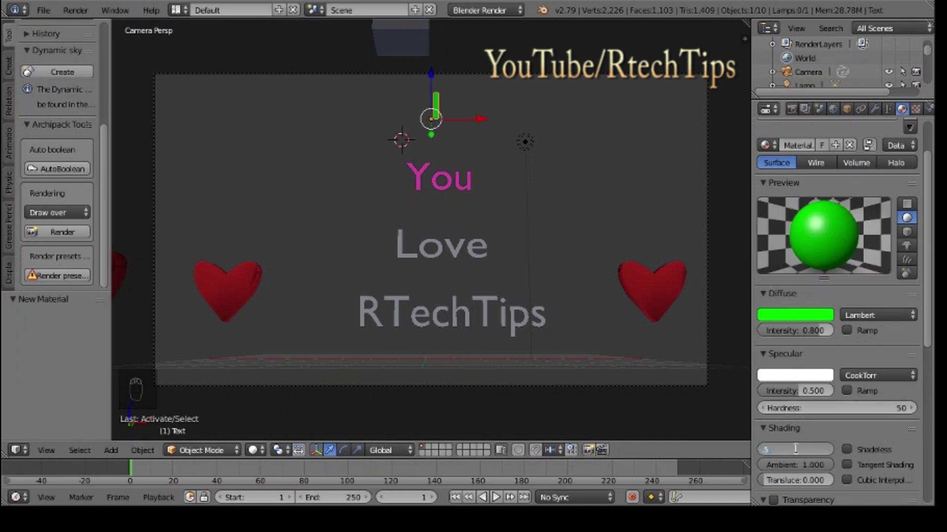
{"action": "left_click_drag", "start_coordinate": [421, 257], "coordinate": [800, 348]}
Step: Swap positions so Love sits above You, moving them along Z
{"action": "left_click_drag", "start_coordinate": [802, 149], "coordinate": [800, 348]}
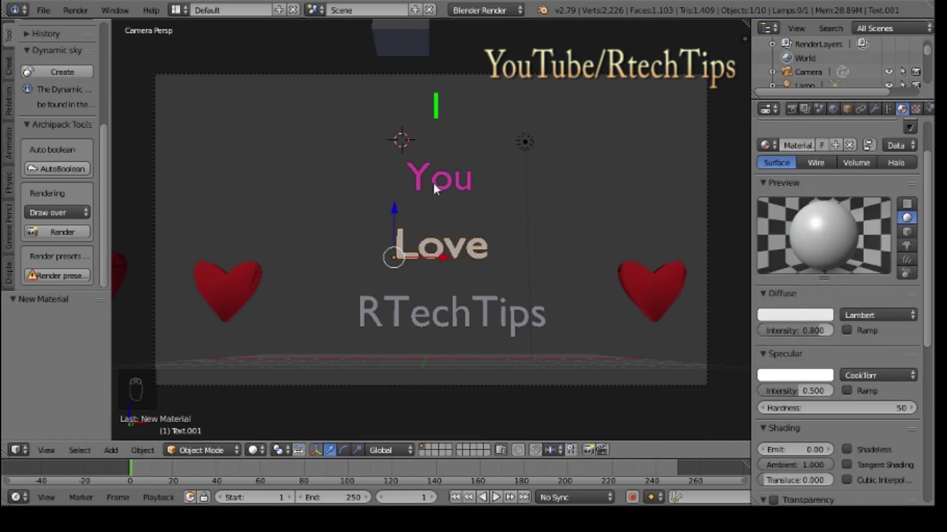
{"action": "left_click_drag", "start_coordinate": [438, 188], "coordinate": [410, 209]}
{"action": "left_click_drag", "start_coordinate": [410, 146], "coordinate": [399, 255]}
{"action": "left_click_drag", "start_coordinate": [402, 258], "coordinate": [400, 142]}
{"action": "left_click_drag", "start_coordinate": [398, 217], "coordinate": [417, 183]}
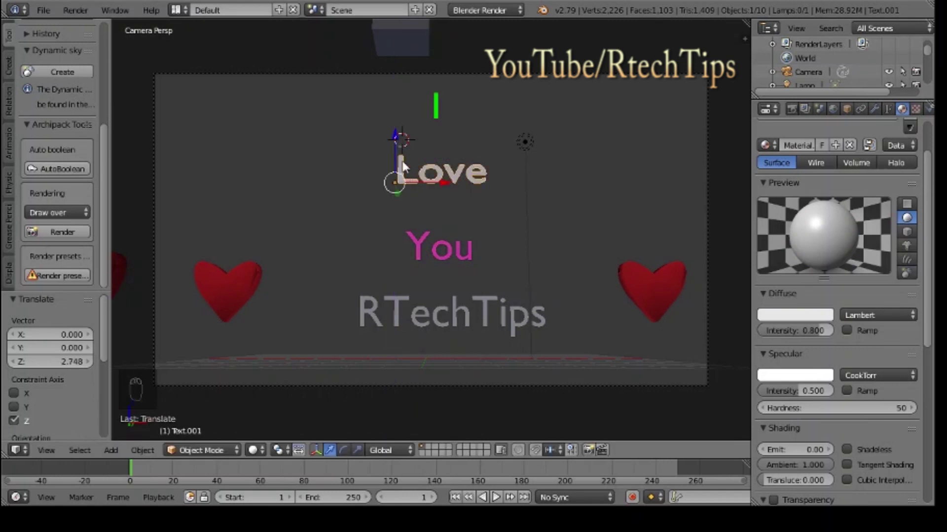
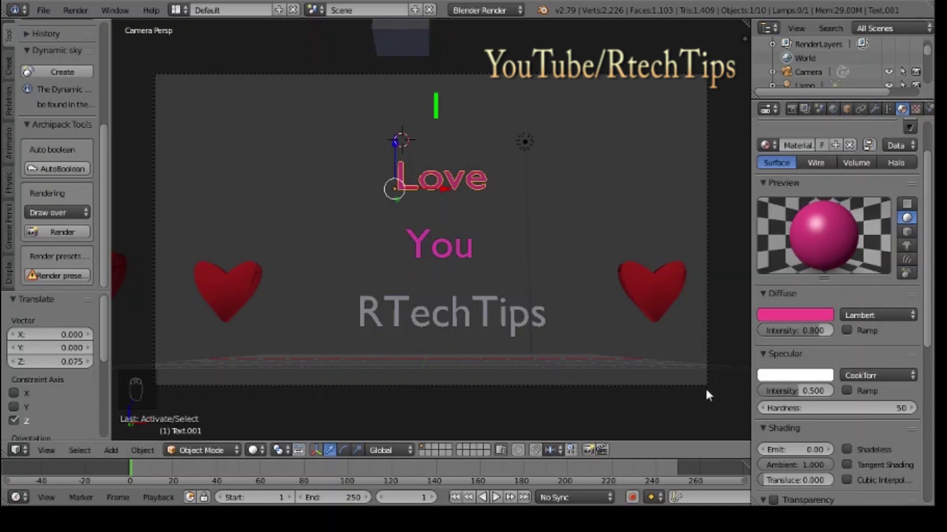
Step: Give Love a pink material with emit so it glows, then select RTechTips
{"action": "left_click_drag", "start_coordinate": [800, 450], "coordinate": [800, 454]}
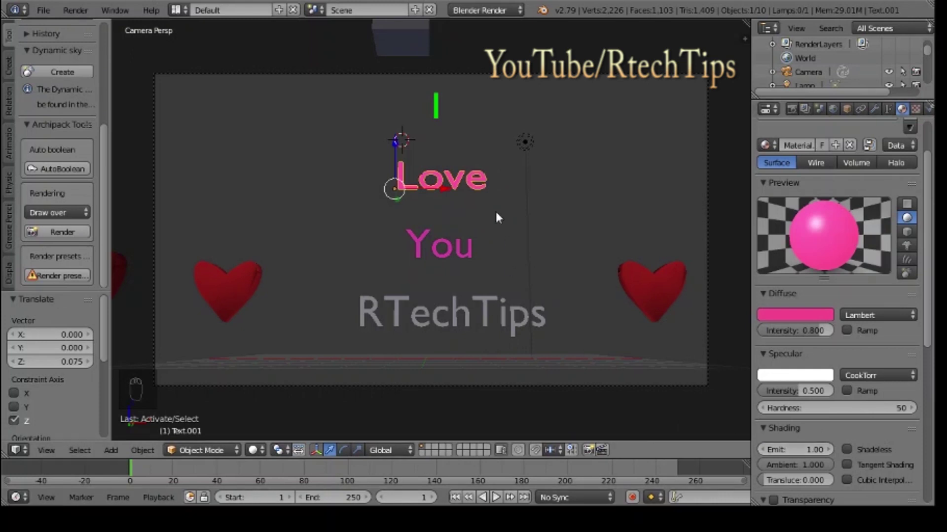
{"action": "left_click_drag", "start_coordinate": [442, 115], "coordinate": [412, 312]}
{"action": "left_click_drag", "start_coordinate": [417, 323], "coordinate": [891, 119]}
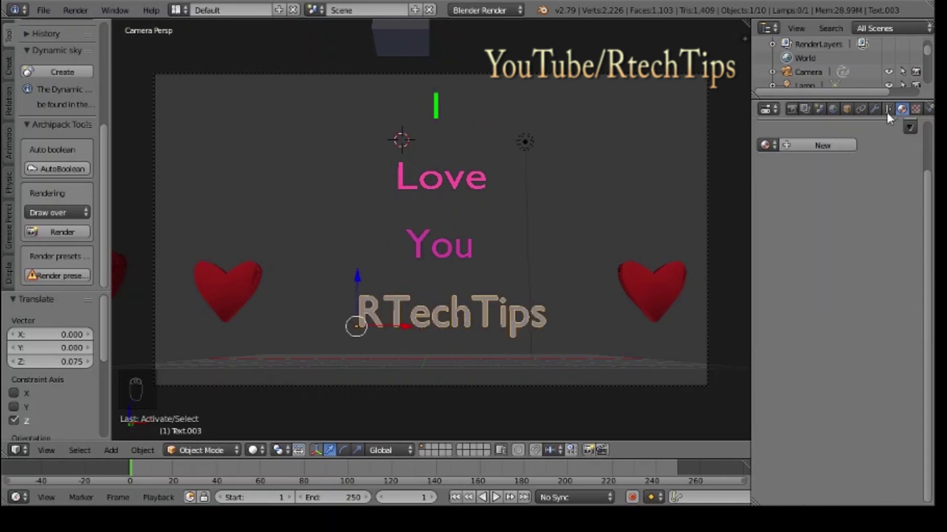
Step: Extrude RTechTips to 0.155 with 0.020 offset and check the thickened letters from the side
{"action": "left_click_drag", "start_coordinate": [890, 115], "coordinate": [588, 271]}
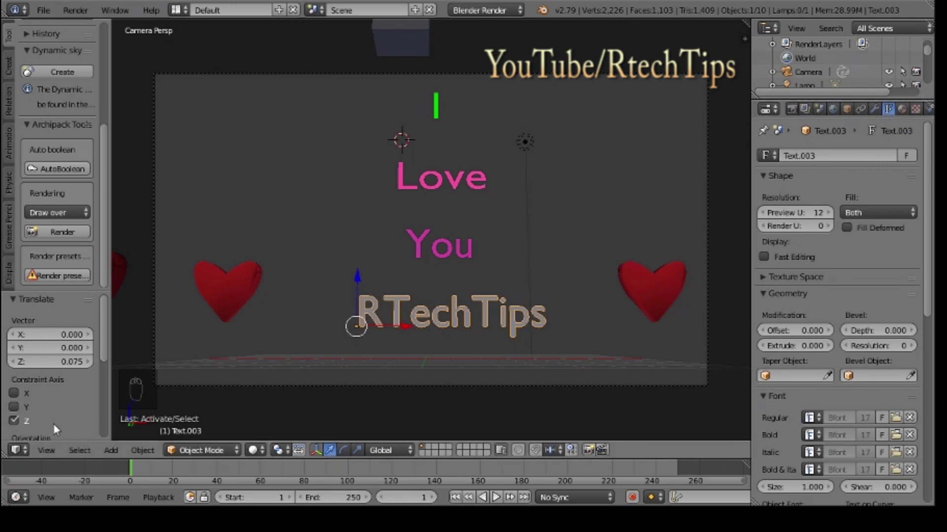
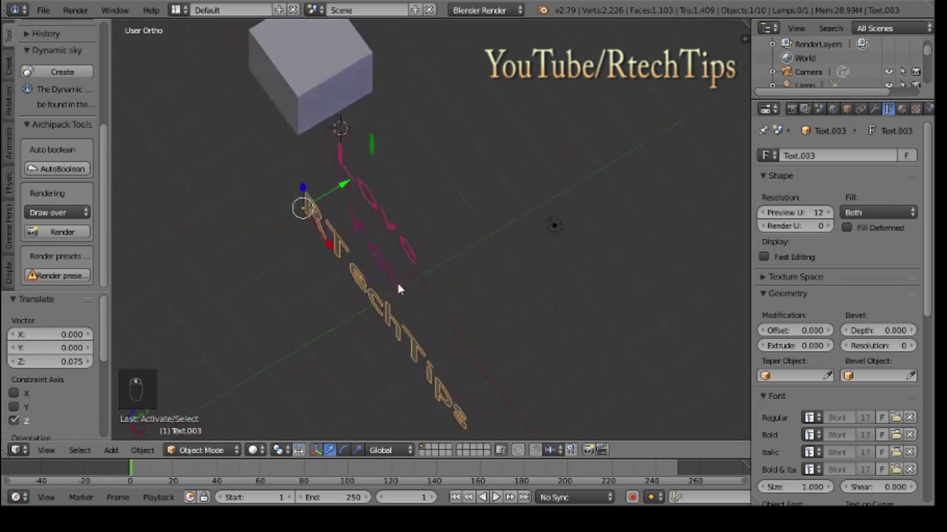
{"action": "middle_click", "coordinate": [367, 273]}
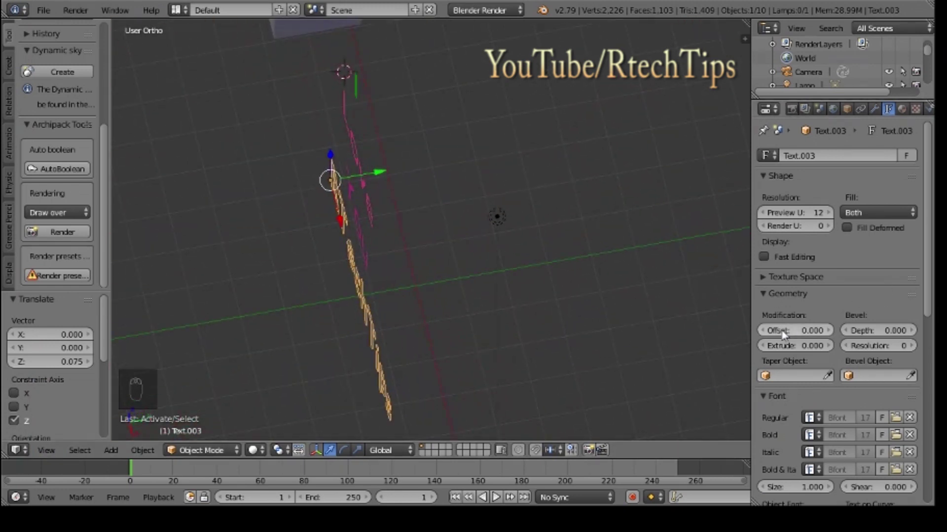
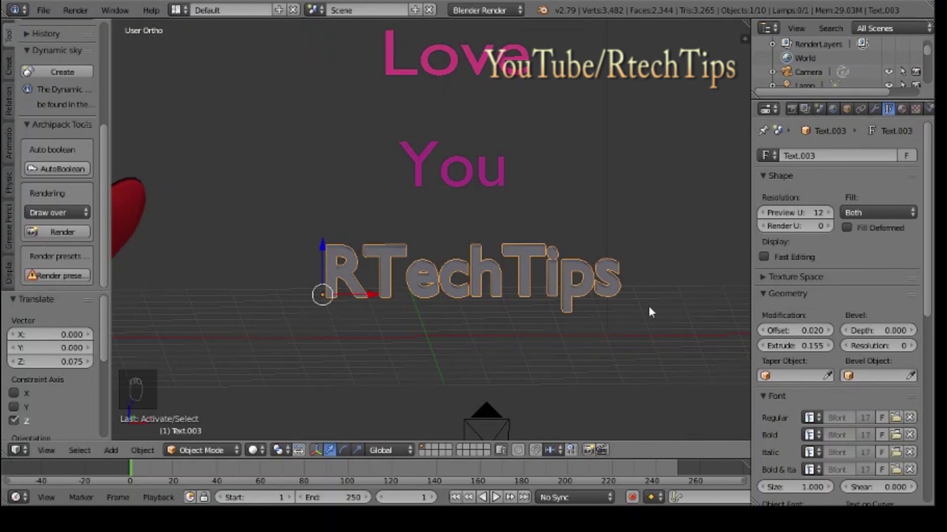
{"action": "left_click_drag", "start_coordinate": [586, 335], "coordinate": [521, 379]}
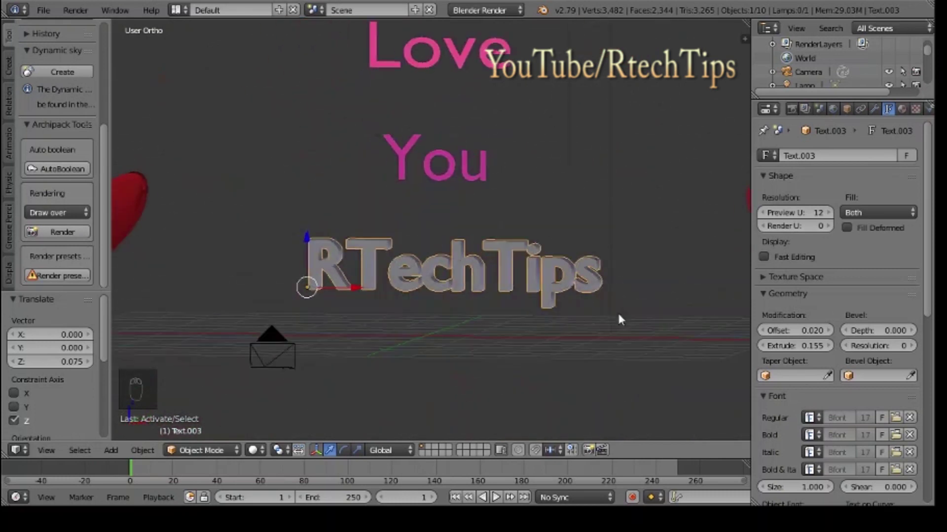
{"action": "left_click_drag", "start_coordinate": [606, 329], "coordinate": [556, 258]}
{"action": "scroll", "scroll_direction": "down", "scroll_amount": 3}
{"action": "scroll", "scroll_direction": "down", "scroll_amount": 3}
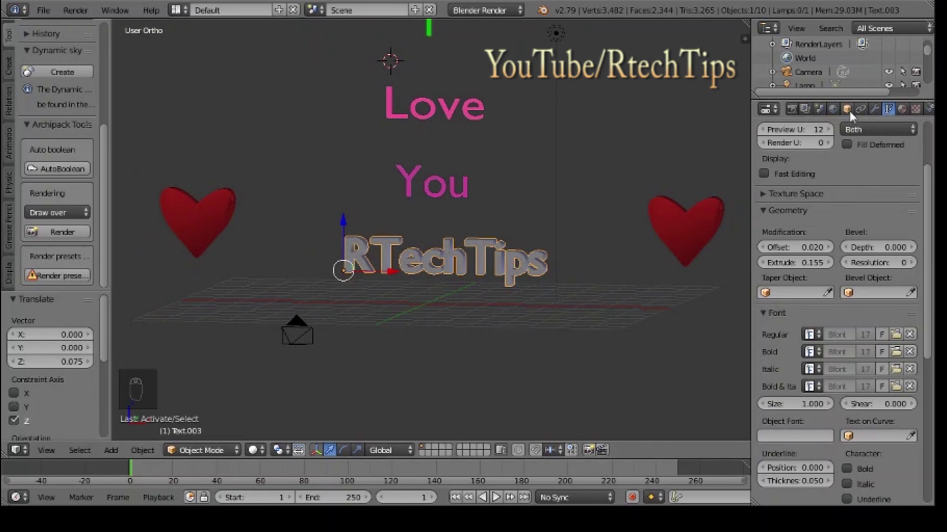
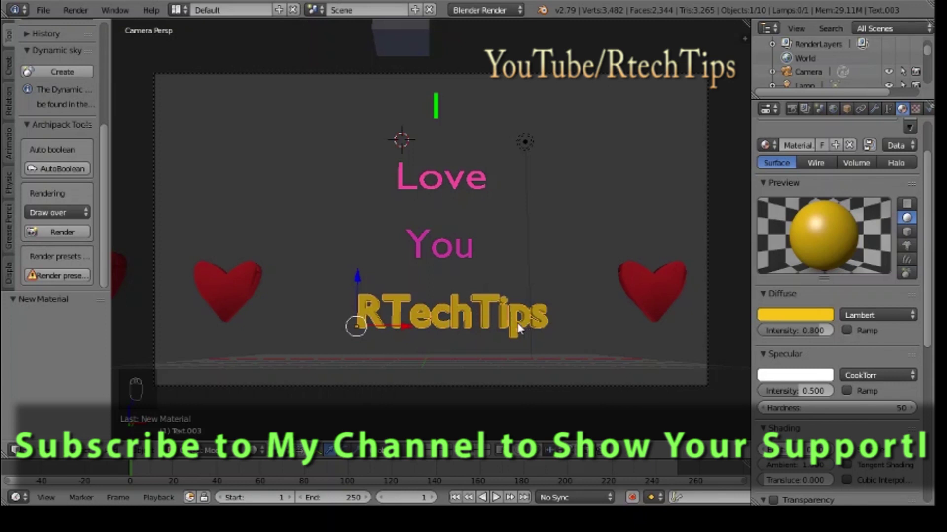
Step: Replace RTechTips' yellow material with the hearts' existing red 'Material'
{"action": "left_click_drag", "start_coordinate": [520, 327], "coordinate": [826, 273]}
{"action": "left_click_drag", "start_coordinate": [803, 230], "coordinate": [647, 291]}
{"action": "left_click_drag", "start_coordinate": [647, 291], "coordinate": [811, 204]}
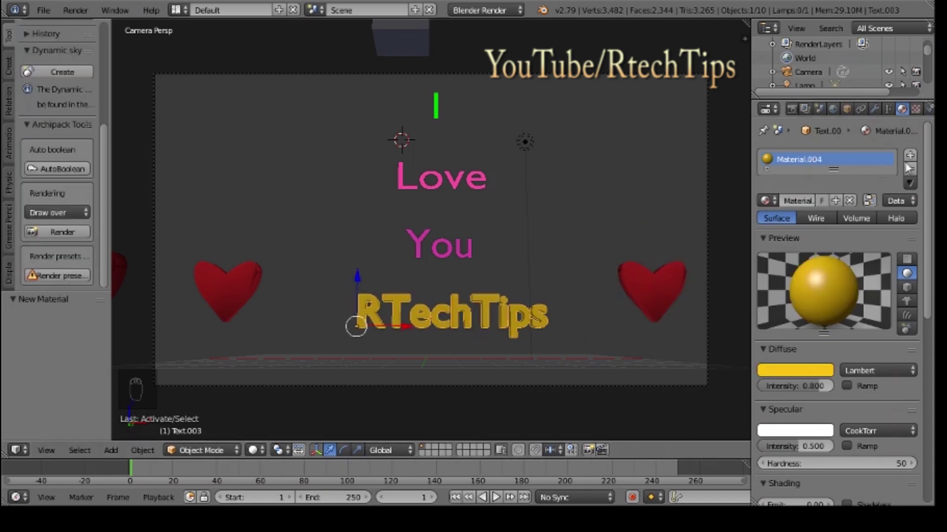
{"action": "left_click_drag", "start_coordinate": [775, 206], "coordinate": [482, 303]}
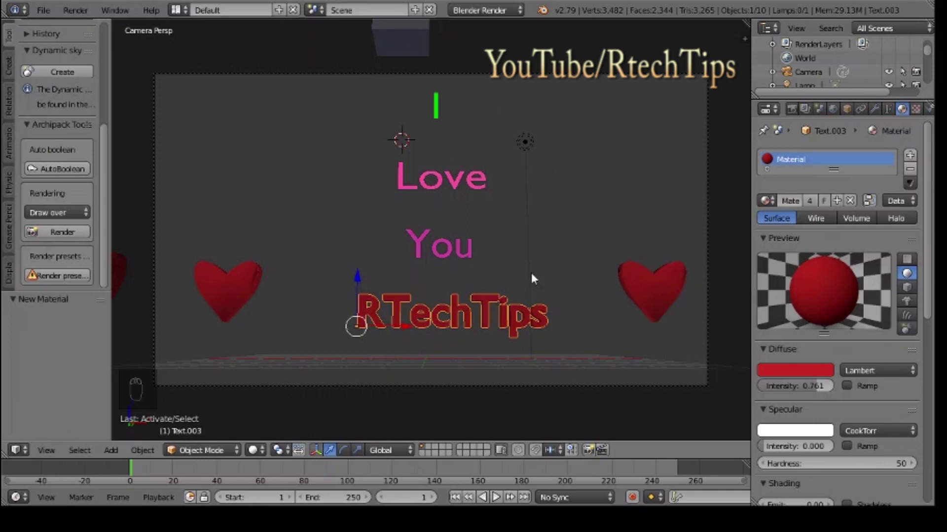
Step: Add an image texture of type Image or Movie for Text.003
{"action": "key", "text": "n"}
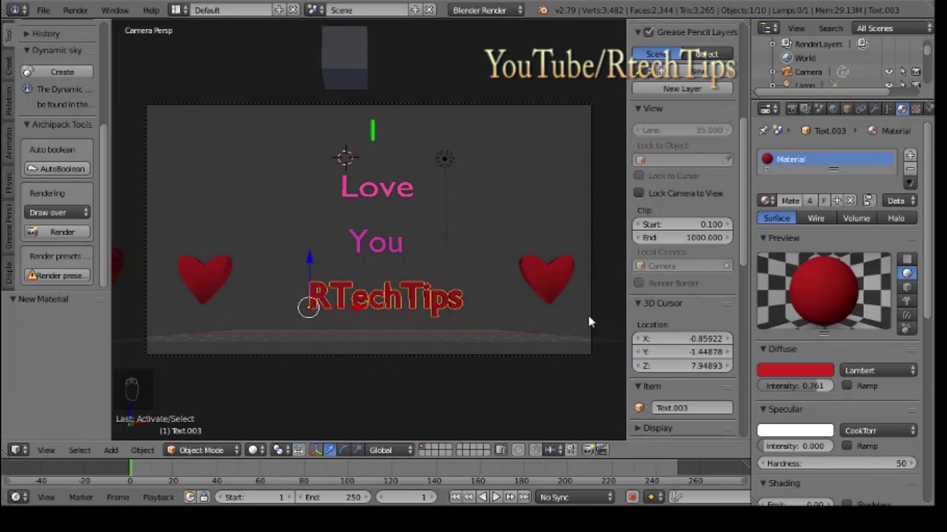
{"action": "left_click_drag", "start_coordinate": [491, 15], "coordinate": [836, 120]}
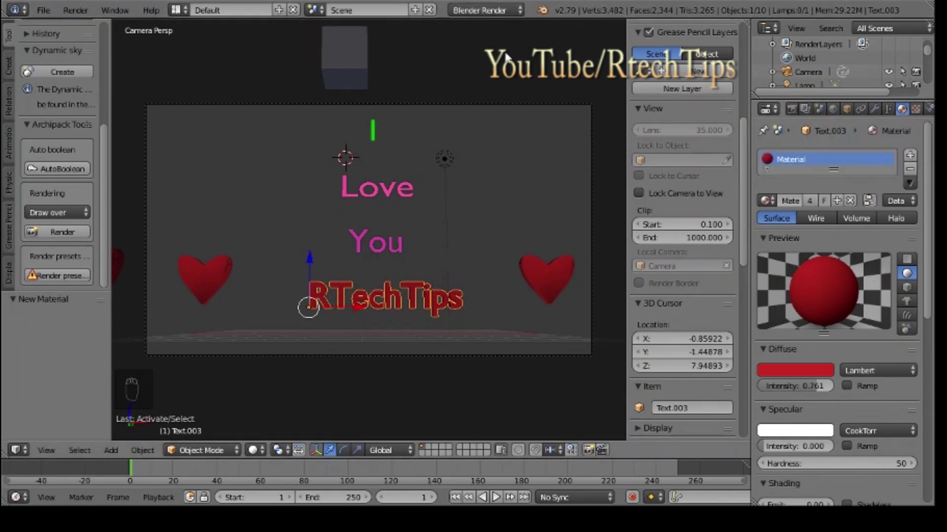
{"action": "left_click_drag", "start_coordinate": [744, 193], "coordinate": [747, 278]}
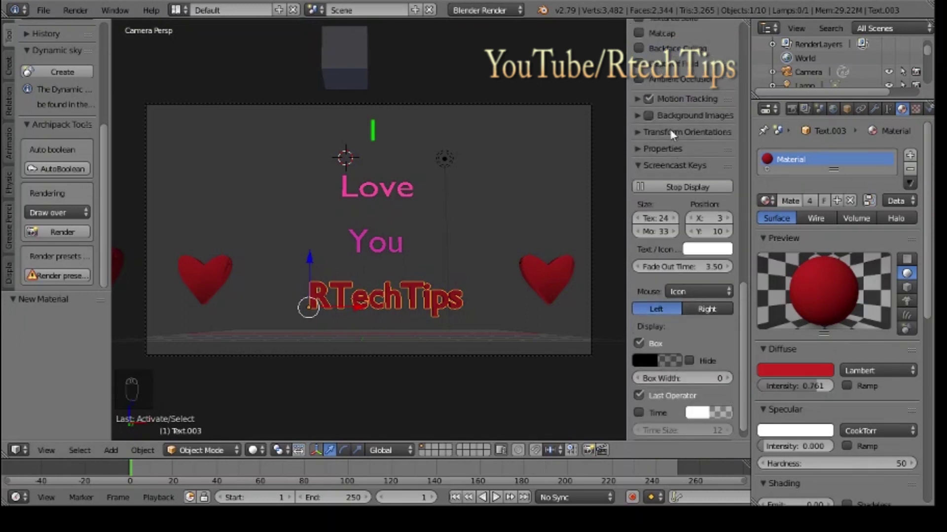
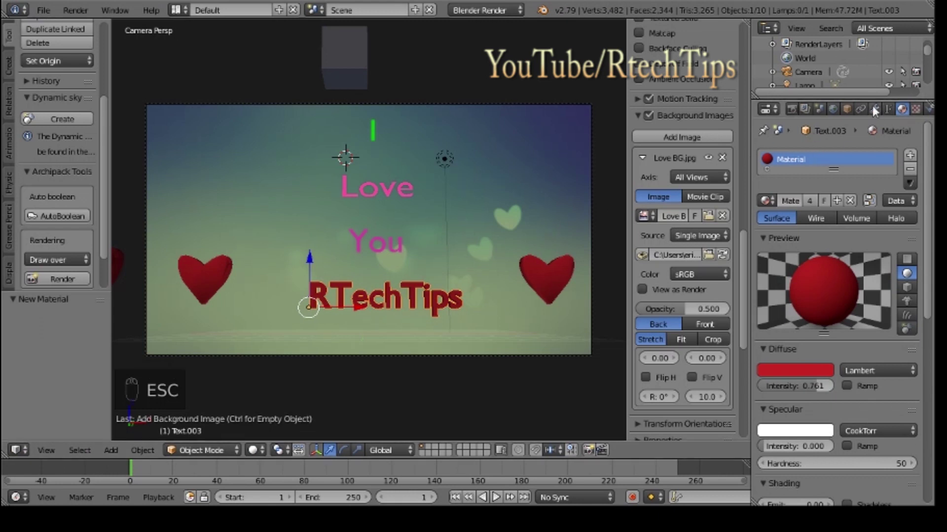
Step: Load Love BG.jpg into the texture and review its Mapping and Influence settings
{"action": "left_click_drag", "start_coordinate": [837, 115], "coordinate": [915, 114]}
{"action": "left_click_drag", "start_coordinate": [920, 115], "coordinate": [827, 416]}
{"action": "scroll", "scroll_direction": "down", "scroll_amount": 3}
{"action": "left_click_drag", "start_coordinate": [775, 404], "coordinate": [662, 262]}
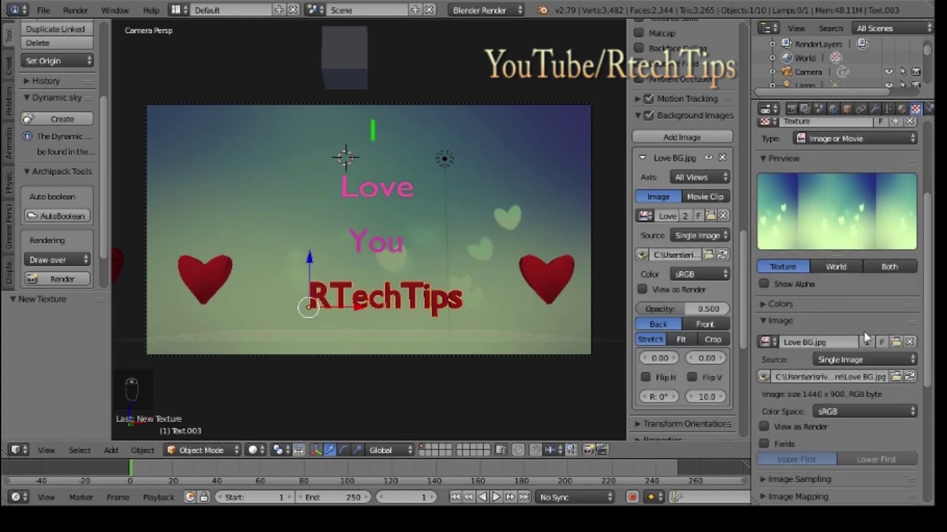
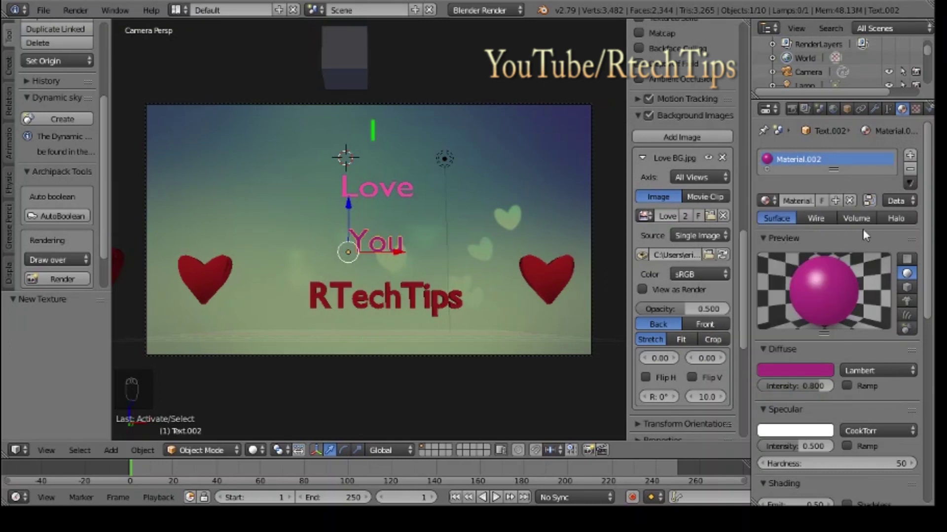
Step: Give the I text a 0.005 extrusion and keep the default font after browsing
{"action": "left_click_drag", "start_coordinate": [893, 114], "coordinate": [403, 191]}
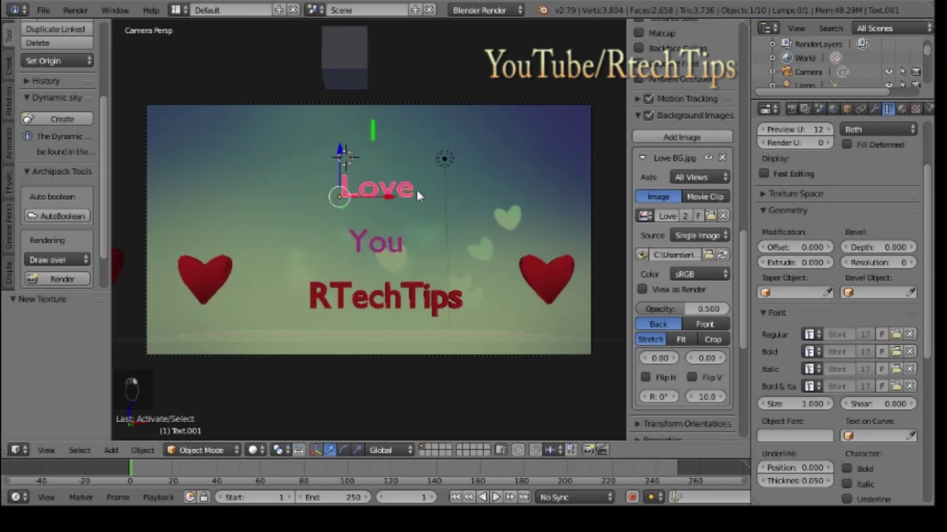
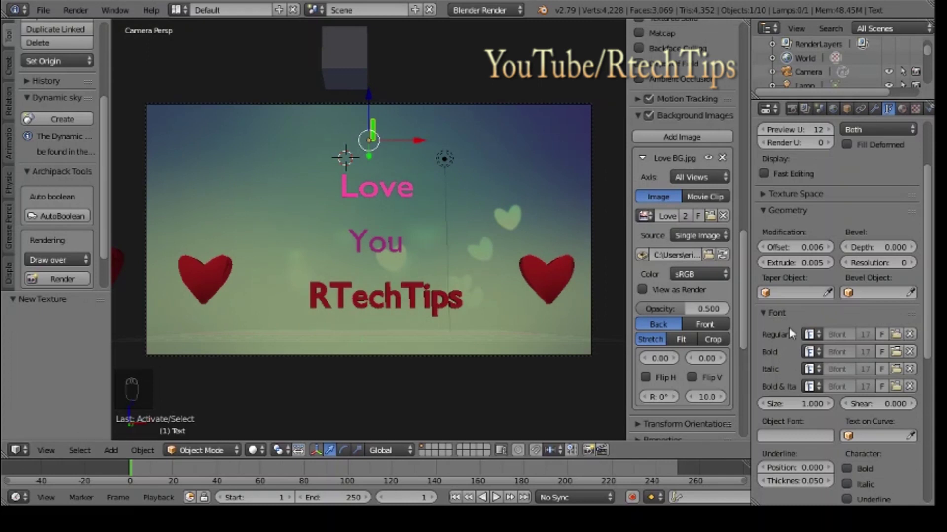
{"action": "left_click", "coordinate": [900, 340]}
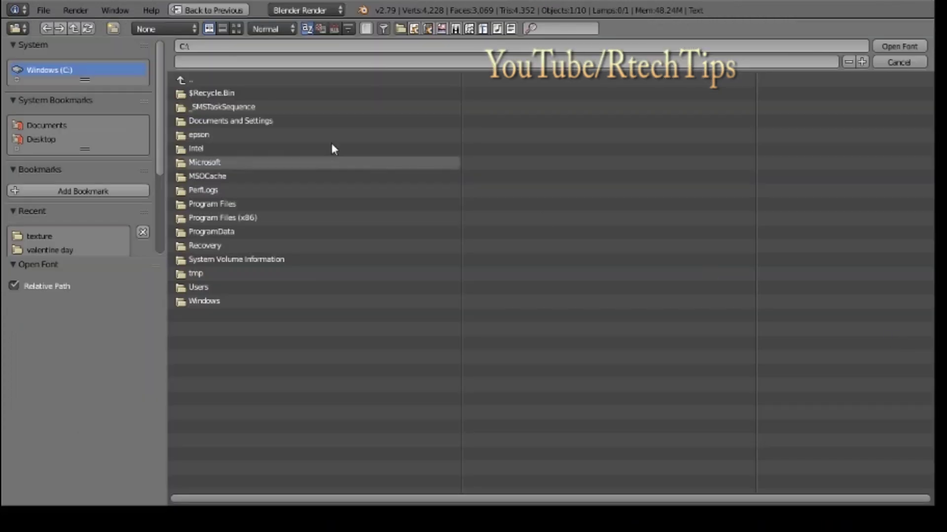
{"action": "key", "text": "Escape"}
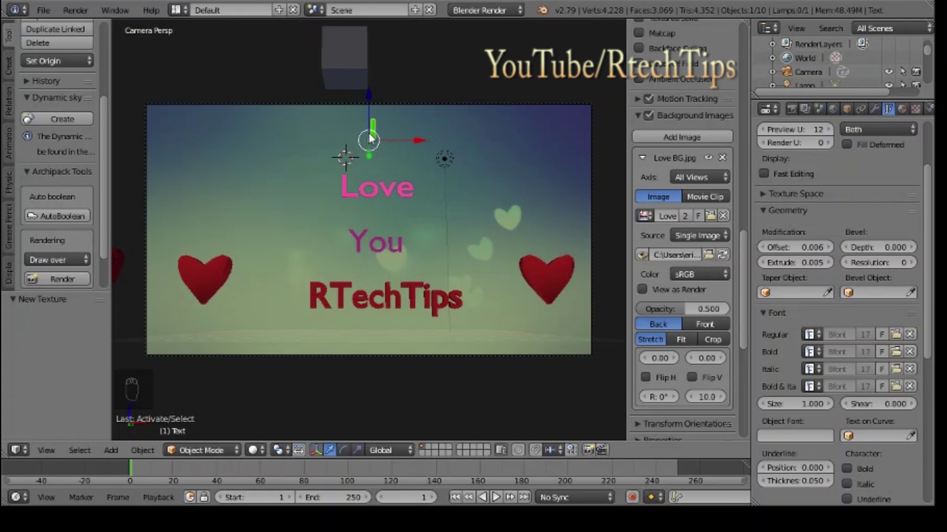
Step: Select the left heart and start sliding it along X toward the frame's left edge
{"action": "left_click_drag", "start_coordinate": [223, 281], "coordinate": [402, 224]}
{"action": "left_click_drag", "start_coordinate": [132, 225], "coordinate": [524, 212]}
{"action": "left_click_drag", "start_coordinate": [615, 217], "coordinate": [320, 193]}
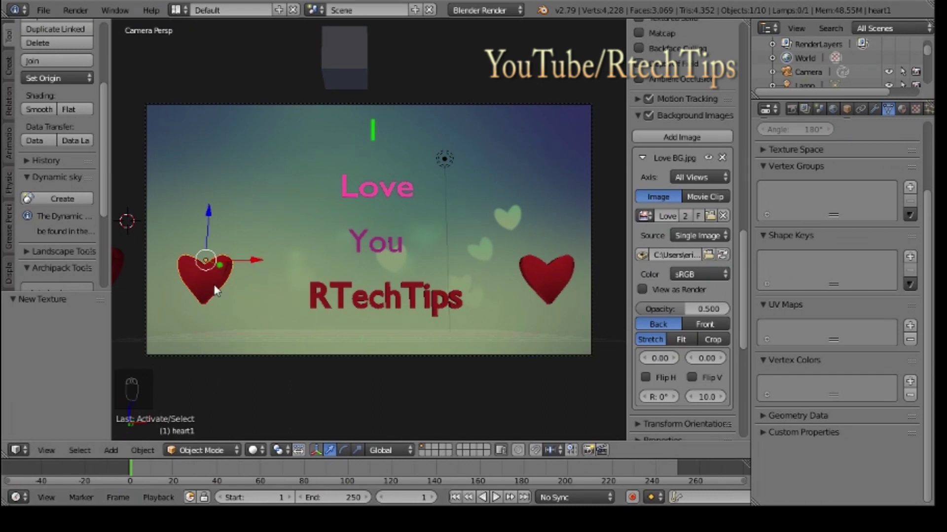
{"action": "left_click_drag", "start_coordinate": [217, 289], "coordinate": [217, 218]}
{"action": "left_click_drag", "start_coordinate": [213, 217], "coordinate": [291, 177]}
{"action": "left_click_drag", "start_coordinate": [562, 275], "coordinate": [540, 125]}
Step: Push the hearts just past the left and right frame edges and keyframe their locations
{"action": "left_click_drag", "start_coordinate": [547, 216], "coordinate": [201, 189]}
{"action": "left_click_drag", "start_coordinate": [268, 178], "coordinate": [175, 177]}
{"action": "left_click_drag", "start_coordinate": [268, 178], "coordinate": [217, 185]}
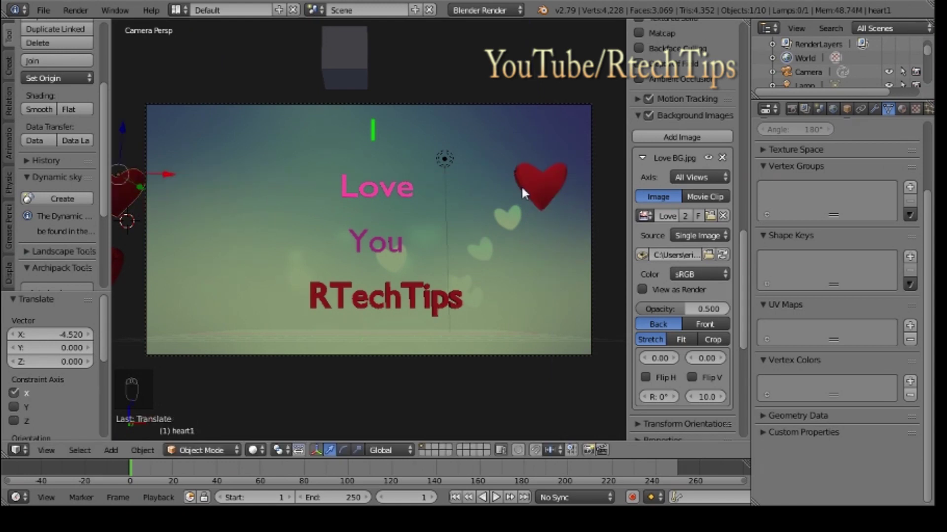
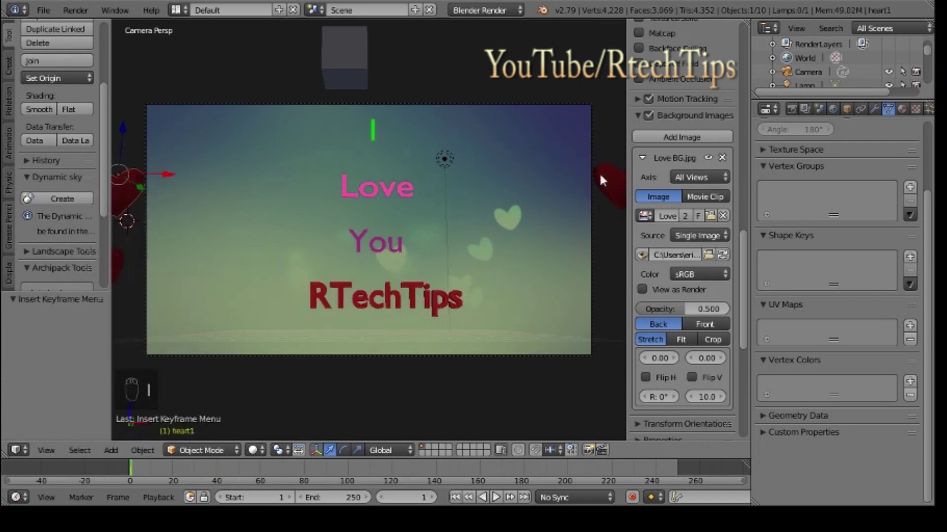
{"action": "left_click_drag", "start_coordinate": [606, 178], "coordinate": [606, 179]}
{"action": "key", "text": "i"}
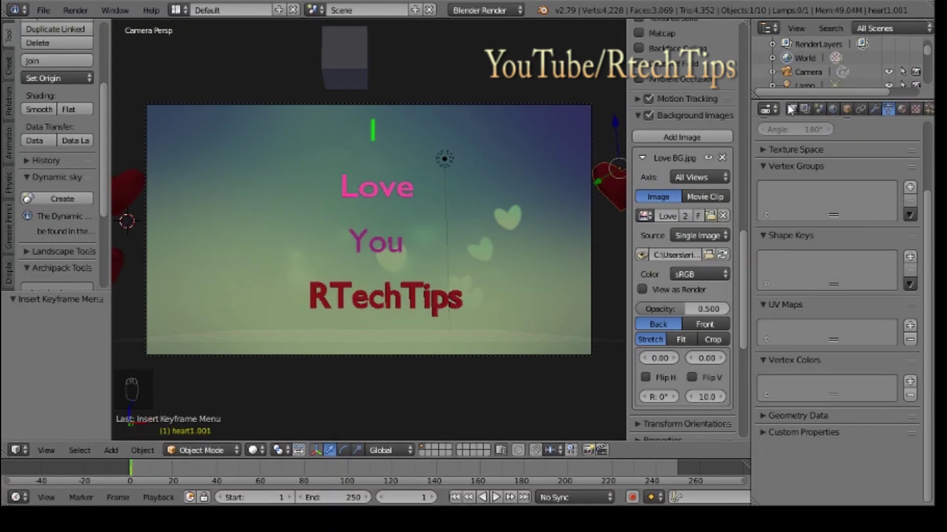
Step: Set the scene frame rate to 30 fps and go to frame 30
{"action": "left_click_drag", "start_coordinate": [797, 110], "coordinate": [886, 385]}
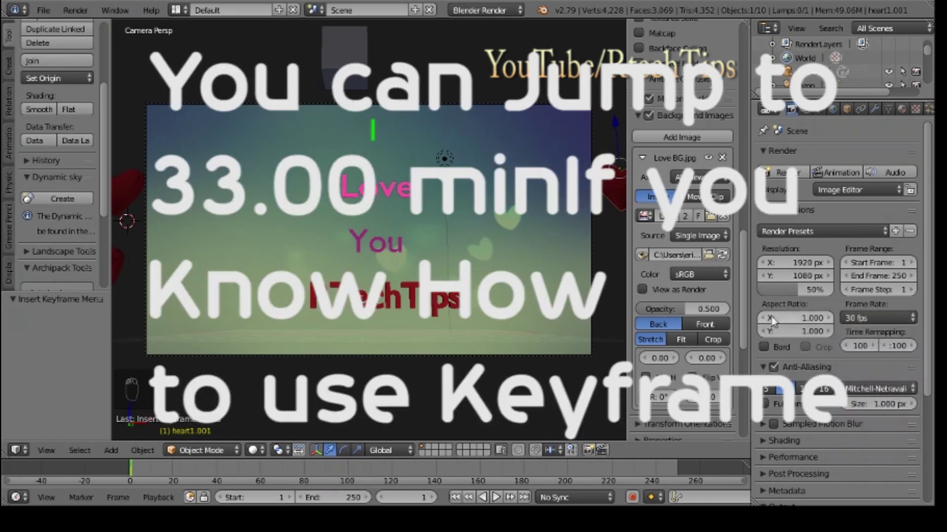
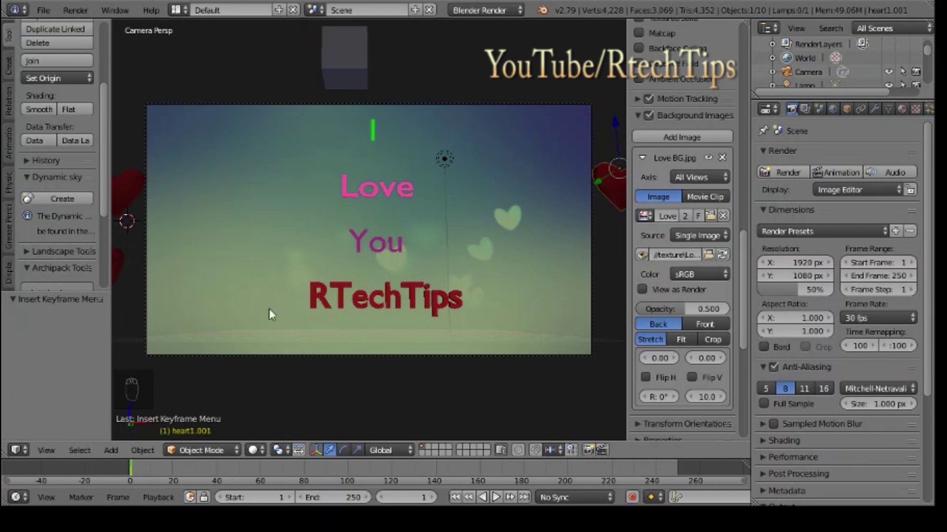
{"action": "left_click_drag", "start_coordinate": [131, 193], "coordinate": [305, 197]}
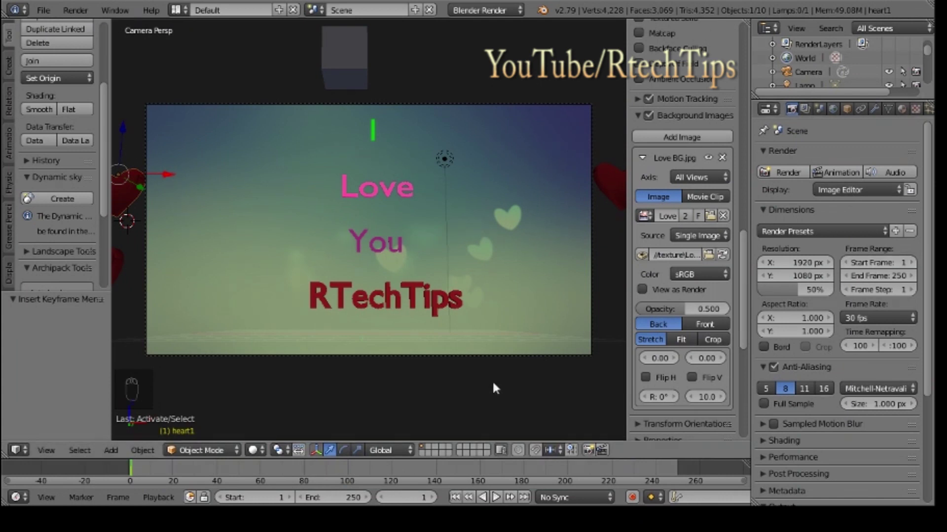
{"action": "left_click_drag", "start_coordinate": [497, 495], "coordinate": [497, 495]}
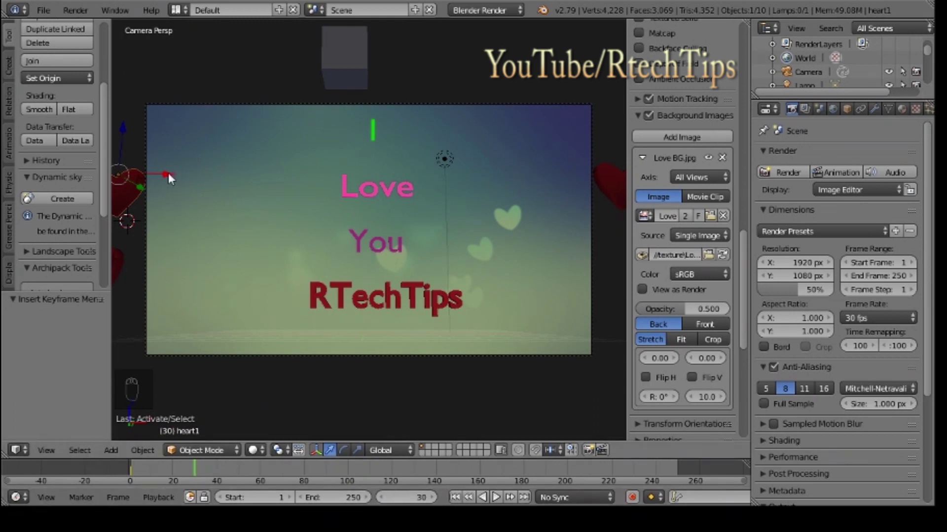
Step: Bring both hearts in side by side above the word Love and keyframe them
{"action": "left_click_drag", "start_coordinate": [497, 495], "coordinate": [496, 495]}
{"action": "left_click_drag", "start_coordinate": [497, 494], "coordinate": [497, 495]}
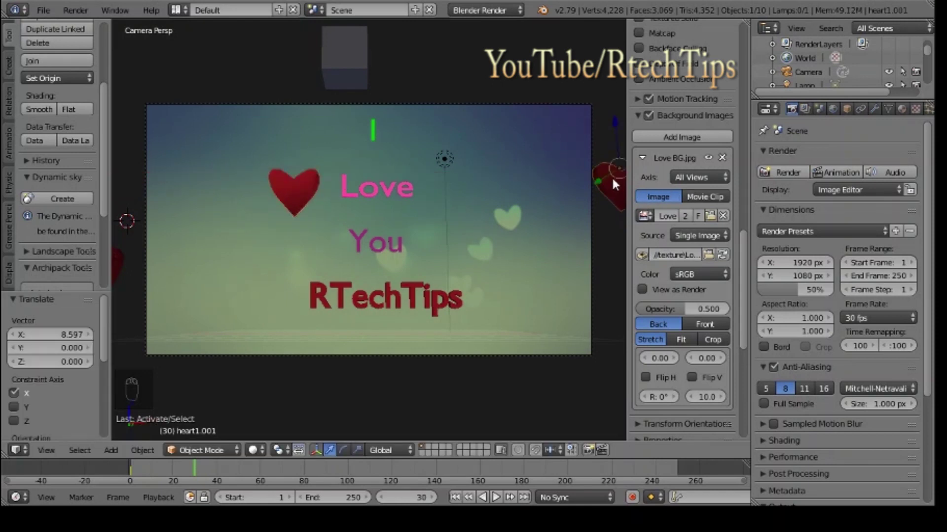
{"action": "key", "text": "g"}
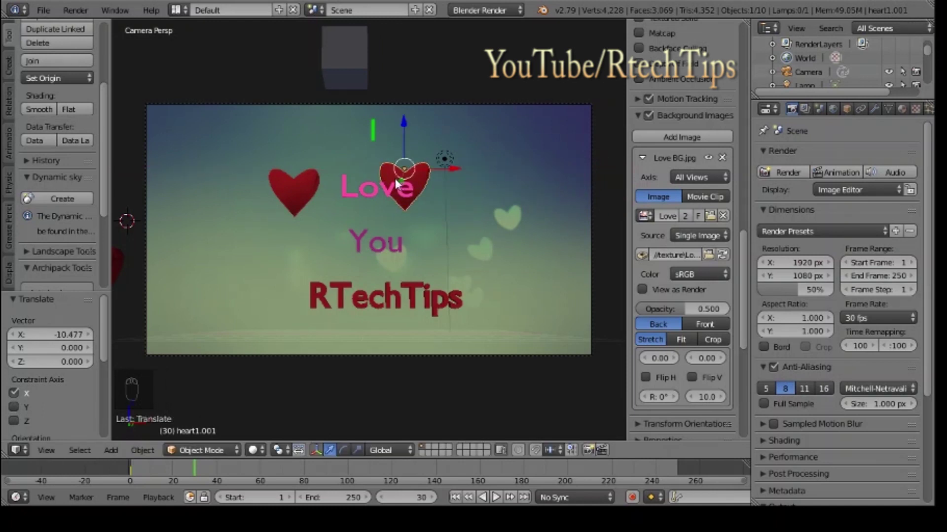
{"action": "left_click_drag", "start_coordinate": [497, 495], "coordinate": [497, 495]}
{"action": "left_click_drag", "start_coordinate": [497, 495], "coordinate": [497, 495]}
{"action": "left_click_drag", "start_coordinate": [497, 495], "coordinate": [497, 495]}
{"action": "left_click_drag", "start_coordinate": [497, 495], "coordinate": [497, 495]}
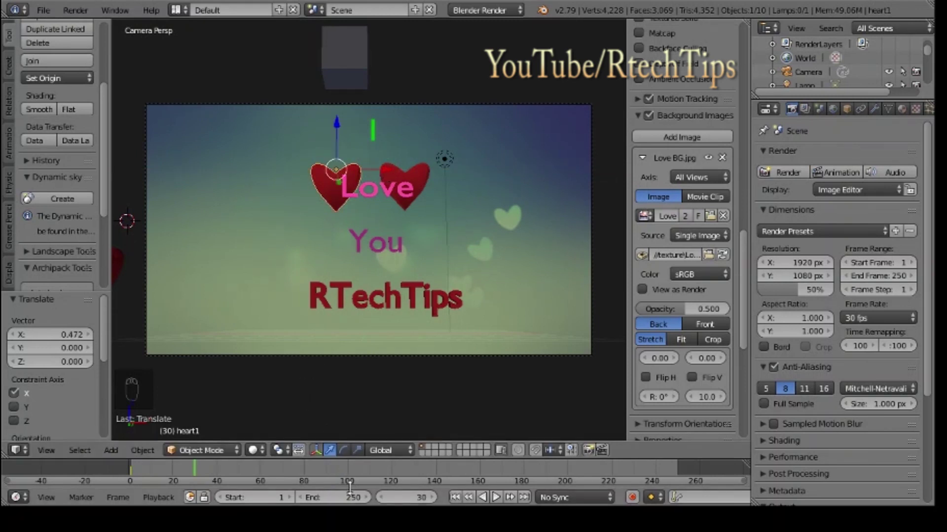
Step: At frame 40, reposition a heart sideways and slightly up above Love and keyframe it
{"action": "left_click_drag", "start_coordinate": [497, 495], "coordinate": [497, 495]}
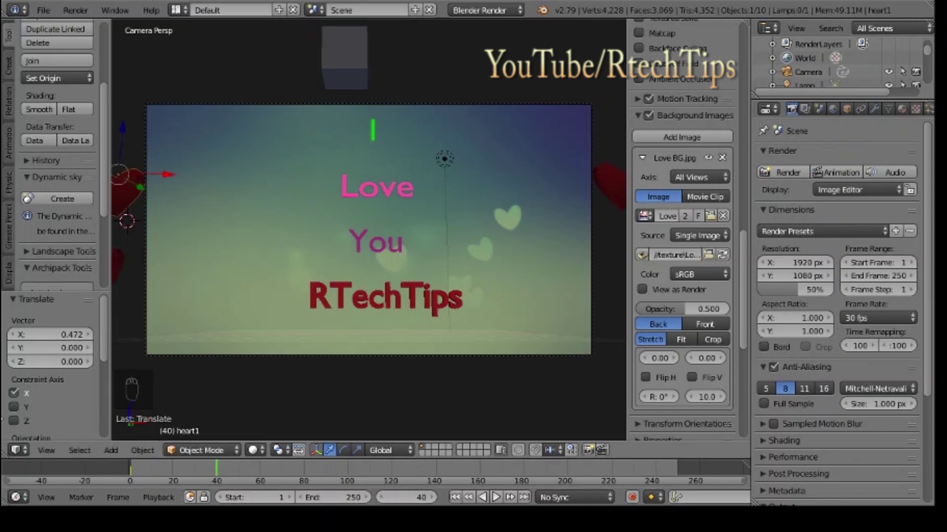
{"action": "left_click_drag", "start_coordinate": [497, 495], "coordinate": [497, 495]}
{"action": "left_click_drag", "start_coordinate": [496, 495], "coordinate": [497, 495]}
{"action": "key", "text": "g"}
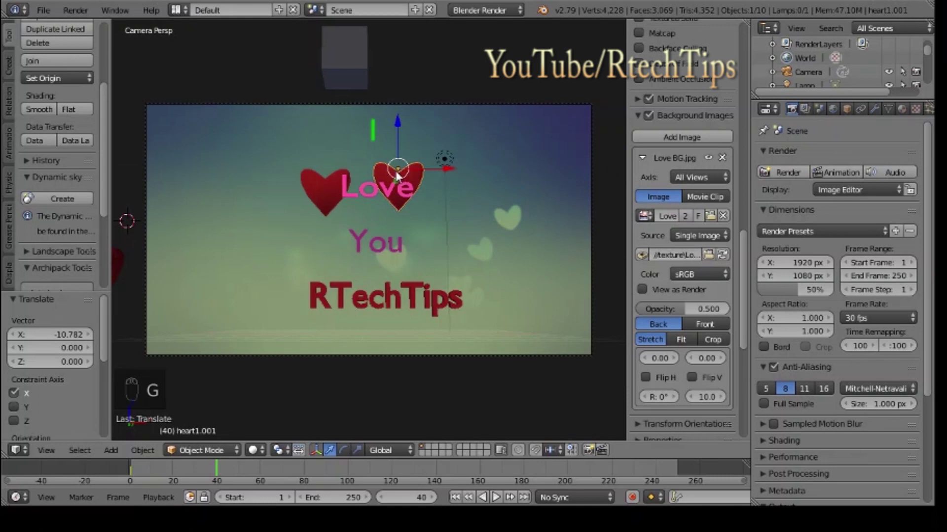
{"action": "left_click_drag", "start_coordinate": [497, 495], "coordinate": [497, 495]}
{"action": "right_click", "coordinate": [497, 495]}
{"action": "left_click_drag", "start_coordinate": [497, 495], "coordinate": [497, 495]}
{"action": "left_click_drag", "start_coordinate": [497, 495], "coordinate": [497, 495]}
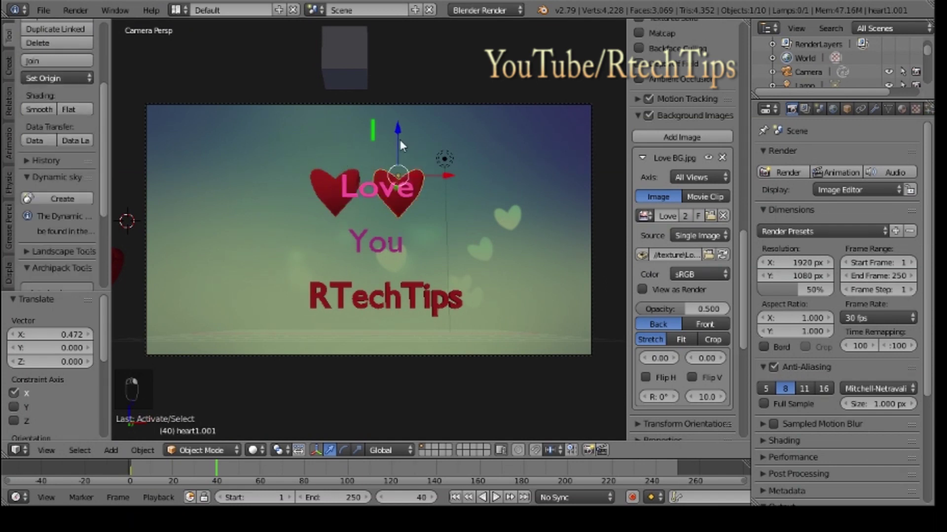
{"action": "right_click", "coordinate": [497, 495]}
{"action": "left_click_drag", "start_coordinate": [497, 495], "coordinate": [497, 495]}
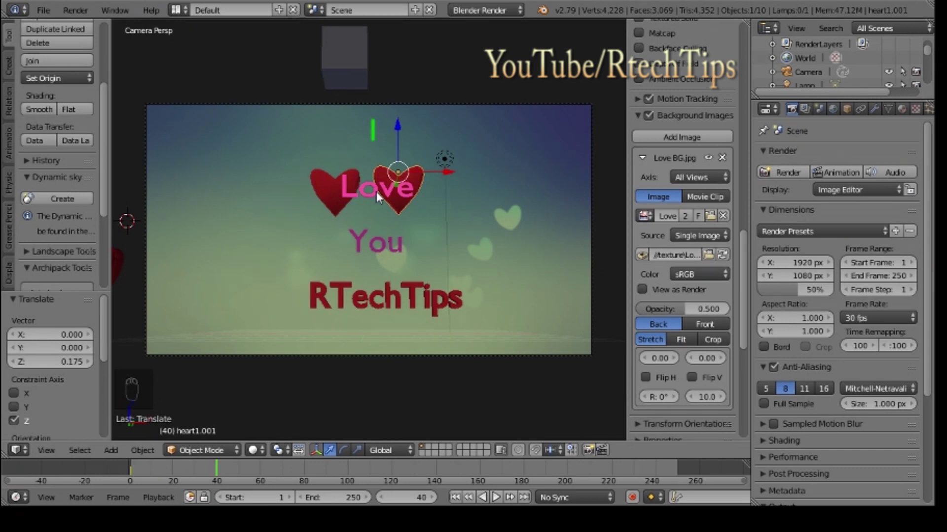
Step: Hide the I, Love, You and RTechTips text objects in the Outliner
{"action": "left_click_drag", "start_coordinate": [497, 495], "coordinate": [497, 495]}
{"action": "left_click_drag", "start_coordinate": [496, 495], "coordinate": [497, 495]}
{"action": "left_click_drag", "start_coordinate": [497, 495], "coordinate": [497, 495]}
{"action": "left_click_drag", "start_coordinate": [497, 495], "coordinate": [497, 495]}
{"action": "left_click_drag", "start_coordinate": [497, 495], "coordinate": [497, 495]}
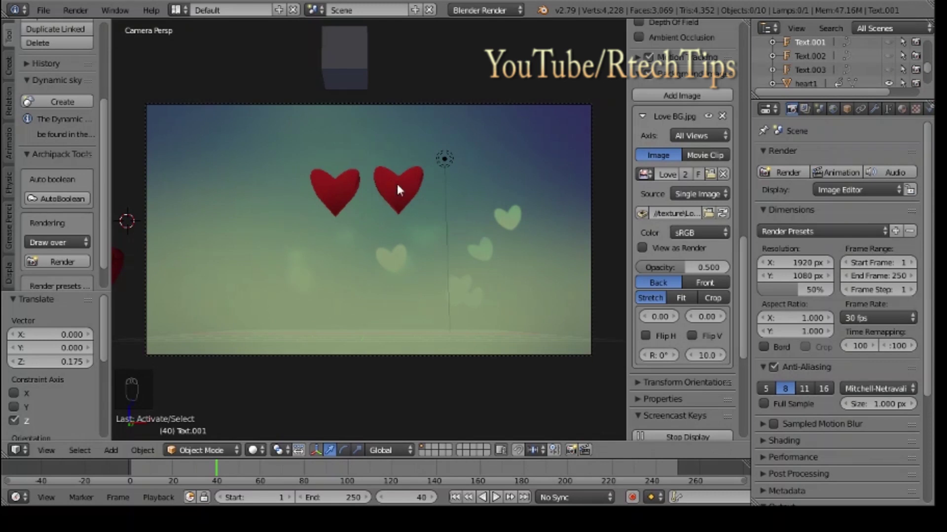
Step: Keyframe both hearts, then step back to frame 38
{"action": "left_click_drag", "start_coordinate": [401, 189], "coordinate": [402, 154]}
{"action": "left_click_drag", "start_coordinate": [403, 129], "coordinate": [401, 238]}
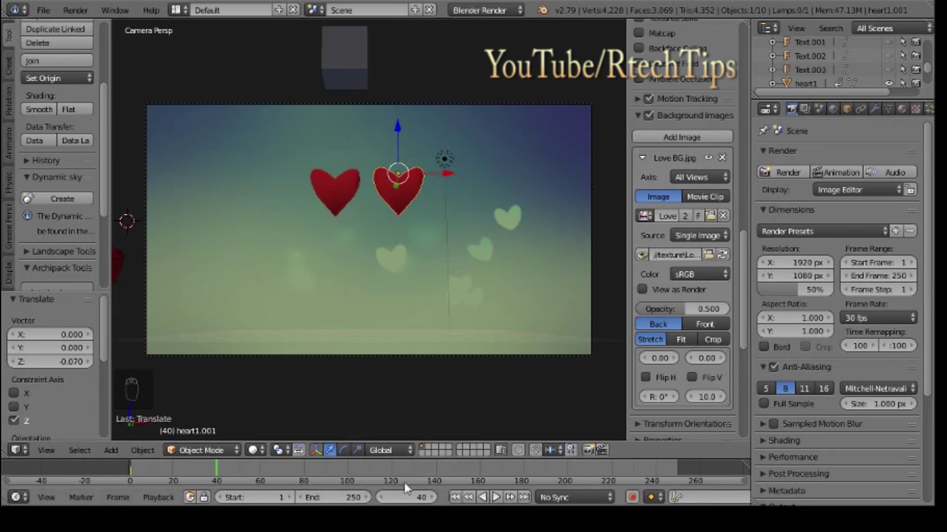
{"action": "key", "text": "i"}
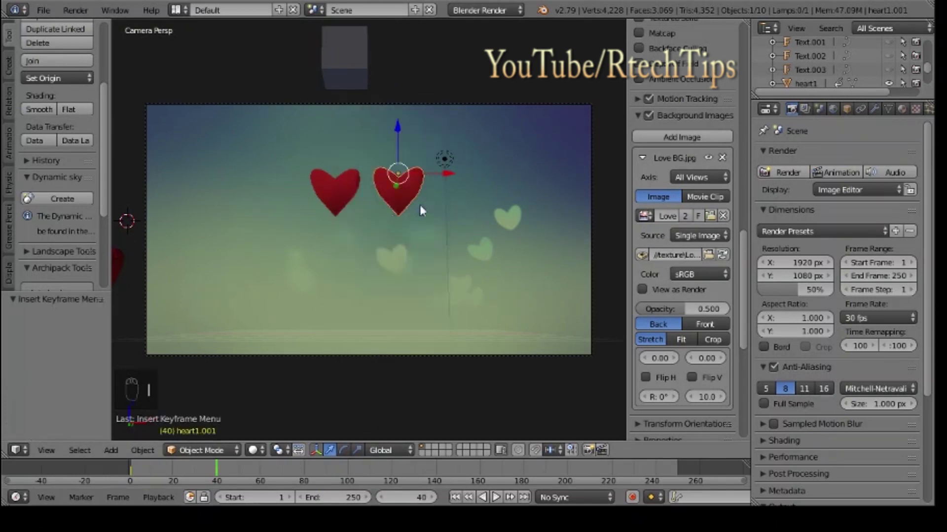
{"action": "right_click", "coordinate": [351, 199]}
{"action": "key", "text": "i"}
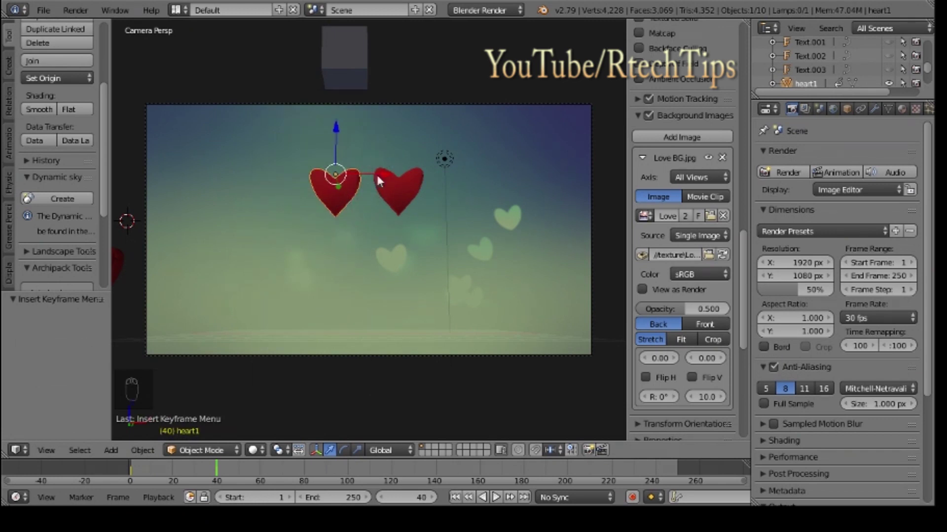
{"action": "left_click_drag", "start_coordinate": [185, 471], "coordinate": [218, 475]}
{"action": "left_click_drag", "start_coordinate": [217, 475], "coordinate": [381, 201]}
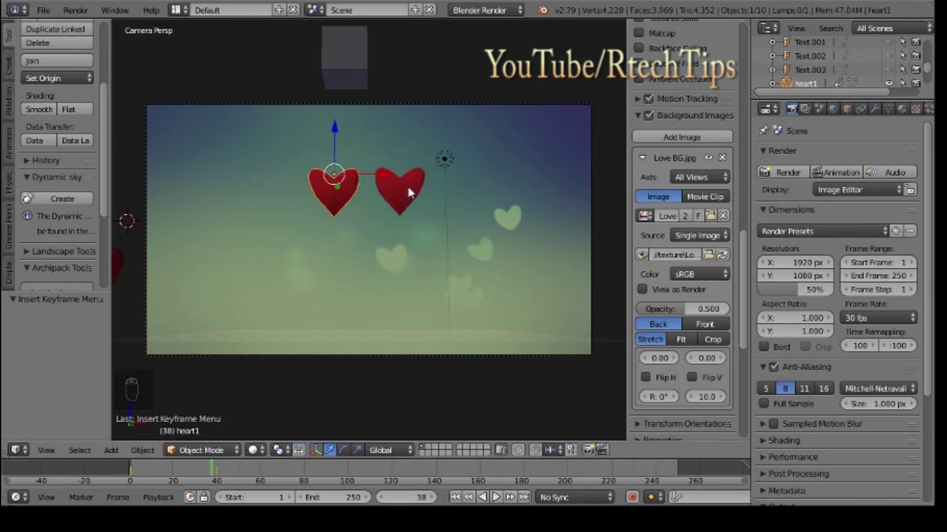
Step: Nudge the left heart beside the right one and keyframe both positions
{"action": "left_click_drag", "start_coordinate": [412, 193], "coordinate": [451, 181]}
{"action": "left_click_drag", "start_coordinate": [452, 177], "coordinate": [354, 187]}
{"action": "left_click_drag", "start_coordinate": [351, 189], "coordinate": [377, 177]}
{"action": "left_click_drag", "start_coordinate": [370, 177], "coordinate": [381, 177]}
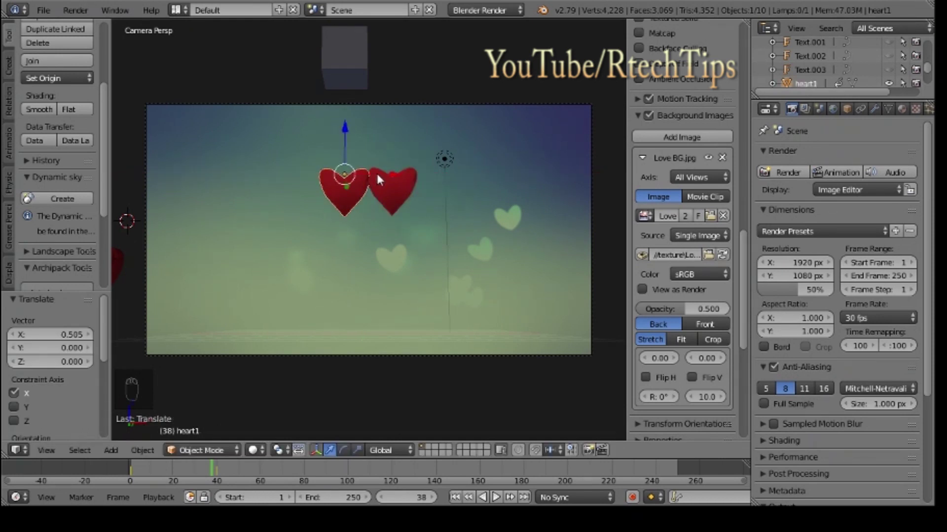
{"action": "left_click_drag", "start_coordinate": [389, 176], "coordinate": [388, 177]}
{"action": "key", "text": "i"}
{"action": "left_click_drag", "start_coordinate": [401, 196], "coordinate": [297, 366]}
{"action": "key", "text": "i"}
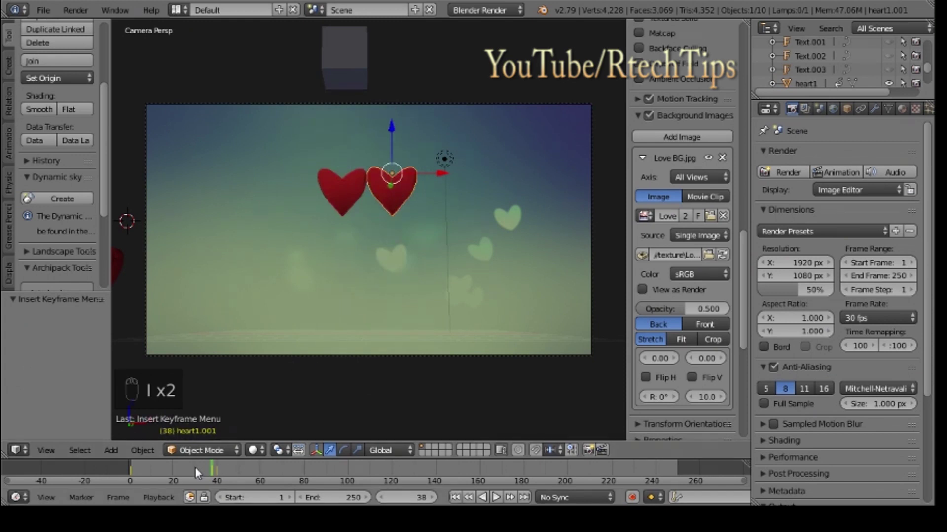
Step: Move to a new frame, bring the hearts together near the top and insert LocRotScale keyframes
{"action": "left_click_drag", "start_coordinate": [146, 472], "coordinate": [221, 474]}
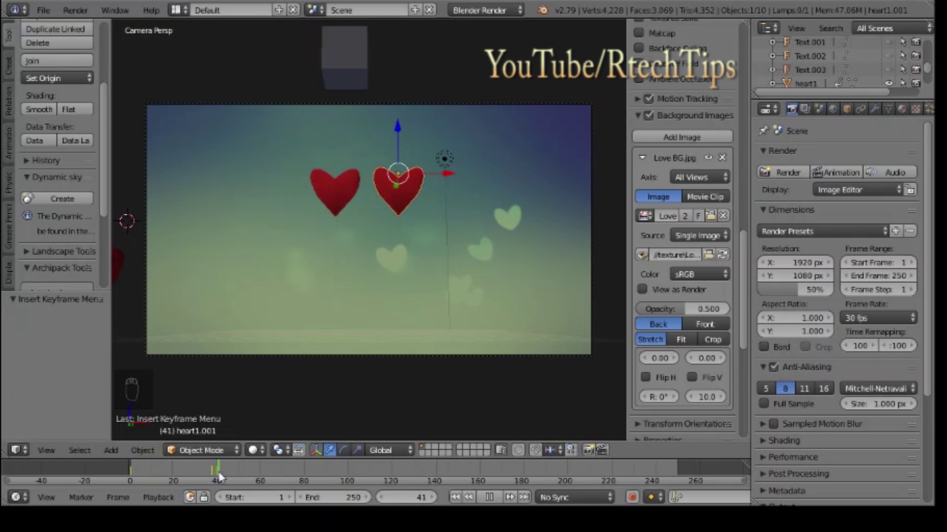
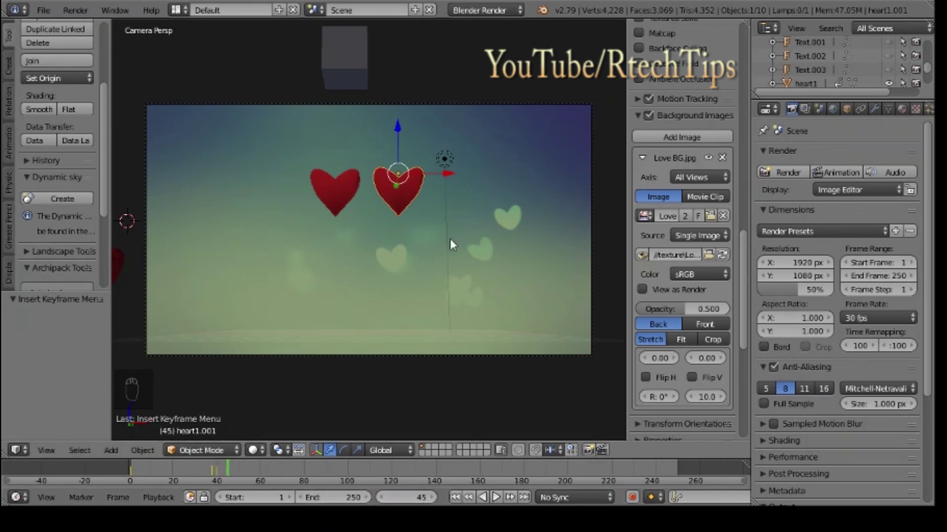
{"action": "left_click_drag", "start_coordinate": [402, 189], "coordinate": [452, 176]}
{"action": "left_click_drag", "start_coordinate": [455, 177], "coordinate": [348, 188]}
{"action": "left_click_drag", "start_coordinate": [332, 194], "coordinate": [370, 177]}
{"action": "left_click_drag", "start_coordinate": [365, 177], "coordinate": [401, 204]}
{"action": "left_click", "coordinate": [401, 204]}
{"action": "key", "text": "i"}
{"action": "key", "text": "i"}
{"action": "left_click_drag", "start_coordinate": [395, 192], "coordinate": [340, 417]}
{"action": "key", "text": "i"}
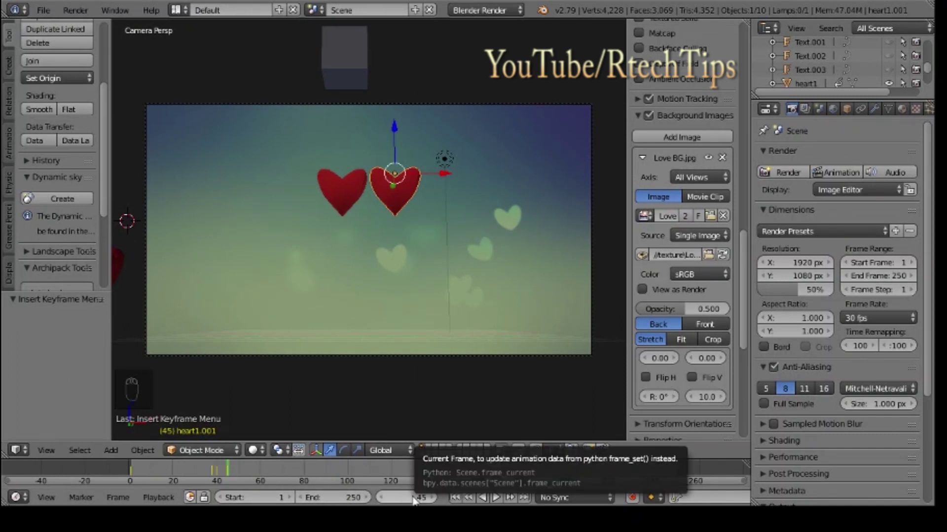
Step: Check frame 20, undo a stray change, and keyframe the left heart at frame 45
{"action": "left_click_drag", "start_coordinate": [497, 495], "coordinate": [497, 495]}
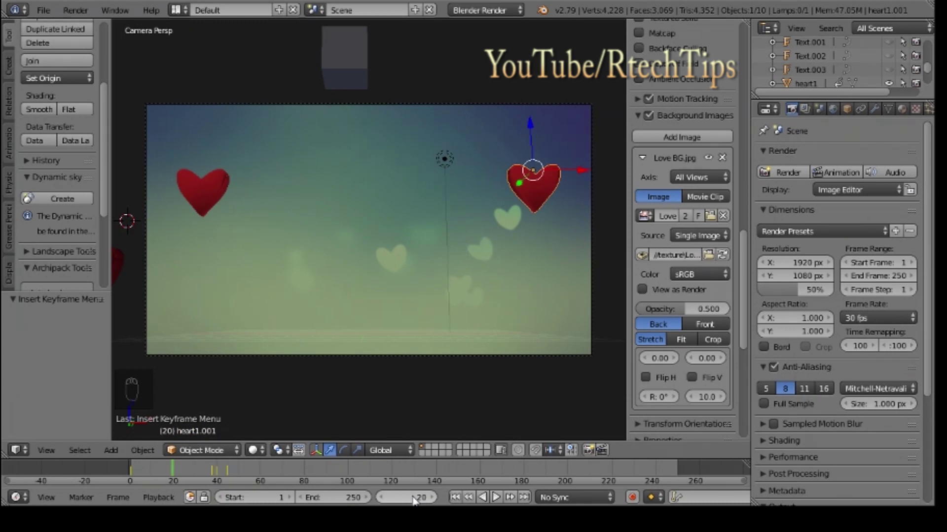
{"action": "key", "text": "ctrl+z"}
{"action": "left_click_drag", "start_coordinate": [354, 196], "coordinate": [353, 196]}
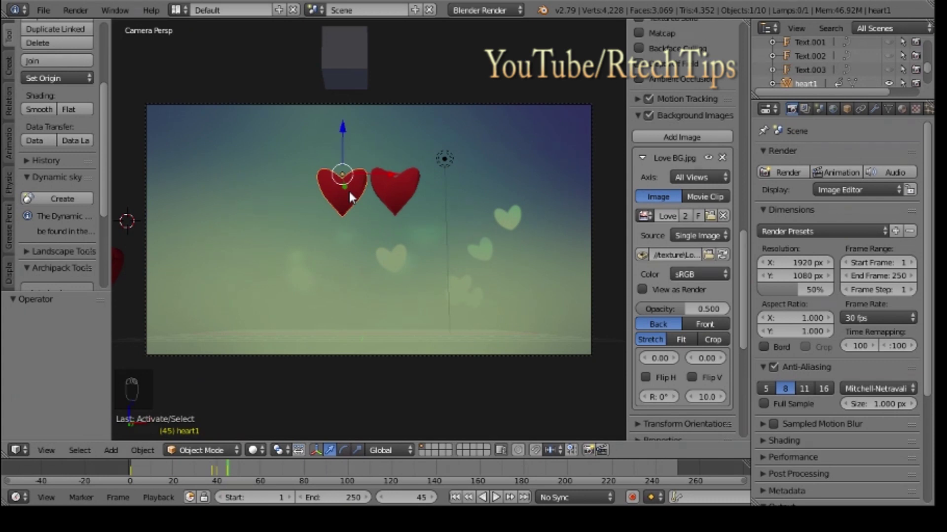
{"action": "key", "text": "i"}
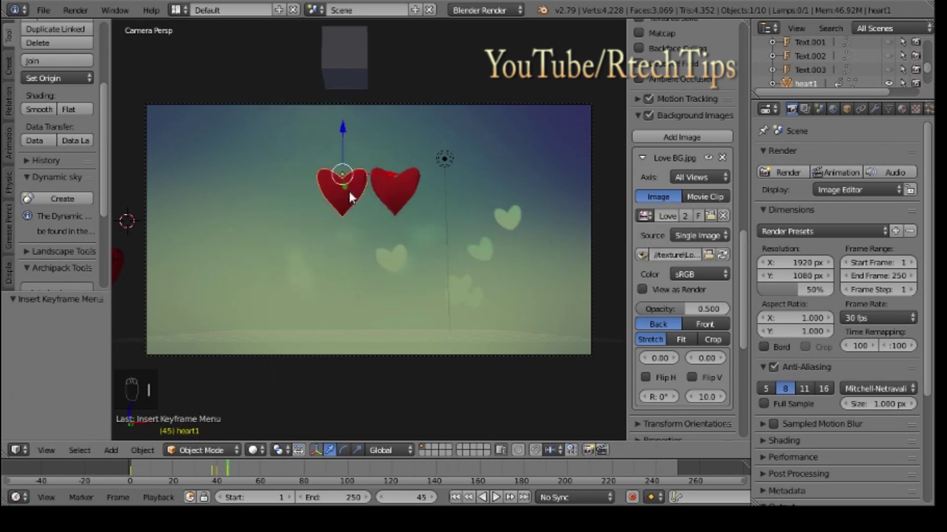
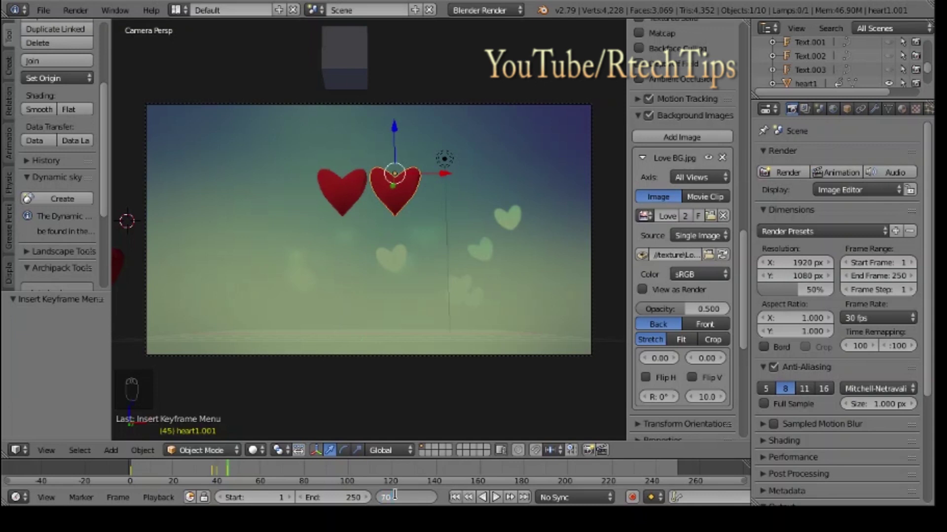
{"action": "key", "text": "Return"}
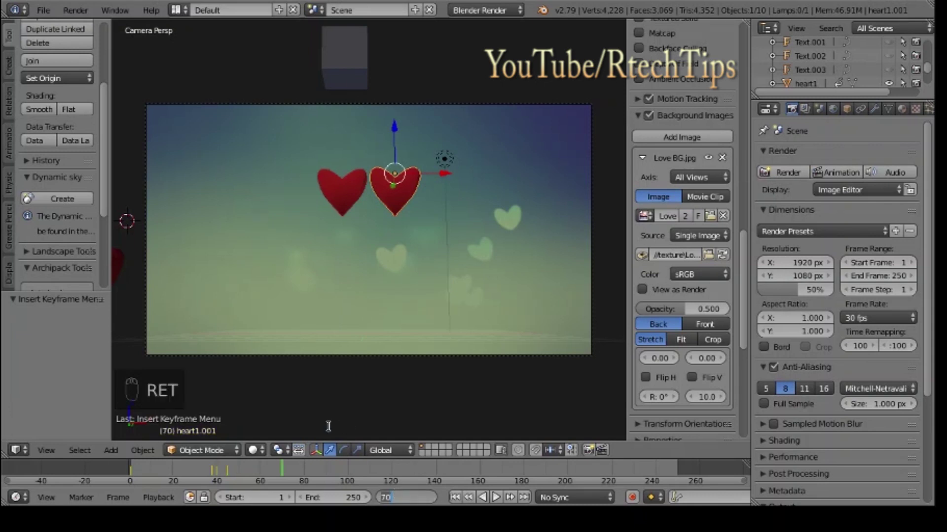
Step: At frame 70, lower each heart along Z to the bottom of the camera frame
{"action": "left_click_drag", "start_coordinate": [354, 197], "coordinate": [343, 203]}
{"action": "left_click_drag", "start_coordinate": [347, 133], "coordinate": [399, 189]}
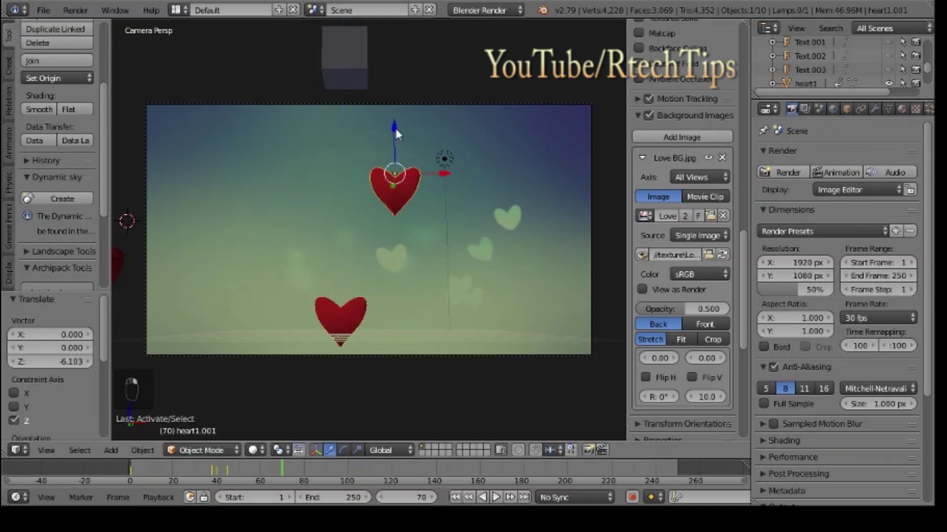
{"action": "left_click_drag", "start_coordinate": [400, 133], "coordinate": [398, 252]}
{"action": "left_click_drag", "start_coordinate": [400, 134], "coordinate": [398, 254]}
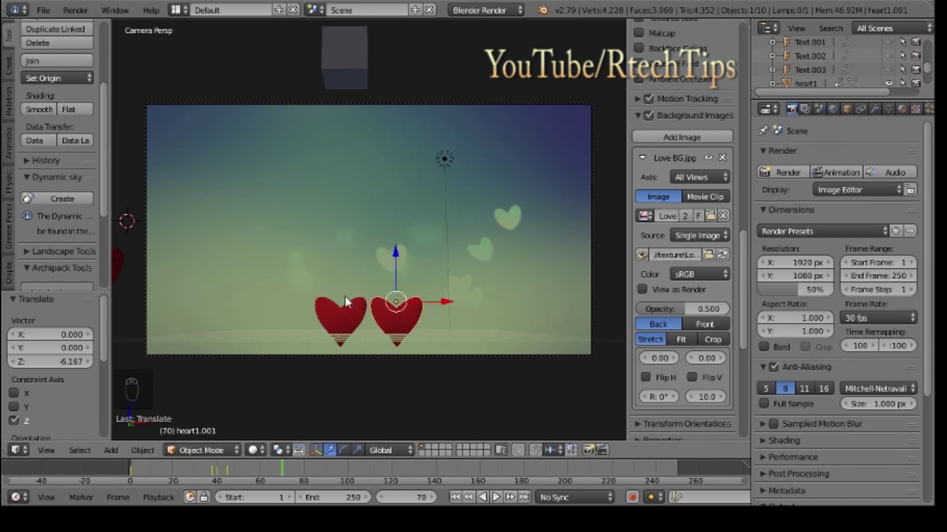
Step: Insert keyframes for both lowered hearts at frame 70
{"action": "left_click_drag", "start_coordinate": [344, 313], "coordinate": [347, 313]}
{"action": "key", "text": "i"}
{"action": "left_click_drag", "start_coordinate": [413, 321], "coordinate": [400, 313]}
{"action": "key", "text": "i"}
{"action": "left_click_drag", "start_coordinate": [357, 331], "coordinate": [348, 316]}
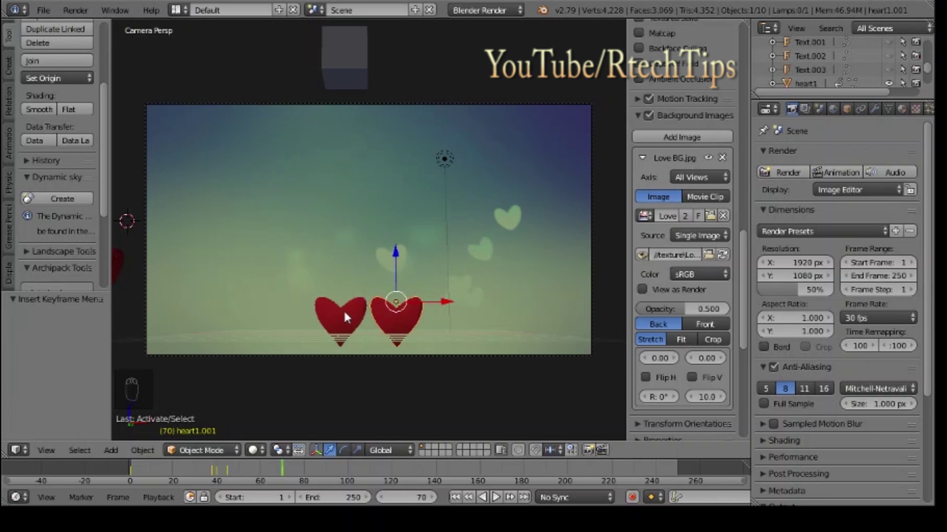
{"action": "left_click_drag", "start_coordinate": [349, 317], "coordinate": [315, 113]}
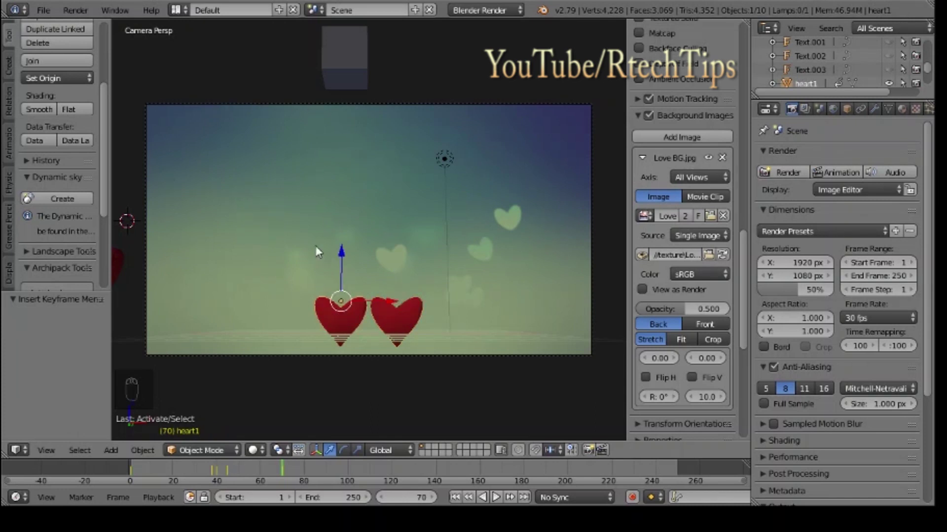
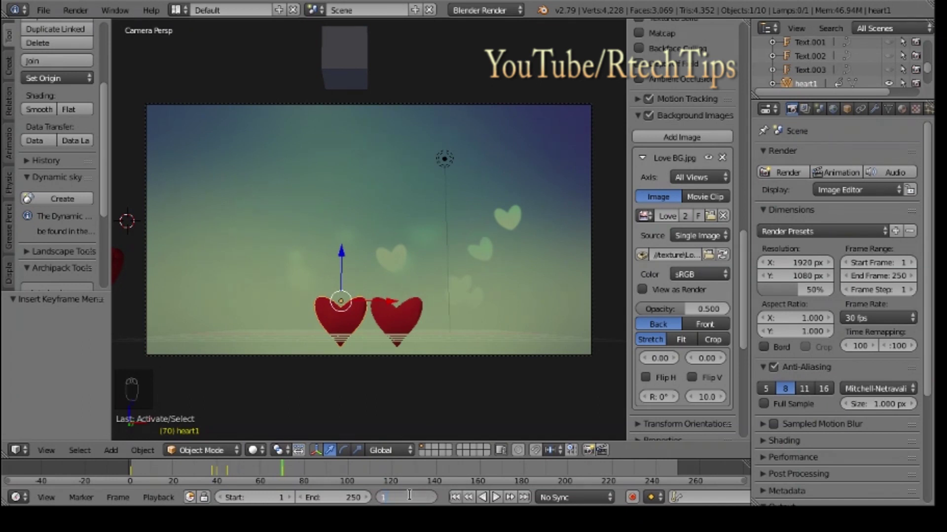
Step: Raise the left heart above centre, rotate it 90° on Z, and key LocRotScale at frame 85
{"action": "key", "text": "BackSpace"}
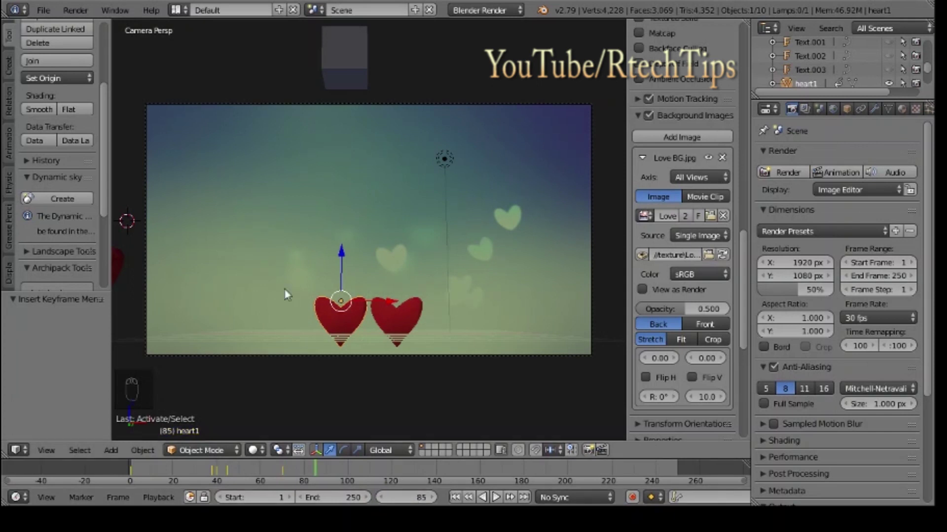
{"action": "left_click_drag", "start_coordinate": [345, 256], "coordinate": [363, 261]}
{"action": "key", "text": "r"}
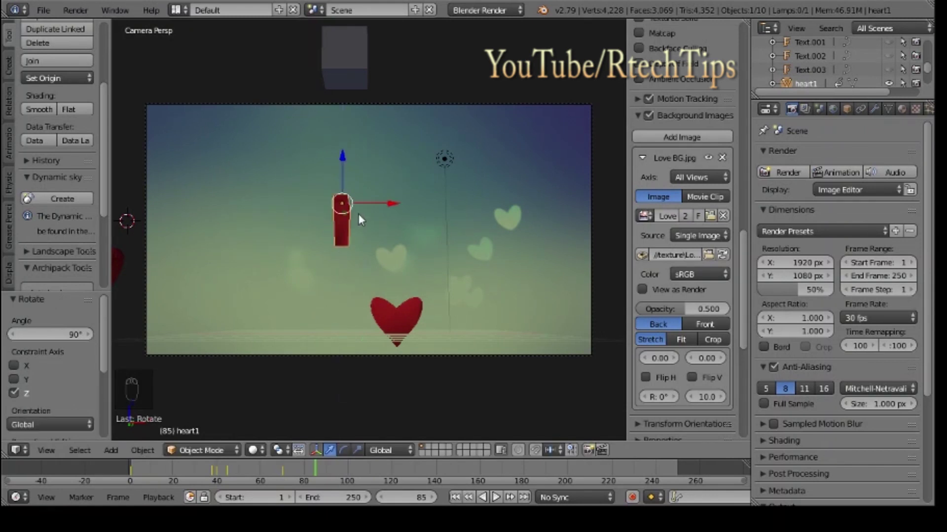
{"action": "key", "text": "i"}
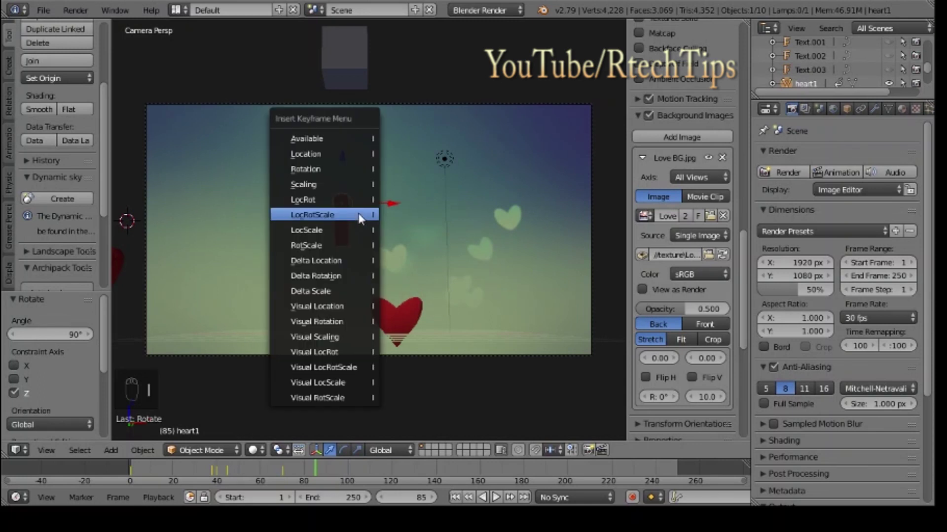
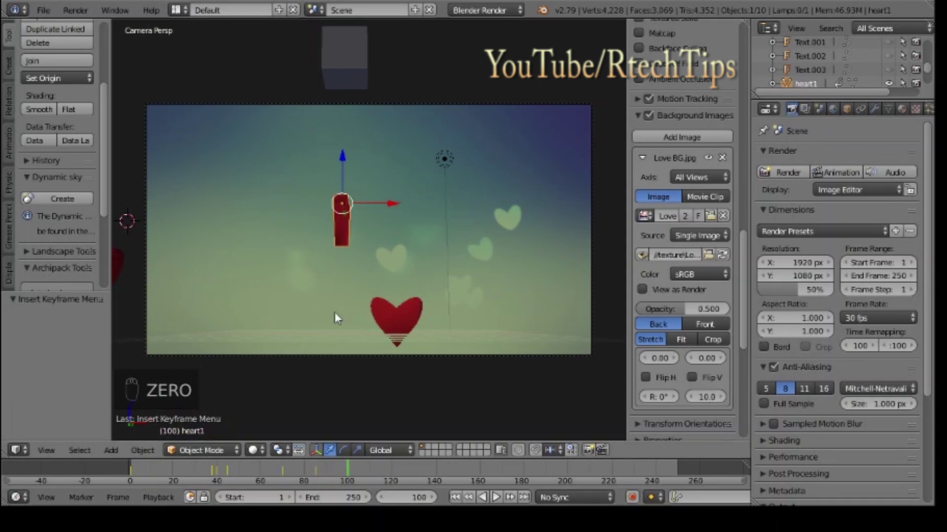
Step: Lift the left heart to the top edge facing front, key LocRotScale at frame 100, then check frame 99
{"action": "left_click_drag", "start_coordinate": [347, 165], "coordinate": [349, 80]}
{"action": "key", "text": "r"}
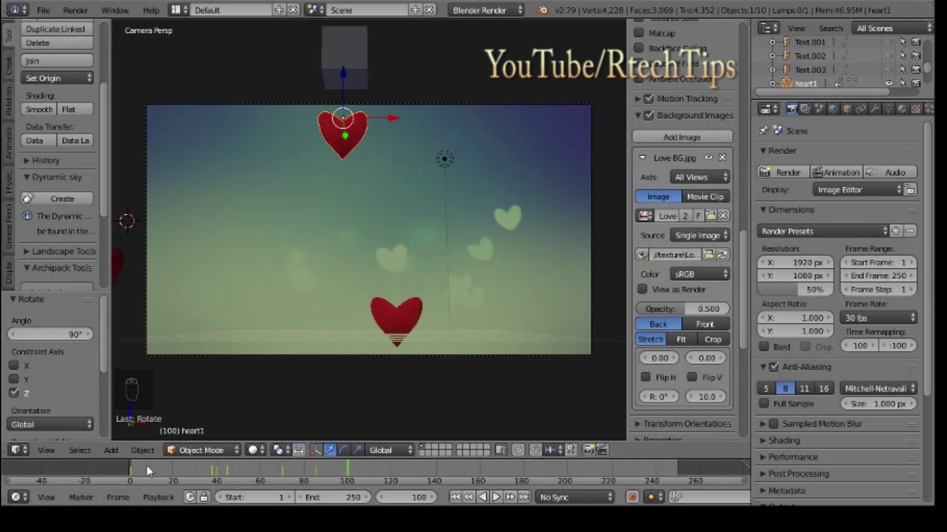
{"action": "left_click_drag", "start_coordinate": [150, 469], "coordinate": [268, 483]}
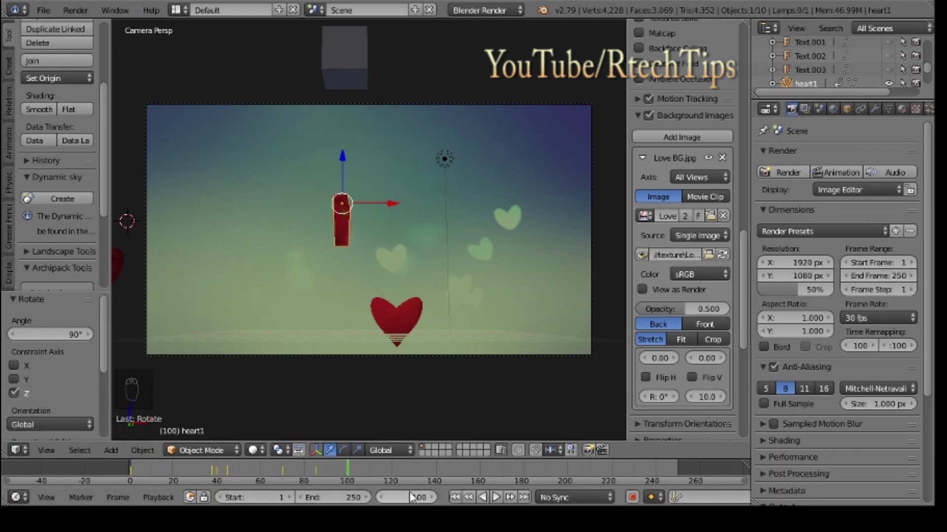
{"action": "left_click_drag", "start_coordinate": [347, 164], "coordinate": [350, 149]}
{"action": "key", "text": "r"}
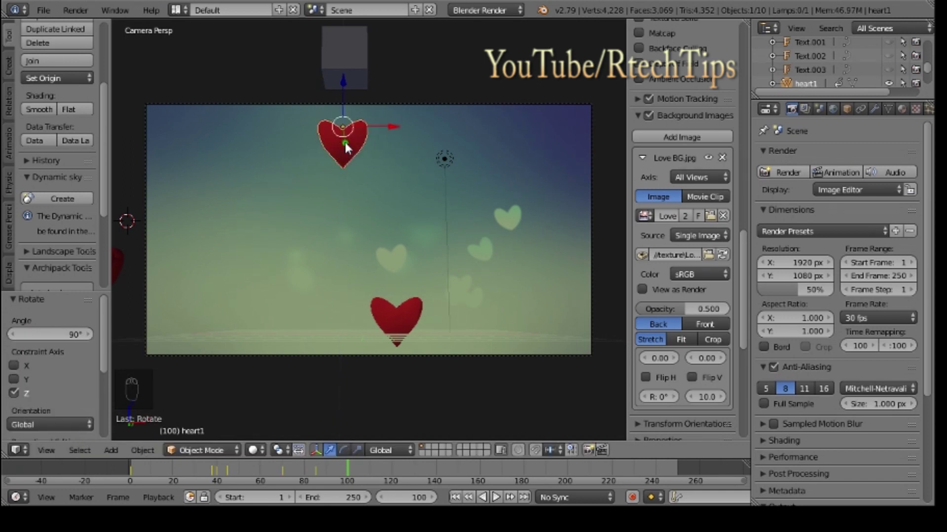
{"action": "key", "text": "i"}
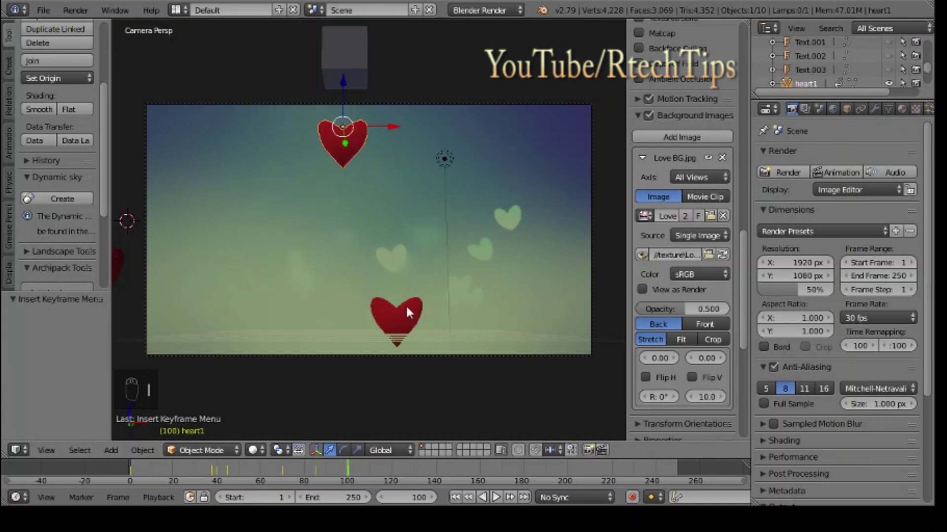
{"action": "left_click_drag", "start_coordinate": [295, 472], "coordinate": [349, 475]}
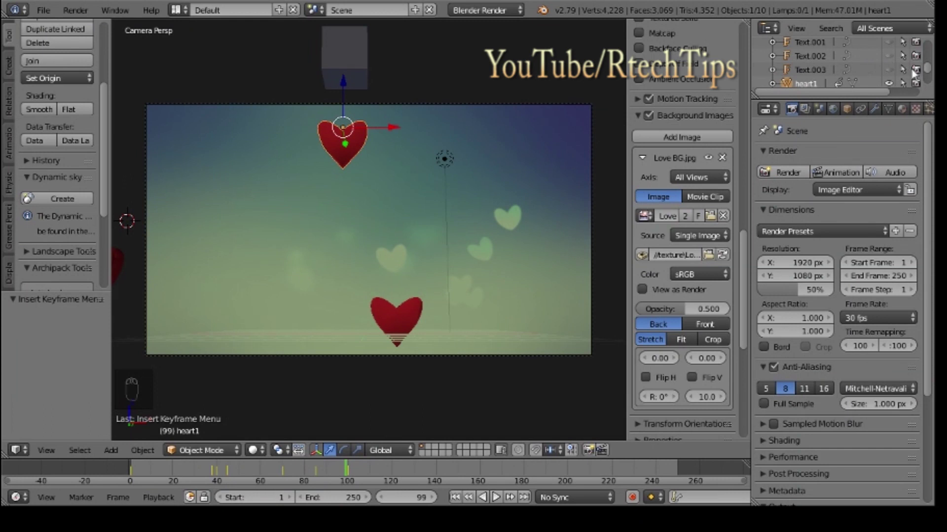
{"action": "left_click_drag", "start_coordinate": [932, 74], "coordinate": [900, 53]}
{"action": "left_click_drag", "start_coordinate": [890, 49], "coordinate": [386, 125]}
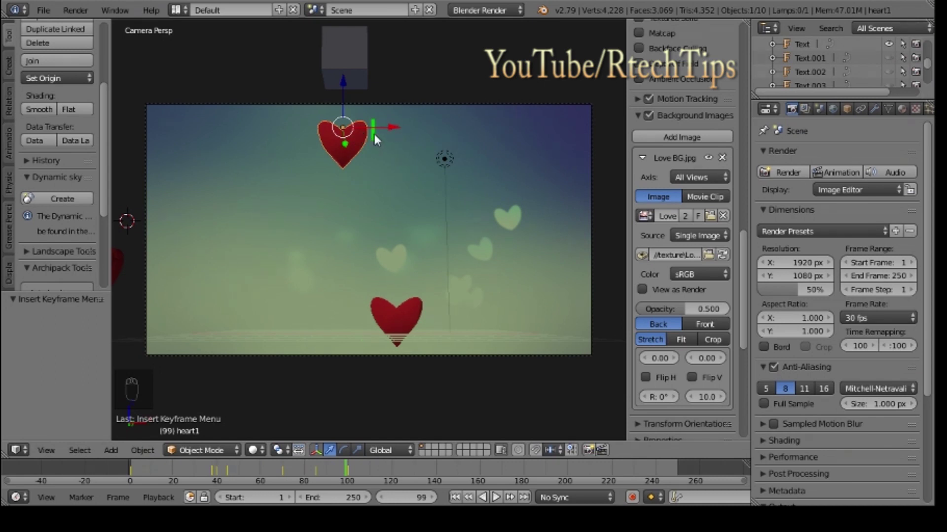
Step: Key the heart out past the left edge at frame 115 and begin sliding the green I text left
{"action": "left_click_drag", "start_coordinate": [396, 130], "coordinate": [181, 134]}
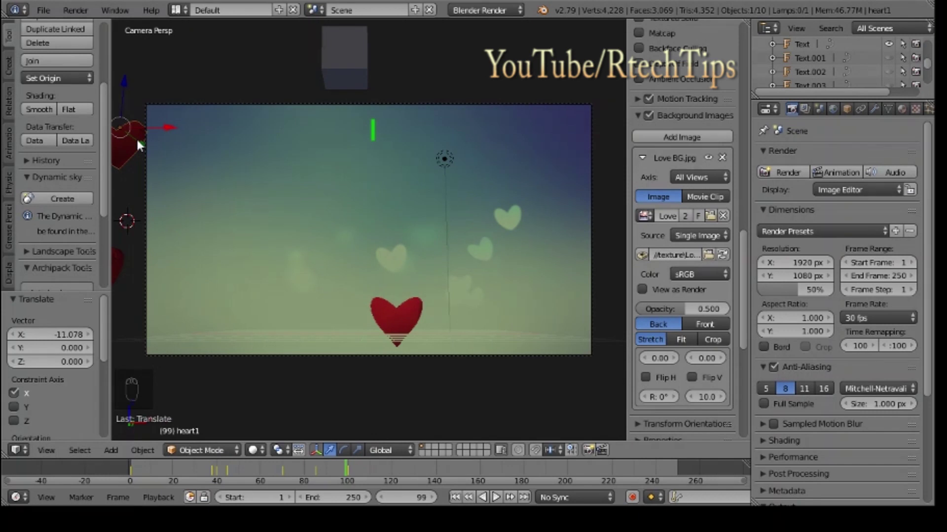
{"action": "key", "text": "i"}
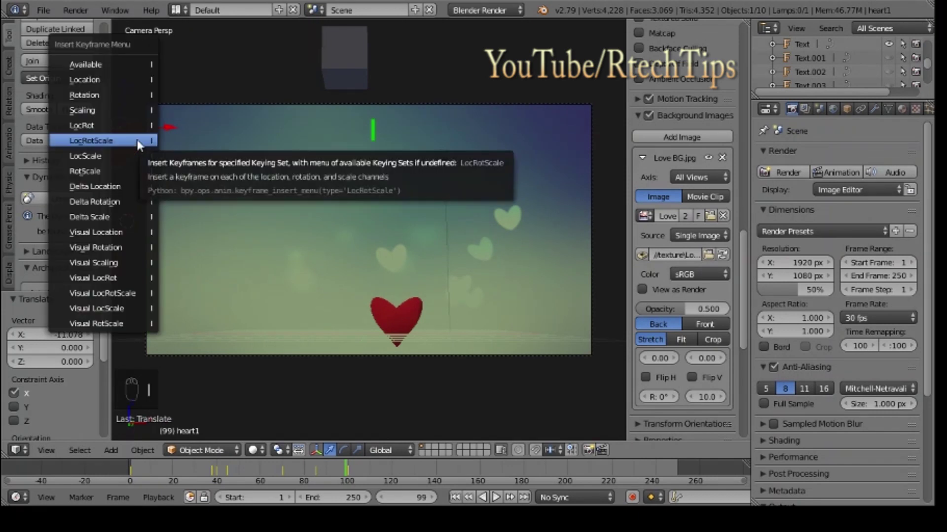
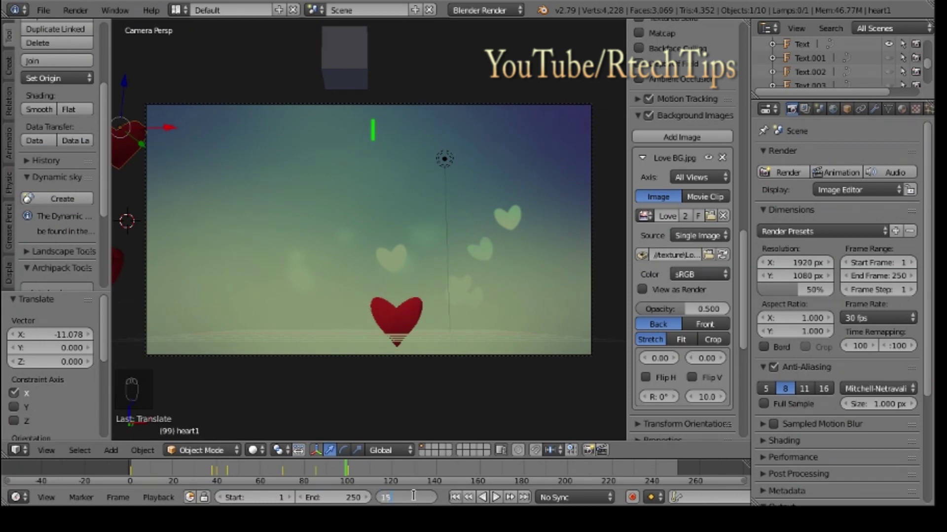
{"action": "key", "text": "BackSpace"}
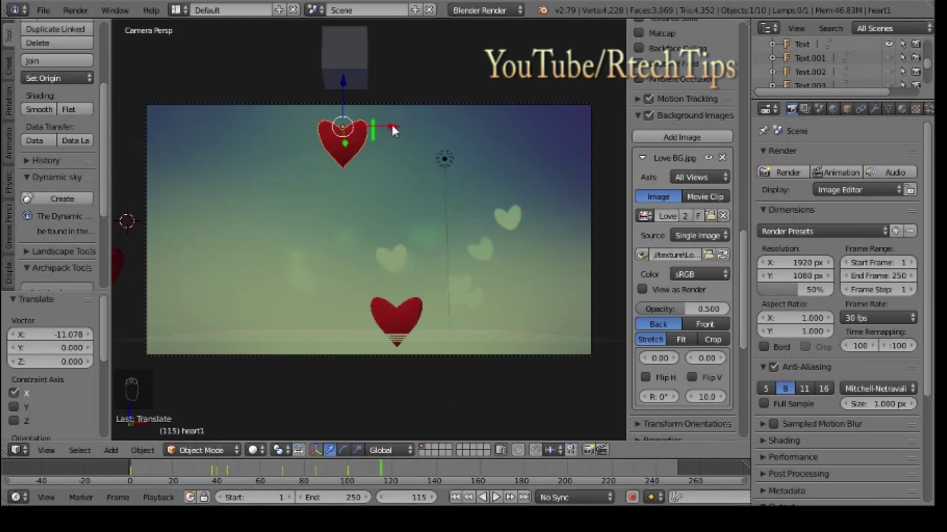
{"action": "left_click_drag", "start_coordinate": [396, 130], "coordinate": [175, 126]}
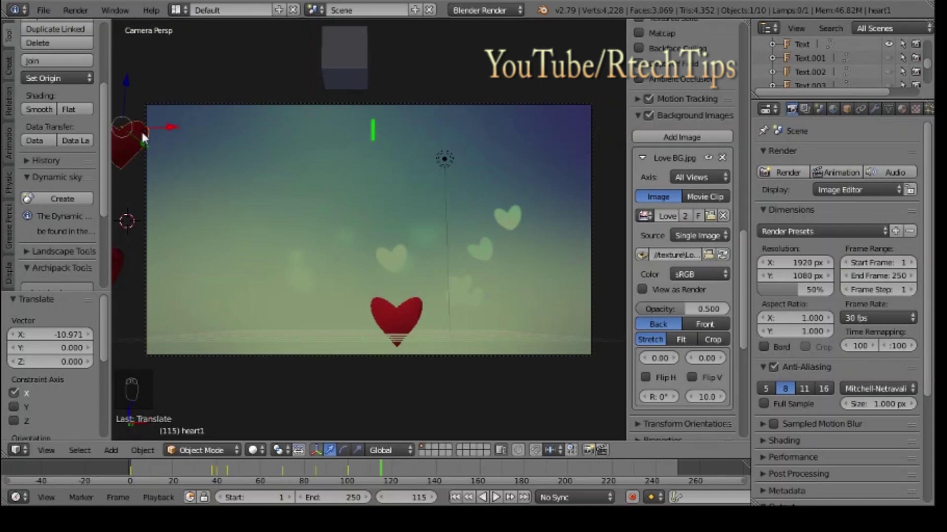
{"action": "key", "text": "i"}
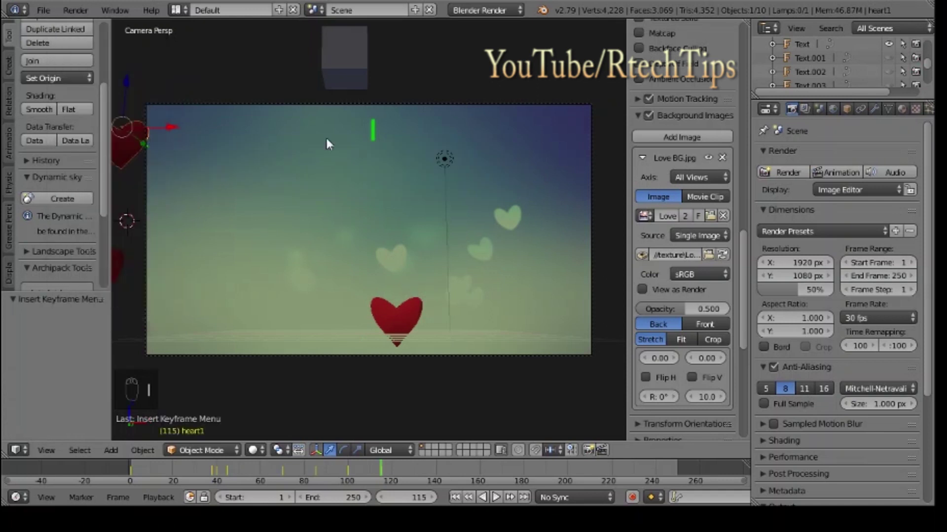
{"action": "left_click_drag", "start_coordinate": [377, 137], "coordinate": [230, 146]}
{"action": "left_click_drag", "start_coordinate": [425, 143], "coordinate": [179, 146]}
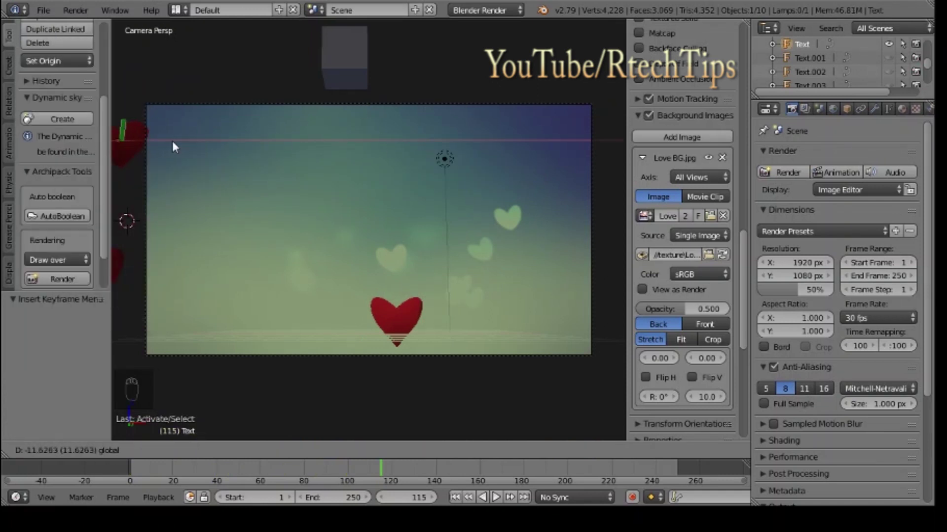
Step: Bring the heart back in to the top centre of the camera view and key its location at frame 130
{"action": "key", "text": "i"}
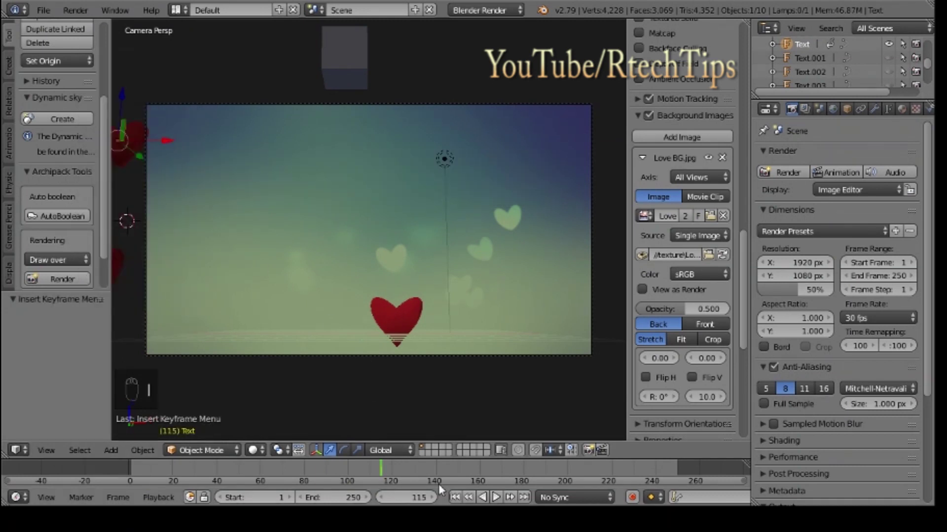
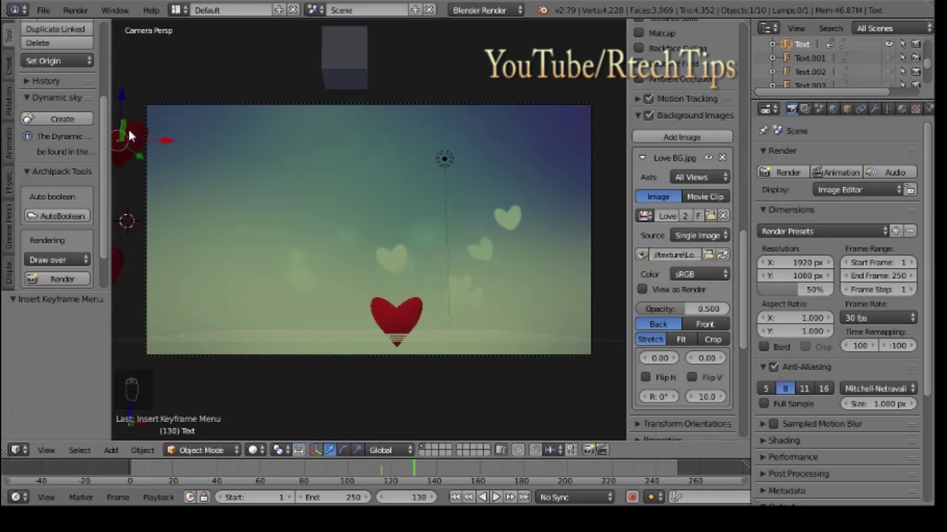
{"action": "left_click_drag", "start_coordinate": [143, 137], "coordinate": [209, 140]}
{"action": "left_click_drag", "start_coordinate": [171, 137], "coordinate": [411, 143]}
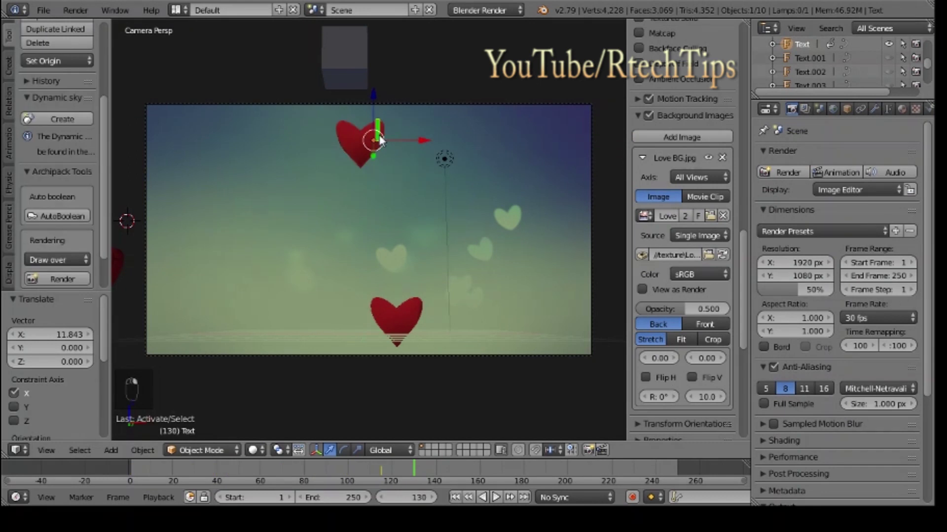
{"action": "right_click", "coordinate": [425, 144]}
{"action": "left_click_drag", "start_coordinate": [424, 144], "coordinate": [408, 147]}
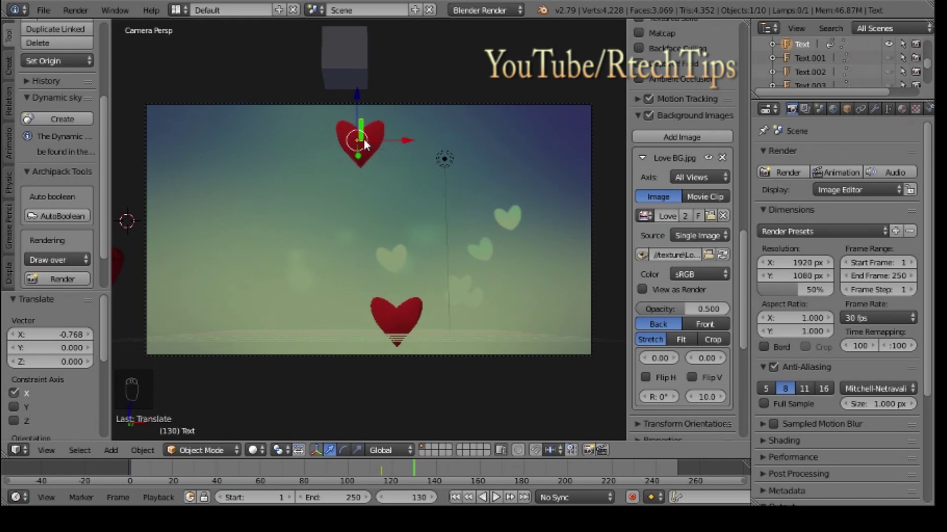
{"action": "key", "text": "i"}
{"action": "left_click_drag", "start_coordinate": [375, 148], "coordinate": [375, 148]}
{"action": "key", "text": "i"}
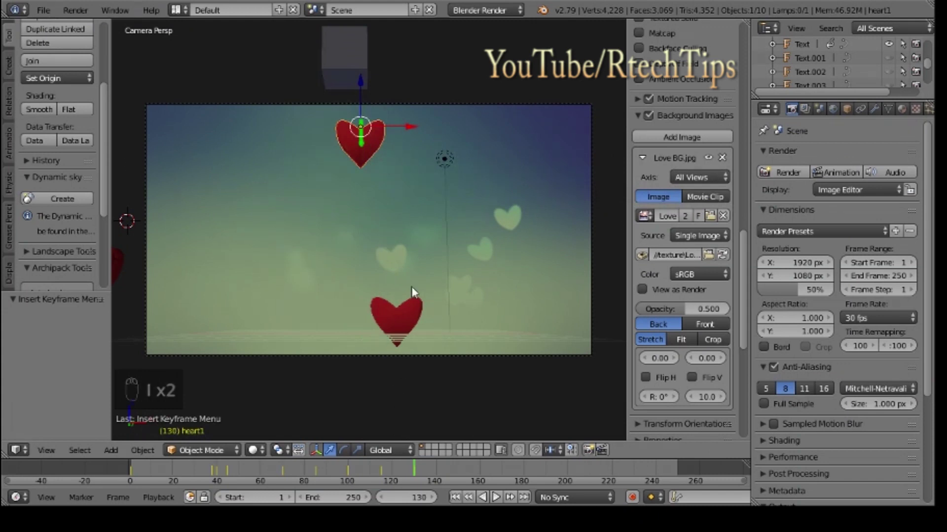
Step: Nudge the heart slightly right around frames 140–150 and key LocRotScale at each
{"action": "left_click_drag", "start_coordinate": [383, 474], "coordinate": [400, 471]}
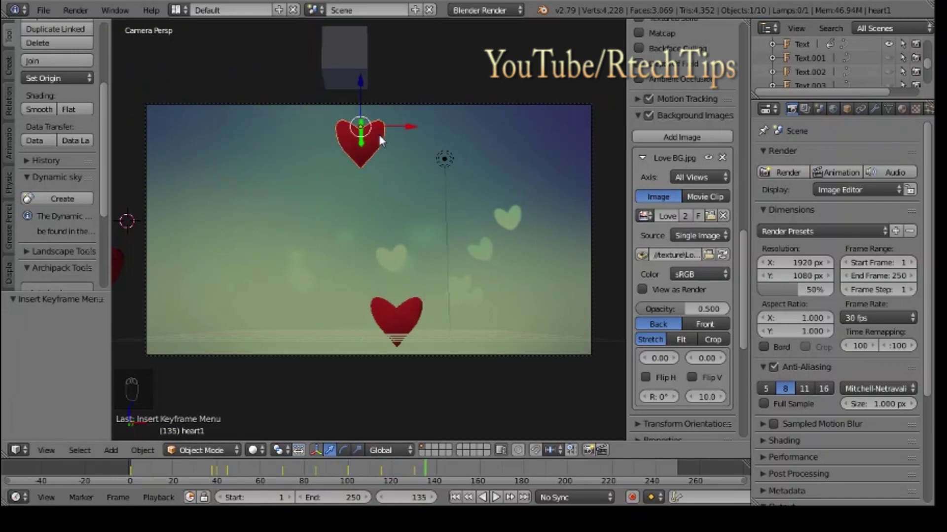
{"action": "left_click_drag", "start_coordinate": [383, 141], "coordinate": [373, 161]}
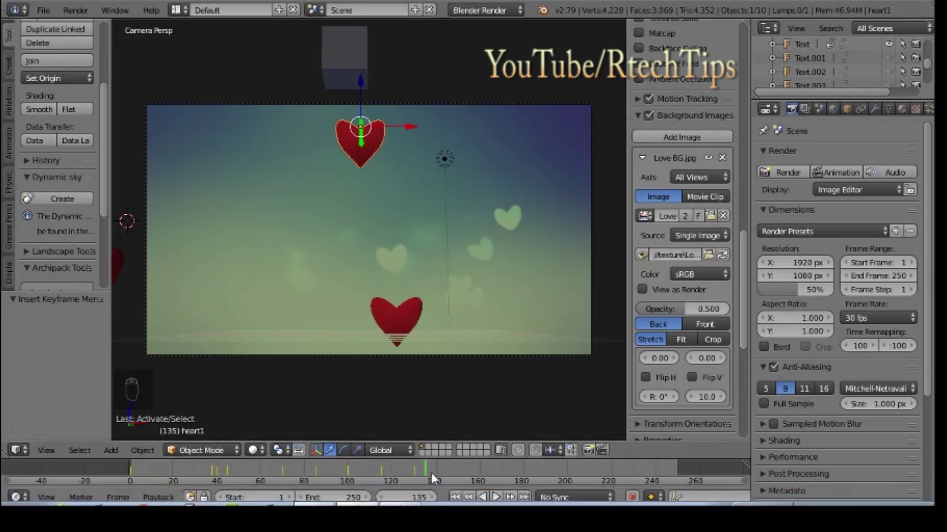
{"action": "left_click_drag", "start_coordinate": [426, 476], "coordinate": [422, 404]}
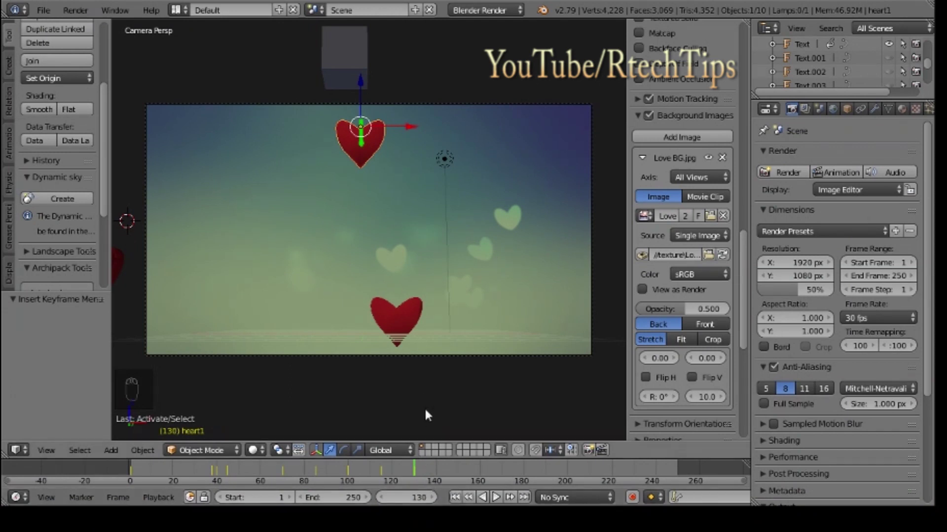
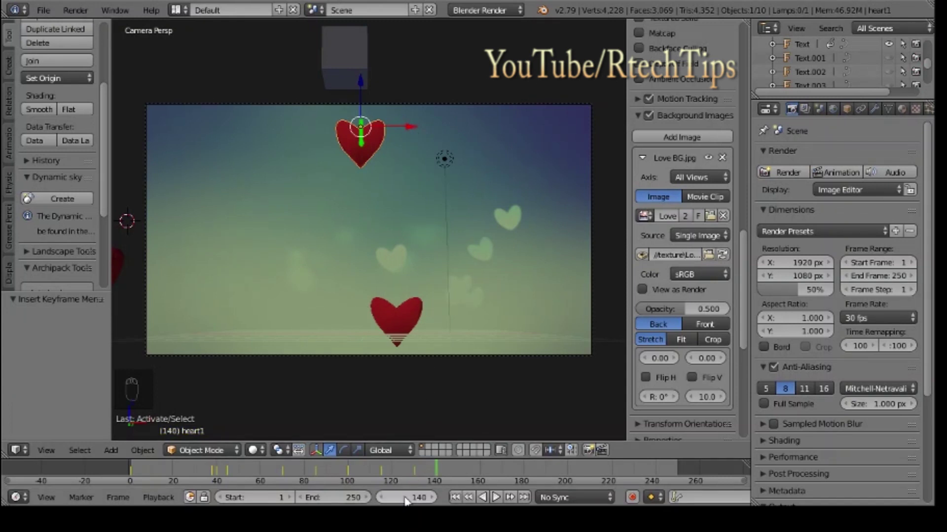
{"action": "left_click_drag", "start_coordinate": [411, 128], "coordinate": [451, 132]}
{"action": "key", "text": "i"}
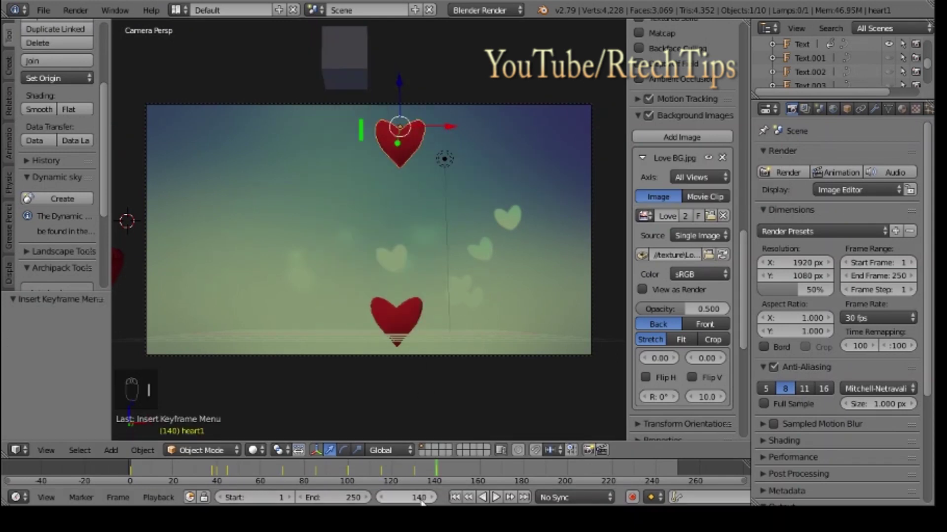
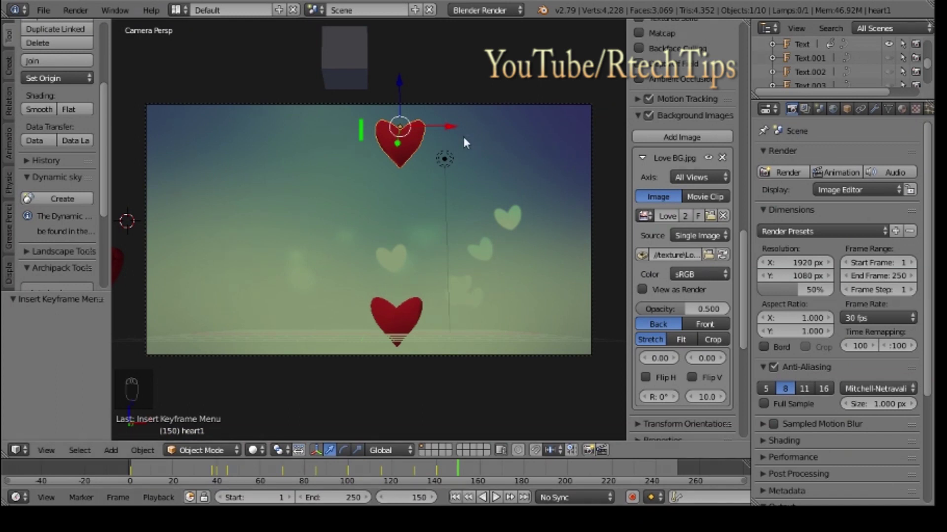
{"action": "key", "text": "i"}
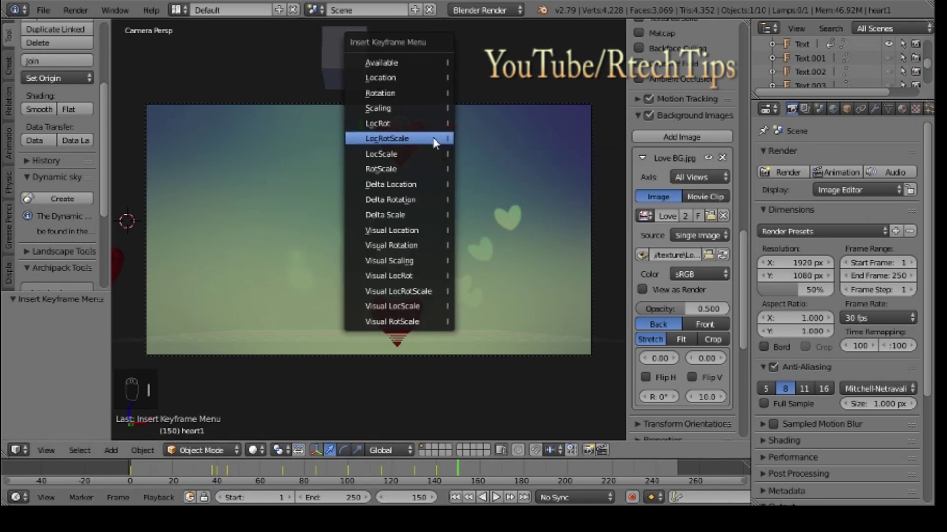
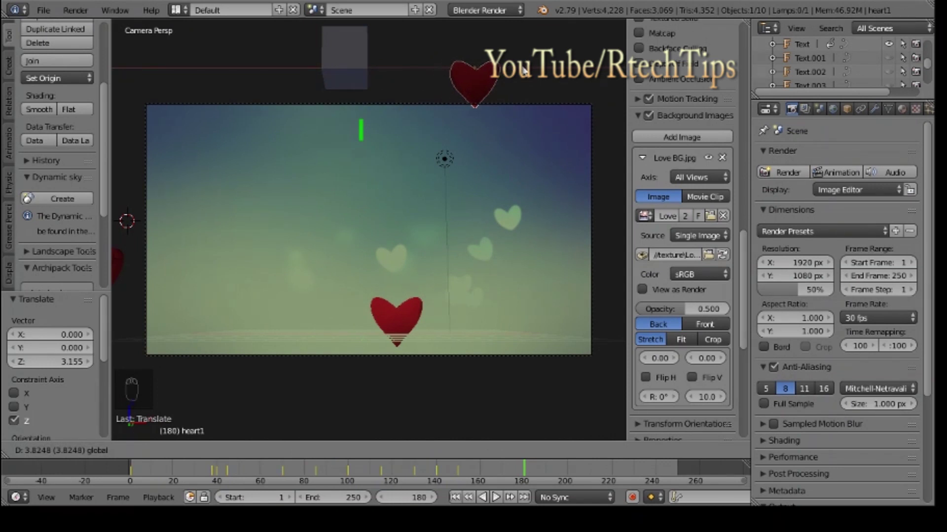
Step: Key the raised heart at frame 180, lift the Love text (Text.001) above the frame, and go to frame 210
{"action": "key", "text": "i"}
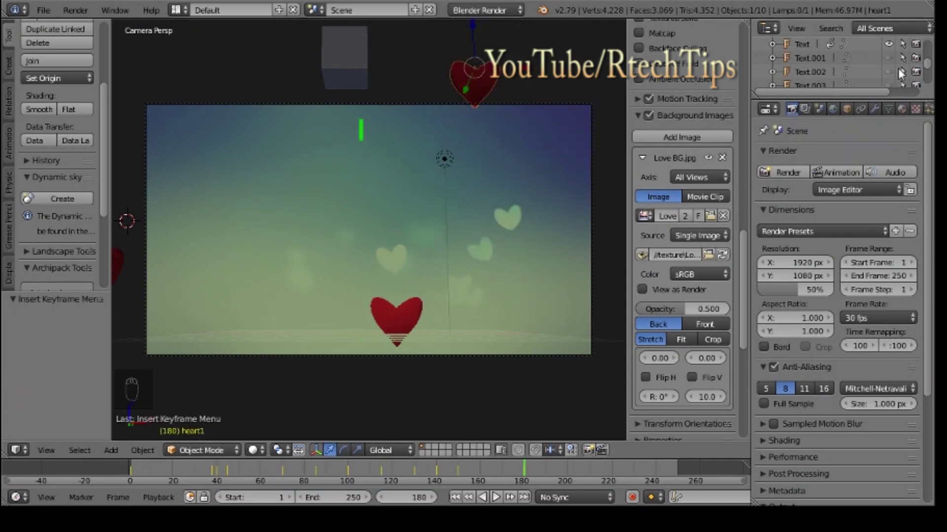
{"action": "left_click_drag", "start_coordinate": [895, 63], "coordinate": [383, 194]}
{"action": "left_click_drag", "start_coordinate": [383, 194], "coordinate": [380, 194]}
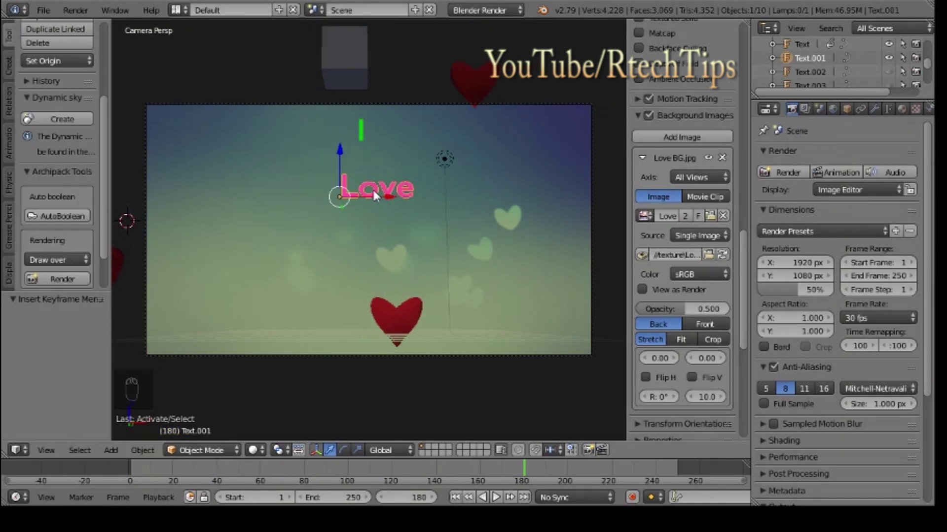
{"action": "left_click_drag", "start_coordinate": [342, 158], "coordinate": [458, 50]}
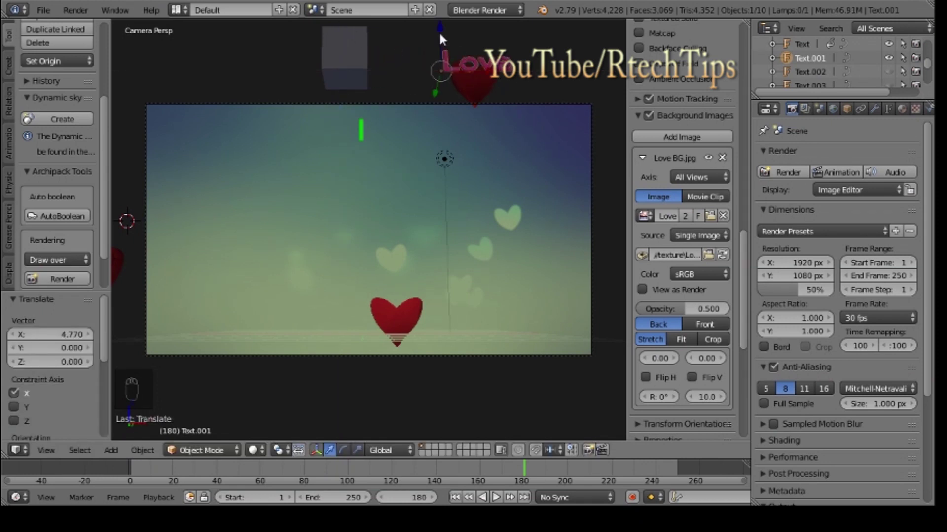
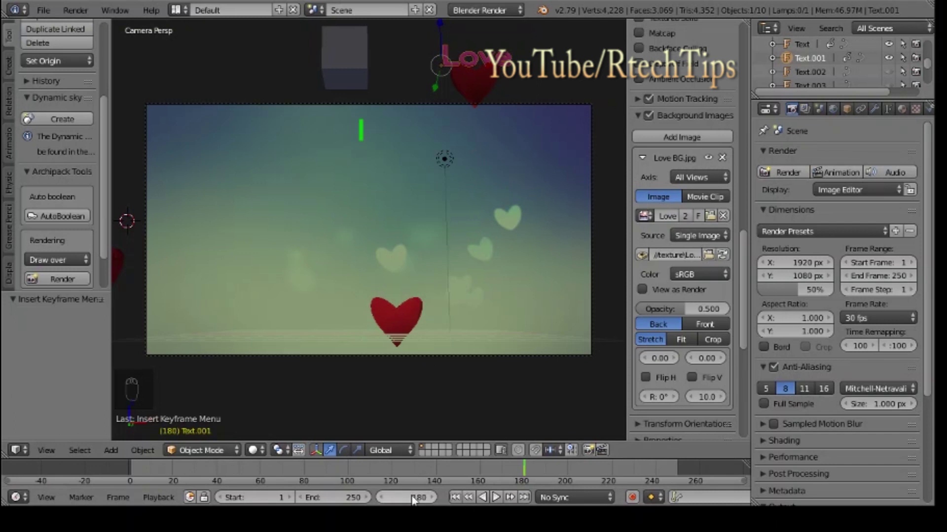
{"action": "left_click_drag", "start_coordinate": [497, 495], "coordinate": [497, 494]}
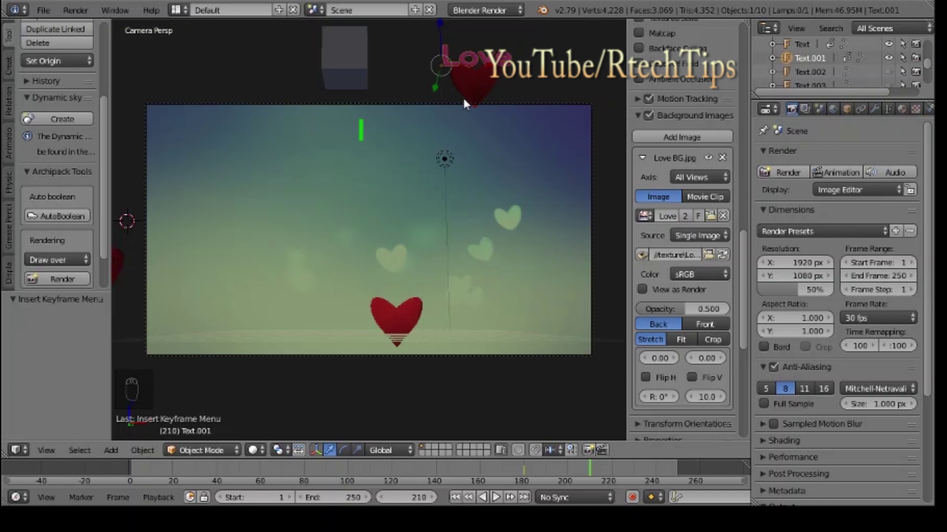
Step: Bring the heart back down beneath Love and keyframe both the heart and Love text at frame 210
{"action": "left_click_drag", "start_coordinate": [470, 102], "coordinate": [462, 33]}
{"action": "left_click_drag", "start_coordinate": [462, 33], "coordinate": [510, 195]}
{"action": "left_click_drag", "start_coordinate": [515, 187], "coordinate": [402, 186]}
{"action": "left_click_drag", "start_coordinate": [355, 136], "coordinate": [353, 140]}
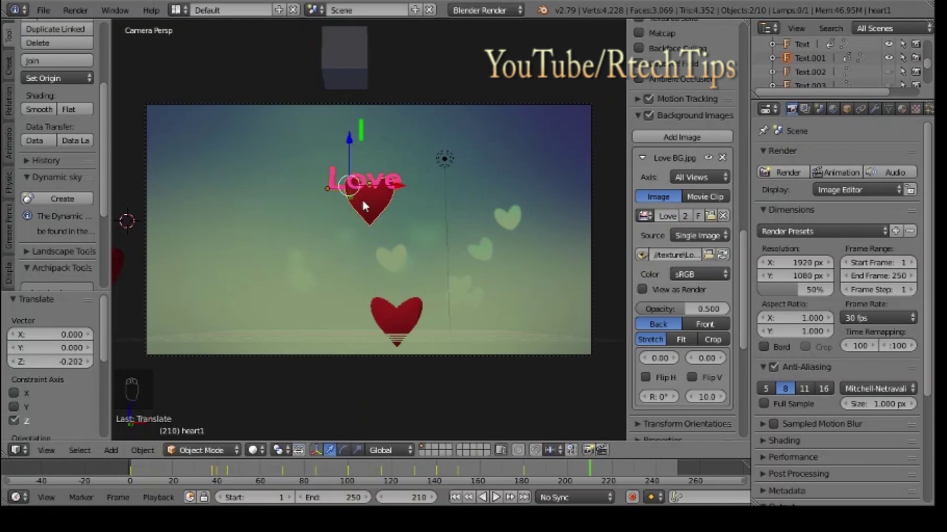
{"action": "left_click_drag", "start_coordinate": [367, 205], "coordinate": [367, 205]}
{"action": "key", "text": "i"}
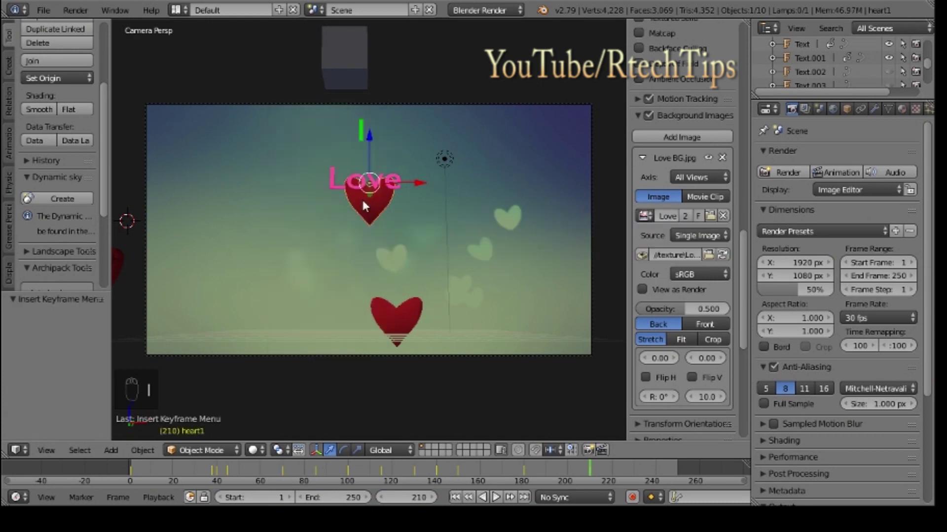
{"action": "left_click_drag", "start_coordinate": [349, 189], "coordinate": [349, 188]}
{"action": "key", "text": "i"}
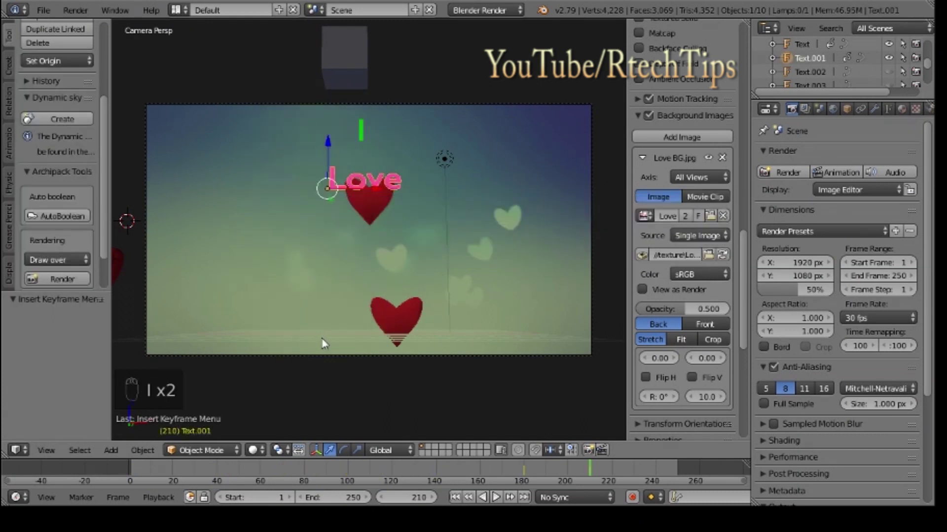
Step: Key the heart lower-left at frame 215 and again at frame 230, then jump to frame 255
{"action": "left_click_drag", "start_coordinate": [481, 470], "coordinate": [421, 477]}
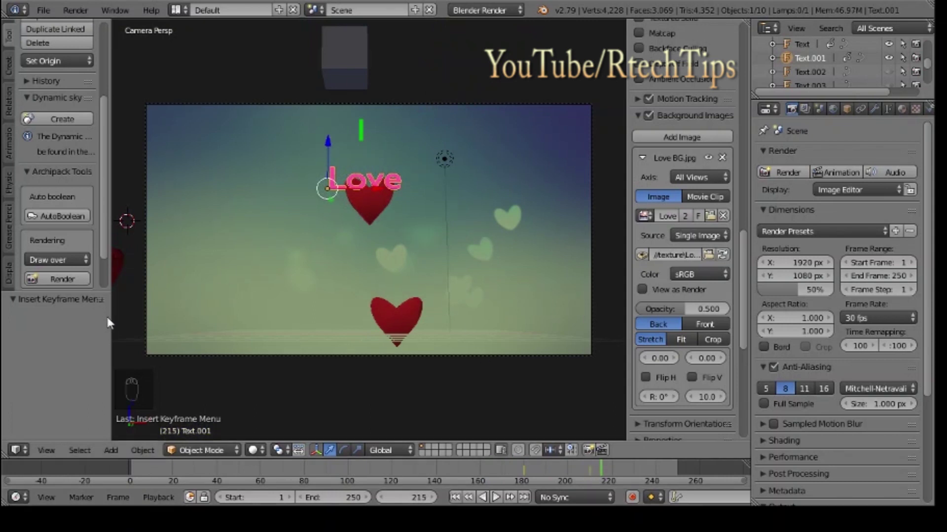
{"action": "left_click_drag", "start_coordinate": [374, 208], "coordinate": [374, 206]}
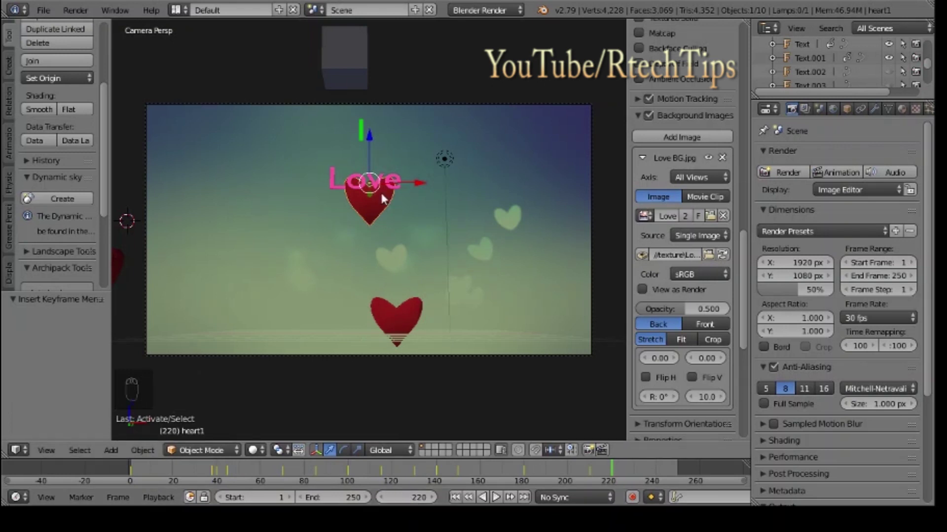
{"action": "key", "text": "g"}
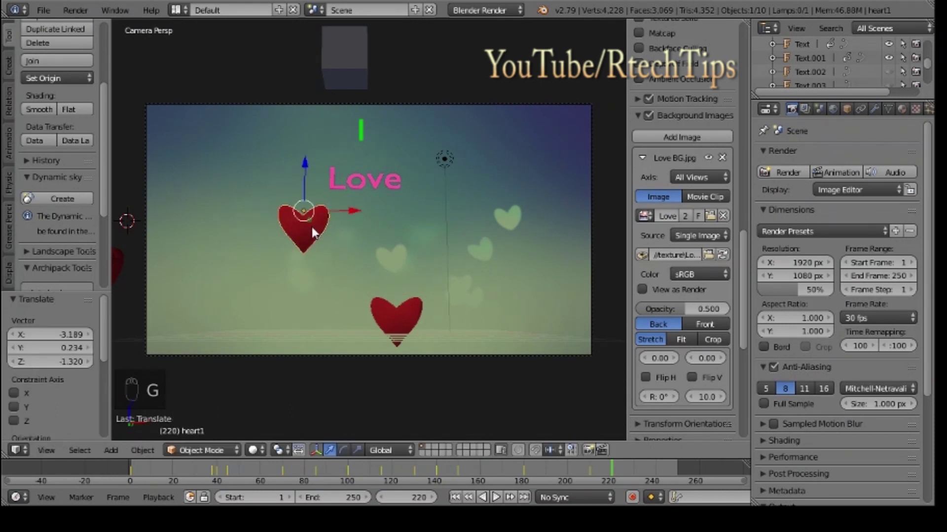
{"action": "key", "text": "i"}
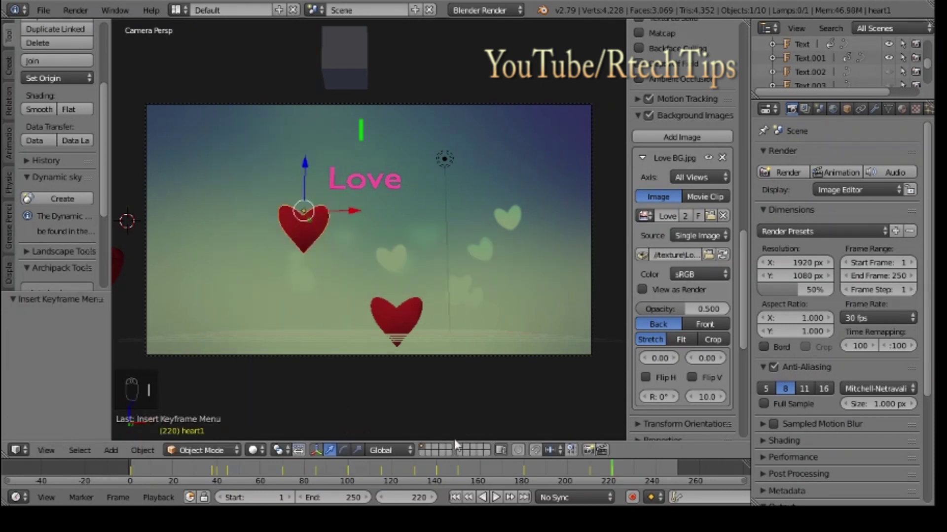
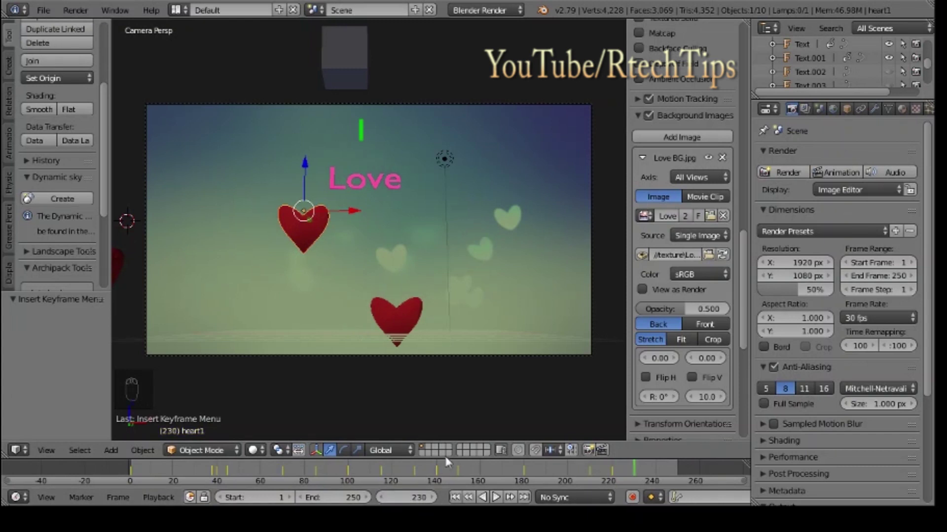
{"action": "key", "text": "i"}
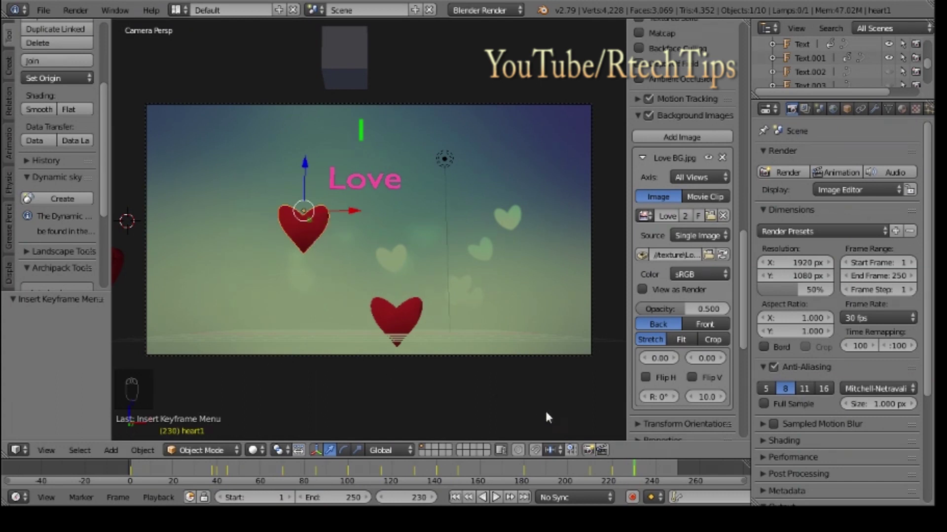
{"action": "left_click_drag", "start_coordinate": [637, 474], "coordinate": [634, 475]}
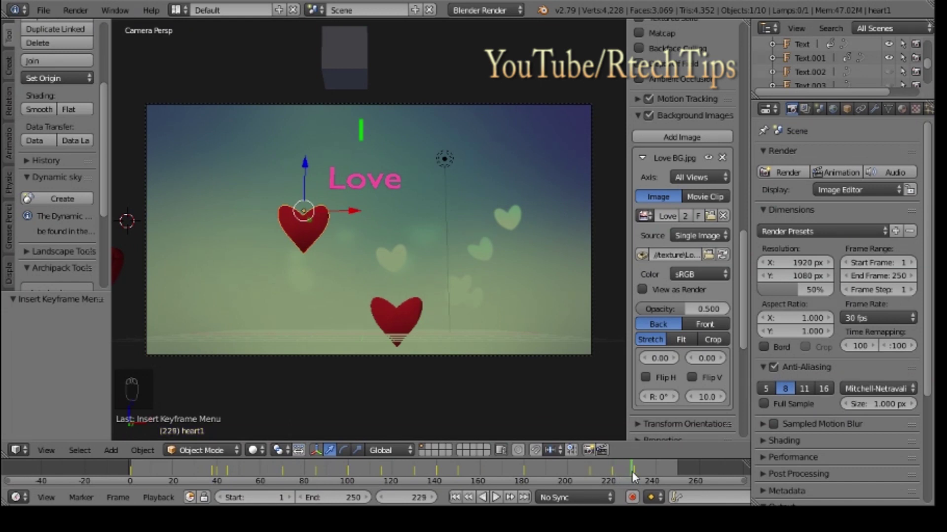
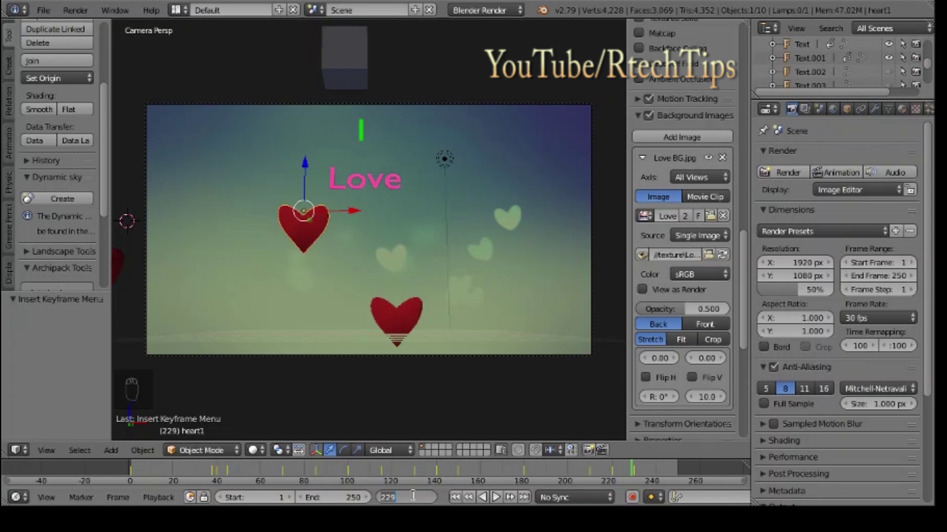
{"action": "key", "text": "5"}
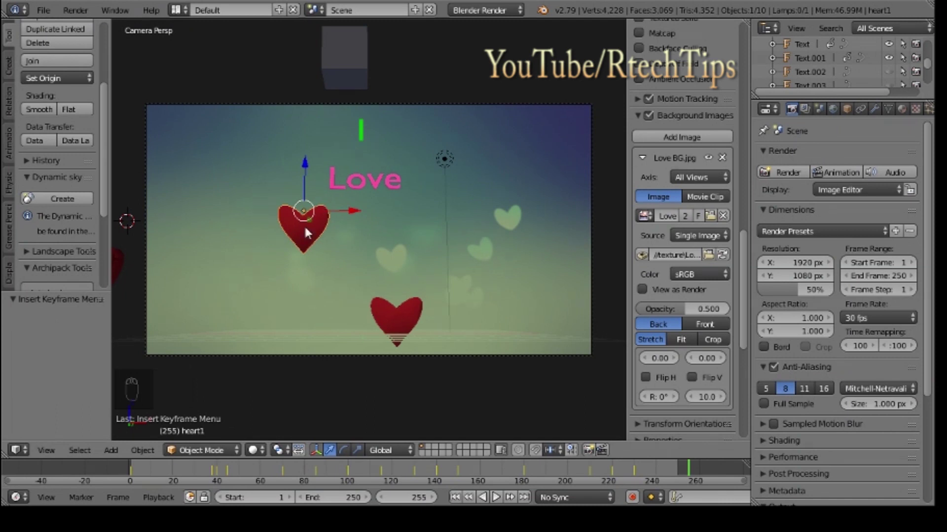
Step: Settle the heart at the left edge, slide the You text there too and keyframe its position
{"action": "key", "text": "g"}
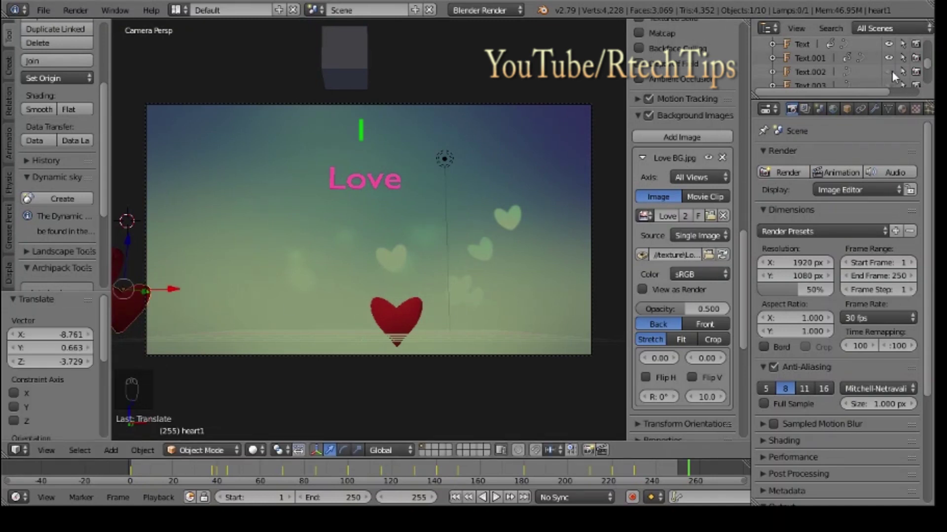
{"action": "left_click_drag", "start_coordinate": [896, 75], "coordinate": [383, 251]}
{"action": "left_click_drag", "start_coordinate": [384, 250], "coordinate": [351, 250]}
{"action": "left_click_drag", "start_coordinate": [401, 256], "coordinate": [150, 248]}
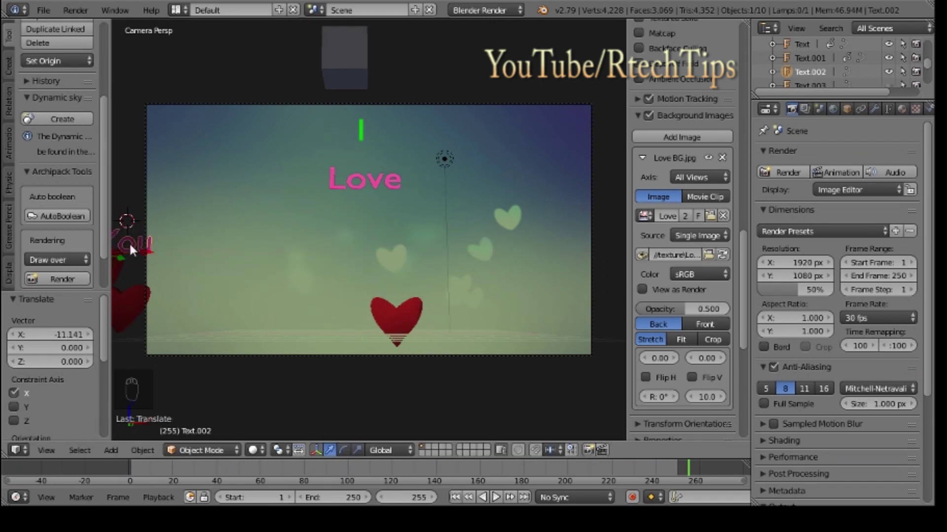
{"action": "key", "text": "g"}
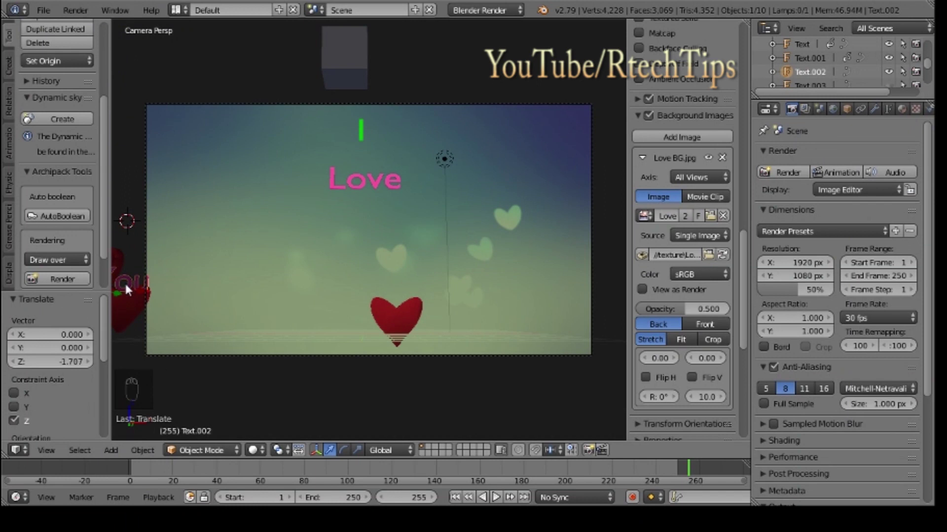
{"action": "key", "text": "i"}
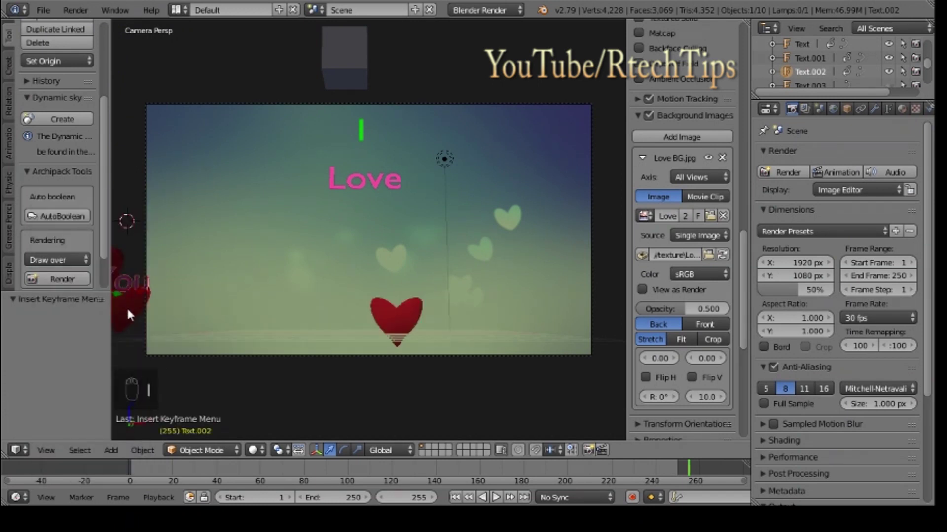
Step: Select the heart at the left edge and record its location keyframe at frame 255
{"action": "right_click", "coordinate": [131, 313]}
{"action": "left_click_drag", "start_coordinate": [130, 313], "coordinate": [131, 313]}
{"action": "right_click", "coordinate": [131, 313]}
{"action": "key", "text": "i"}
{"action": "key", "text": "i"}
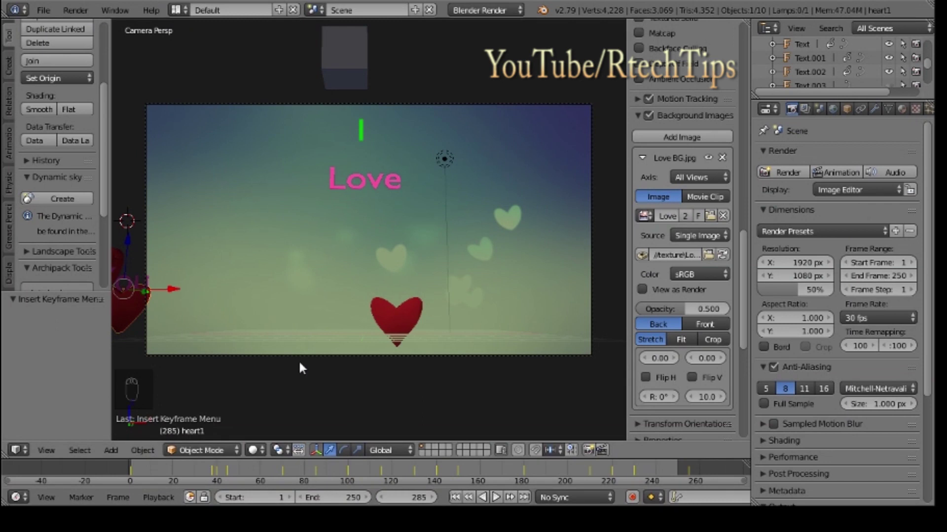
Step: Move the heart and You text together to just below Love in frame centre and key LocRotScale at frame 285
{"action": "left_click_drag", "start_coordinate": [141, 282], "coordinate": [145, 306]}
{"action": "key", "text": "g"}
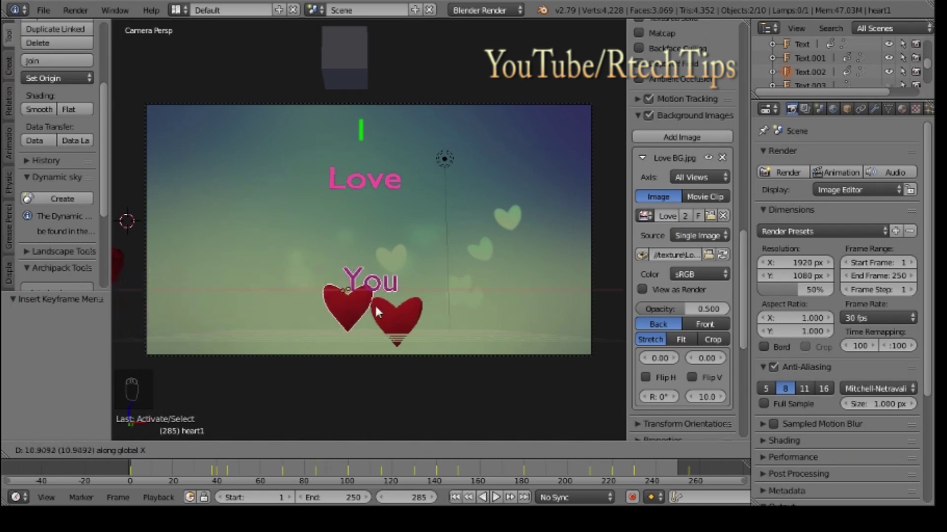
{"action": "left_click_drag", "start_coordinate": [337, 247], "coordinate": [340, 207]}
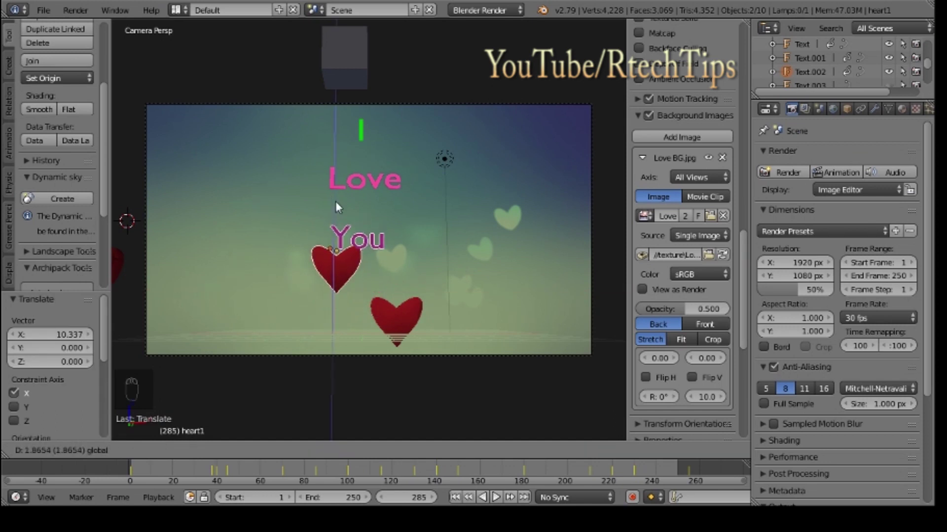
{"action": "left_click_drag", "start_coordinate": [387, 254], "coordinate": [344, 212]}
{"action": "left_click_drag", "start_coordinate": [388, 247], "coordinate": [346, 207]}
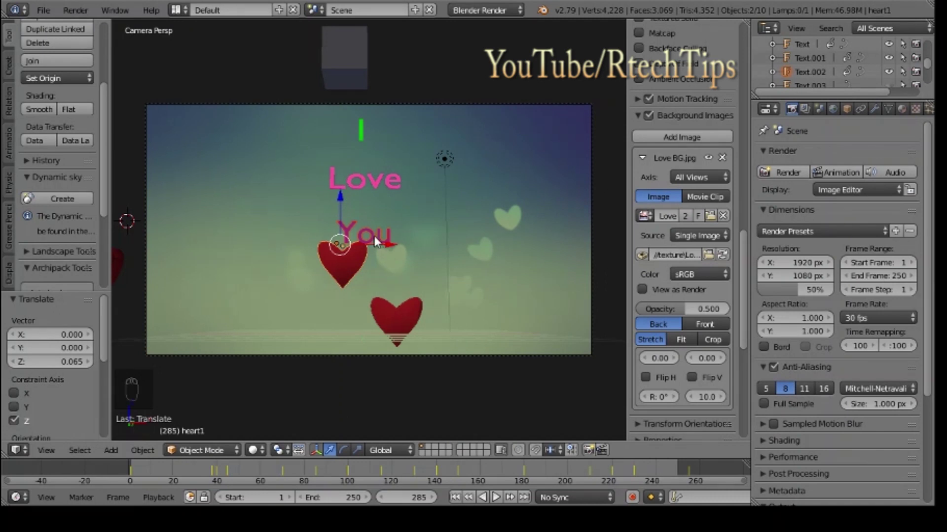
{"action": "left_click_drag", "start_coordinate": [378, 242], "coordinate": [378, 241]}
{"action": "key", "text": "i"}
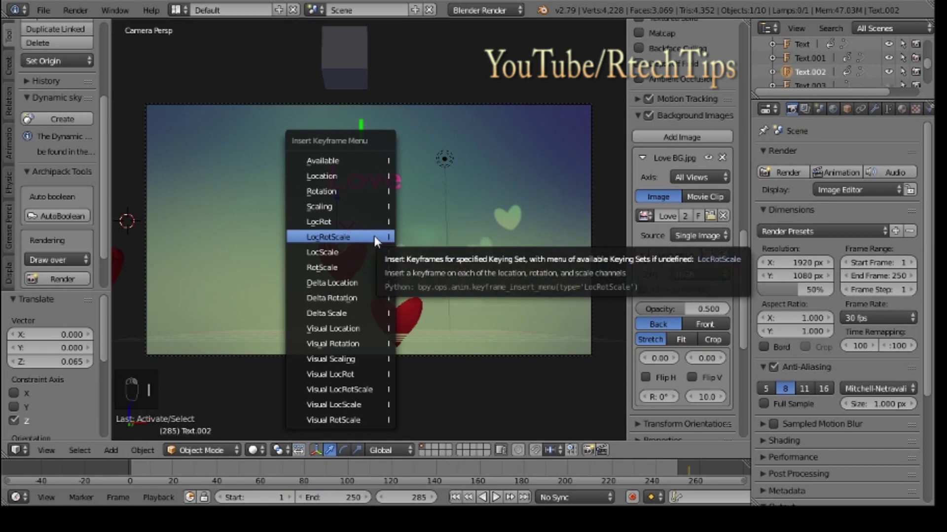
{"action": "left_click_drag", "start_coordinate": [358, 270], "coordinate": [363, 262]}
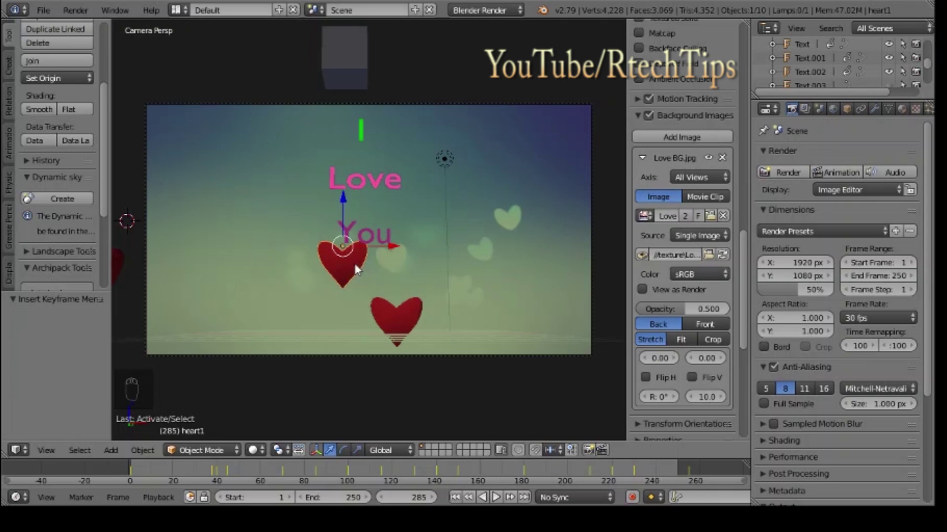
Step: Nudge the heart slightly right and re-key it, then edit the end-frame field
{"action": "left_click_drag", "start_coordinate": [396, 249], "coordinate": [381, 261]}
{"action": "key", "text": "i"}
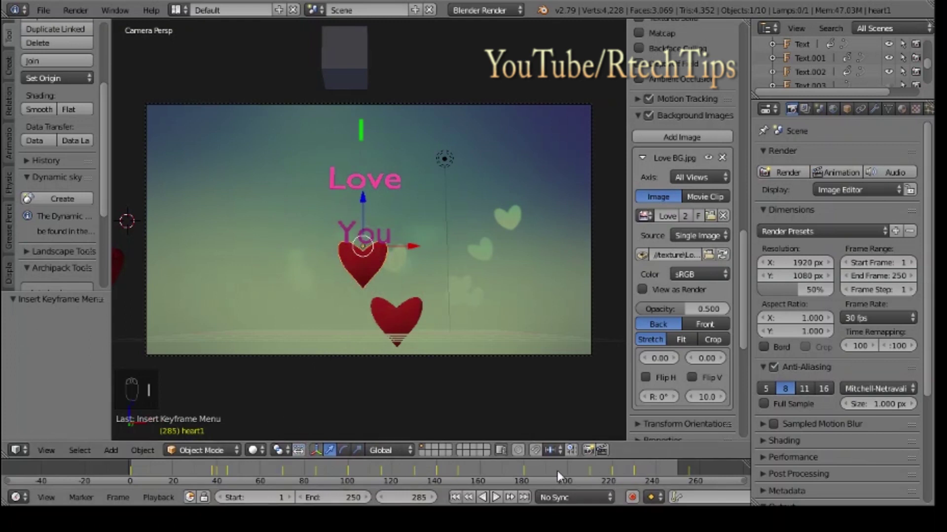
{"action": "left_click_drag", "start_coordinate": [496, 494], "coordinate": [497, 495]}
Step: Set the end frame to 400, play through, then at frame 295 slide the heart right of You and keyframe it
{"action": "key", "text": "0"}
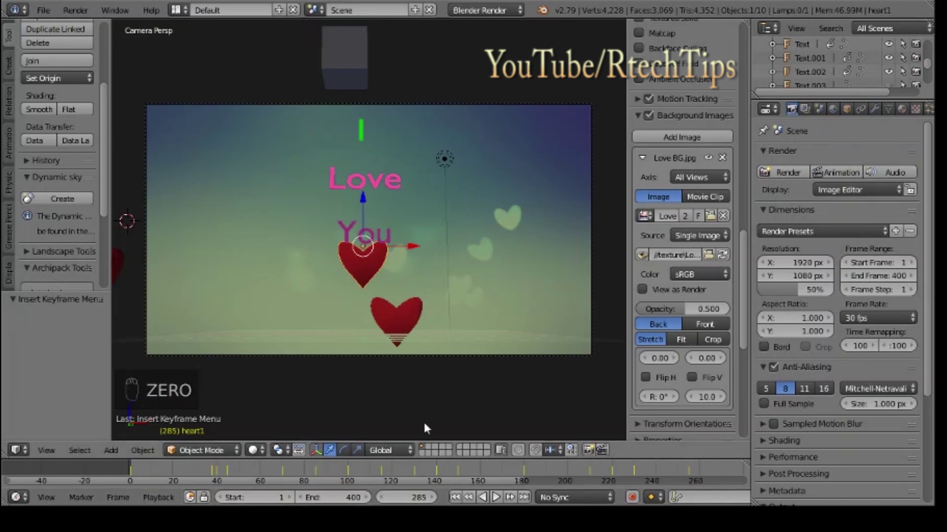
{"action": "left_click_drag", "start_coordinate": [488, 487], "coordinate": [536, 487]}
{"action": "left_click_drag", "start_coordinate": [512, 477], "coordinate": [463, 476]}
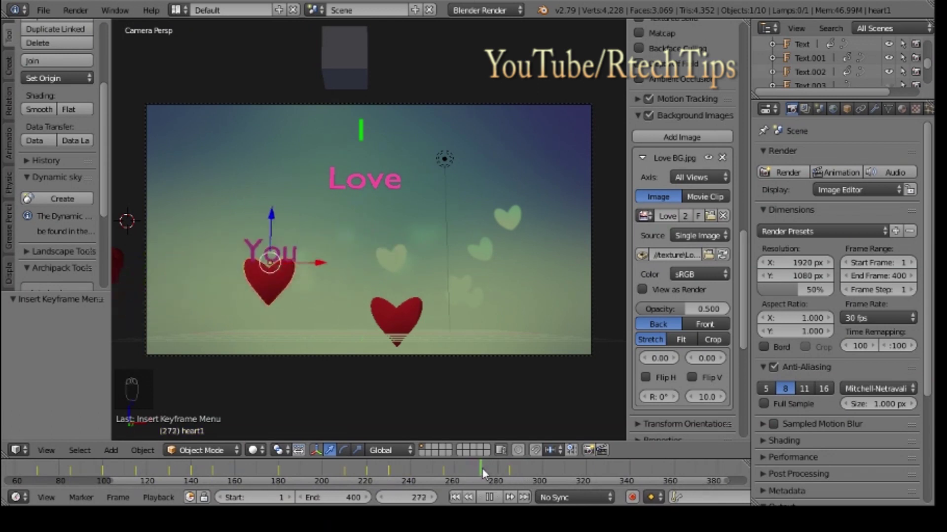
{"action": "left_click_drag", "start_coordinate": [513, 475], "coordinate": [497, 495]}
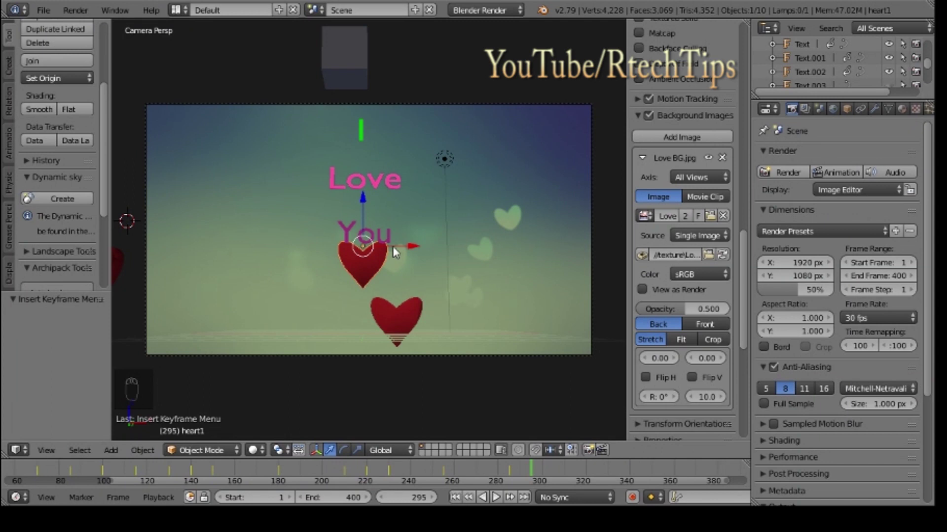
{"action": "left_click_drag", "start_coordinate": [413, 249], "coordinate": [534, 252]}
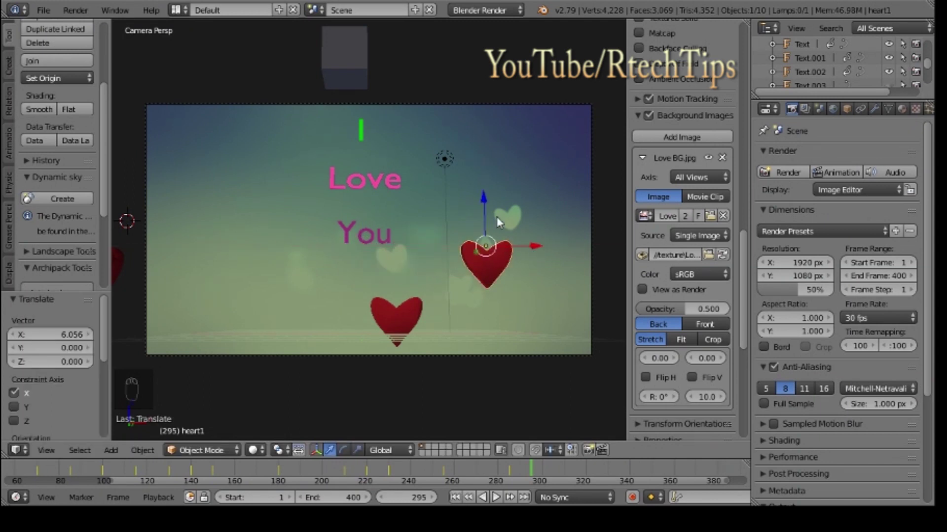
{"action": "left_click_drag", "start_coordinate": [491, 212], "coordinate": [498, 260]}
{"action": "key", "text": "i"}
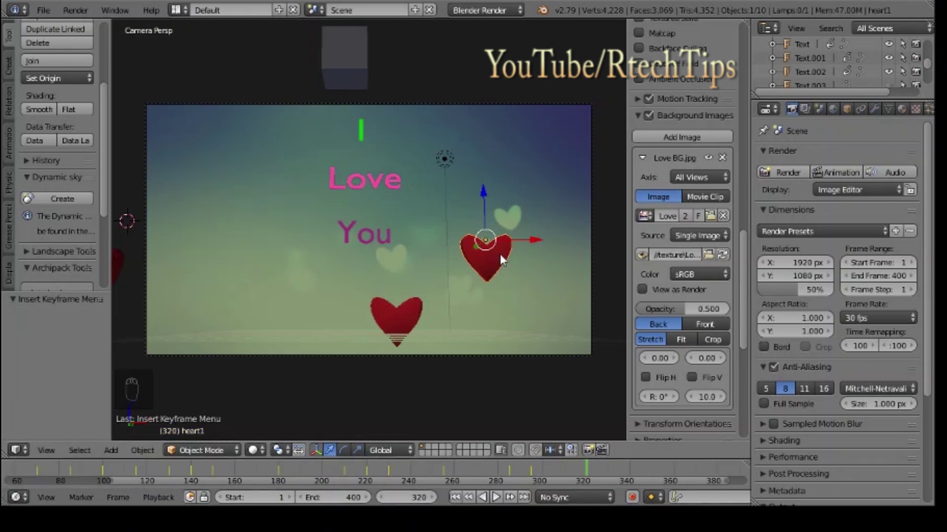
Step: Keyframe, scrub back to frame 285, select the You text and scrub forward to frame 320
{"action": "key", "text": "i"}
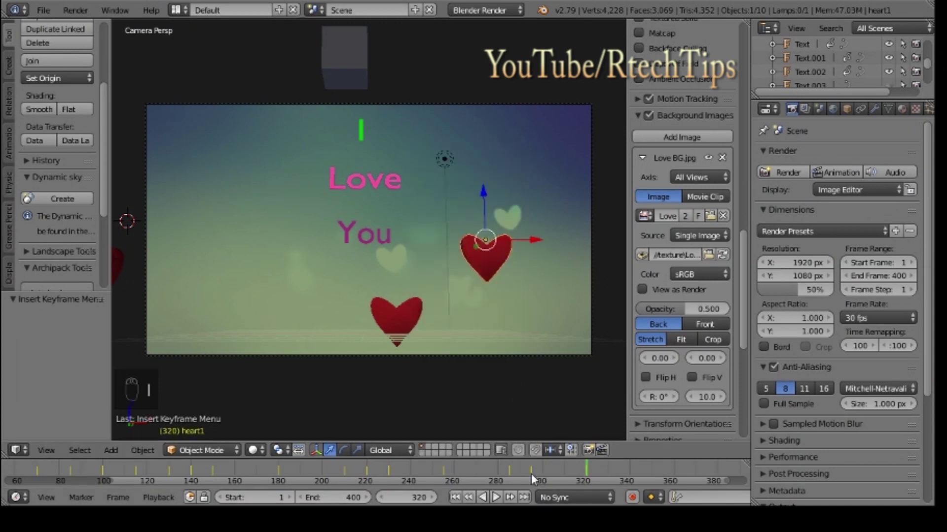
{"action": "left_click_drag", "start_coordinate": [535, 478], "coordinate": [535, 478]}
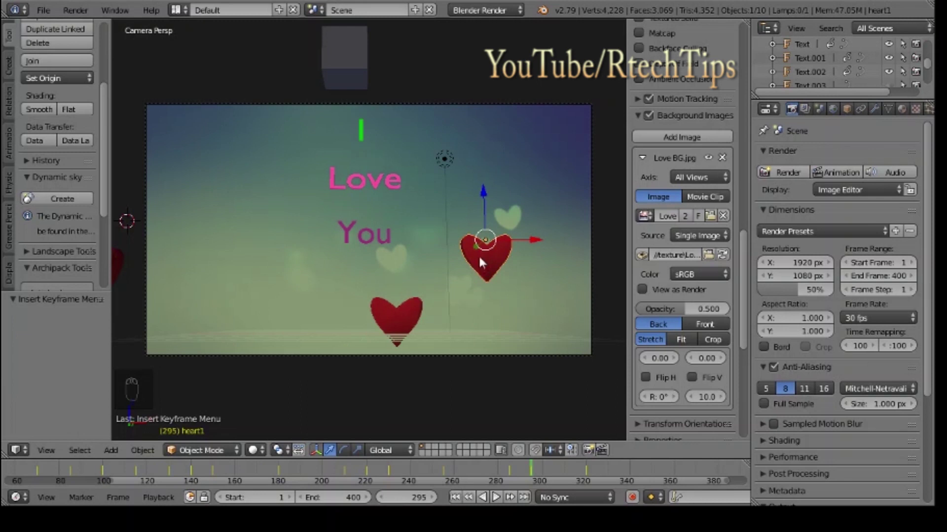
{"action": "left_click_drag", "start_coordinate": [382, 239], "coordinate": [283, 472]}
{"action": "left_click_drag", "start_coordinate": [240, 473], "coordinate": [42, 471]}
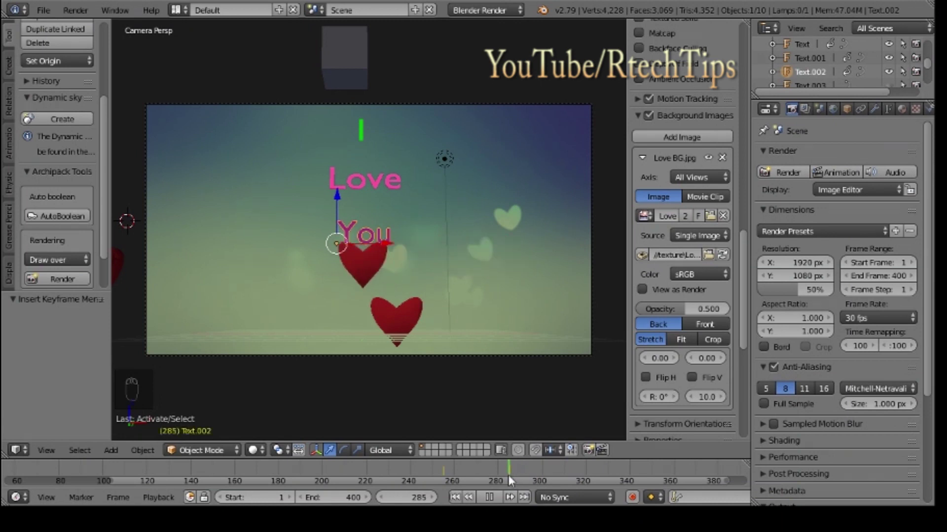
{"action": "left_click_drag", "start_coordinate": [495, 264], "coordinate": [591, 476]}
{"action": "left_click_drag", "start_coordinate": [591, 477], "coordinate": [590, 476]}
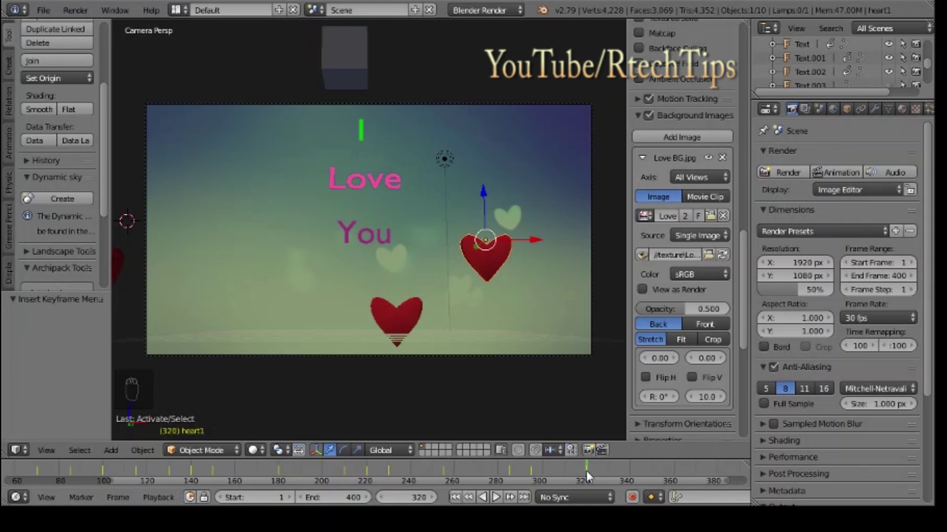
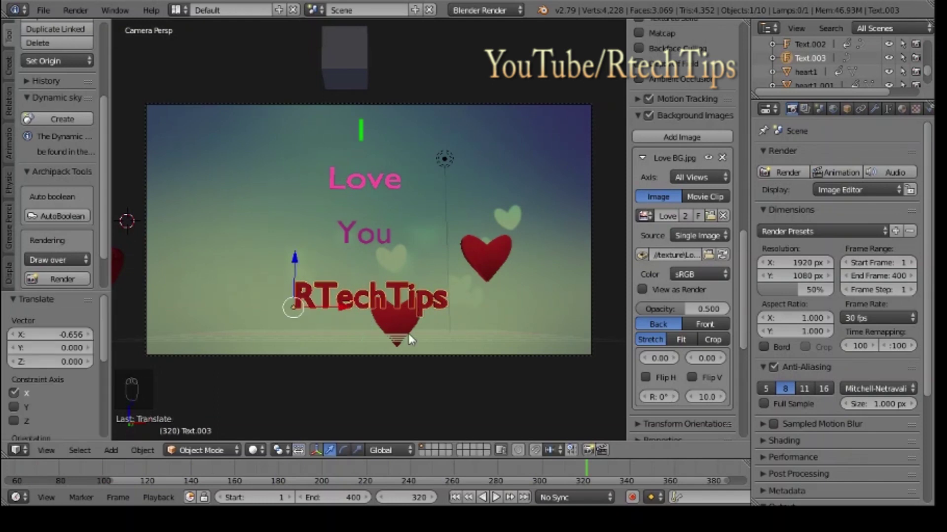
{"action": "key", "text": "s"}
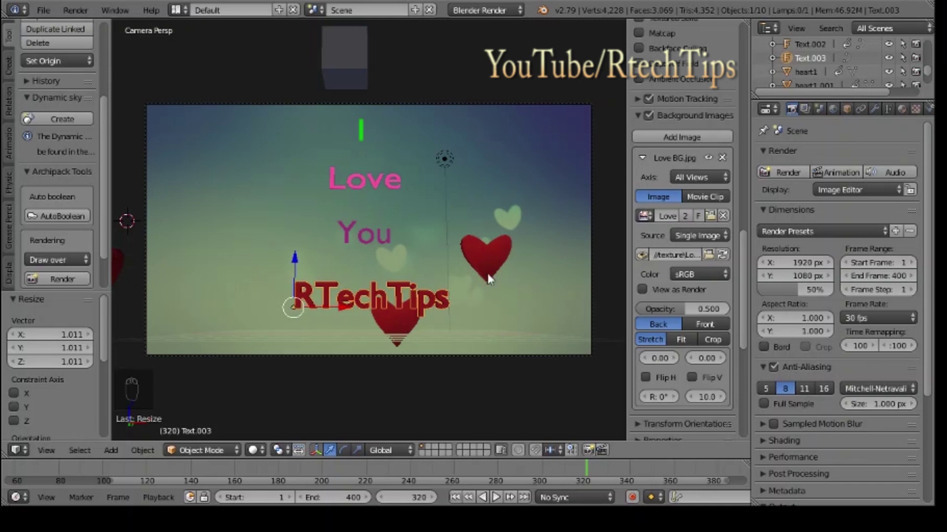
{"action": "left_click_drag", "start_coordinate": [499, 257], "coordinate": [499, 257]}
{"action": "key", "text": "g"}
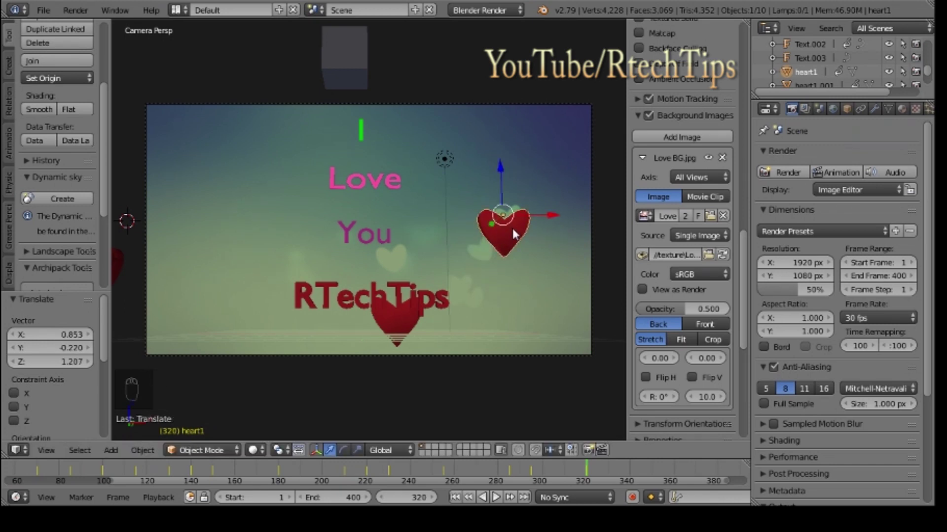
{"action": "key", "text": "i"}
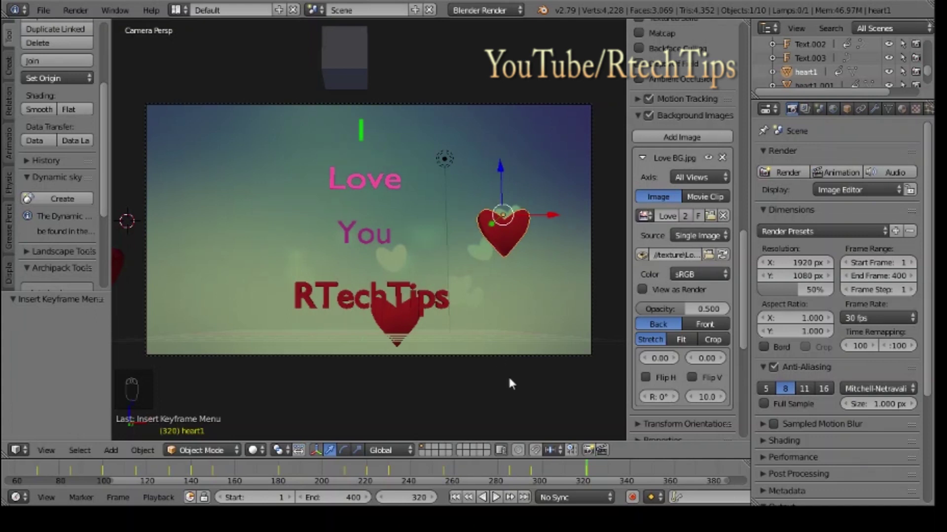
{"action": "left_click_drag", "start_coordinate": [327, 296], "coordinate": [357, 306]}
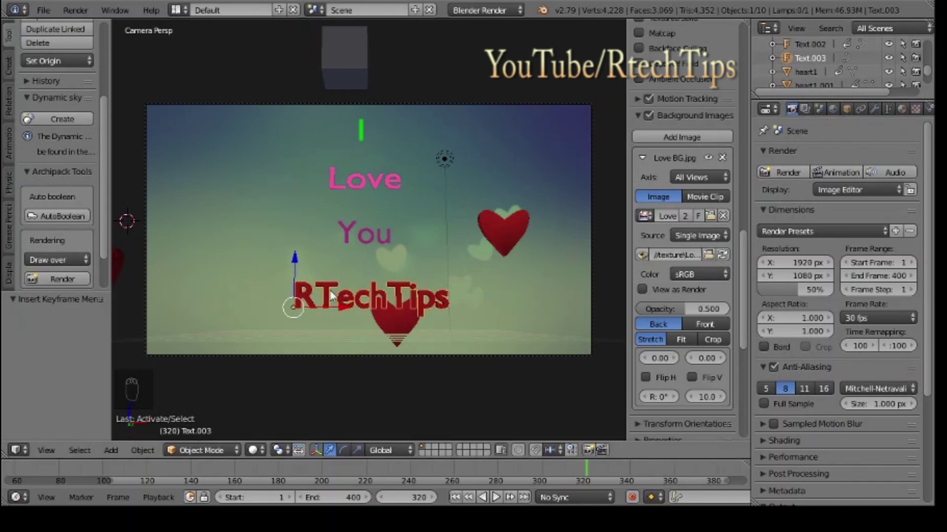
Step: Convert the RTechTips text object to a mesh via Alt+C
{"action": "key", "text": "alt+c"}
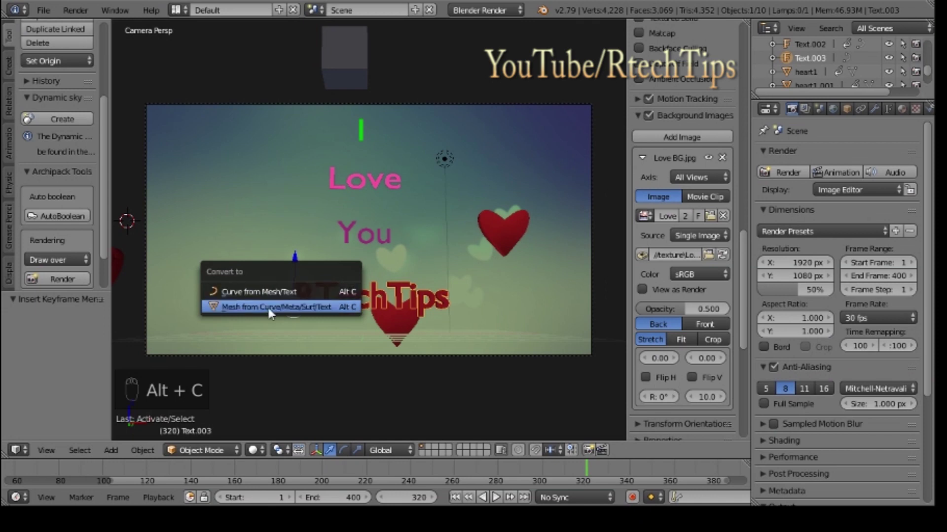
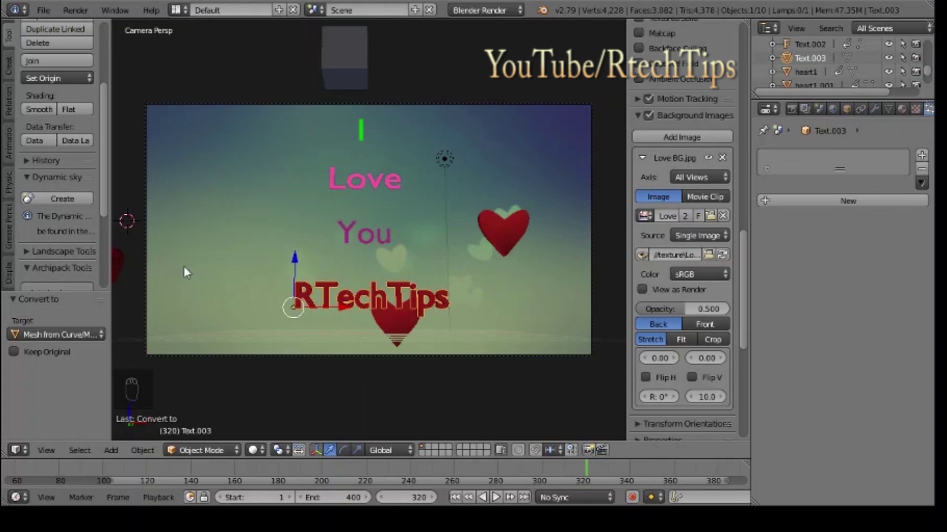
Step: Give the right red heart a particle system with 15000 particles and preview the emission
{"action": "left_click_drag", "start_coordinate": [512, 236], "coordinate": [842, 213]}
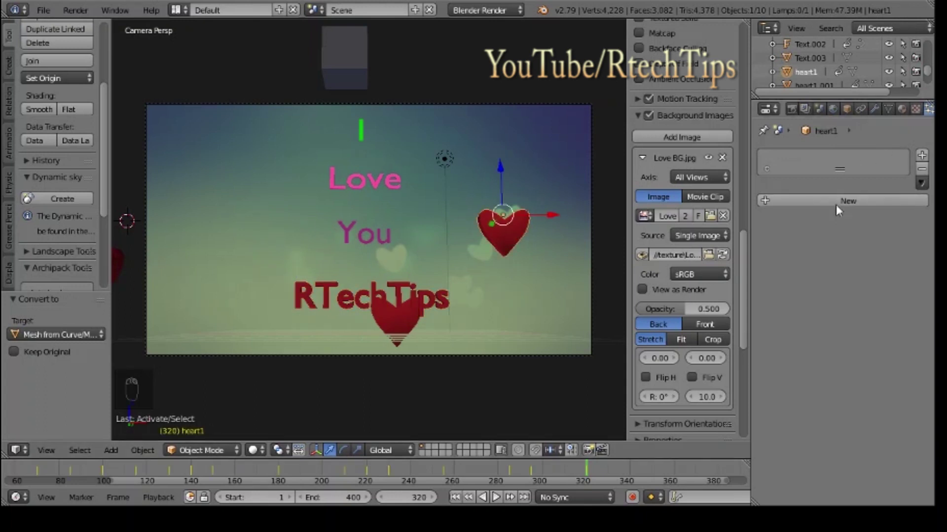
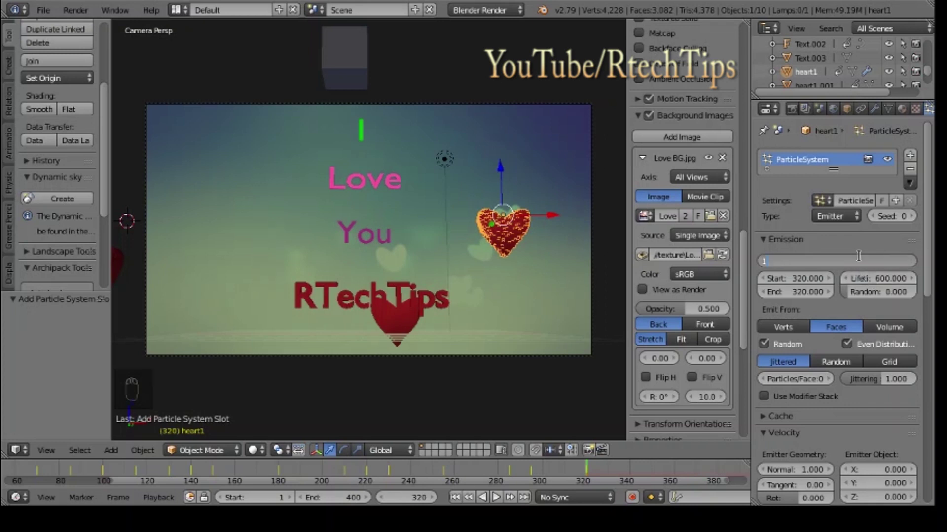
{"action": "key", "text": "0"}
{"action": "key", "text": "0"}
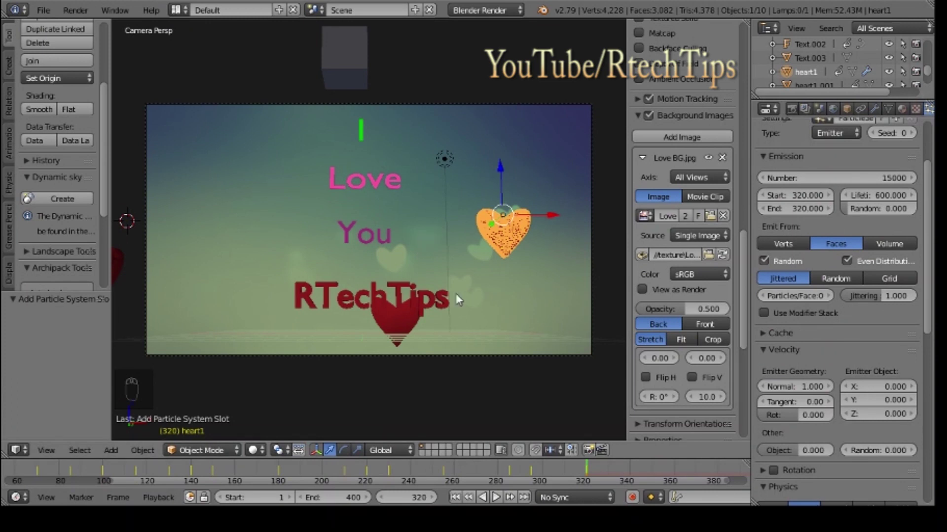
{"action": "key", "text": "alt+a"}
{"action": "key", "text": "Escape"}
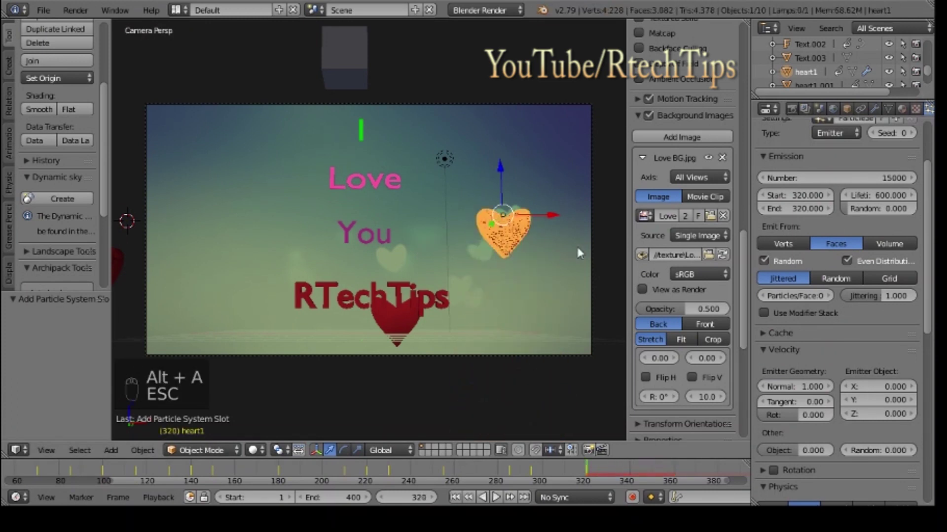
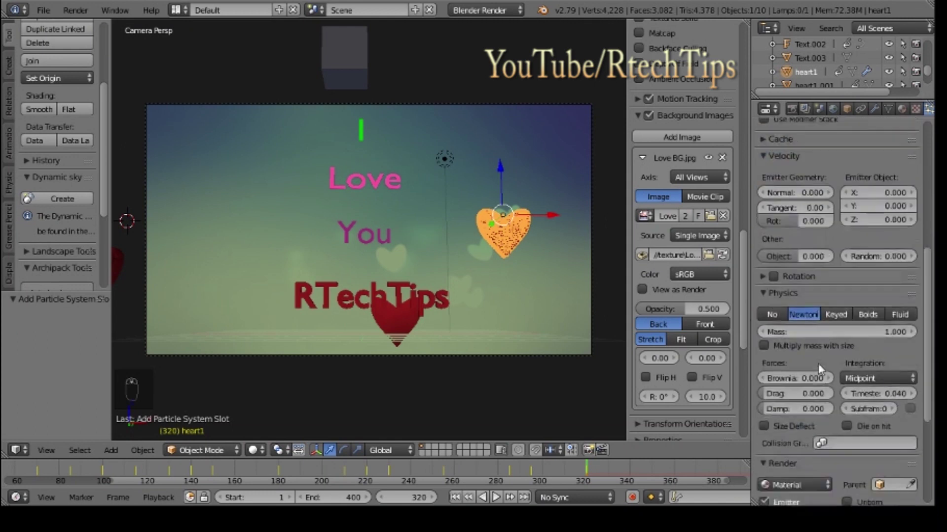
Step: Set the heart's particle physics to None, emit from its volume, and check playback
{"action": "left_click_drag", "start_coordinate": [775, 292], "coordinate": [515, 277]}
{"action": "key", "text": "alt+a"}
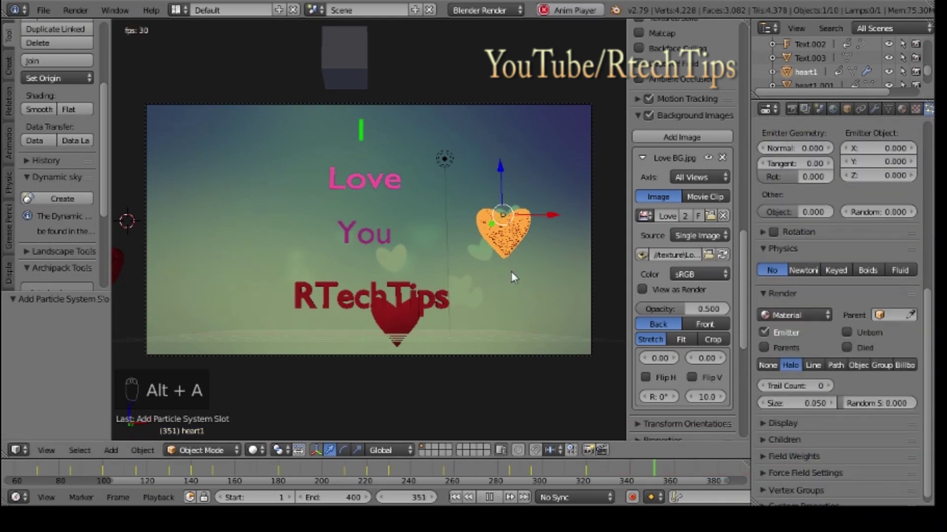
{"action": "key", "text": "Escape"}
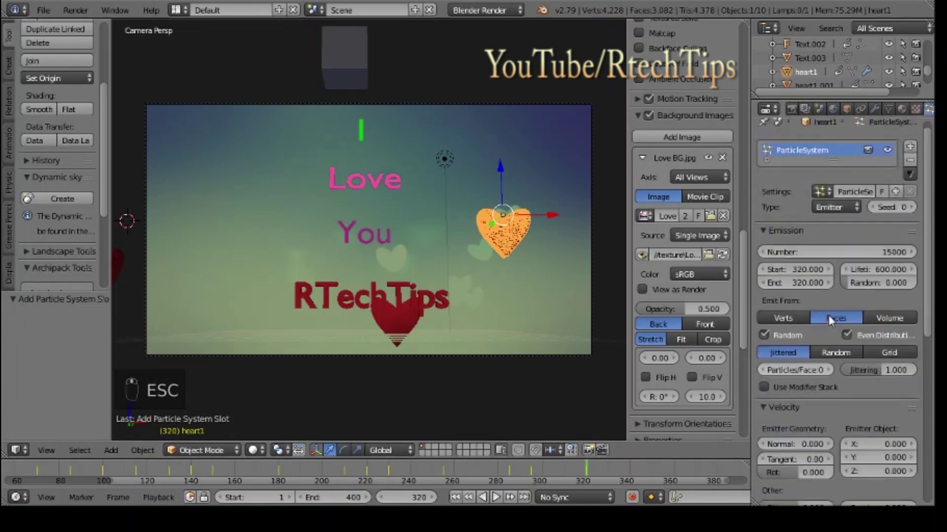
{"action": "middle_click", "coordinate": [889, 328]}
{"action": "left_click_drag", "start_coordinate": [890, 328], "coordinate": [519, 229]}
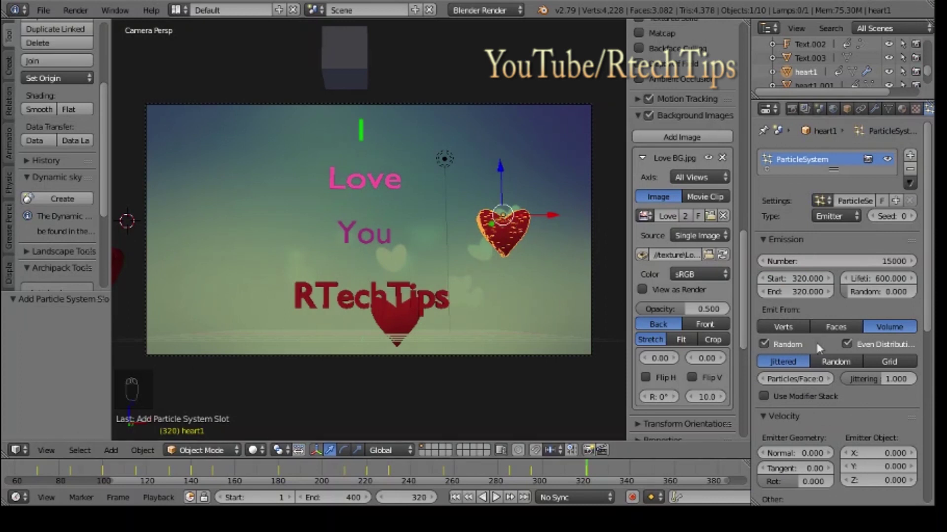
{"action": "scroll", "scroll_direction": "up", "scroll_amount": 3}
{"action": "scroll", "scroll_direction": "down", "scroll_amount": 3}
{"action": "scroll", "scroll_direction": "down", "scroll_amount": 3}
Step: Select the RTechTips text object and show its particle settings
{"action": "left_click_drag", "start_coordinate": [336, 303], "coordinate": [929, 139]}
{"action": "left_click_drag", "start_coordinate": [928, 139], "coordinate": [501, 237]}
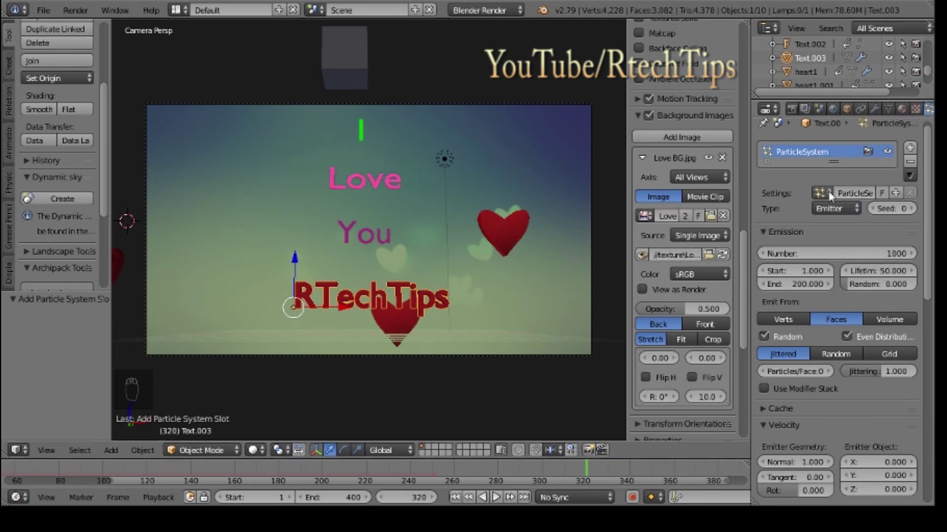
Step: Give the text the heart's particle settings, then add a new particle system to the particle controller
{"action": "left_click_drag", "start_coordinate": [829, 200], "coordinate": [744, 220]}
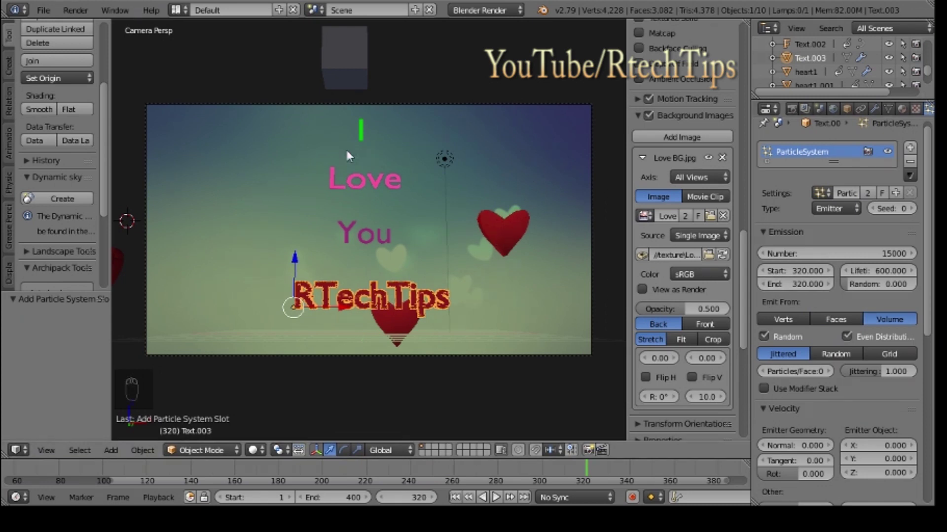
{"action": "left_click_drag", "start_coordinate": [369, 71], "coordinate": [404, 142]}
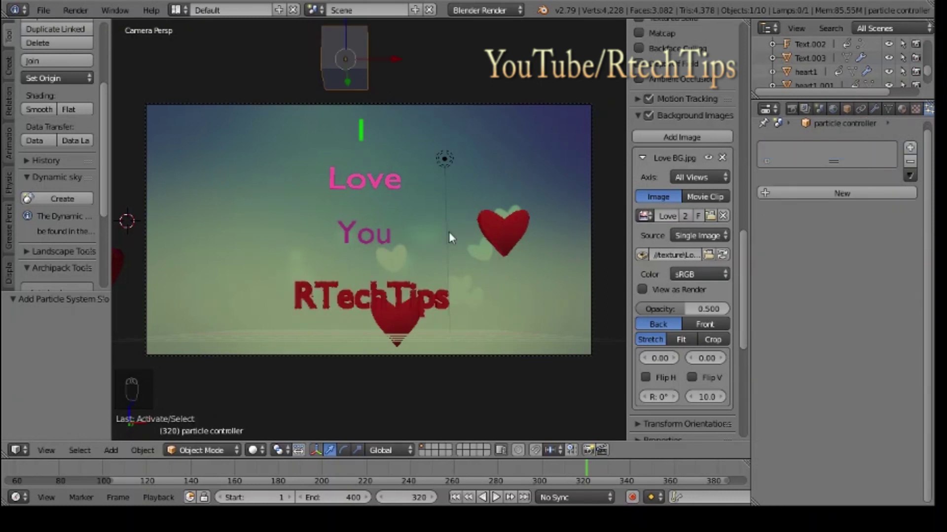
{"action": "left_click_drag", "start_coordinate": [499, 238], "coordinate": [317, 285]}
{"action": "left_click_drag", "start_coordinate": [317, 286], "coordinate": [874, 197]}
{"action": "left_click_drag", "start_coordinate": [873, 197], "coordinate": [851, 266]}
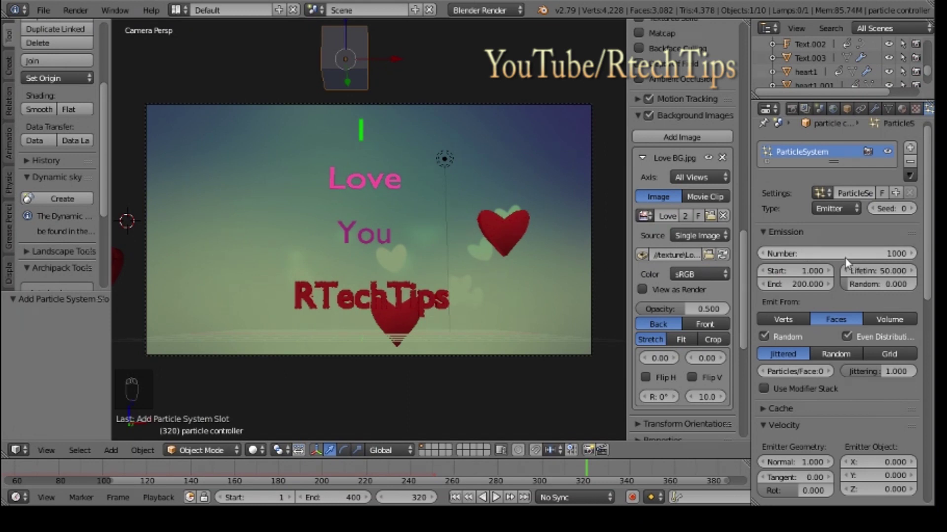
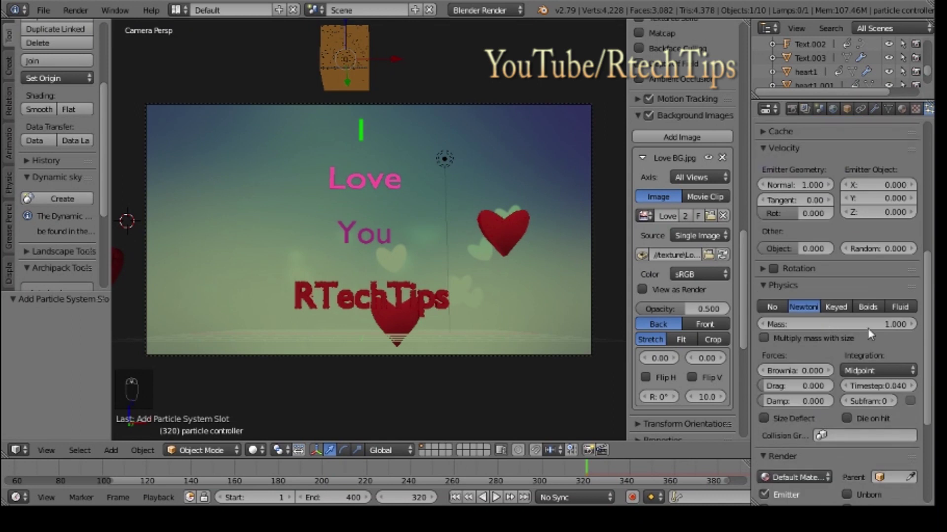
Step: Switch the controller's particles to Keyed physics with two key targets, the first pointed at heart1
{"action": "left_click_drag", "start_coordinate": [839, 313], "coordinate": [849, 333]}
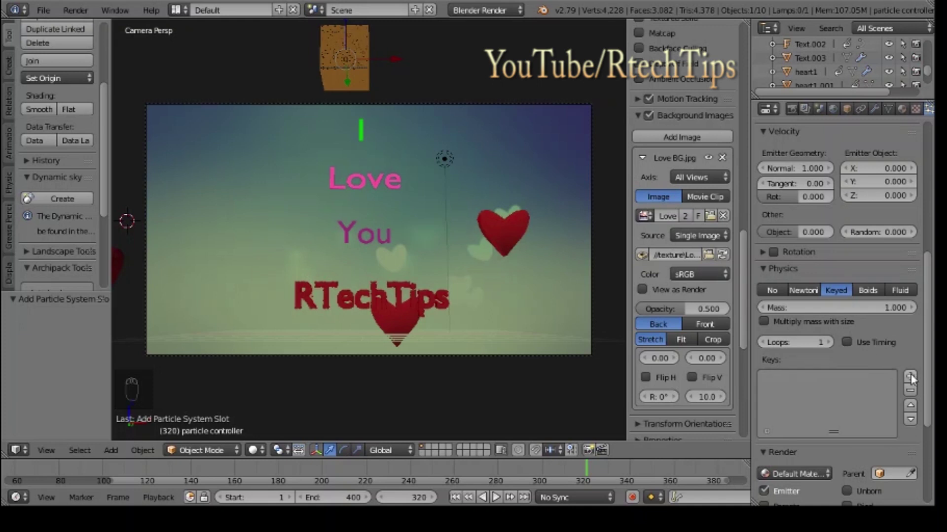
{"action": "left_click_drag", "start_coordinate": [915, 379], "coordinate": [806, 270]}
{"action": "left_click_drag", "start_coordinate": [806, 269], "coordinate": [771, 345]}
{"action": "left_click_drag", "start_coordinate": [784, 339], "coordinate": [796, 372]}
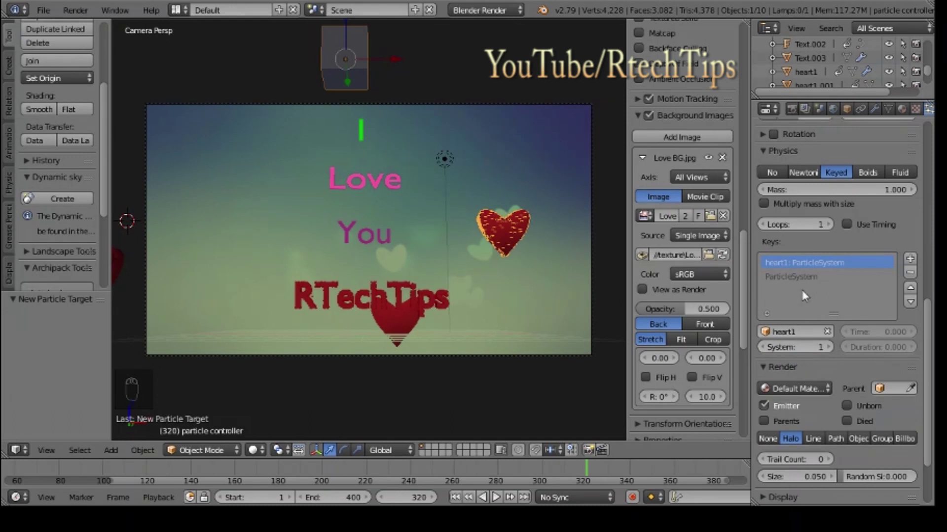
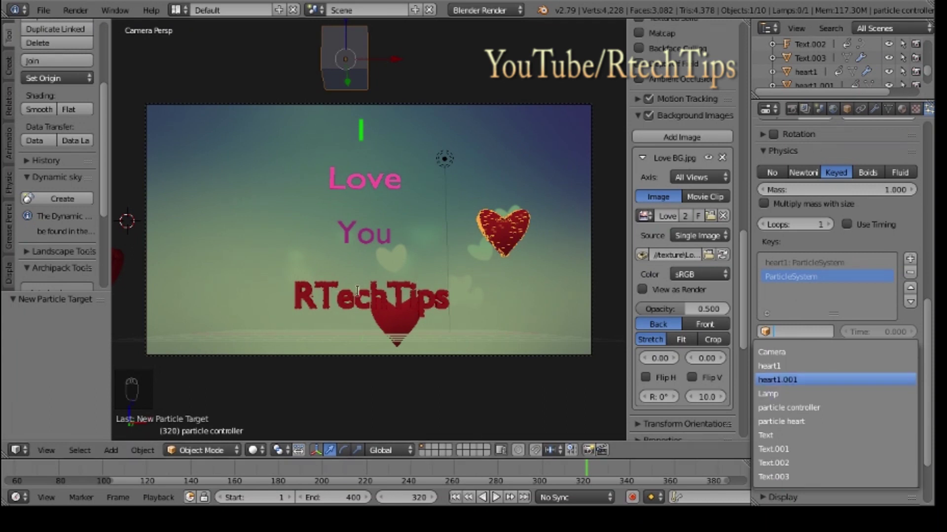
Step: Rename the RTechTips text object to 'GD name' and point the second key at it
{"action": "left_click_drag", "start_coordinate": [353, 306], "coordinate": [803, 231]}
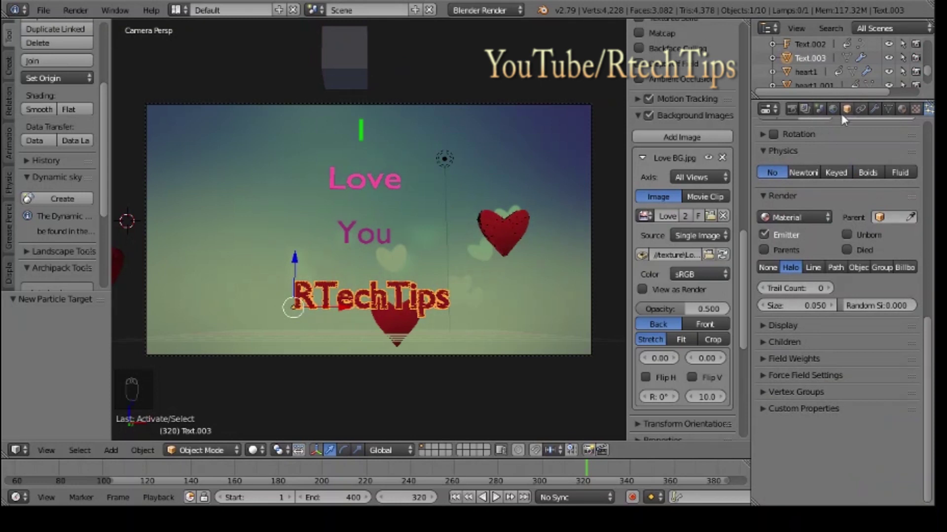
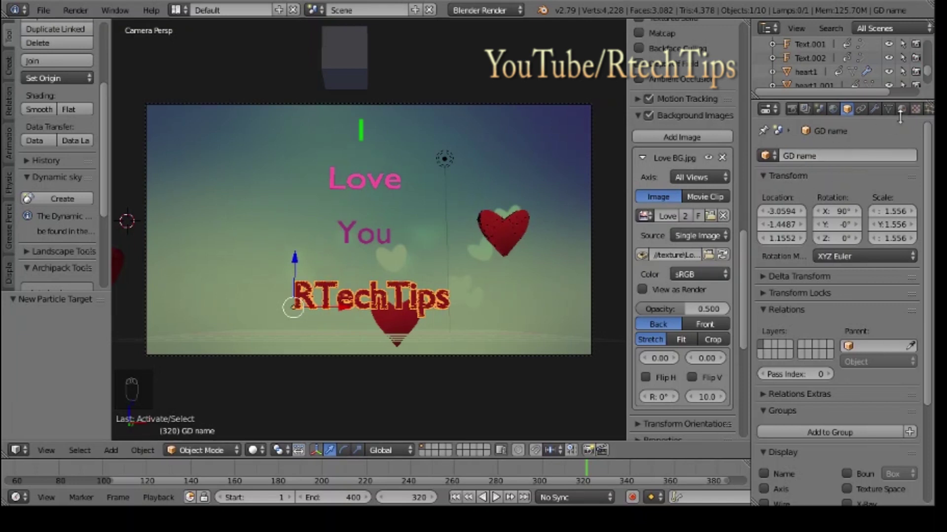
{"action": "left_click_drag", "start_coordinate": [354, 76], "coordinate": [931, 113]}
{"action": "left_click_drag", "start_coordinate": [930, 114], "coordinate": [841, 425]}
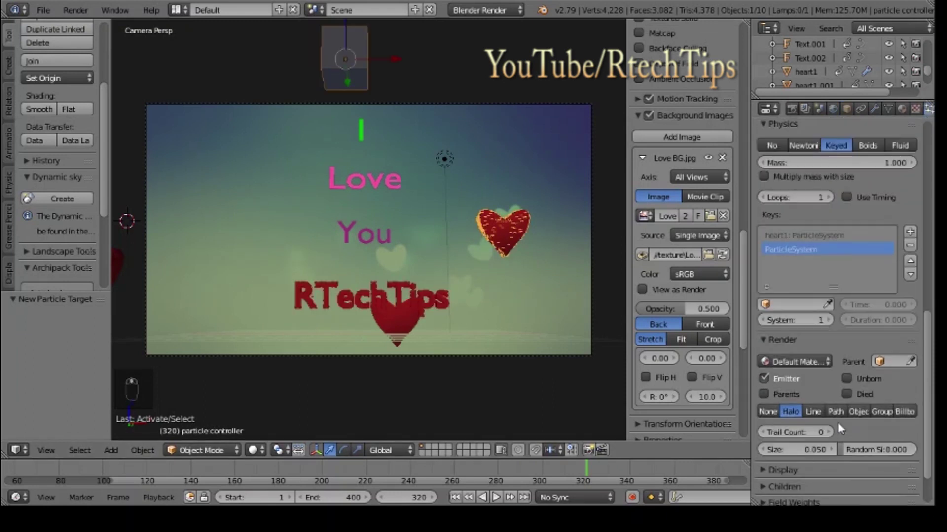
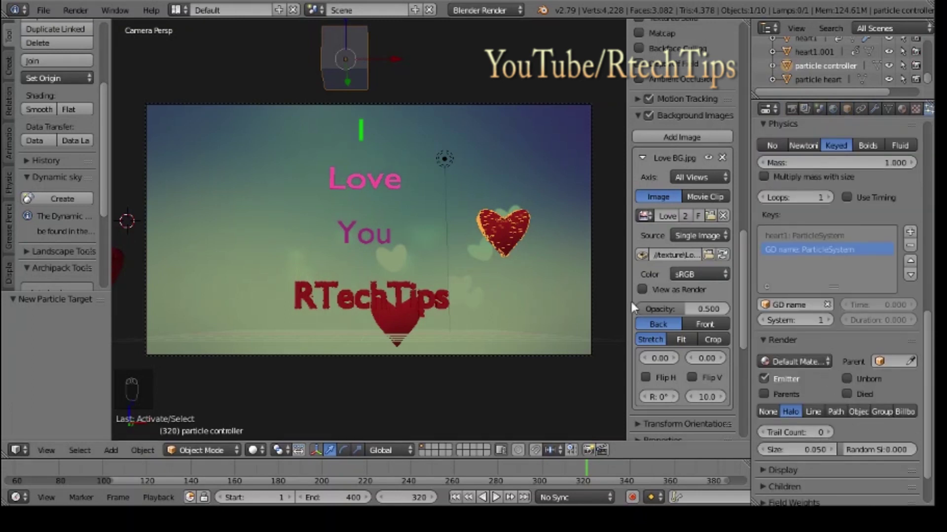
Step: Enable key timing with the GD name key at time 60, checking playback of the swarming particles
{"action": "key", "text": "alt+a"}
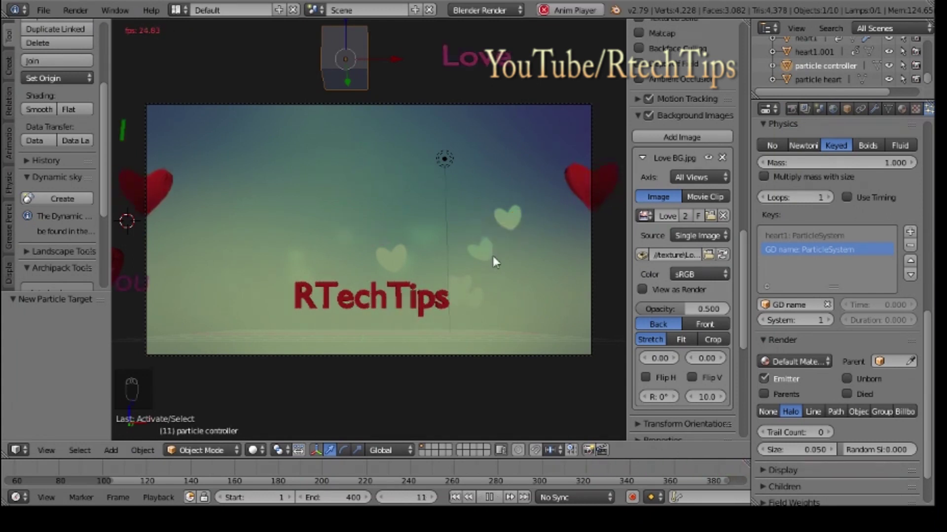
{"action": "key", "text": "Escape"}
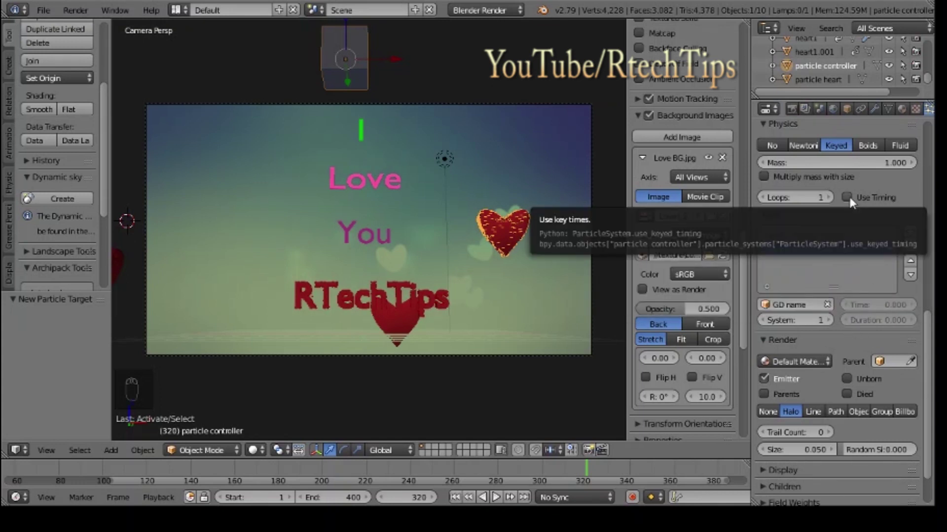
{"action": "left_click_drag", "start_coordinate": [854, 200], "coordinate": [499, 249]}
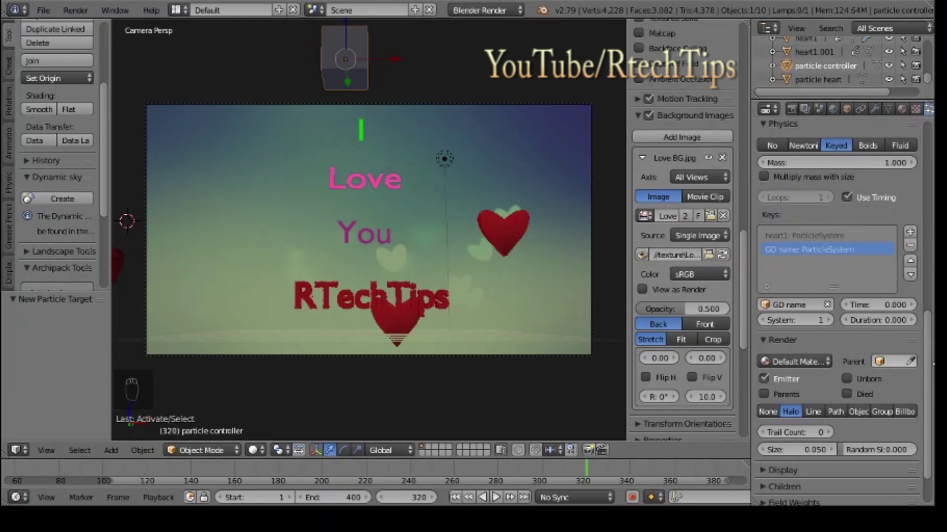
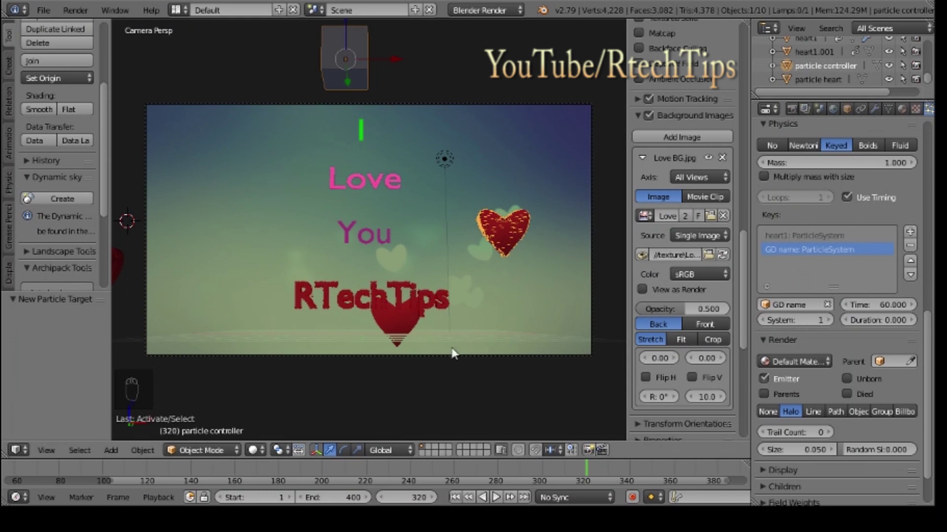
{"action": "key", "text": "alt+a"}
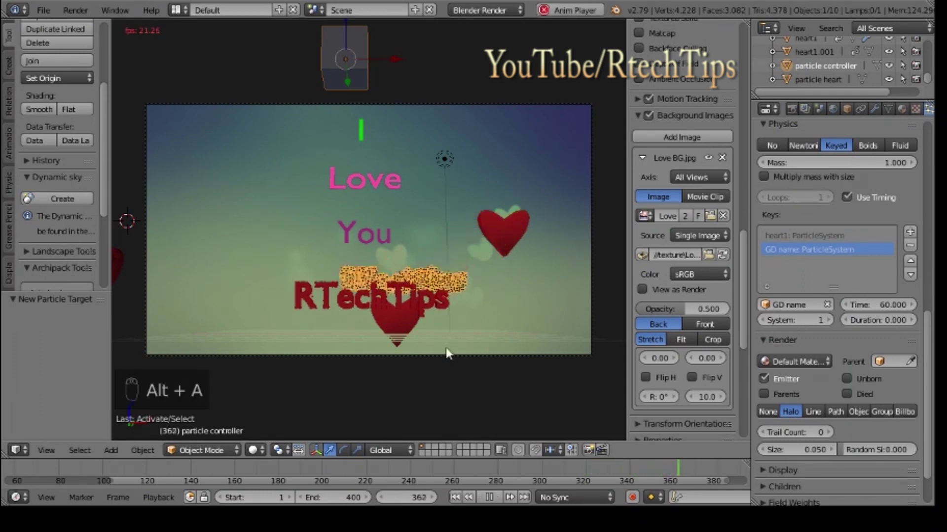
{"action": "key", "text": "Escape"}
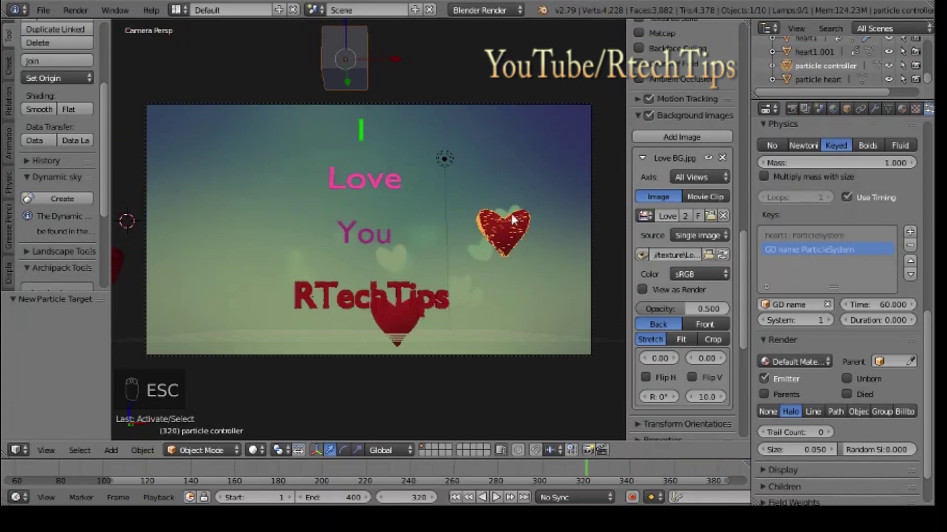
{"action": "left_click_drag", "start_coordinate": [661, 473], "coordinate": [477, 289]}
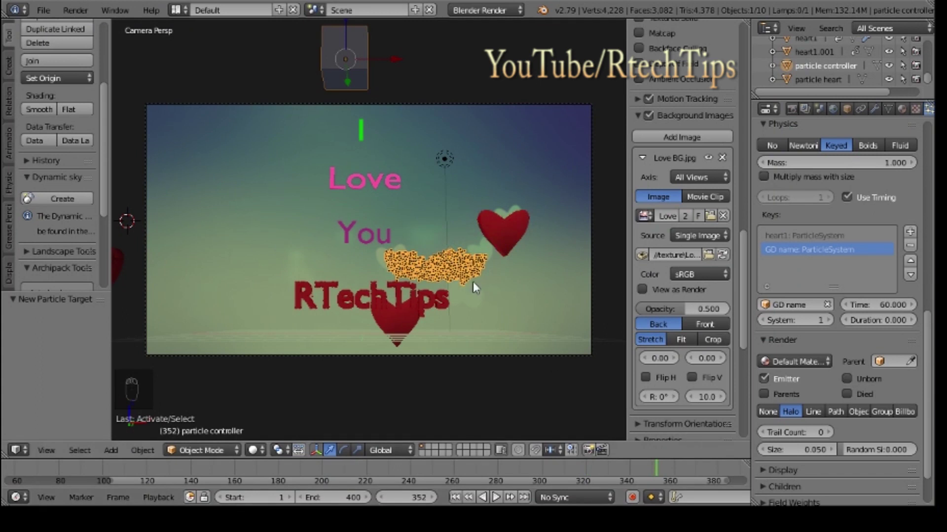
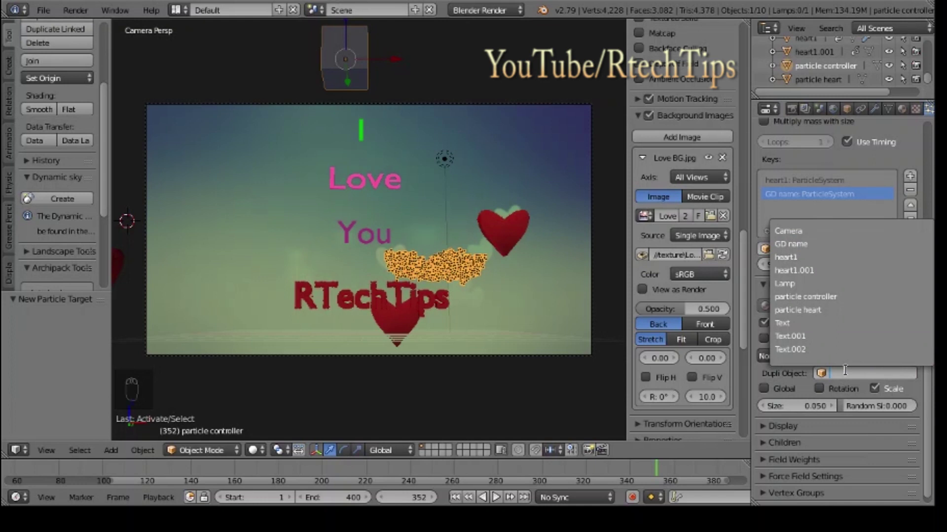
Step: Render the controller's particles as Object duplicates of 'particle heart'
{"action": "left_click_drag", "start_coordinate": [125, 264], "coordinate": [853, 90]}
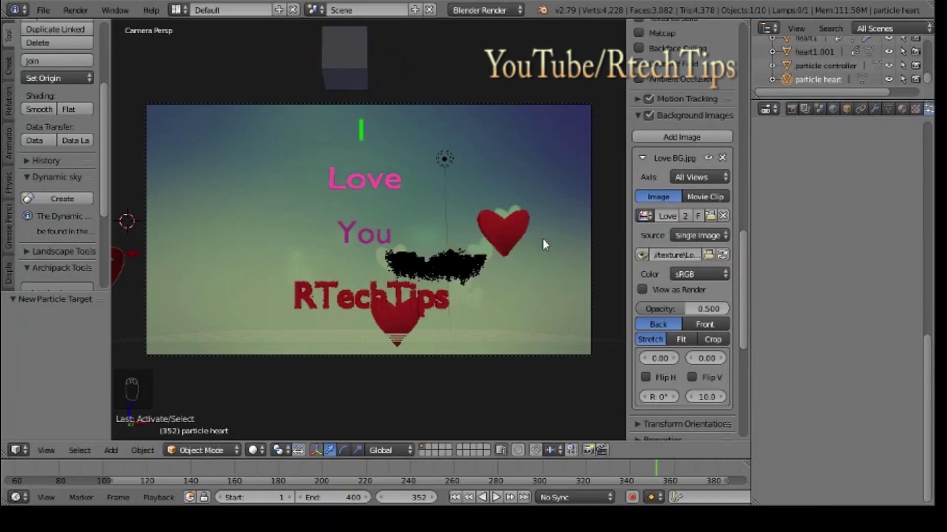
{"action": "left_click_drag", "start_coordinate": [354, 65], "coordinate": [544, 162]}
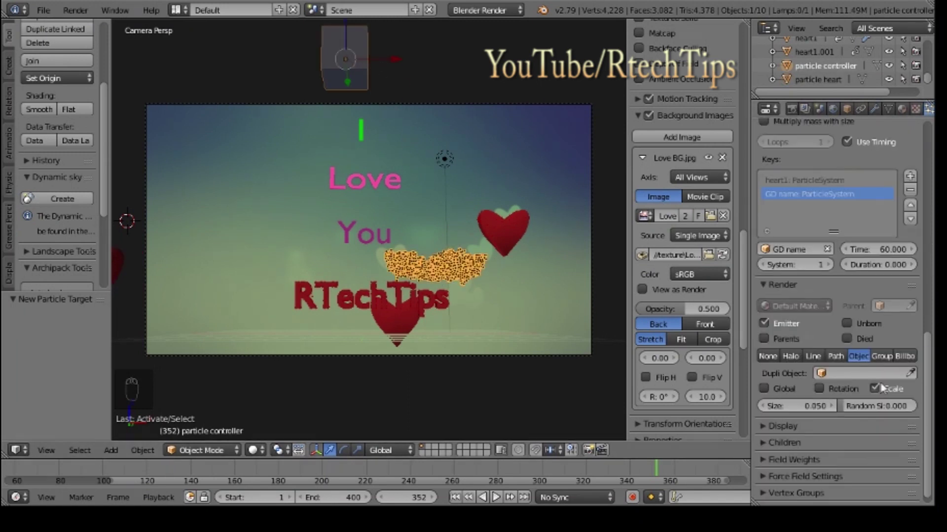
{"action": "left_click_drag", "start_coordinate": [849, 377], "coordinate": [832, 323]}
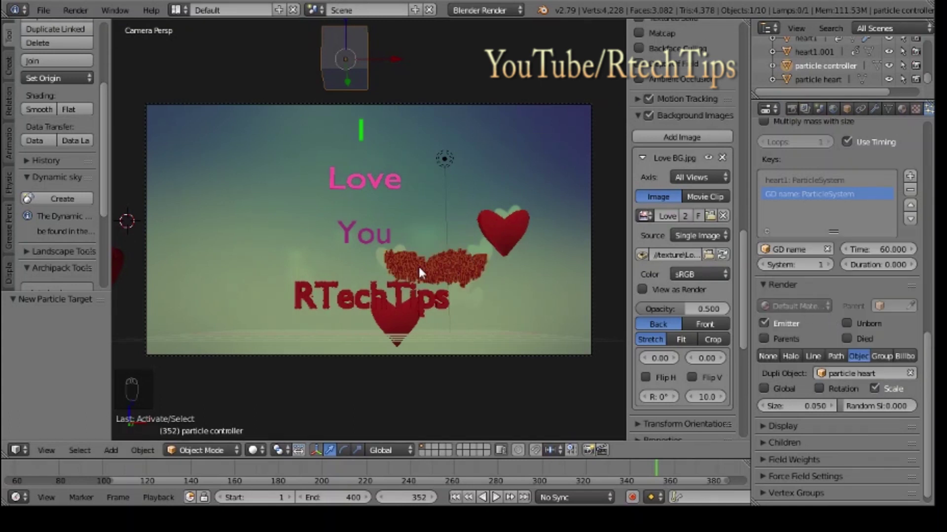
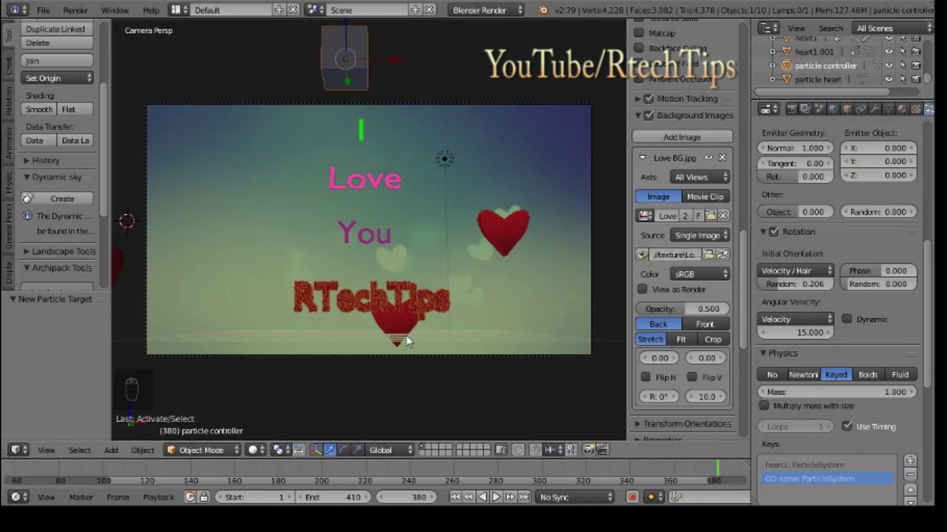
Step: Select the heart below RTechTips and keyframe its LocRotScale at frame 319
{"action": "left_click_drag", "start_coordinate": [397, 321], "coordinate": [427, 361]}
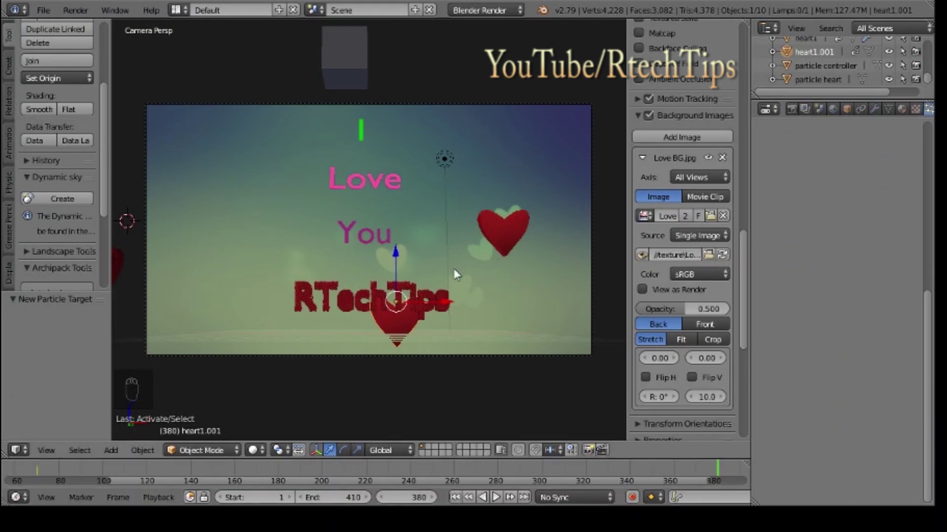
{"action": "left_click_drag", "start_coordinate": [511, 238], "coordinate": [590, 475]}
{"action": "left_click_drag", "start_coordinate": [590, 475], "coordinate": [574, 461]}
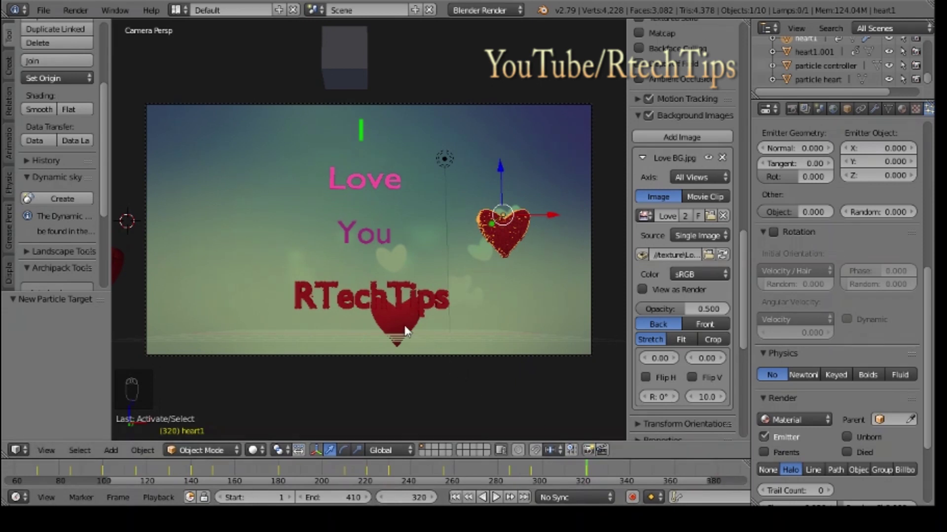
{"action": "left_click_drag", "start_coordinate": [408, 329], "coordinate": [442, 264]}
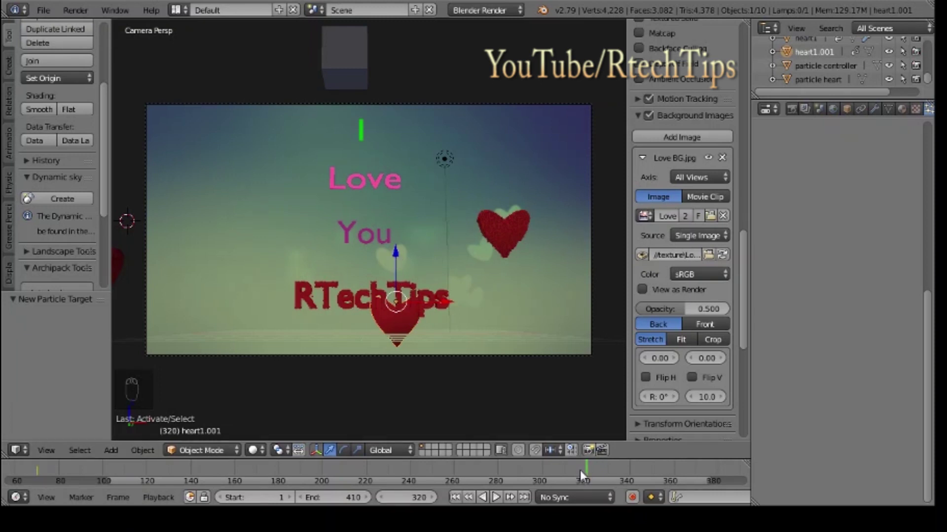
{"action": "left_click_drag", "start_coordinate": [497, 495], "coordinate": [542, 489]}
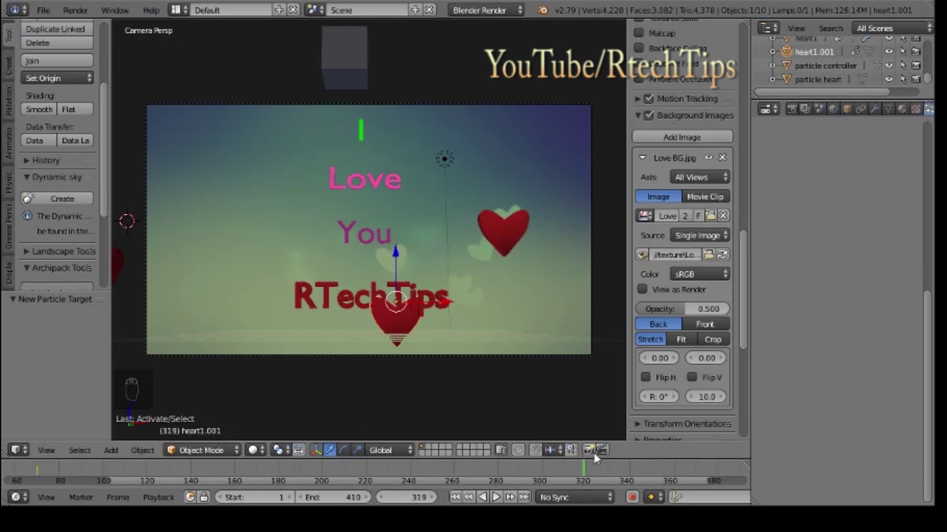
{"action": "key", "text": "i"}
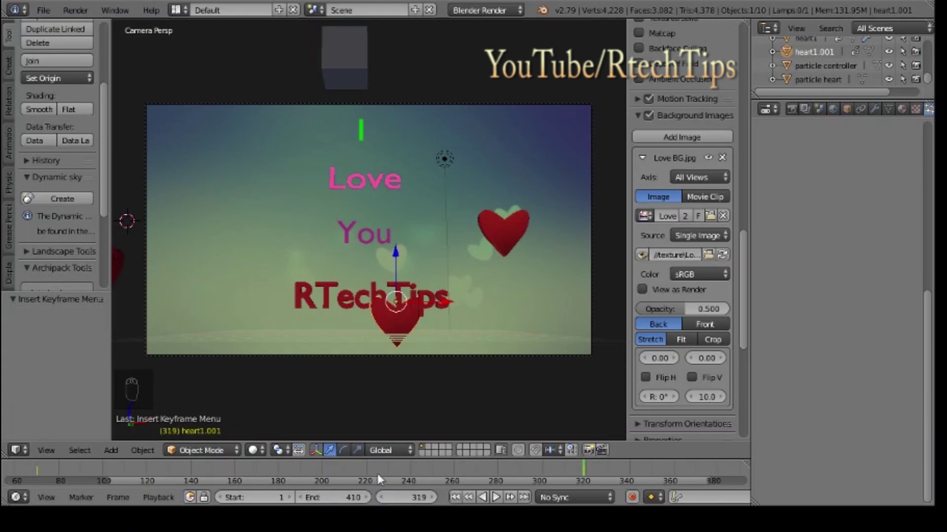
Step: At frame 325, raise the heart beside the word You and tilt it about 11°
{"action": "left_click_drag", "start_coordinate": [435, 501], "coordinate": [398, 258]}
{"action": "left_click_drag", "start_coordinate": [402, 213], "coordinate": [415, 233]}
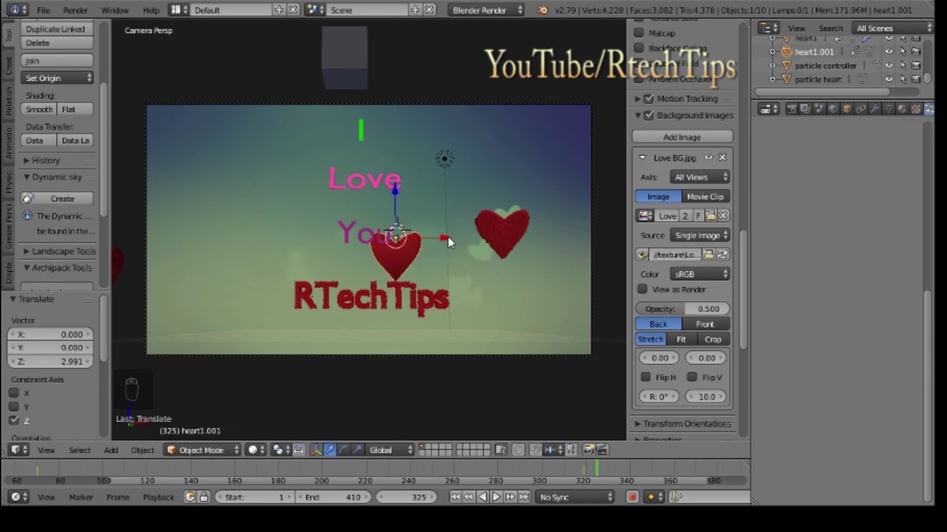
{"action": "left_click_drag", "start_coordinate": [430, 240], "coordinate": [356, 247]}
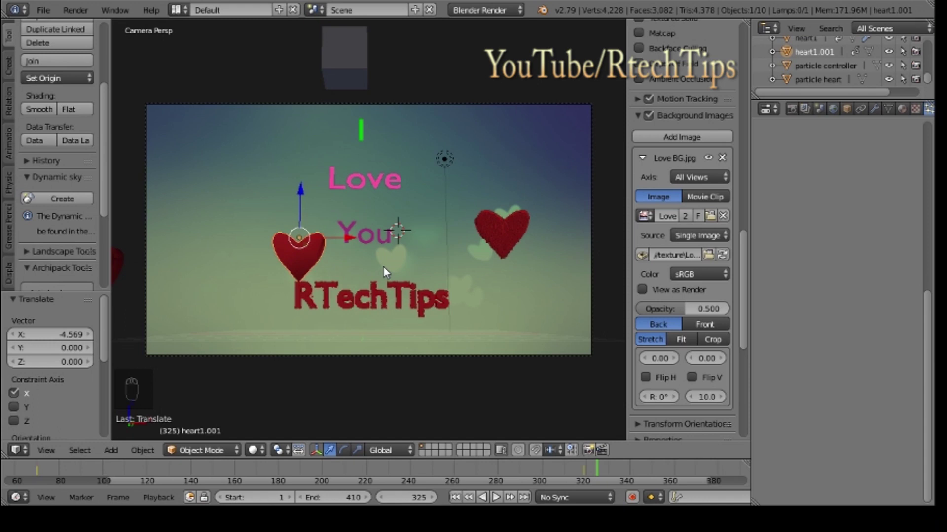
{"action": "key", "text": "r"}
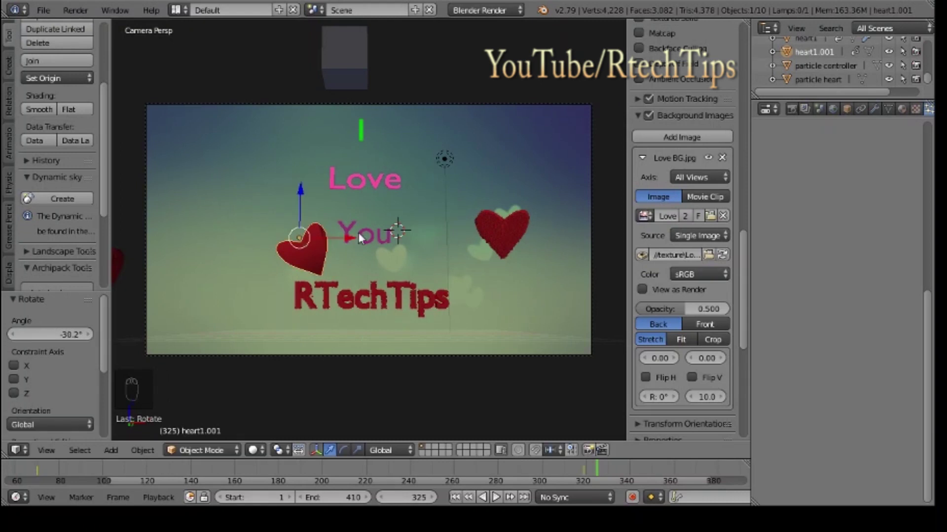
{"action": "key", "text": "g"}
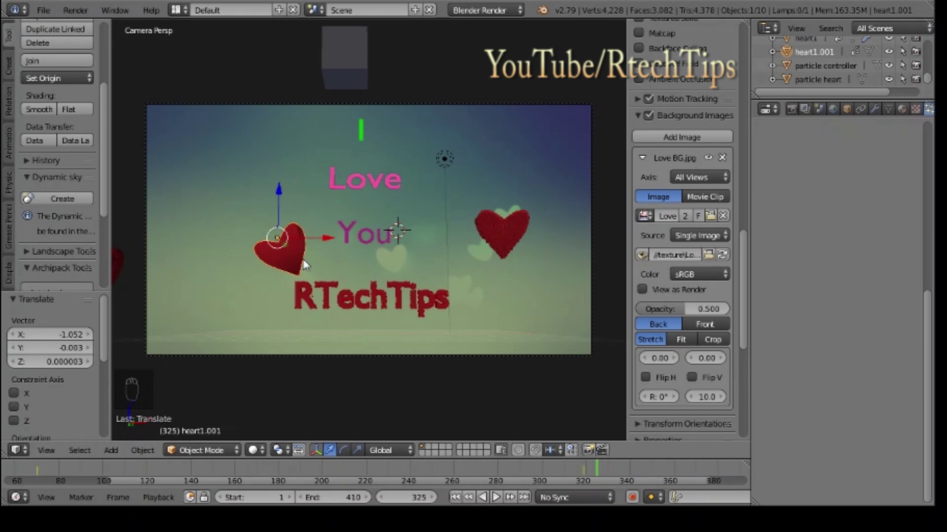
{"action": "key", "text": "r"}
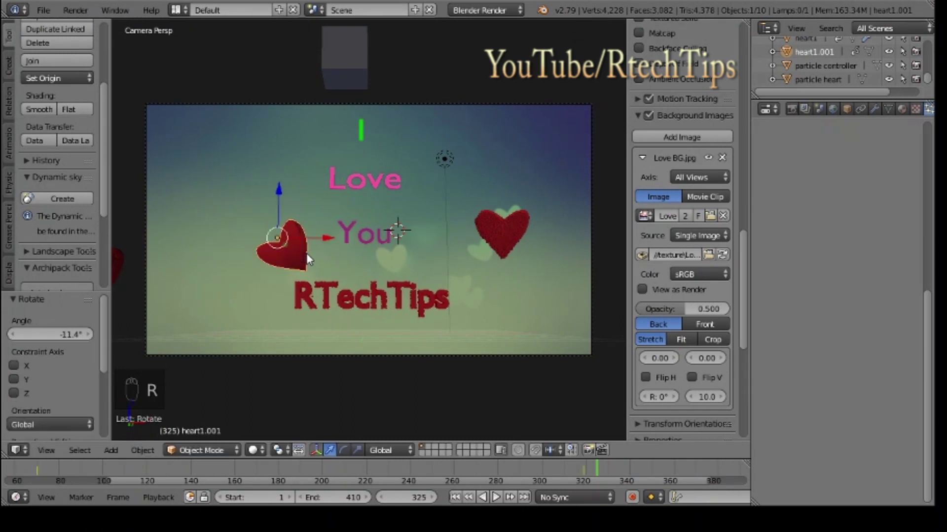
{"action": "key", "text": "g"}
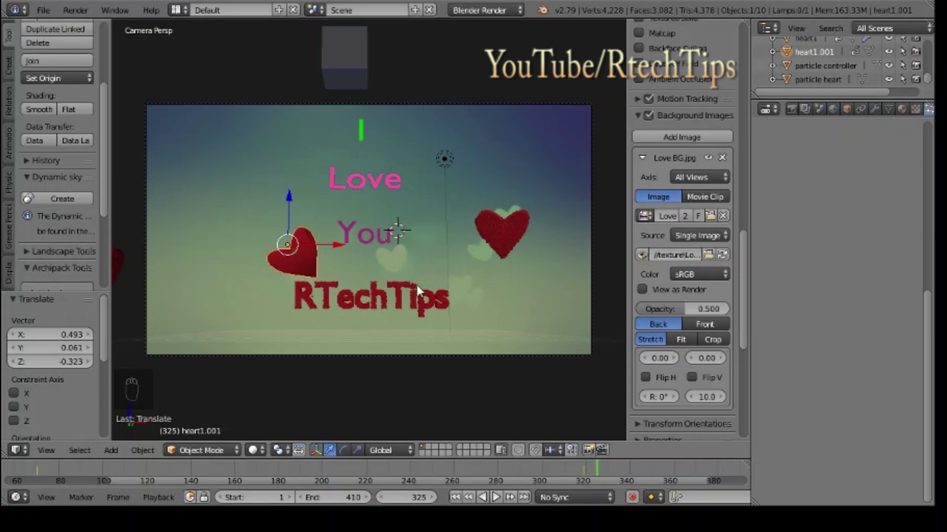
Step: Keyframe the heart's pose at frame 325, play the animation through, and go to frame 271
{"action": "key", "text": "i"}
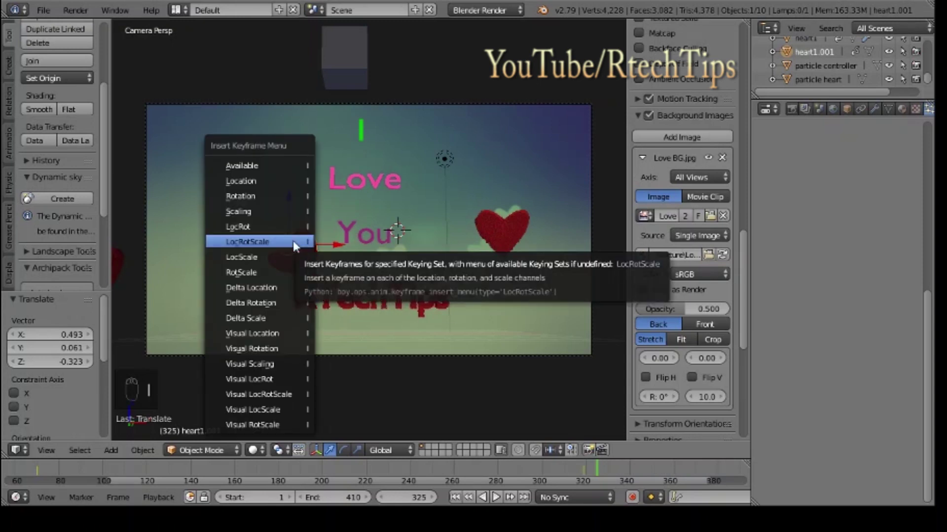
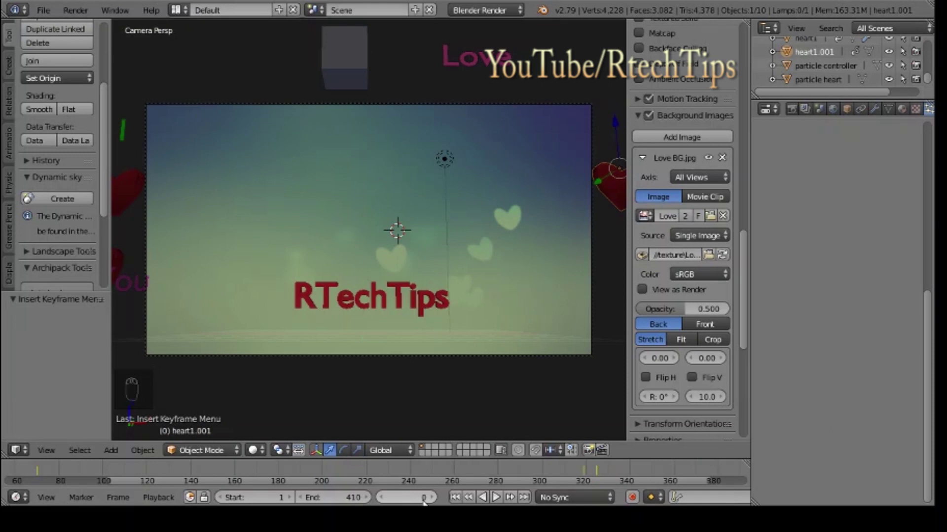
{"action": "key", "text": "alt+a"}
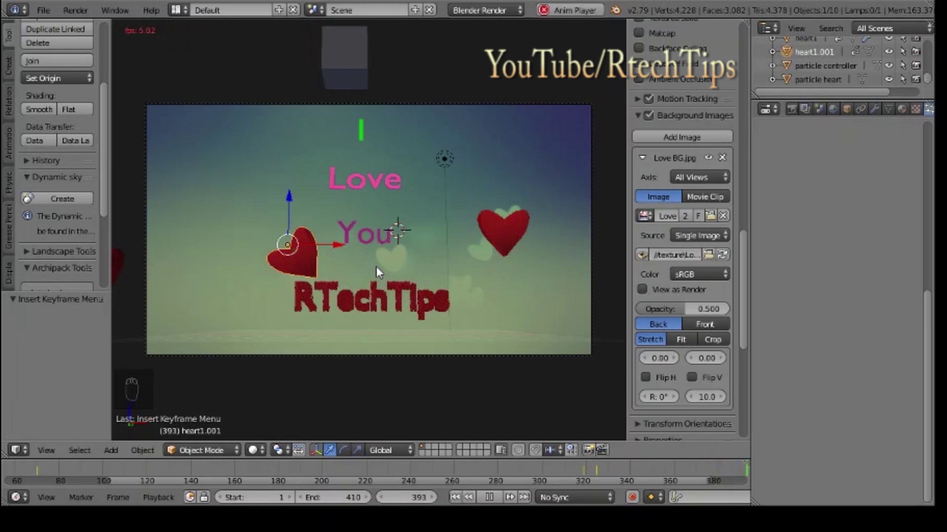
{"action": "key", "text": "Escape"}
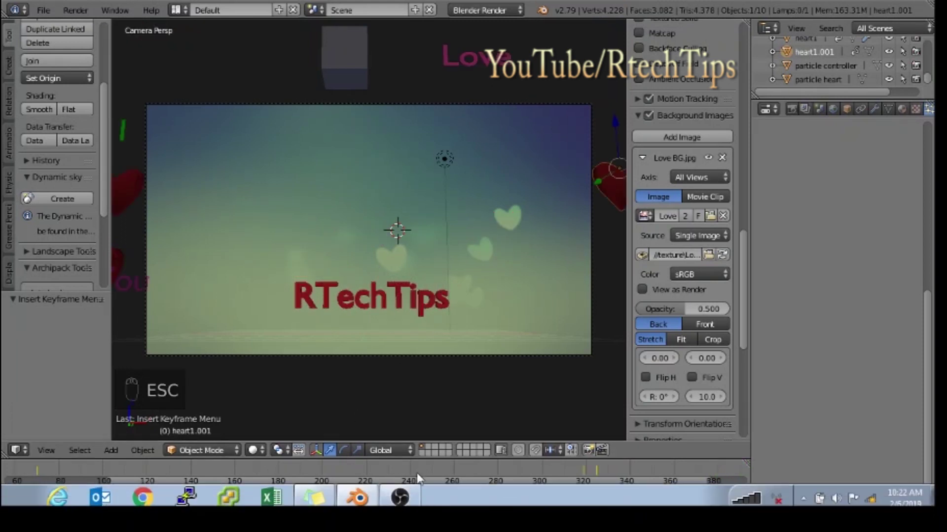
{"action": "left_click_drag", "start_coordinate": [435, 477], "coordinate": [497, 495]}
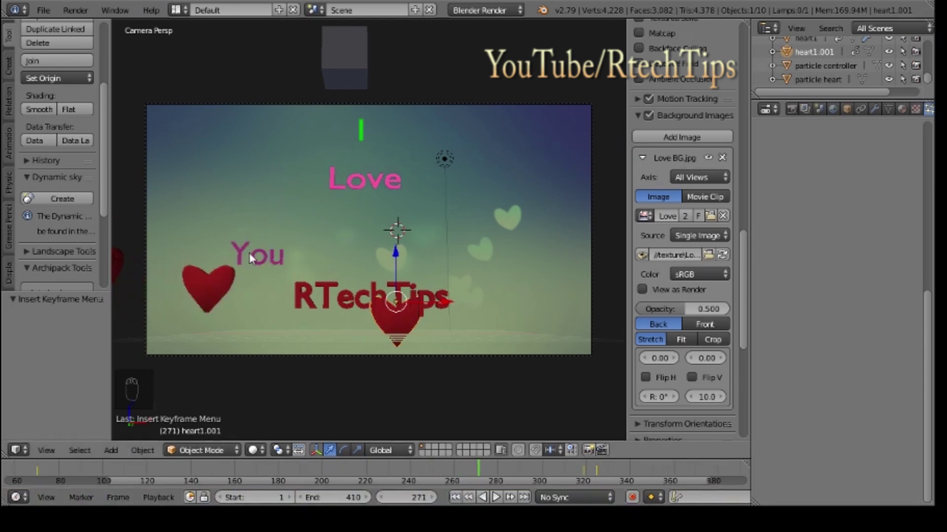
Step: Slide the word You left onto the heart and keyframe it at frames 271 and 281
{"action": "left_click_drag", "start_coordinate": [497, 495], "coordinate": [497, 495]}
{"action": "left_click_drag", "start_coordinate": [497, 495], "coordinate": [239, 270]}
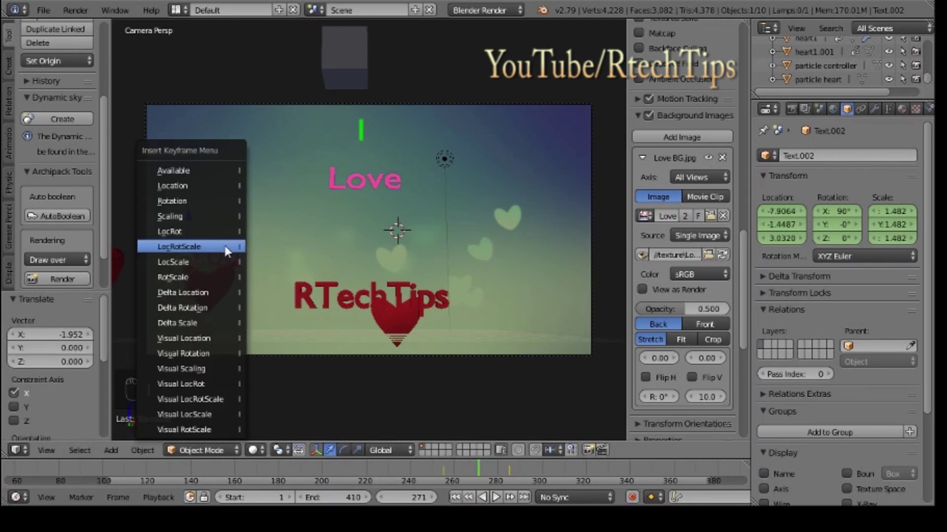
{"action": "key", "text": "i"}
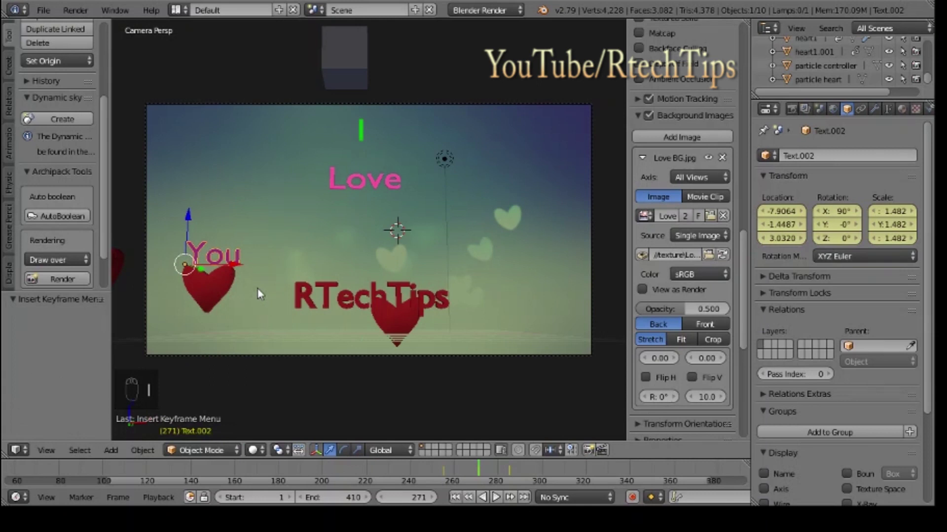
{"action": "left_click_drag", "start_coordinate": [496, 494], "coordinate": [313, 239]}
{"action": "key", "text": "i"}
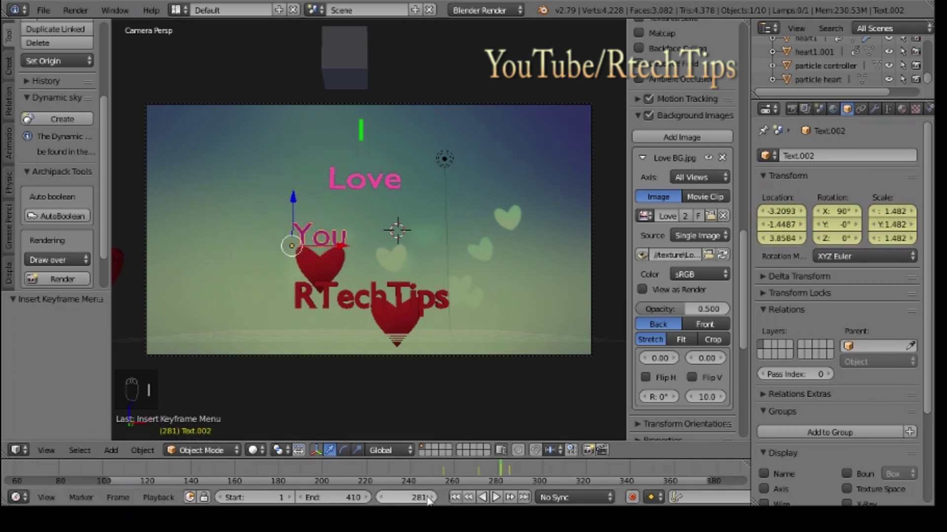
Step: Keyframe You on the left heart at frame 270, then scrub to frame 327 to check
{"action": "left_click_drag", "start_coordinate": [497, 495], "coordinate": [497, 494]}
{"action": "left_click_drag", "start_coordinate": [496, 494], "coordinate": [223, 270]}
{"action": "key", "text": "i"}
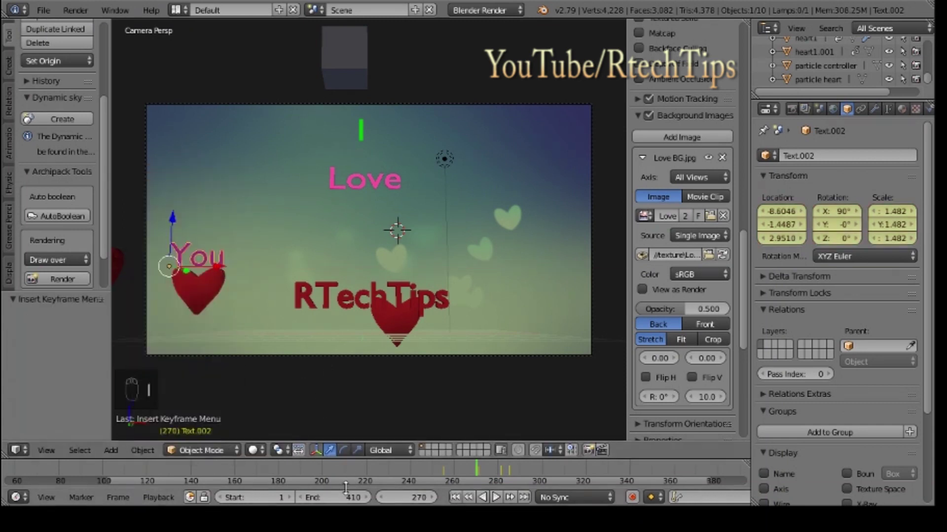
{"action": "left_click_drag", "start_coordinate": [497, 495], "coordinate": [313, 479]}
{"action": "left_click_drag", "start_coordinate": [255, 474], "coordinate": [410, 474]}
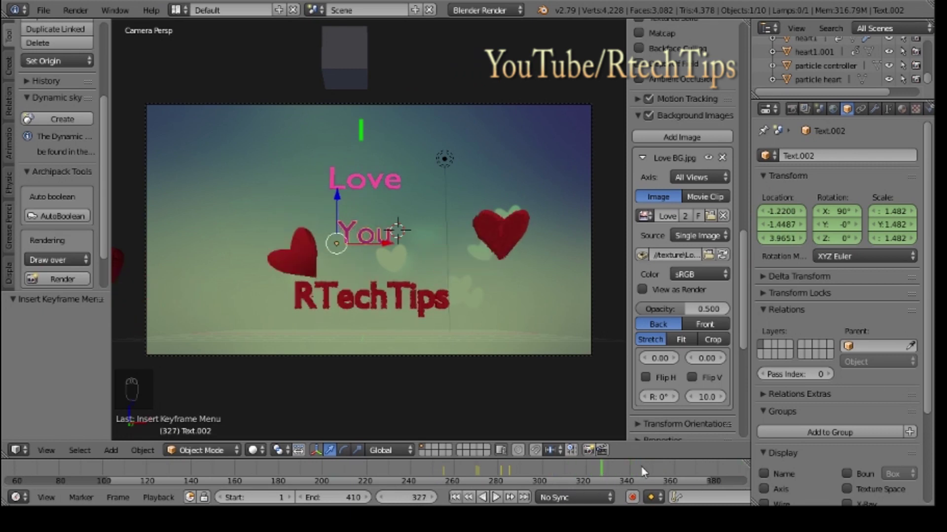
{"action": "left_click_drag", "start_coordinate": [676, 470], "coordinate": [331, 294]}
{"action": "left_click_drag", "start_coordinate": [331, 293], "coordinate": [330, 294]}
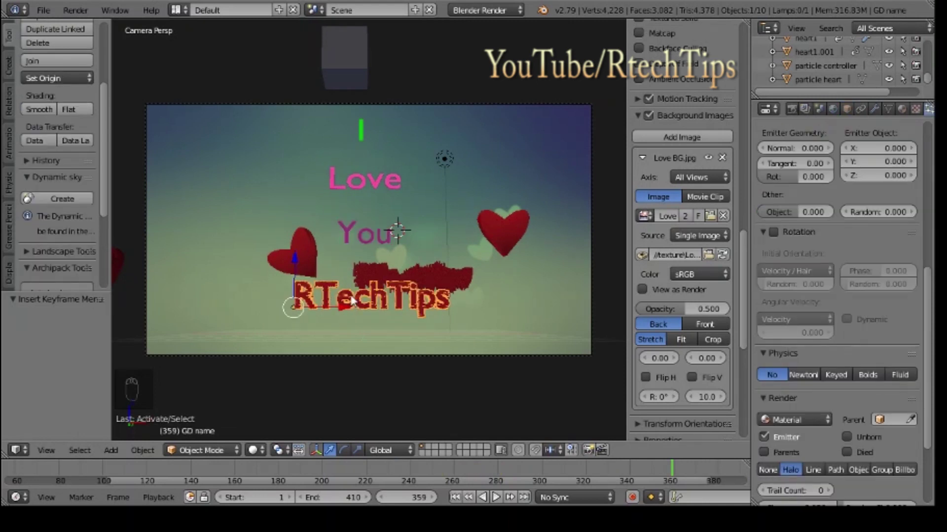
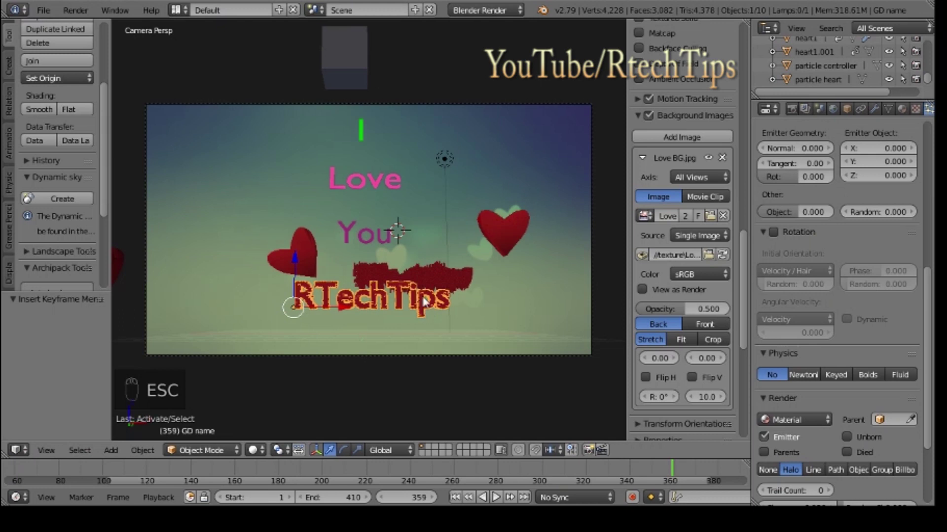
{"action": "key", "text": "ctrl+s"}
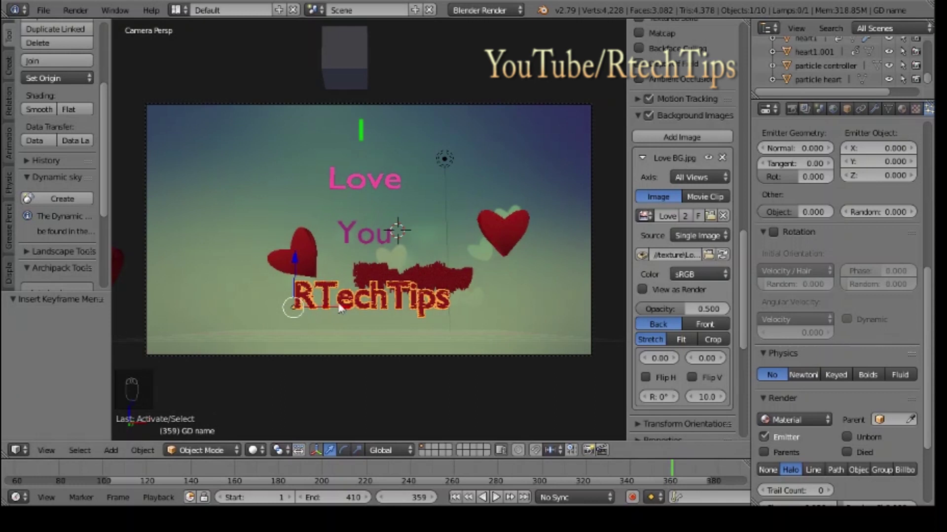
{"action": "left_click_drag", "start_coordinate": [928, 80], "coordinate": [930, 57]}
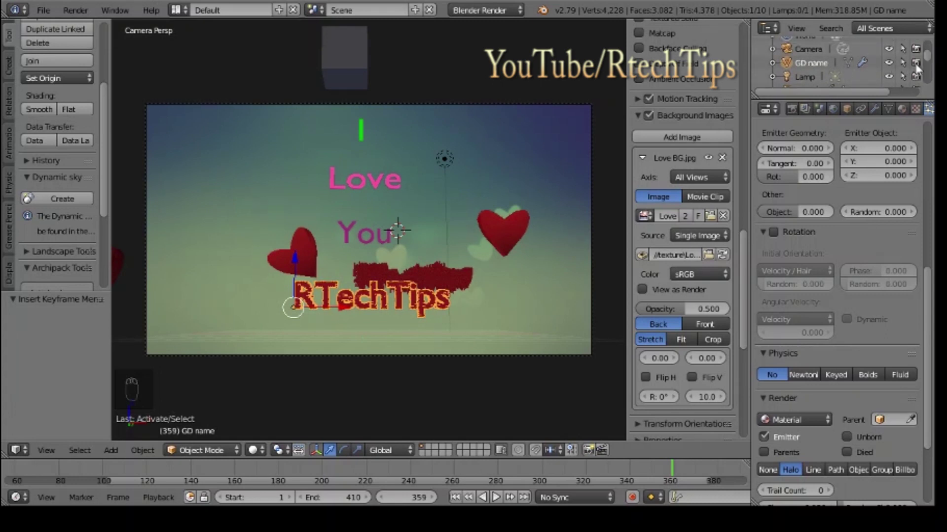
{"action": "left_click_drag", "start_coordinate": [920, 68], "coordinate": [920, 69]}
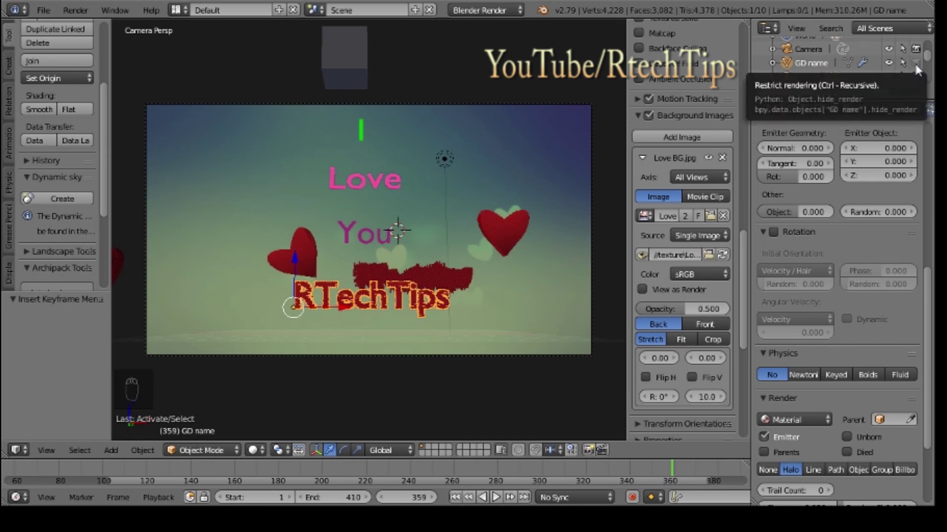
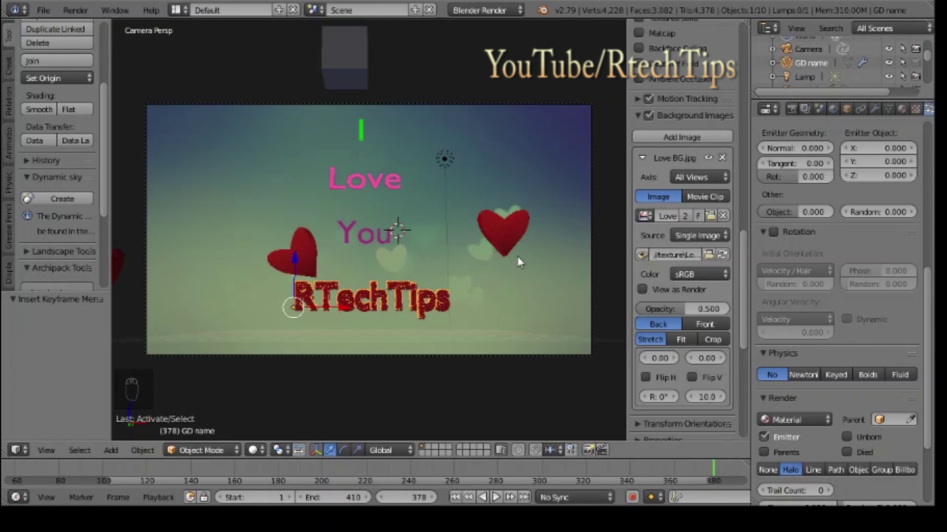
{"action": "left_click_drag", "start_coordinate": [511, 238], "coordinate": [583, 439]}
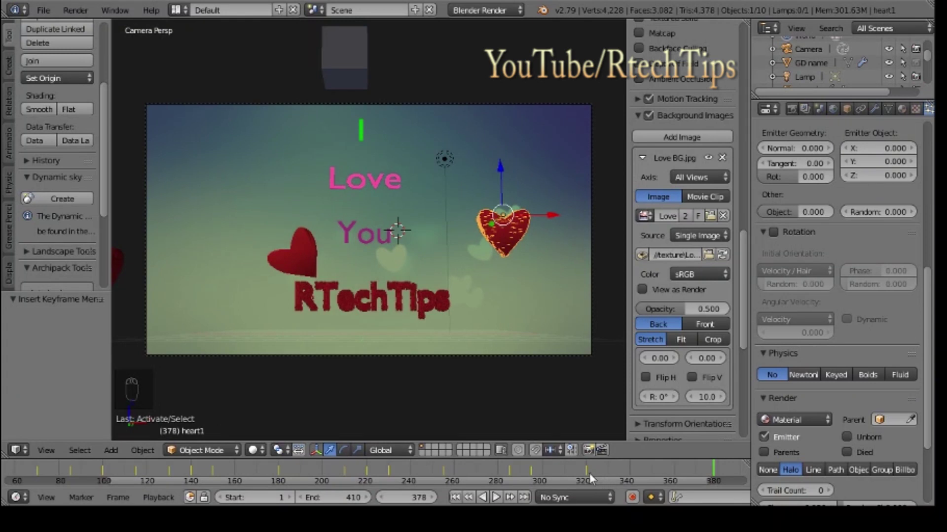
{"action": "left_click_drag", "start_coordinate": [590, 475], "coordinate": [497, 495]}
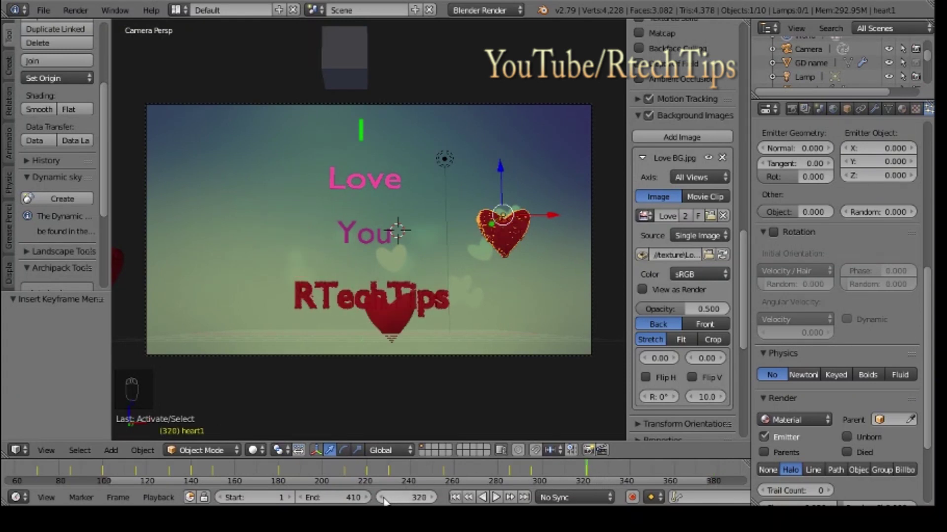
{"action": "left_click_drag", "start_coordinate": [497, 495], "coordinate": [497, 495]}
{"action": "left_click_drag", "start_coordinate": [438, 500], "coordinate": [687, 465]}
{"action": "left_click_drag", "start_coordinate": [688, 467], "coordinate": [506, 301]}
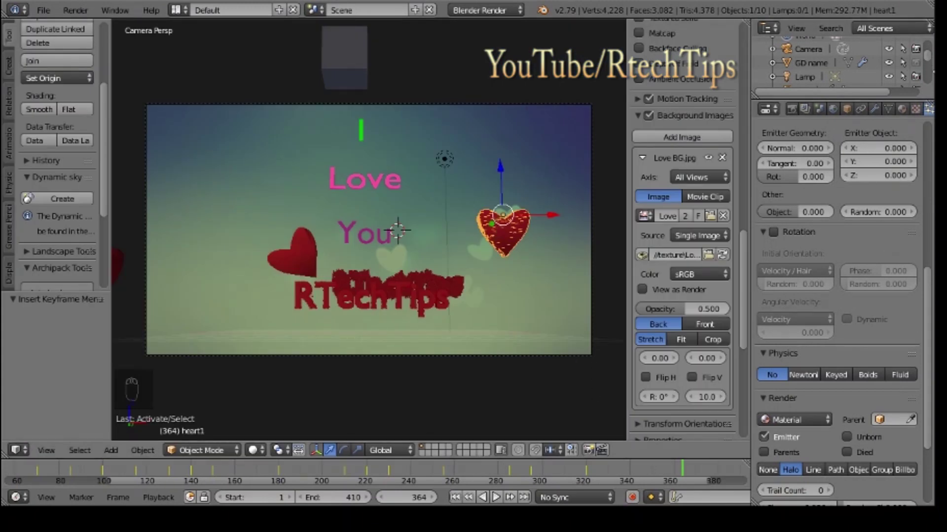
{"action": "left_click_drag", "start_coordinate": [932, 69], "coordinate": [910, 65]}
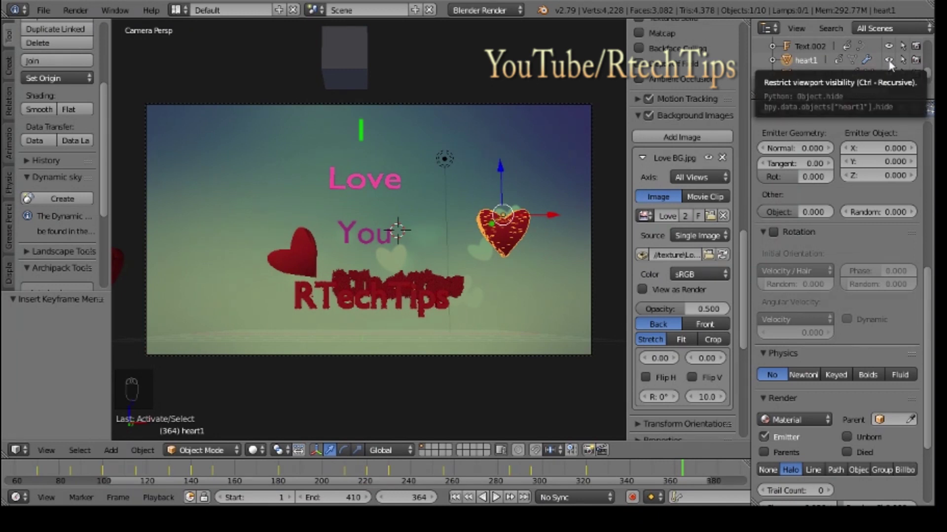
{"action": "left_click_drag", "start_coordinate": [497, 495], "coordinate": [497, 495]}
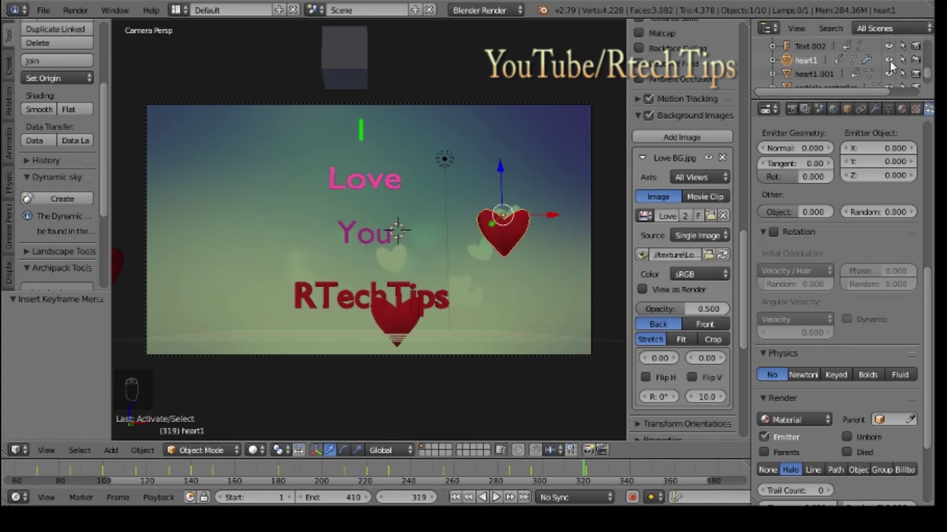
{"action": "key", "text": "i"}
{"action": "key", "text": "i"}
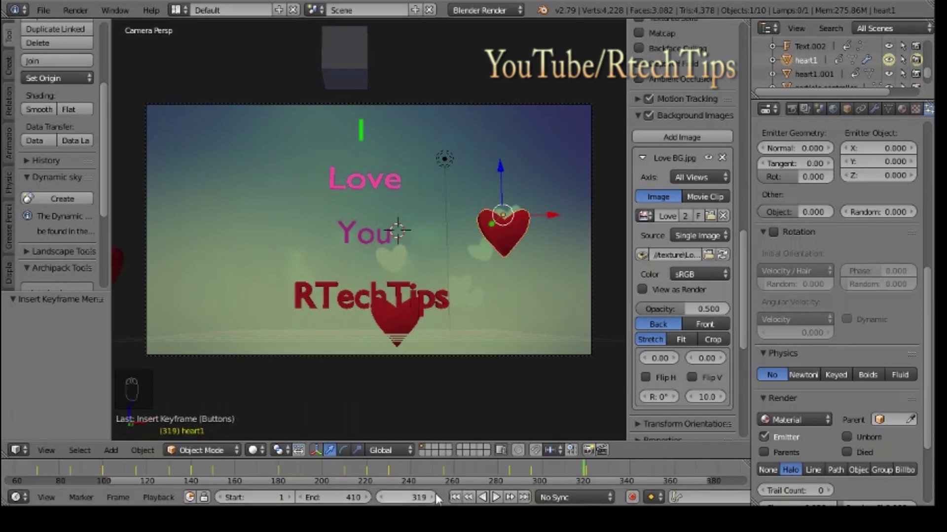
{"action": "left_click_drag", "start_coordinate": [435, 498], "coordinate": [518, 228]}
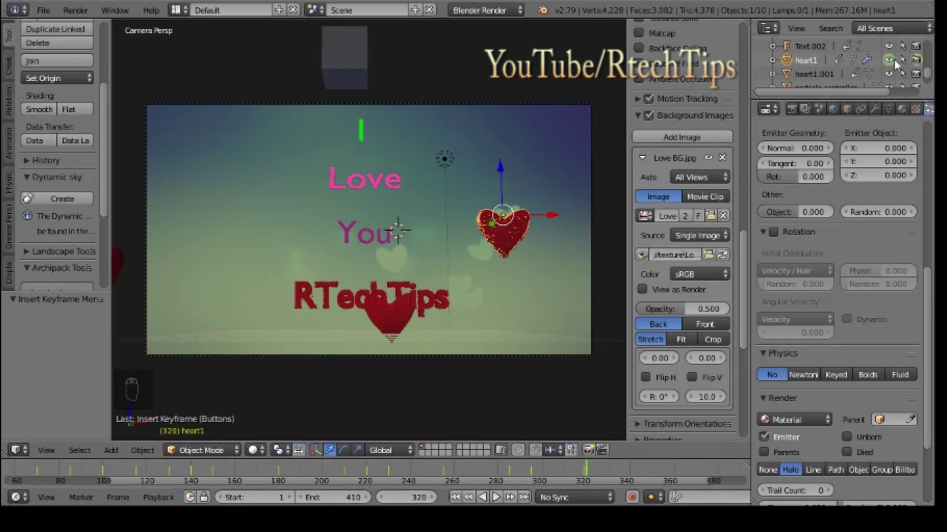
{"action": "left_click_drag", "start_coordinate": [896, 61], "coordinate": [893, 64]}
{"action": "key", "text": "i"}
{"action": "left_click_drag", "start_coordinate": [921, 64], "coordinate": [908, 67]}
{"action": "key", "text": "i"}
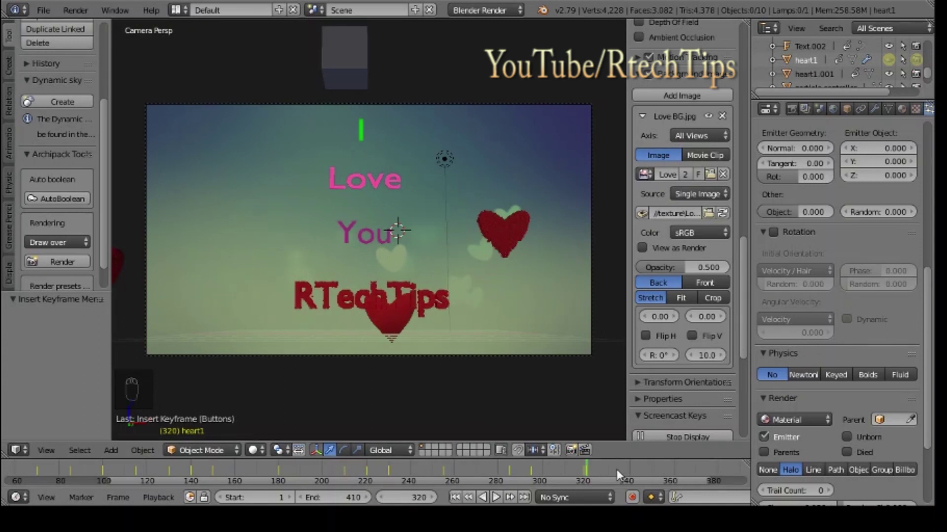
Step: Preview the animation from frame 275, then show the Render settings (1920×1080 at 50%, frames 1–410, 30 fps)
{"action": "left_click_drag", "start_coordinate": [620, 475], "coordinate": [491, 476]}
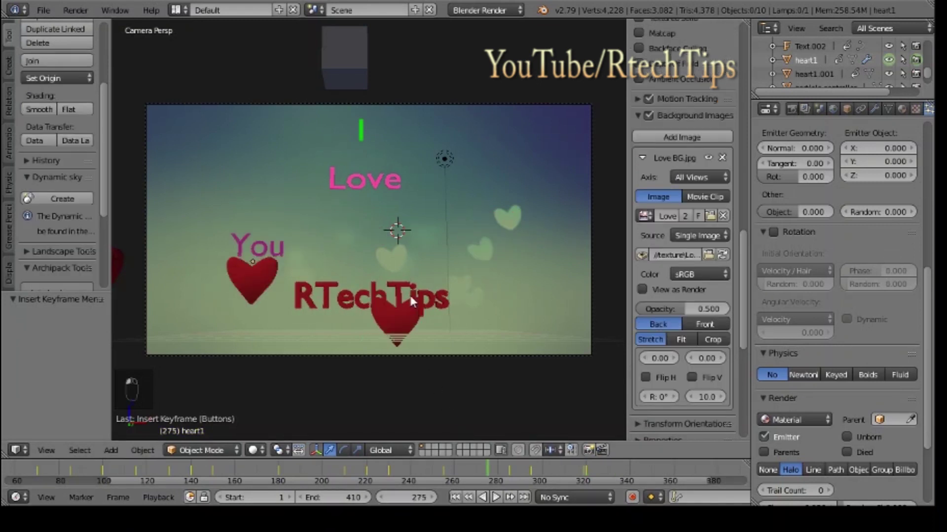
{"action": "key", "text": "alt+a"}
{"action": "left_click", "coordinate": [414, 301]}
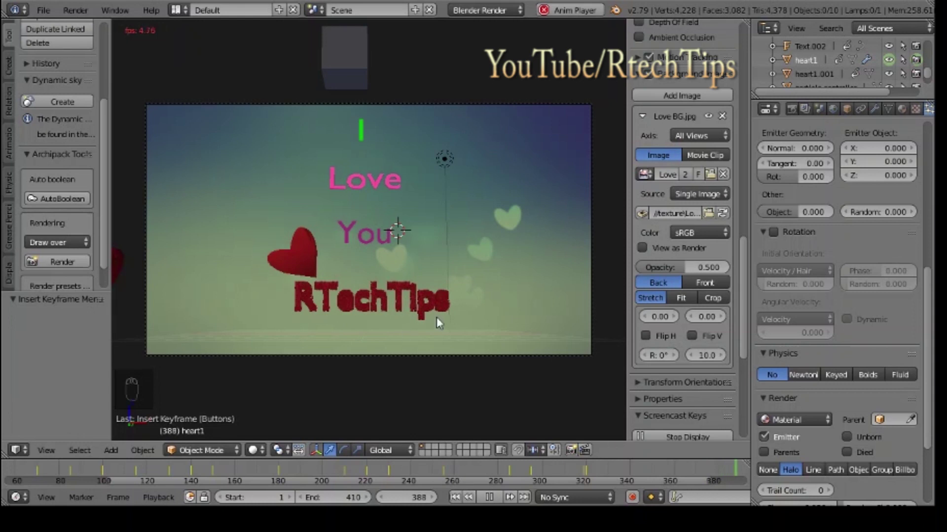
{"action": "key", "text": "Escape"}
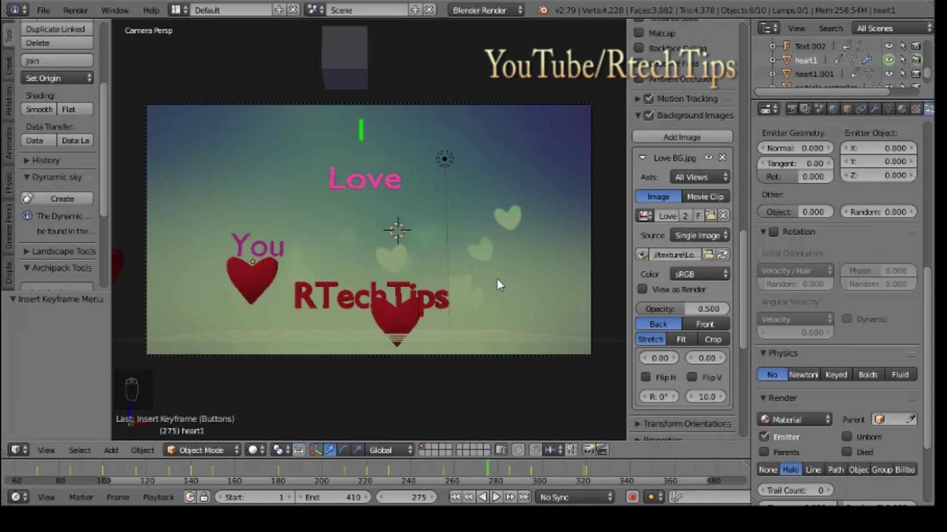
{"action": "left_click_drag", "start_coordinate": [796, 114], "coordinate": [411, 241]}
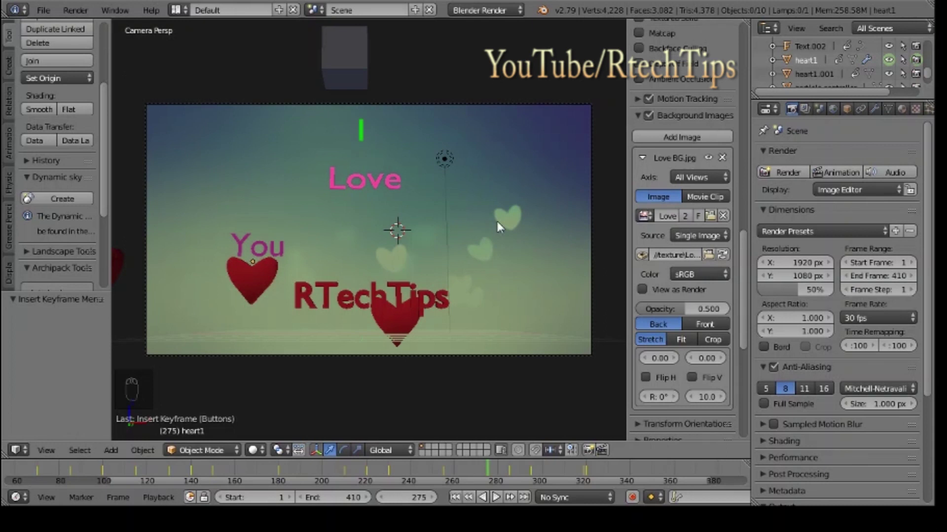
Step: Enlarge the camera view and scroll to the Output panel showing PNG output to /tmp\
{"action": "key", "text": "n"}
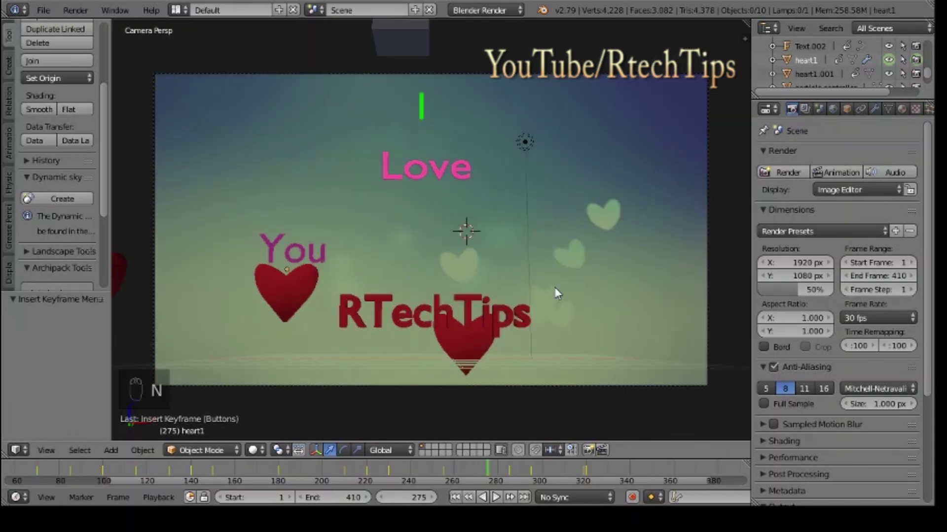
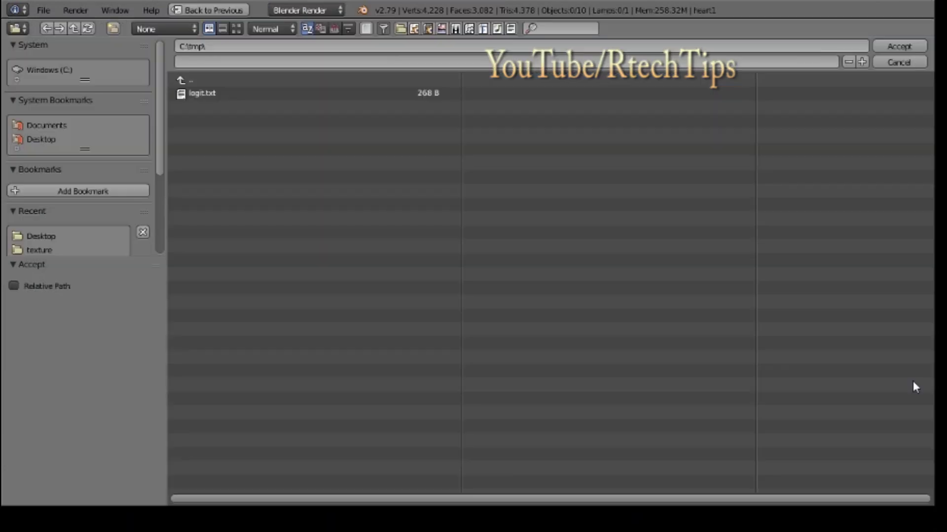
{"action": "left_click_drag", "start_coordinate": [914, 69], "coordinate": [858, 368]}
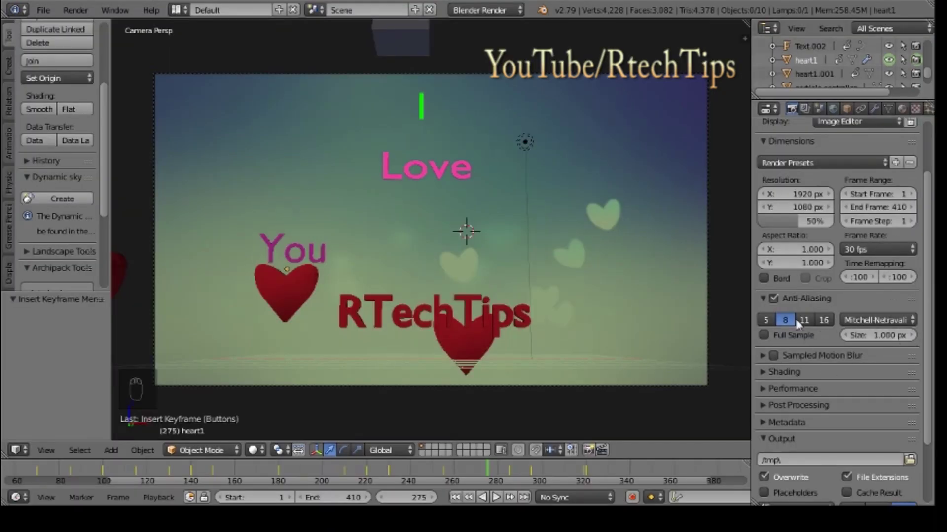
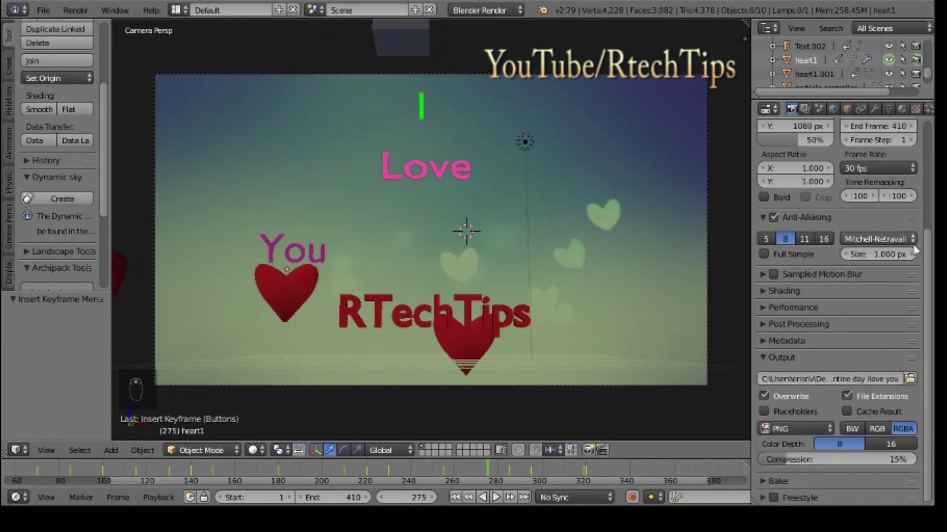
Step: Set the output format to AVI JPEG in RGB and save the file
{"action": "left_click_drag", "start_coordinate": [794, 434], "coordinate": [795, 327]}
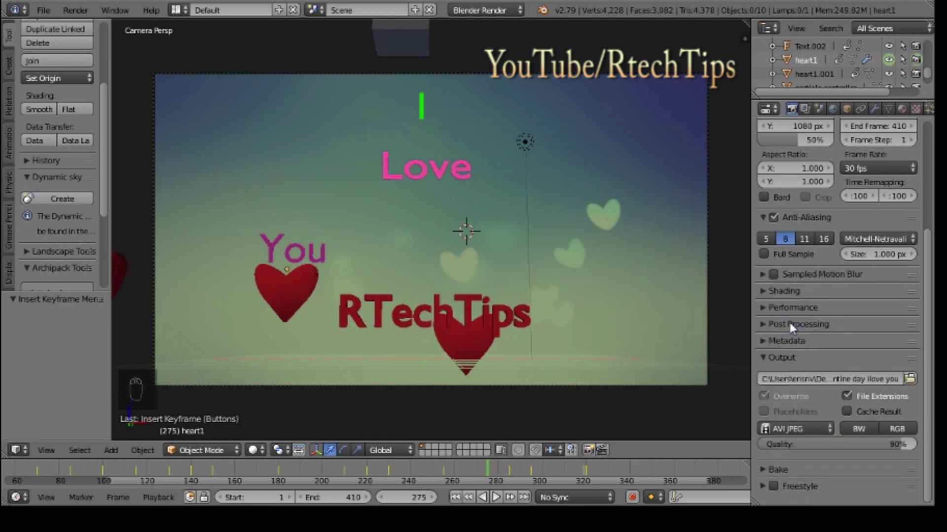
{"action": "left_click_drag", "start_coordinate": [801, 432], "coordinate": [764, 320]}
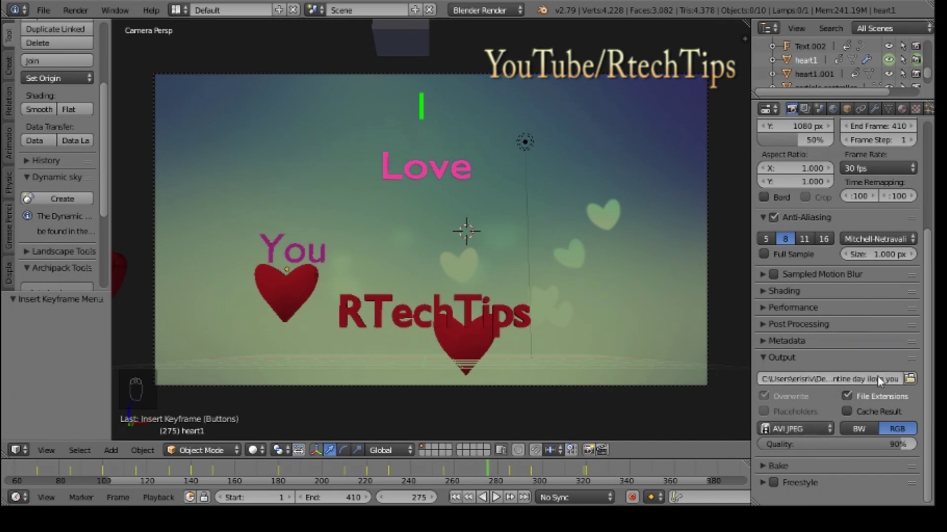
{"action": "left_click_drag", "start_coordinate": [765, 317], "coordinate": [835, 165]}
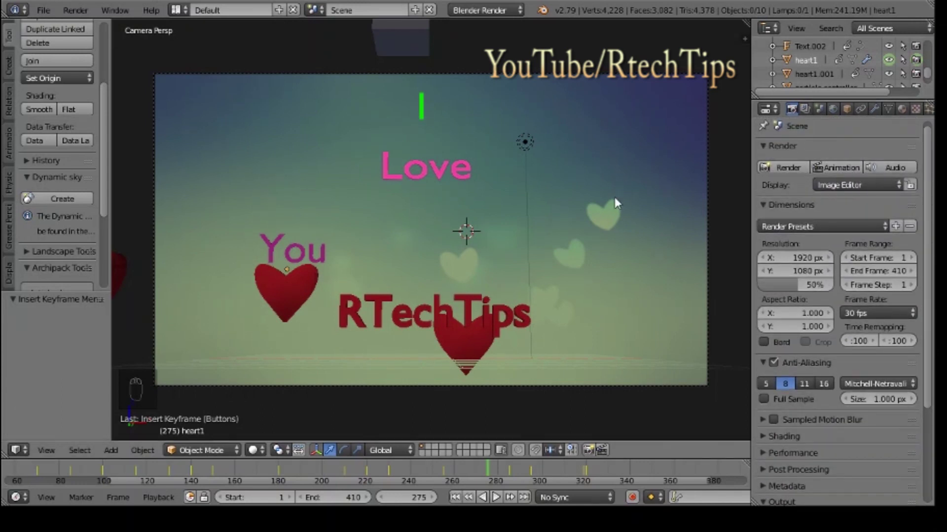
{"action": "key", "text": "ctrl+s"}
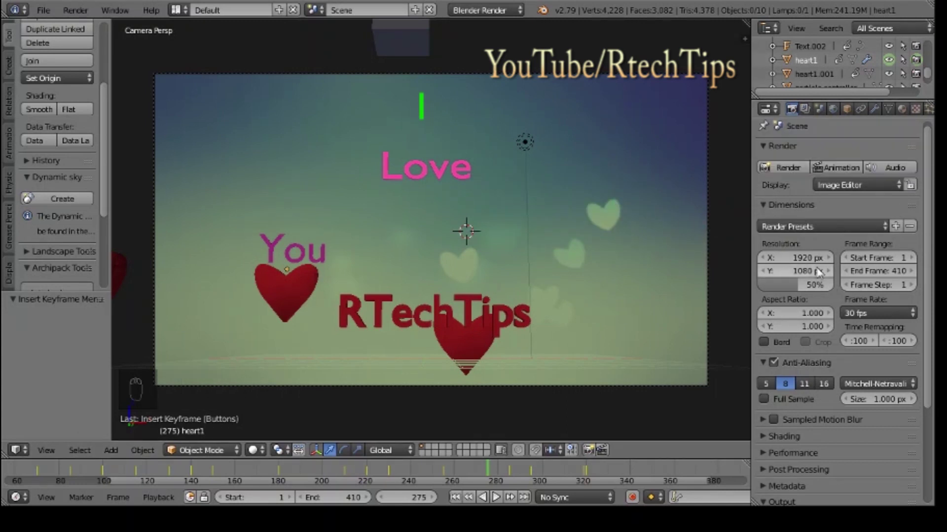
{"action": "middle_click", "coordinate": [825, 267]}
Step: Check the World and Particle settings, then return to the Render settings ready to render
{"action": "left_click_drag", "start_coordinate": [838, 114], "coordinate": [808, 379]}
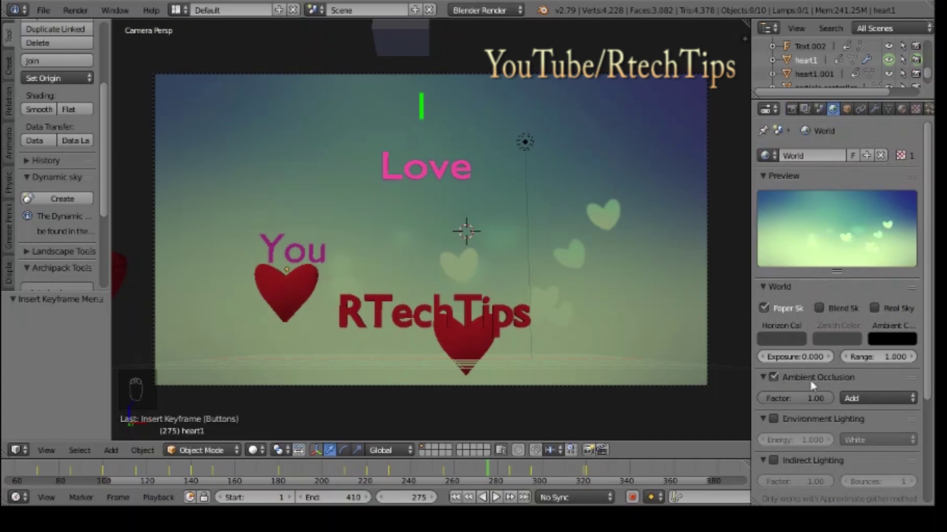
{"action": "left_click_drag", "start_coordinate": [793, 113], "coordinate": [776, 113]}
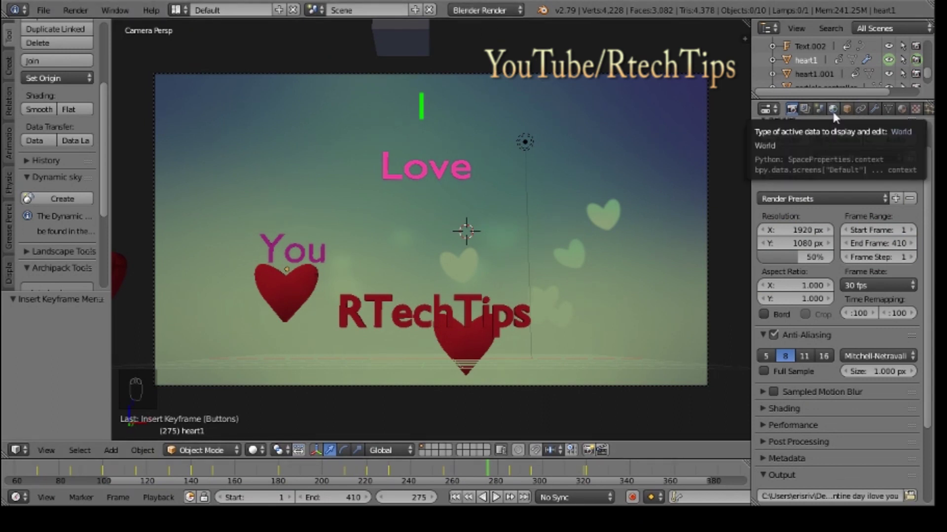
{"action": "left_click_drag", "start_coordinate": [863, 116], "coordinate": [525, 212]}
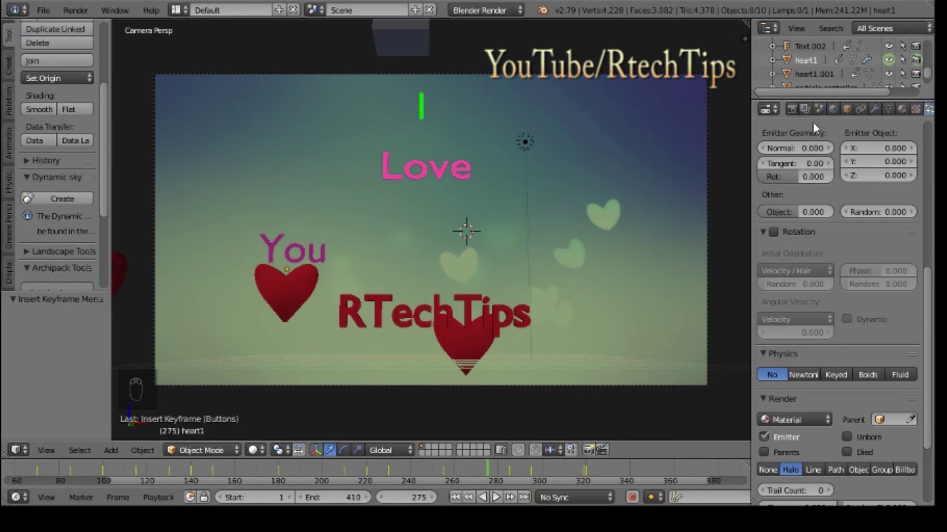
{"action": "left_click_drag", "start_coordinate": [799, 118], "coordinate": [933, 139]}
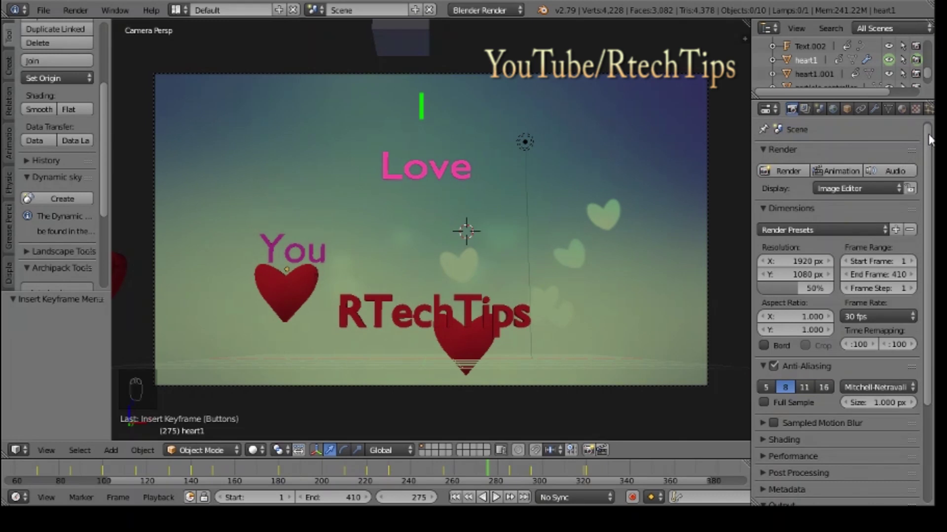